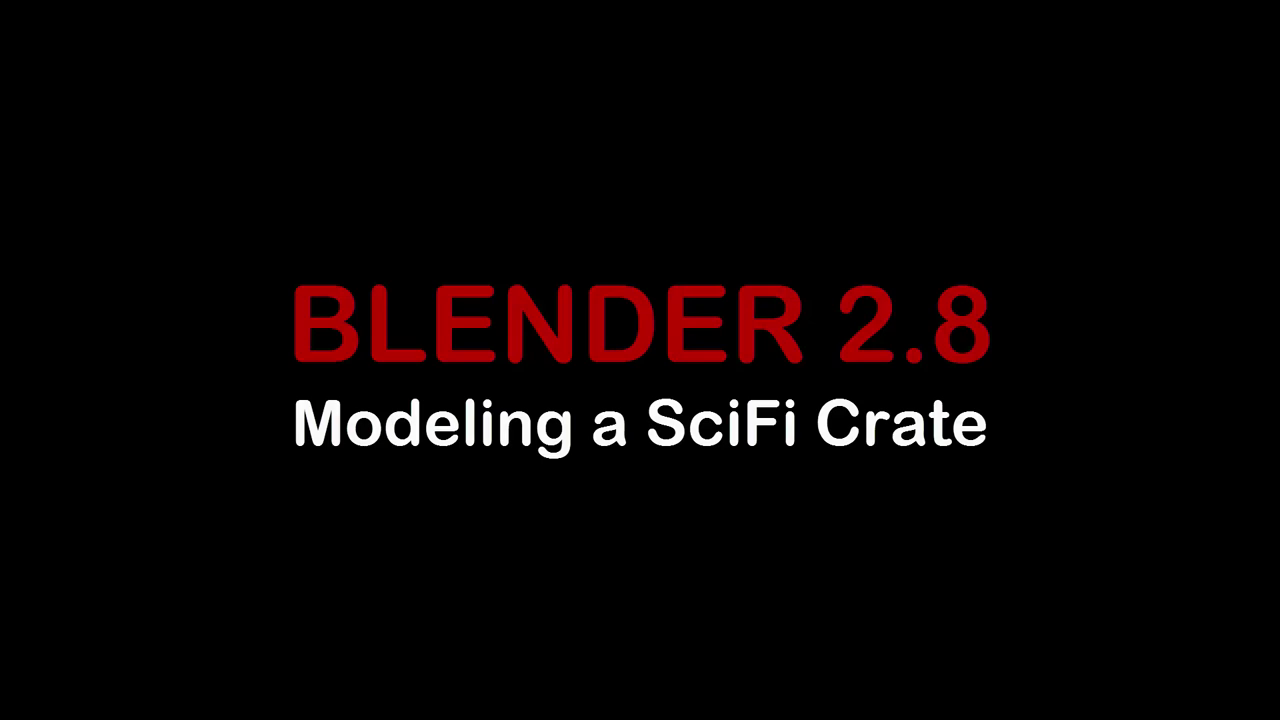
Step: Move past the SciFi crate title card to the default scene with cube, camera and light
{"action": "key", "text": "n"}
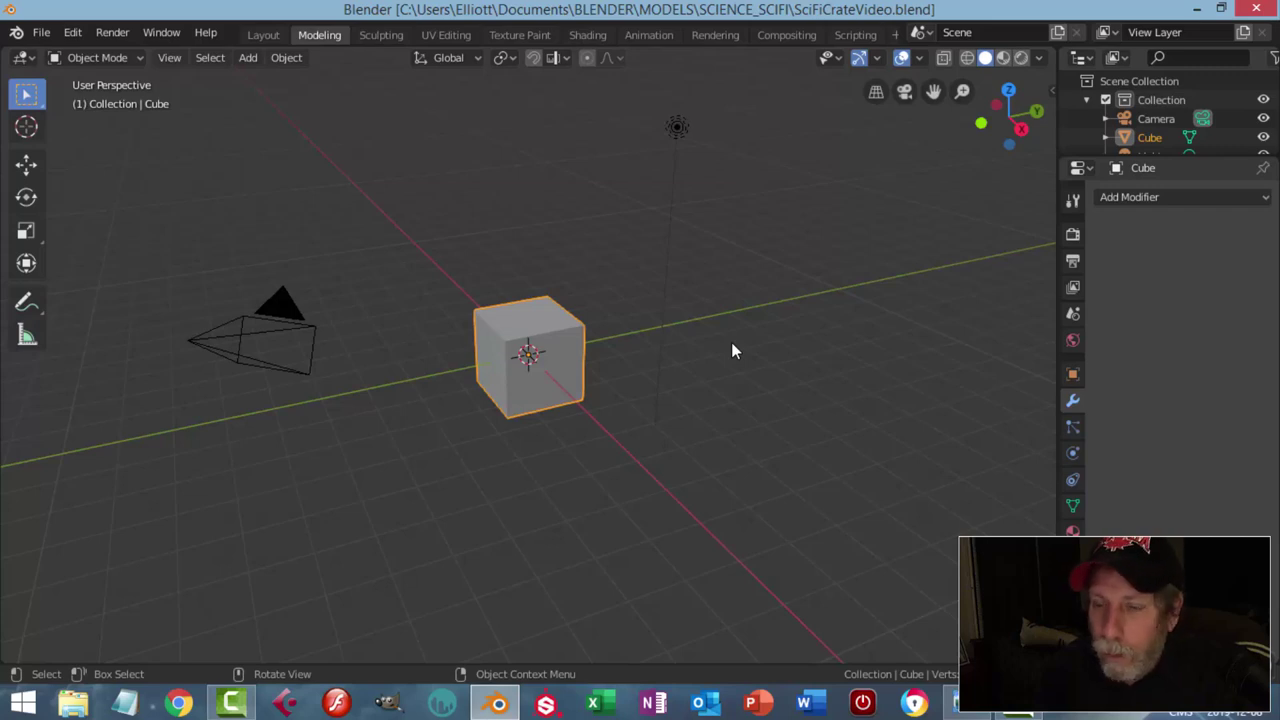
Step: Delete the camera and light, leaving only the cube, and inspect it from around
{"action": "middle_click", "coordinate": [735, 348]}
{"action": "left_click", "coordinate": [664, 123]}
{"action": "left_click", "coordinate": [228, 260]}
{"action": "key", "text": "x"}
{"action": "left_click", "coordinate": [548, 366]}
{"action": "middle_click", "coordinate": [667, 358]}
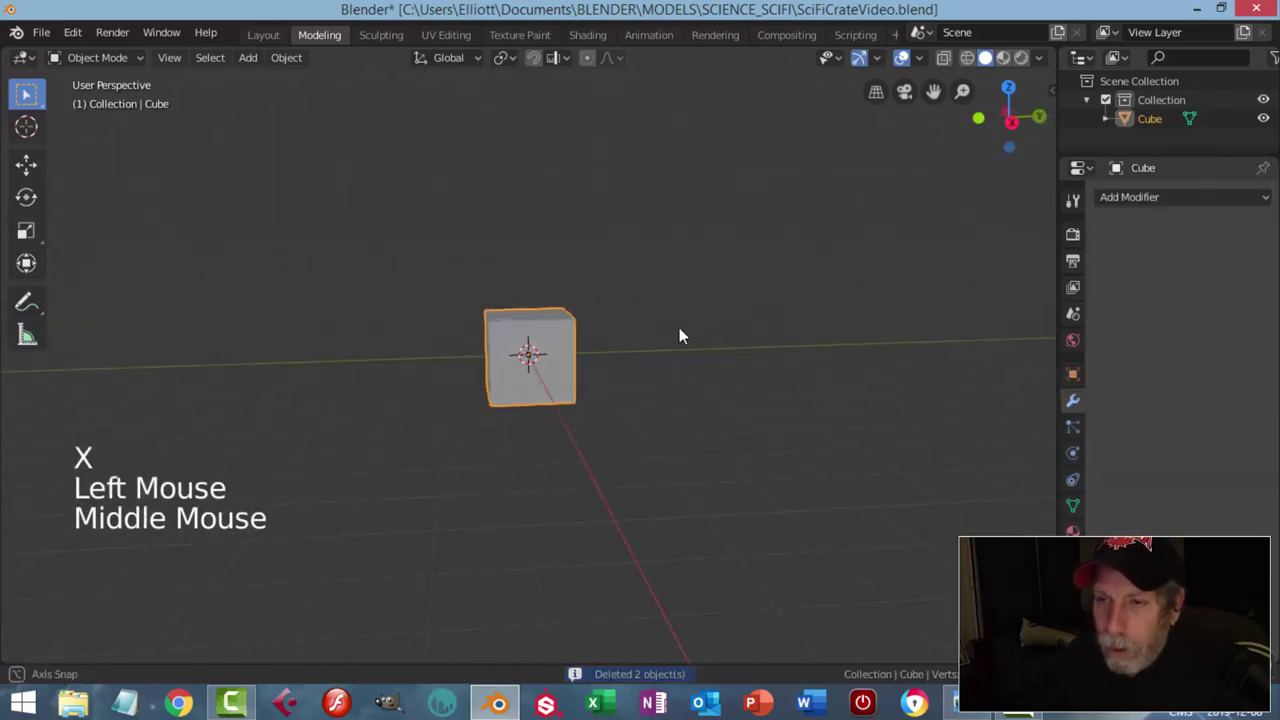
{"action": "middle_click", "coordinate": [615, 362]}
{"action": "scroll", "scroll_direction": "up", "scroll_amount": 3}
Step: Set the cube material's Principled BSDF base colour to red
{"action": "left_click", "coordinate": [1124, 406]}
{"action": "left_click", "coordinate": [1222, 475]}
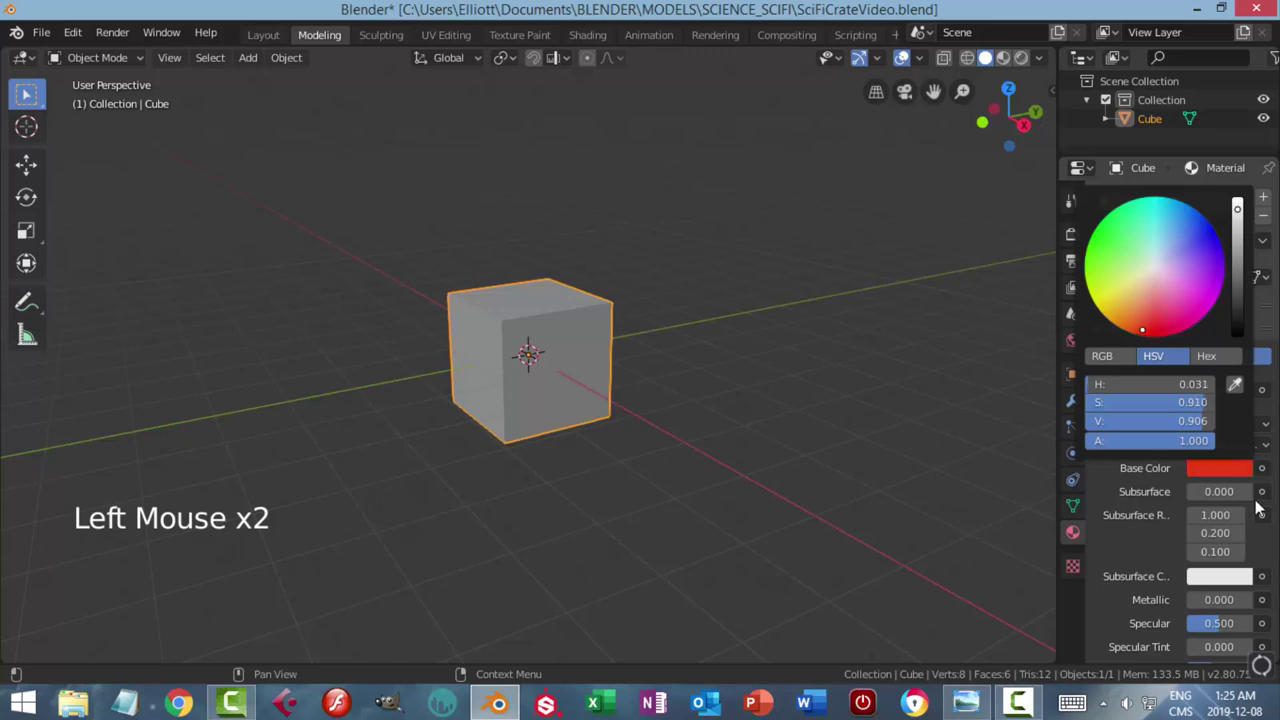
{"action": "scroll", "scroll_direction": "down", "scroll_amount": 3}
{"action": "scroll", "scroll_direction": "down", "scroll_amount": 3}
{"action": "left_click", "coordinate": [1094, 635]}
Step: Set the material's viewport display colour to red and enter Edit Mode on the cube
{"action": "scroll", "scroll_direction": "down", "scroll_amount": 3}
{"action": "scroll", "scroll_direction": "down", "scroll_amount": 3}
{"action": "left_click", "coordinate": [1199, 578]}
{"action": "left_click", "coordinate": [1208, 579]}
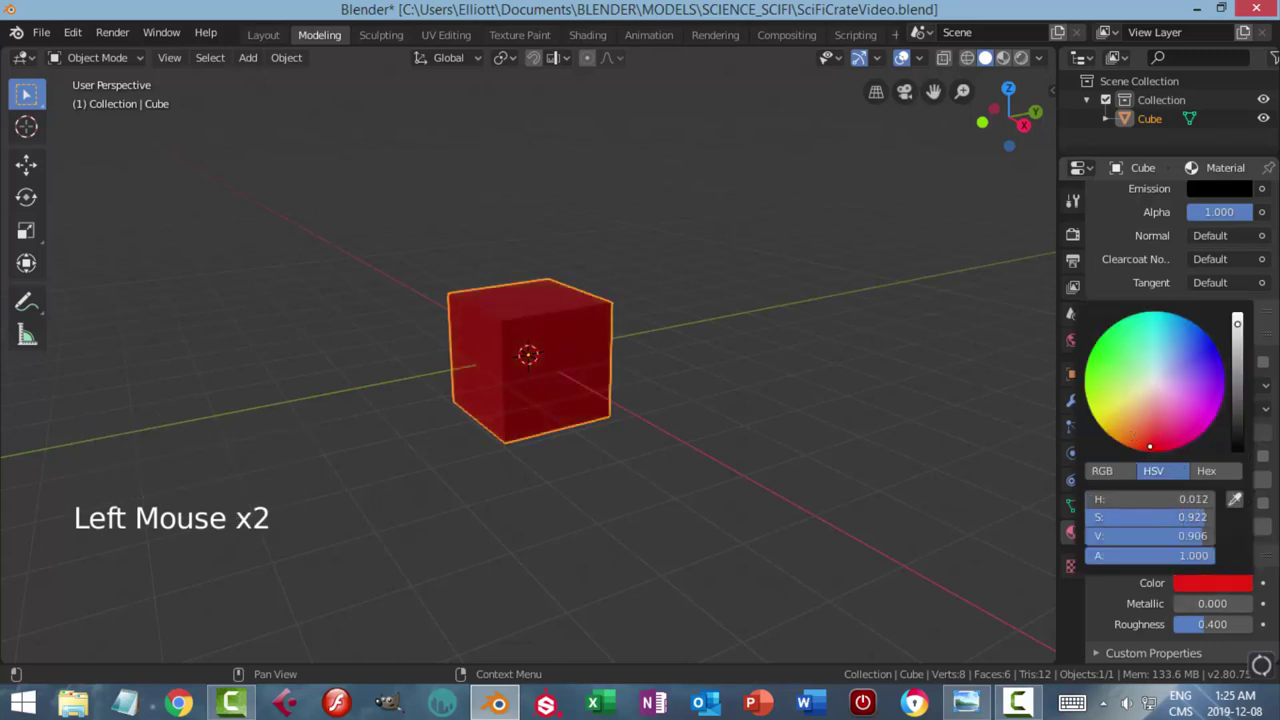
{"action": "scroll", "scroll_direction": "up", "scroll_amount": 3}
{"action": "key", "text": "Tab"}
{"action": "scroll", "scroll_direction": "up", "scroll_amount": 3}
{"action": "key", "text": "2"}
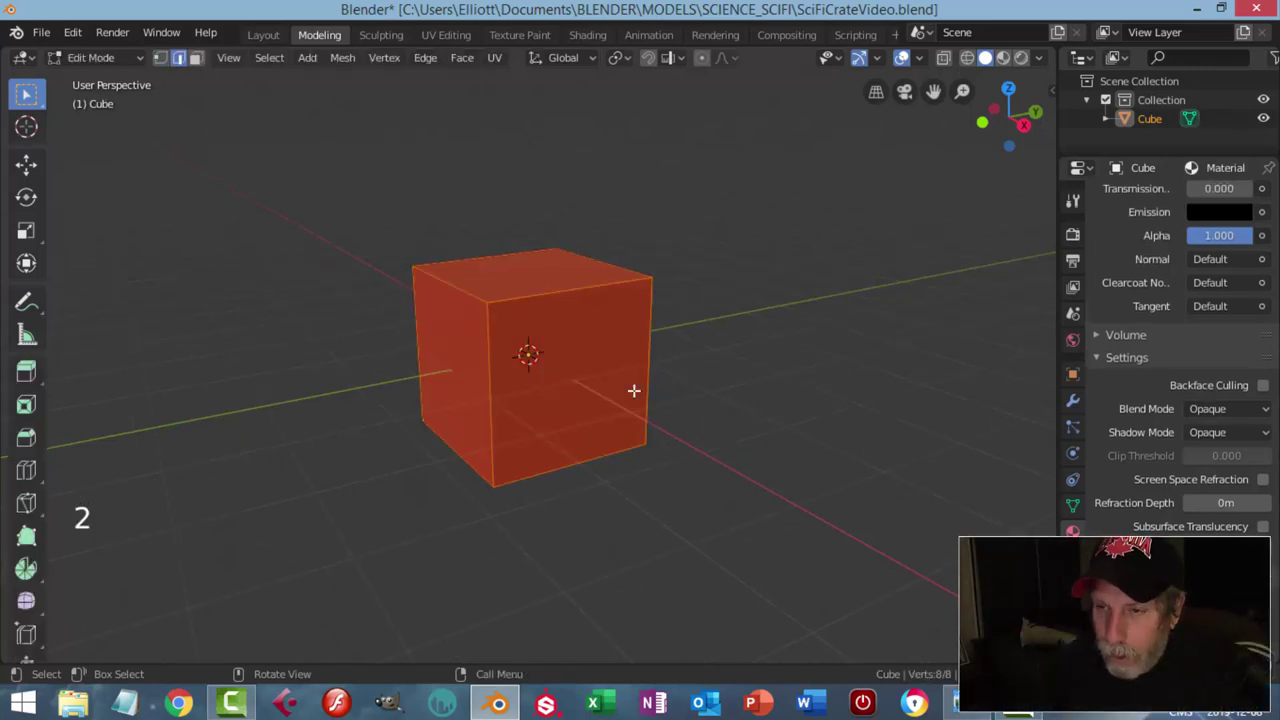
Step: Bevel all the cube's edges with two segments and return to Object Mode
{"action": "scroll", "scroll_direction": "up", "scroll_amount": 3}
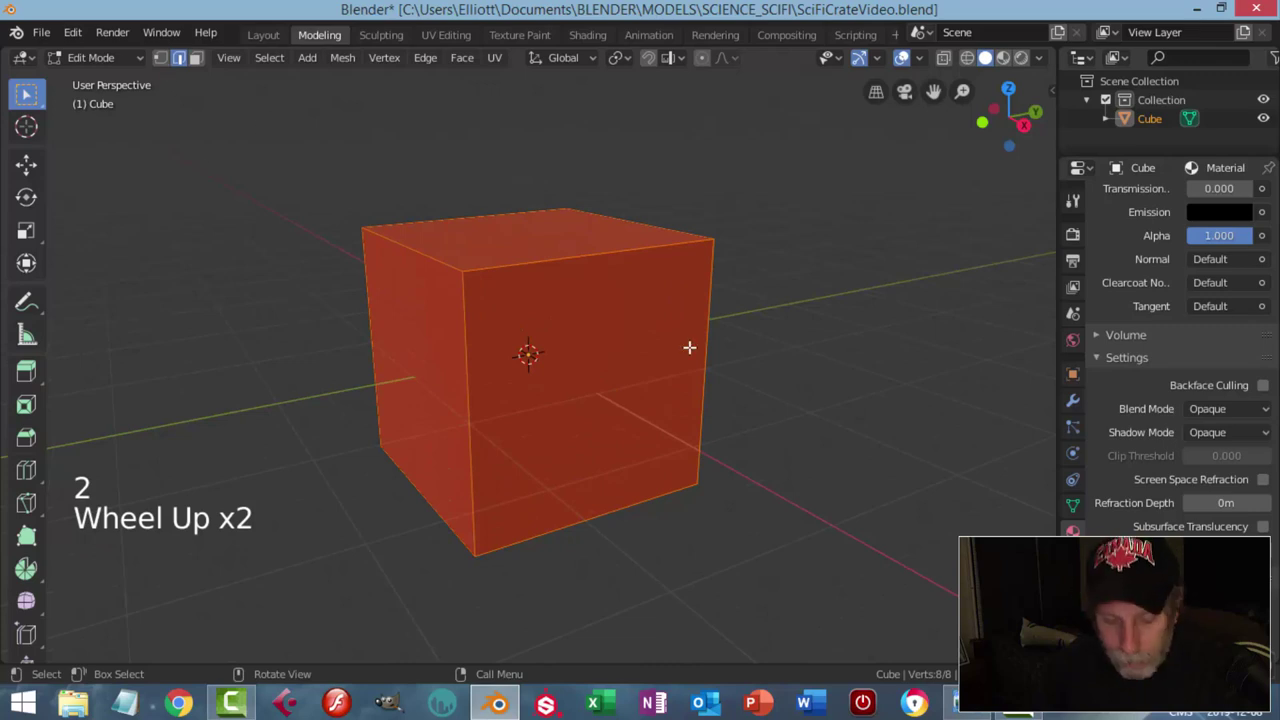
{"action": "key", "text": "ctrl+b"}
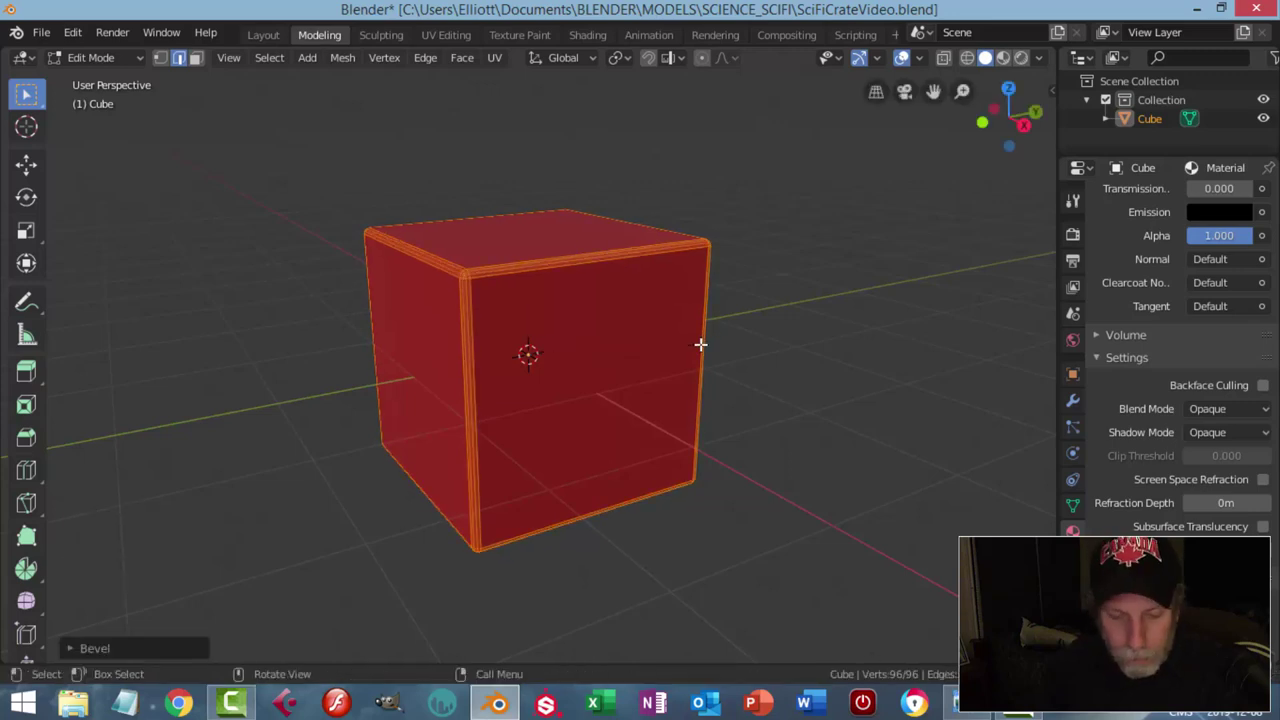
{"action": "key", "text": "alt+a"}
{"action": "key", "text": "Tab"}
{"action": "key", "text": "alt+a"}
{"action": "scroll", "scroll_direction": "down", "scroll_amount": 3}
{"action": "middle_click", "coordinate": [579, 362]}
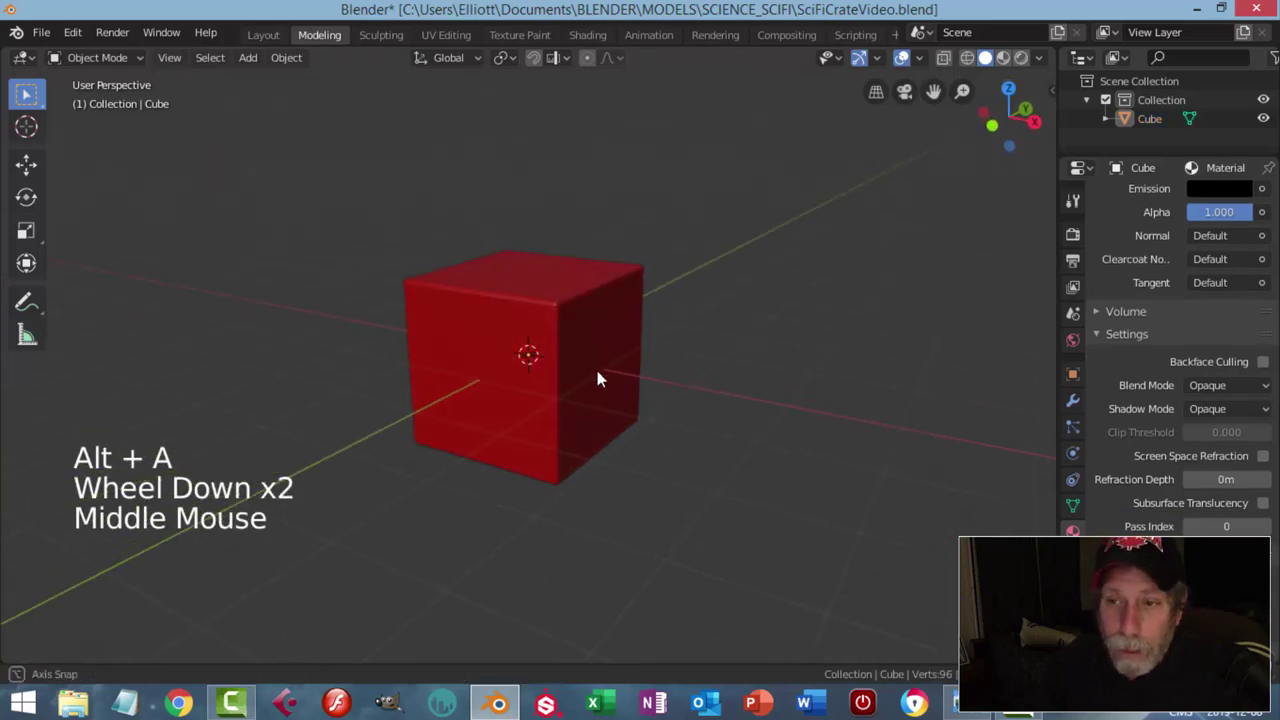
{"action": "scroll", "scroll_direction": "up", "scroll_amount": 3}
{"action": "middle_click", "coordinate": [584, 376]}
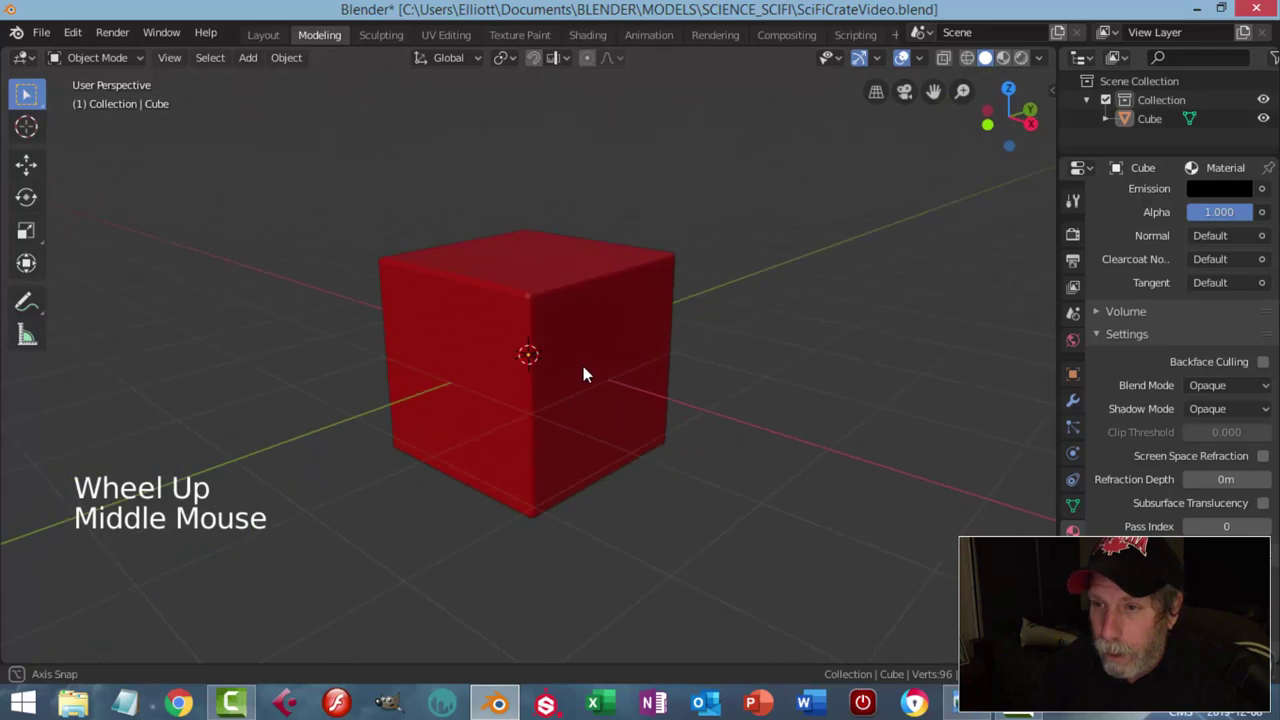
{"action": "key", "text": "KP_1"}
{"action": "left_click", "coordinate": [569, 359]}
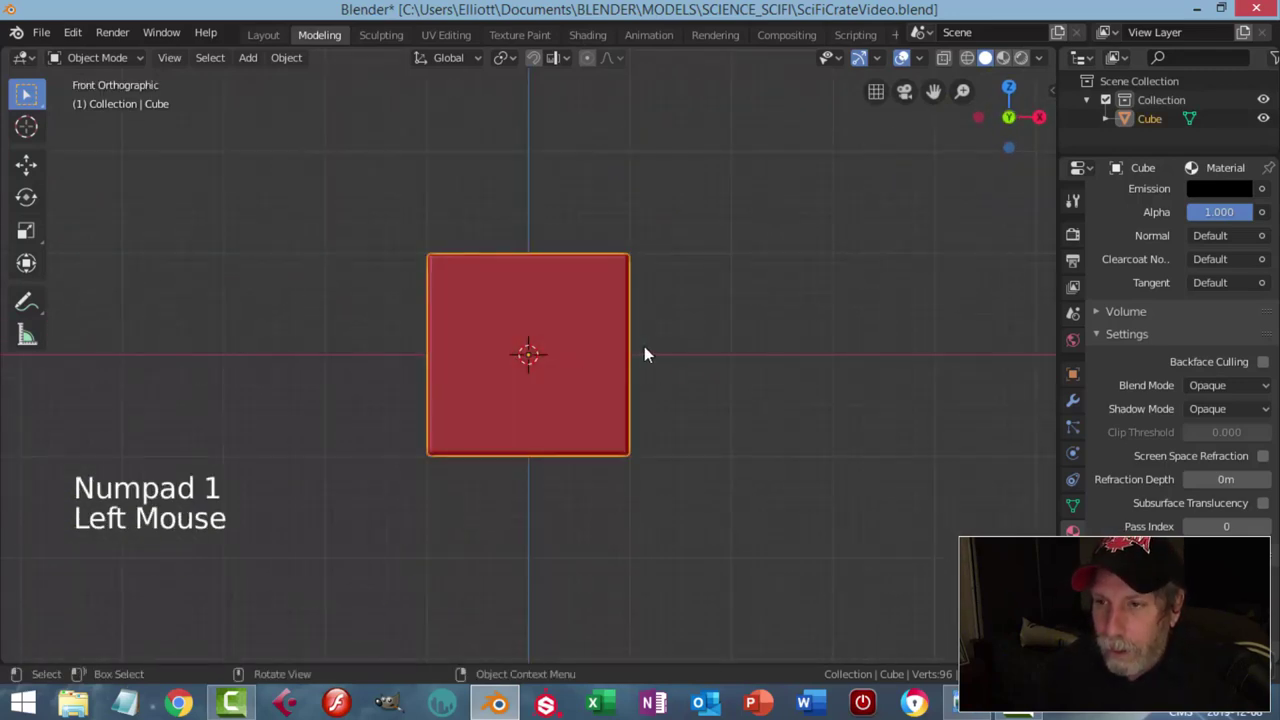
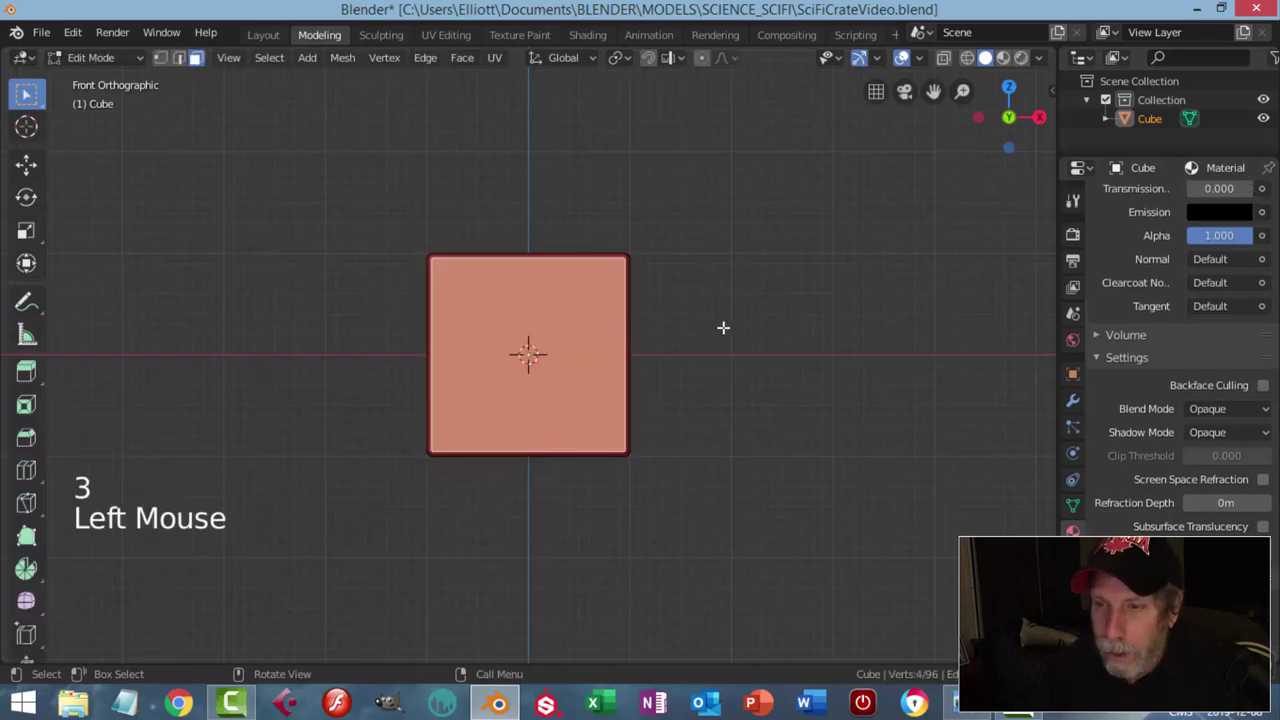
{"action": "scroll", "scroll_direction": "up", "scroll_amount": 3}
{"action": "key", "text": "shift+s"}
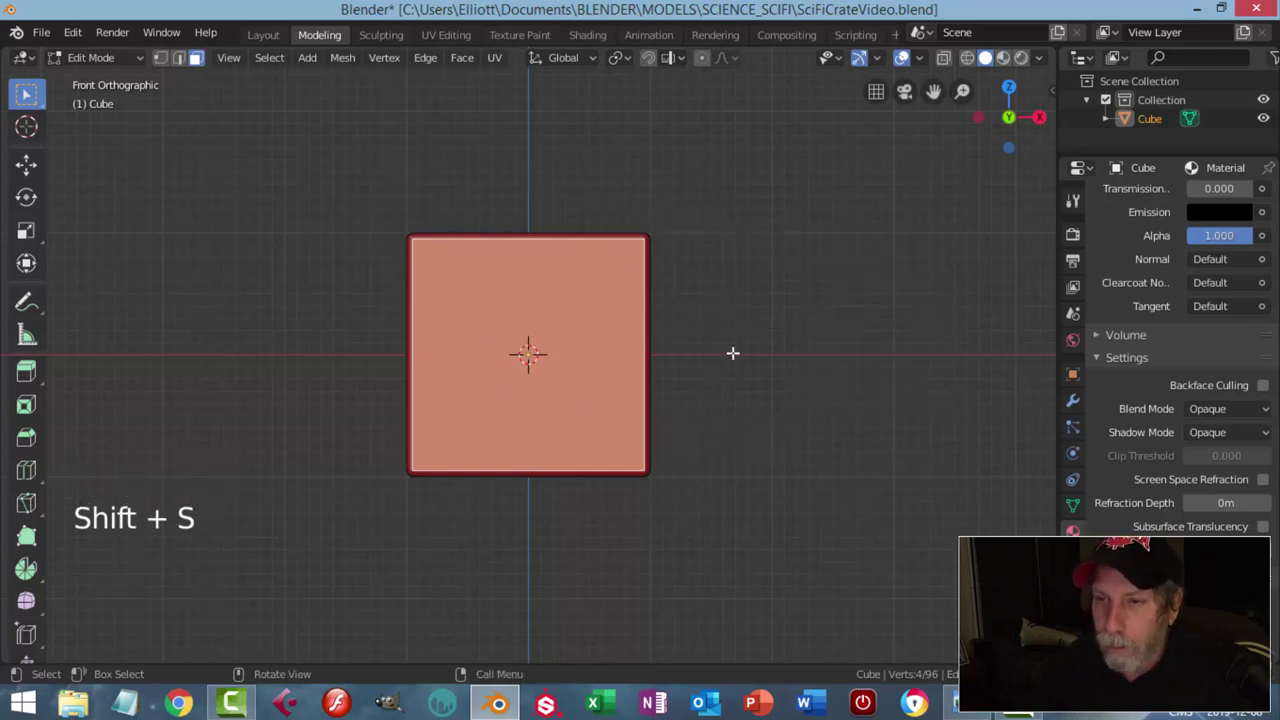
{"action": "key", "text": "Tab"}
{"action": "middle_click", "coordinate": [651, 397]}
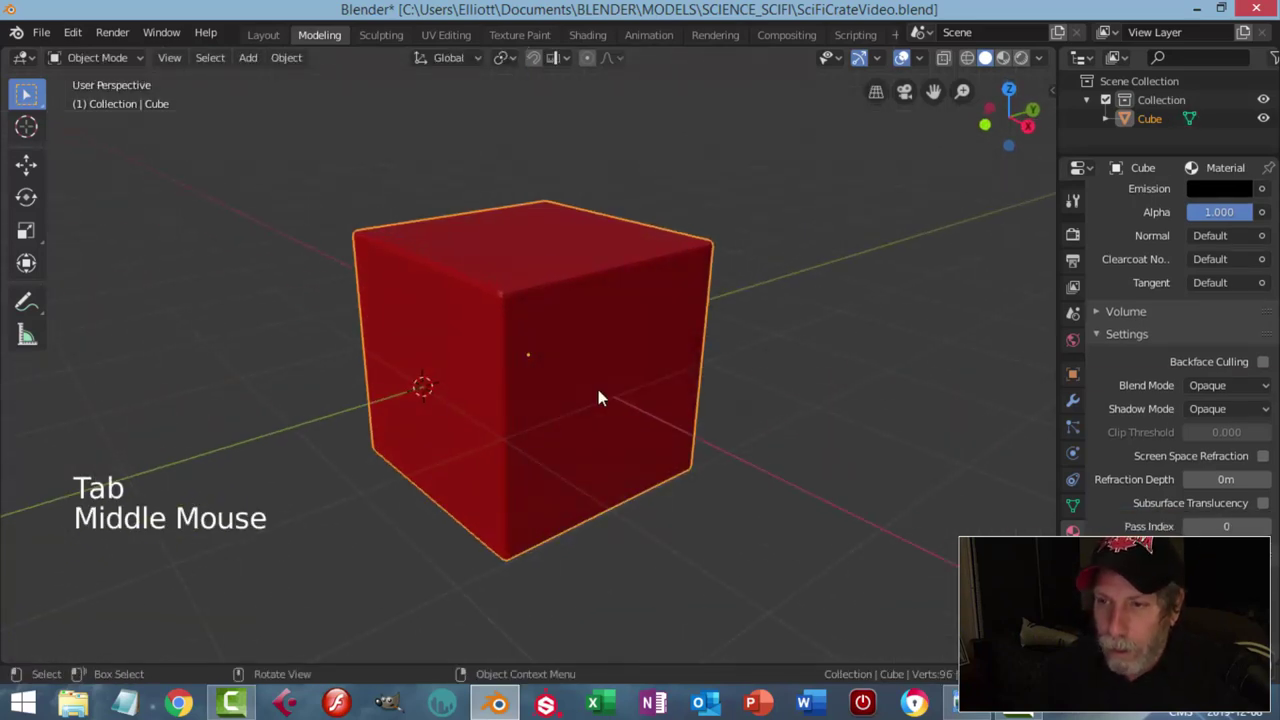
Step: From front view, add a plane and rotate it 90° on X to stand upright facing the cube's front
{"action": "key", "text": "KP_1"}
{"action": "key", "text": "shift+a"}
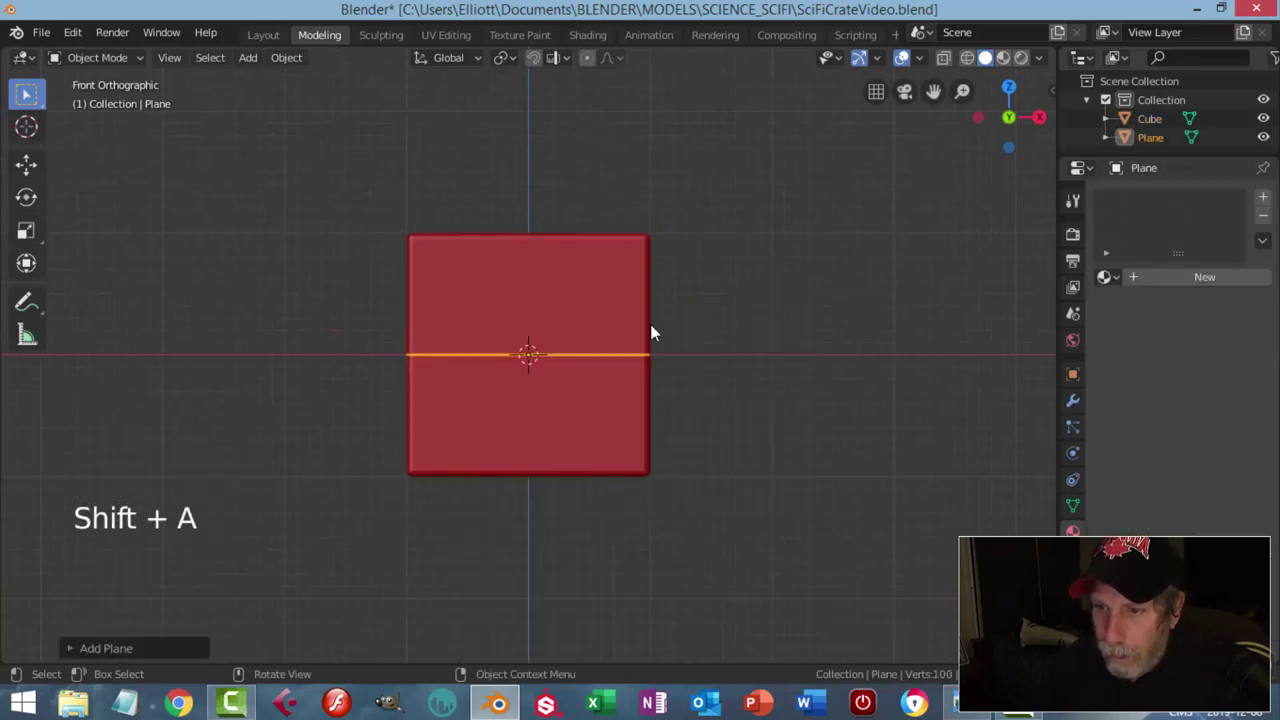
{"action": "key", "text": "Tab"}
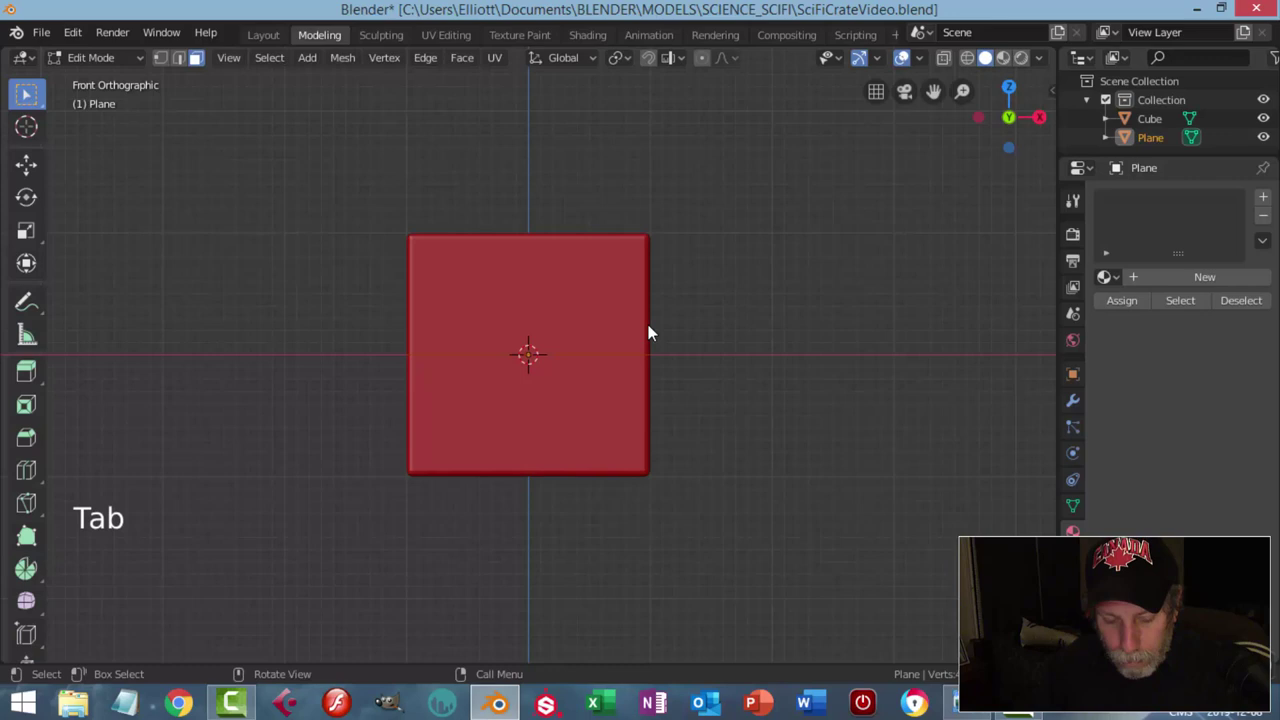
{"action": "key", "text": "r"}
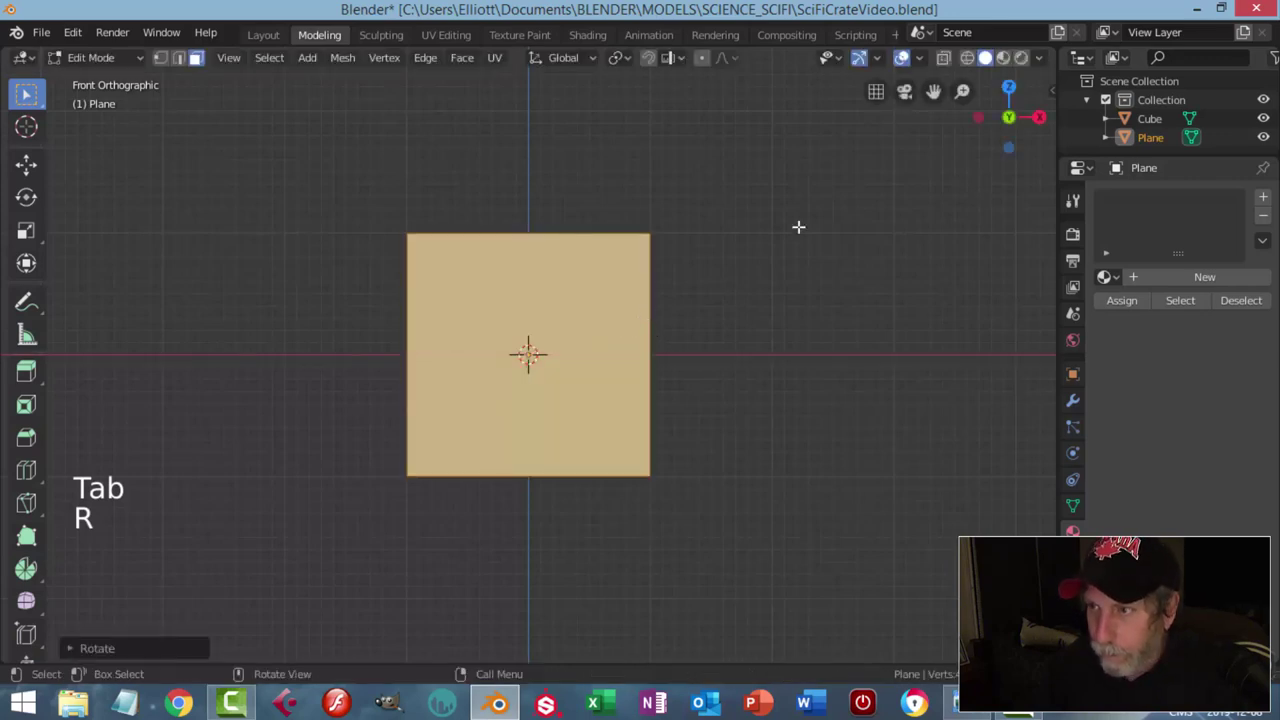
{"action": "left_click", "coordinate": [877, 59]}
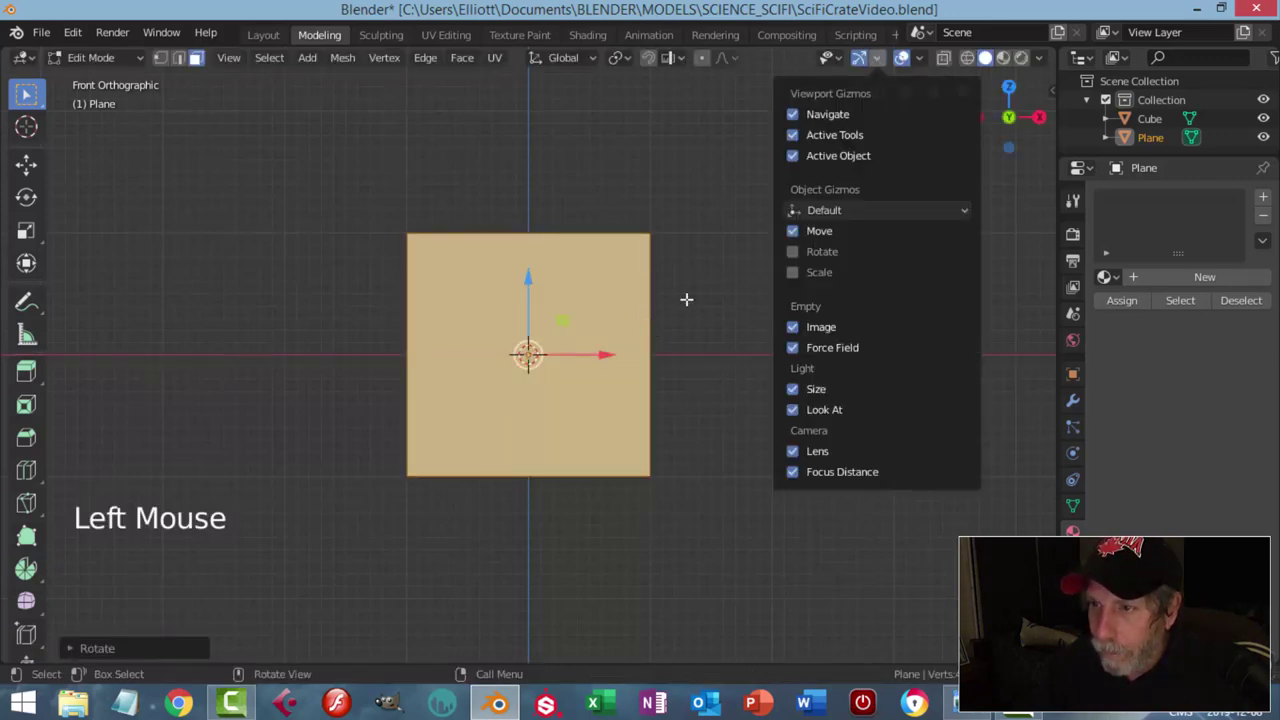
Step: Scale the plane to fit inside the cube's front face
{"action": "key", "text": "s"}
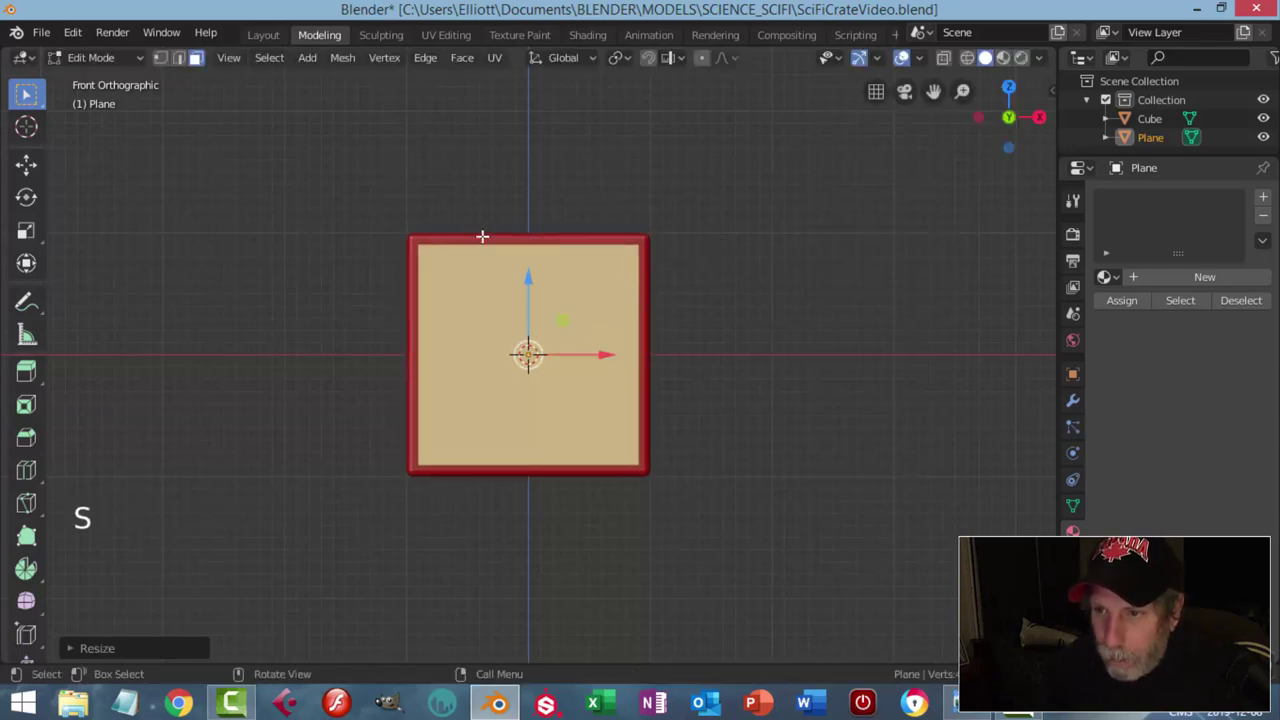
{"action": "scroll", "scroll_direction": "up", "scroll_amount": 3}
{"action": "key", "text": "1"}
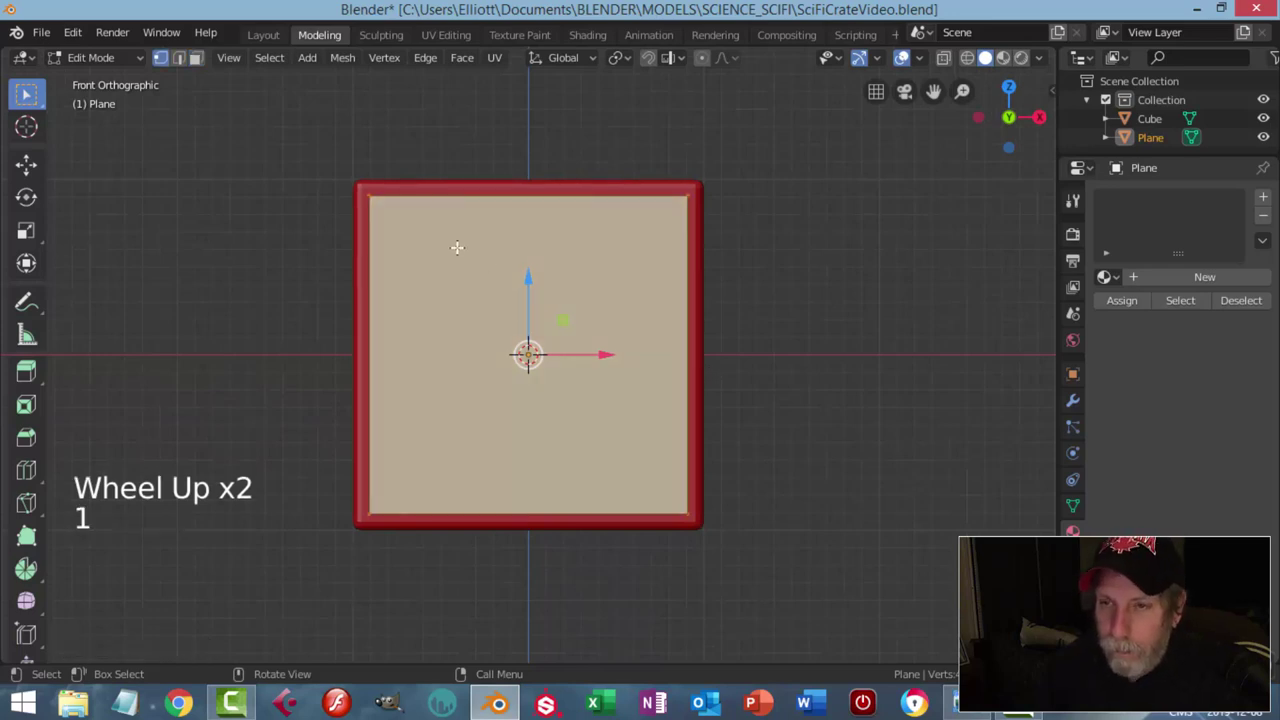
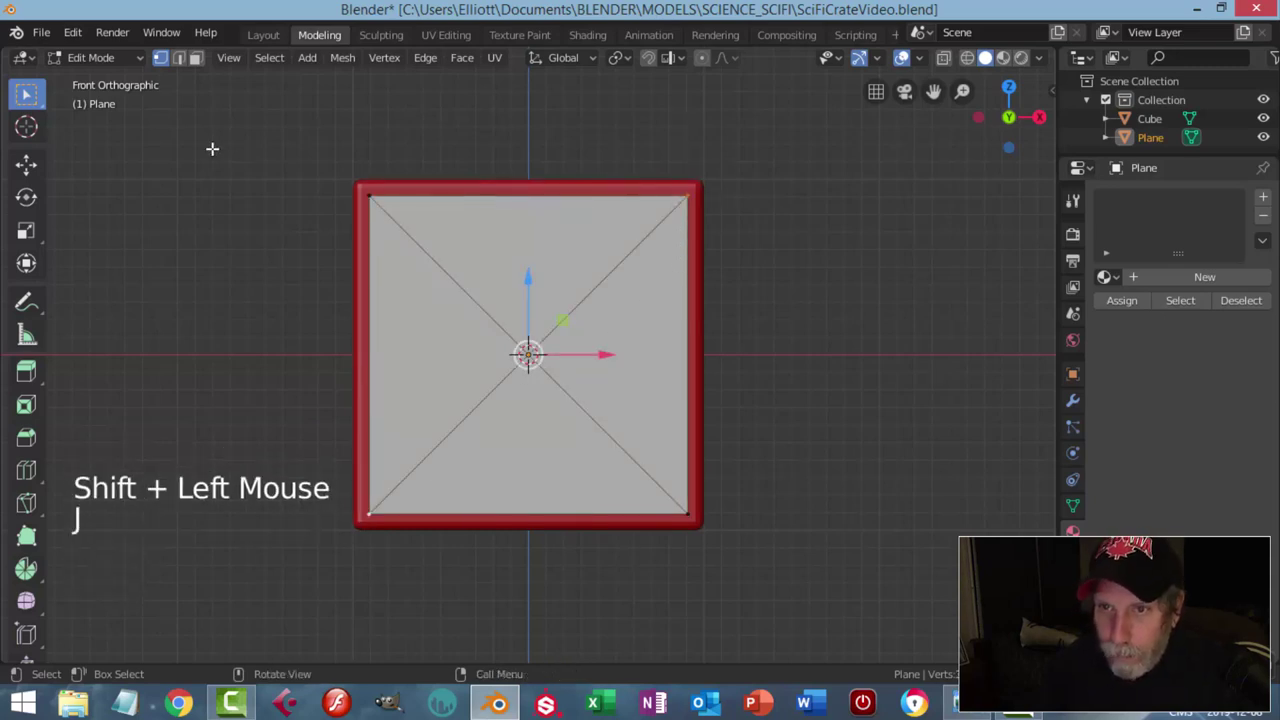
Step: Bevel the plane's diagonal edges into strips and delete them, leaving a red X between grey triangles
{"action": "left_click", "coordinate": [183, 66]}
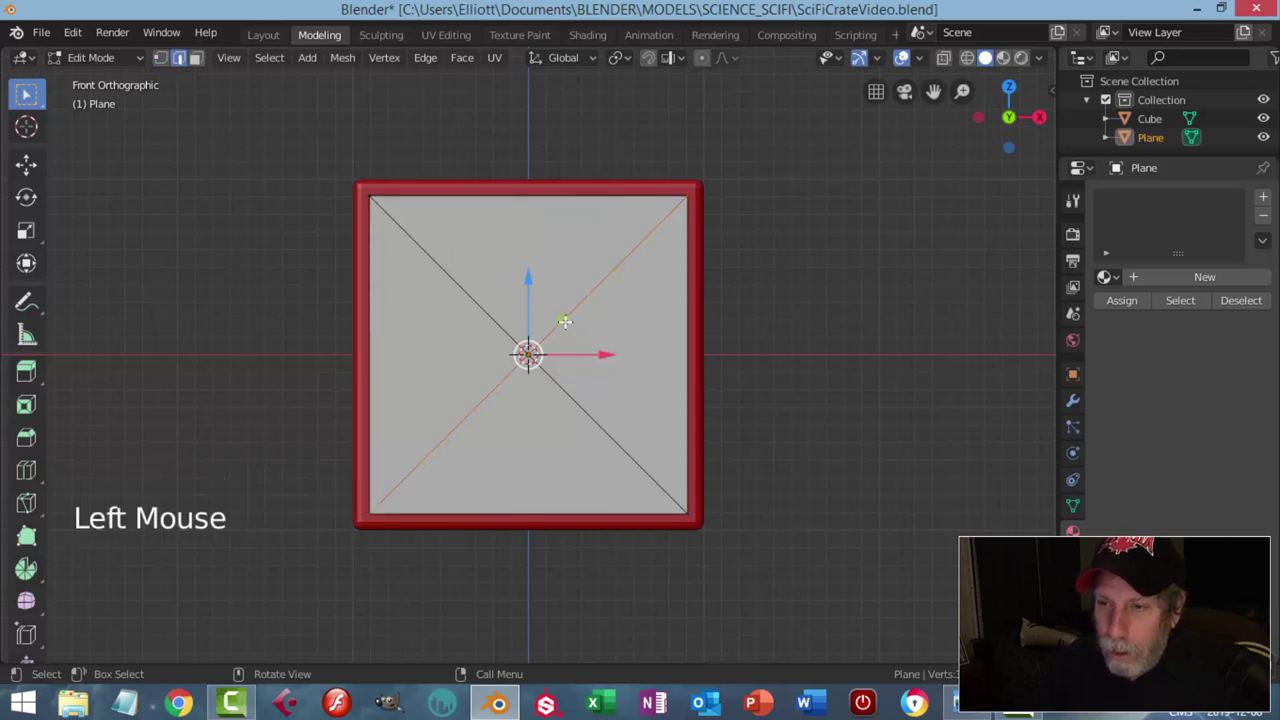
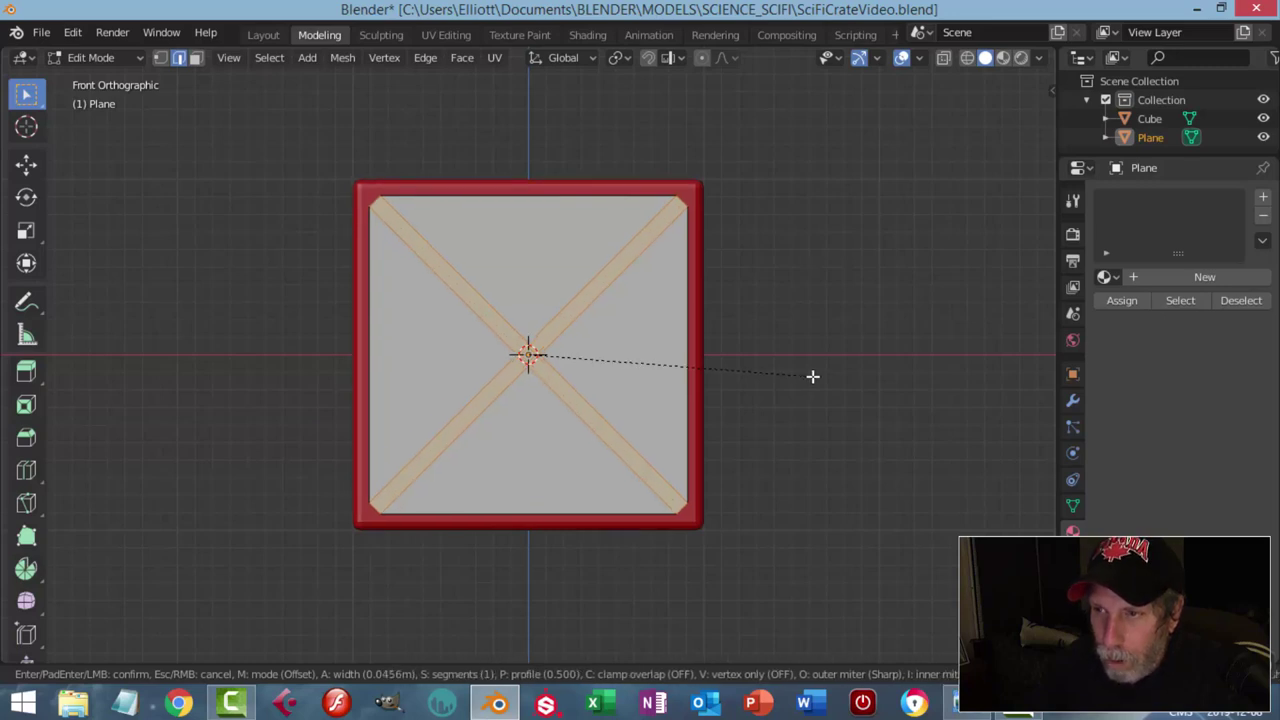
{"action": "key", "text": "x"}
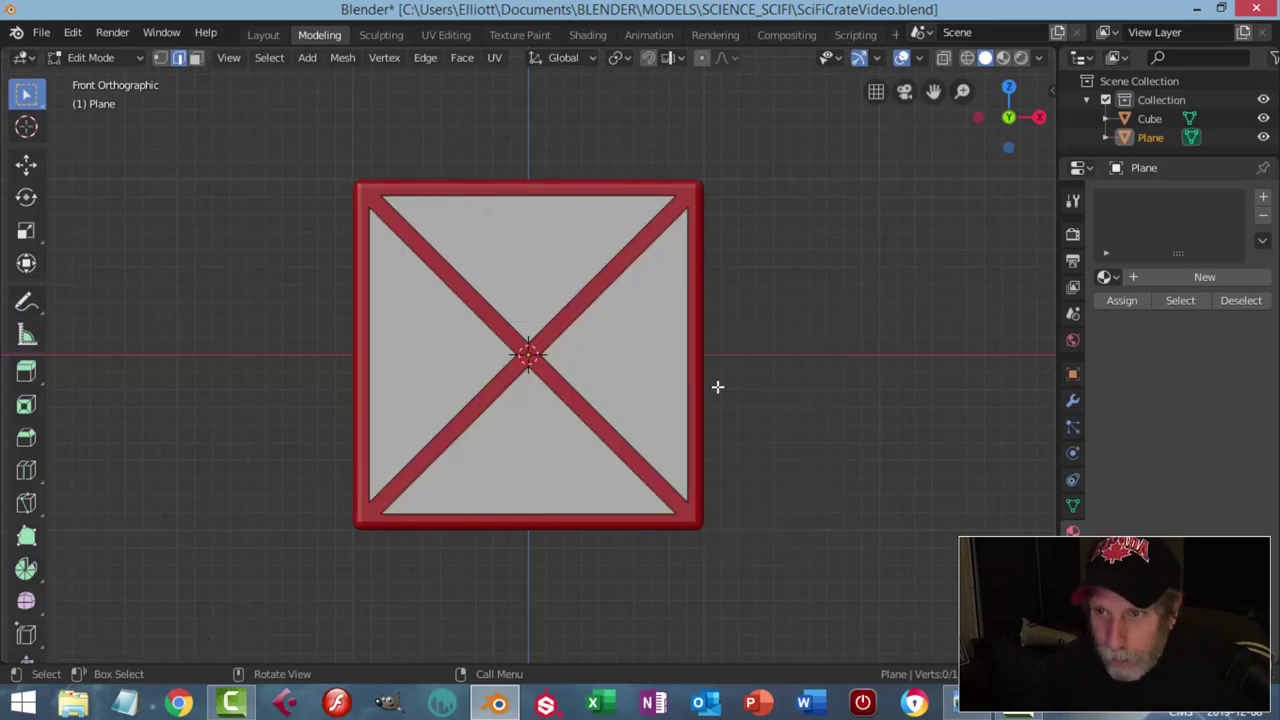
{"action": "key", "text": "1"}
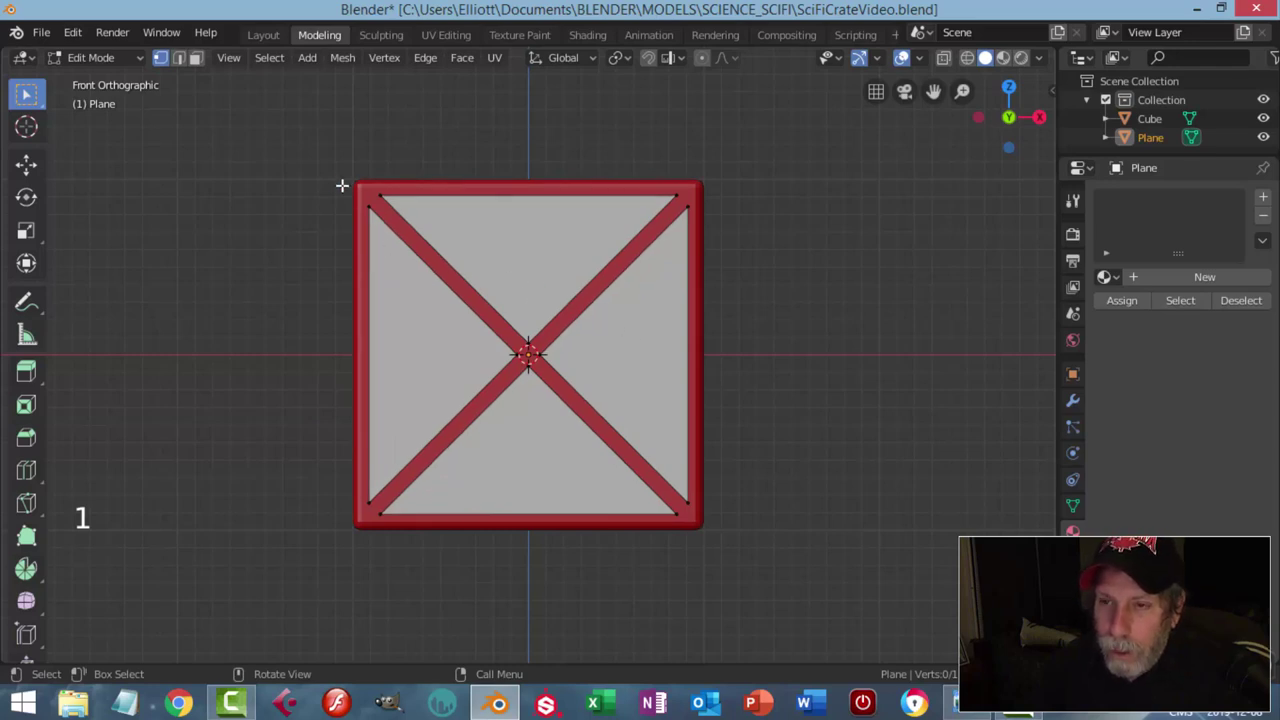
{"action": "key", "text": "b"}
{"action": "key", "text": "b"}
{"action": "key", "text": "b"}
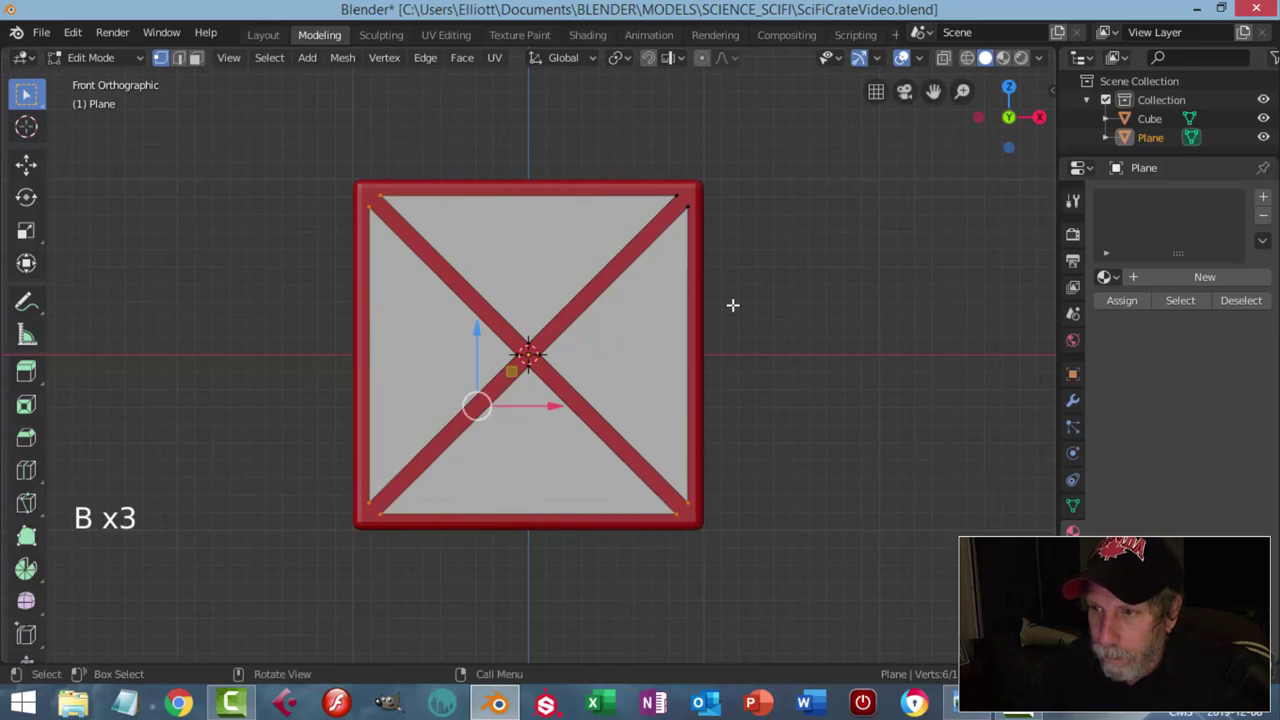
{"action": "key", "text": "b"}
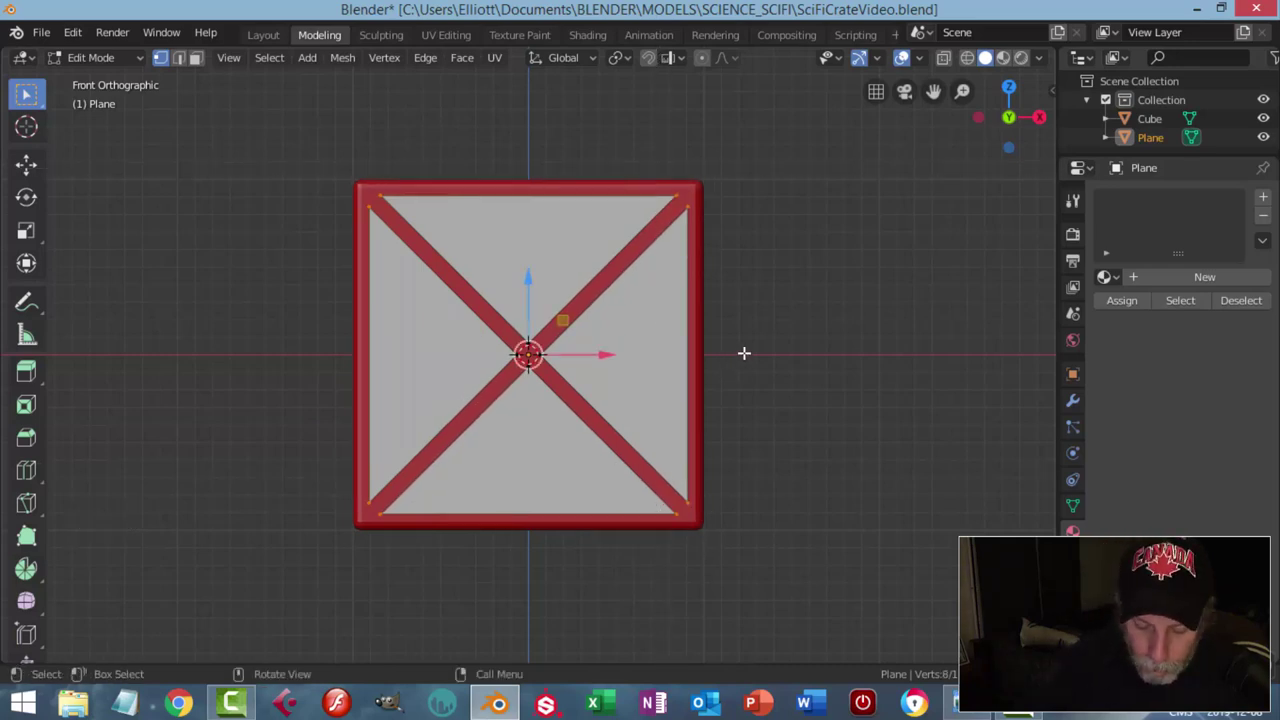
Step: Bevel the strips' corner vertices to trim the corners round
{"action": "key", "text": "ctrl+shift+b"}
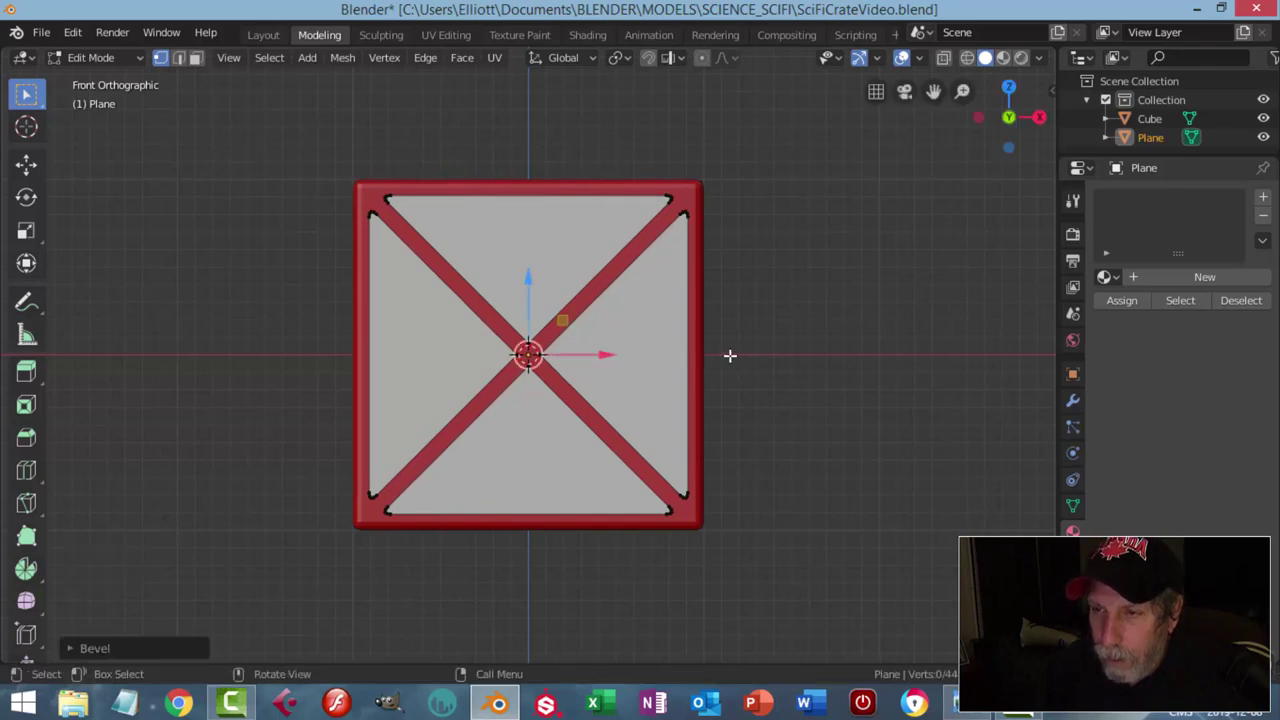
Step: Extrude the X panel's grey triangles to give them thickness
{"action": "key", "text": "alt+a"}
{"action": "key", "text": "alt+a"}
{"action": "key", "text": "Tab"}
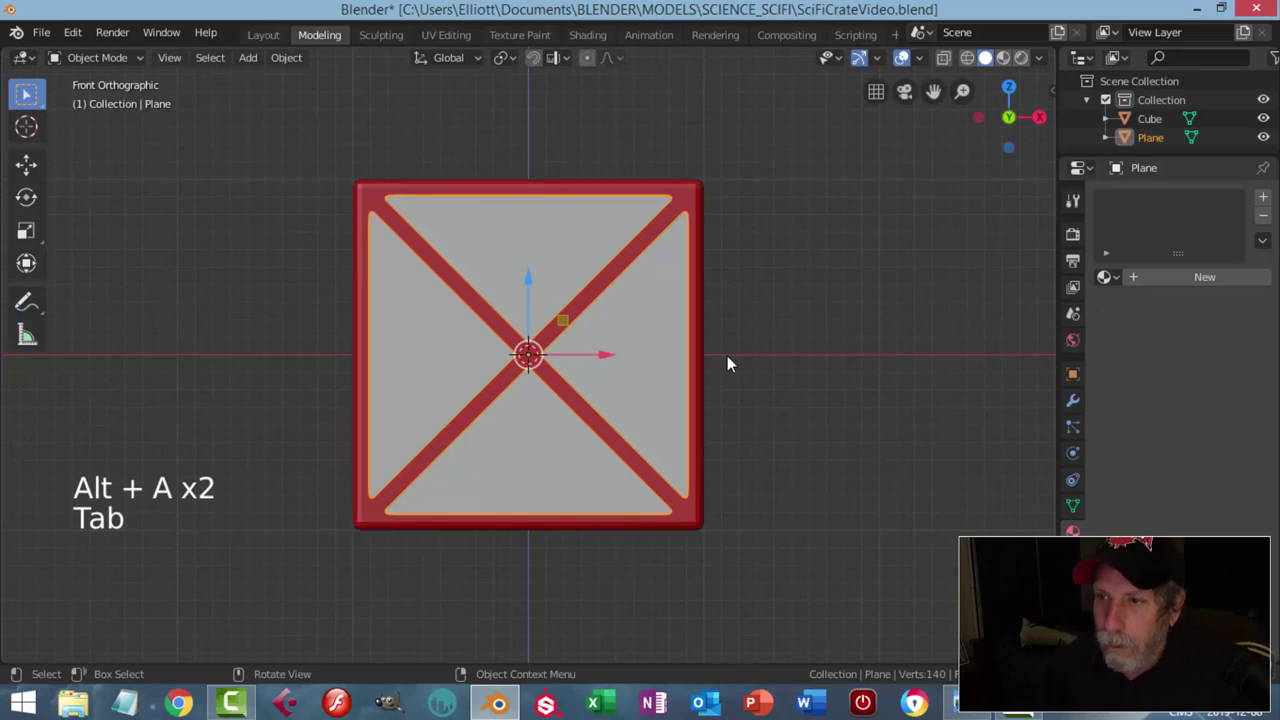
{"action": "scroll", "scroll_direction": "up", "scroll_amount": 3}
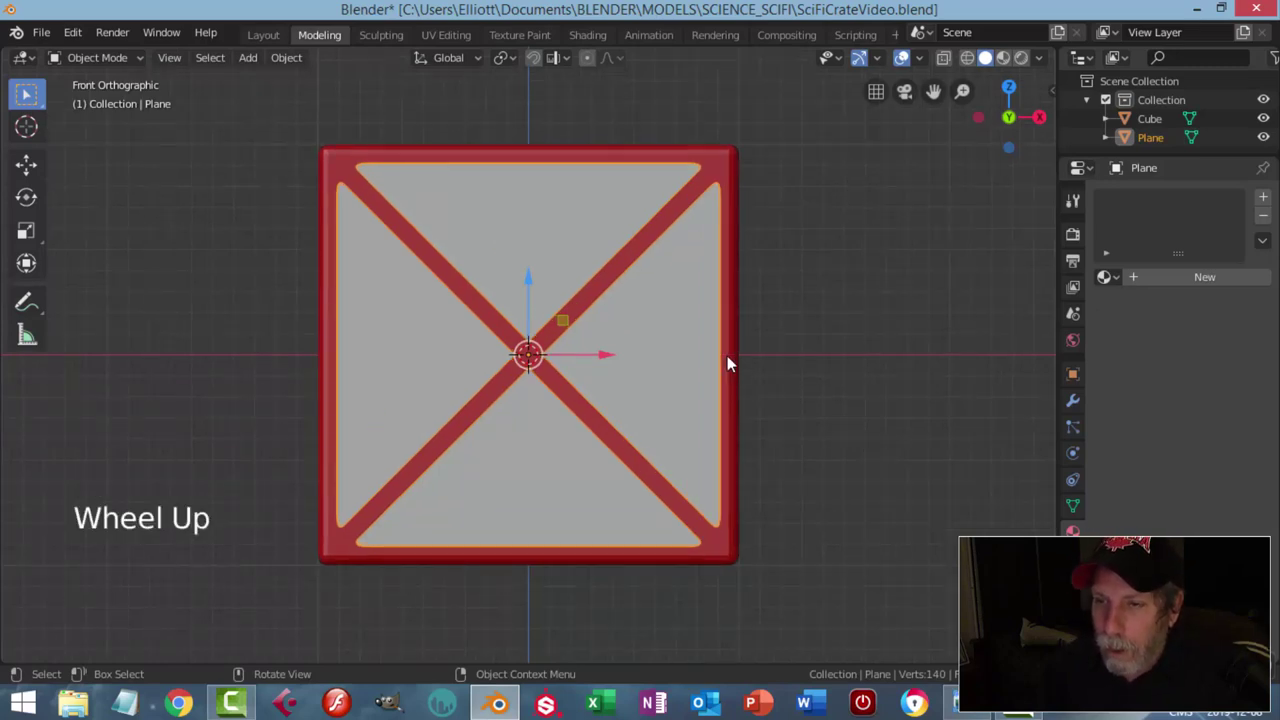
{"action": "scroll", "scroll_direction": "up", "scroll_amount": 3}
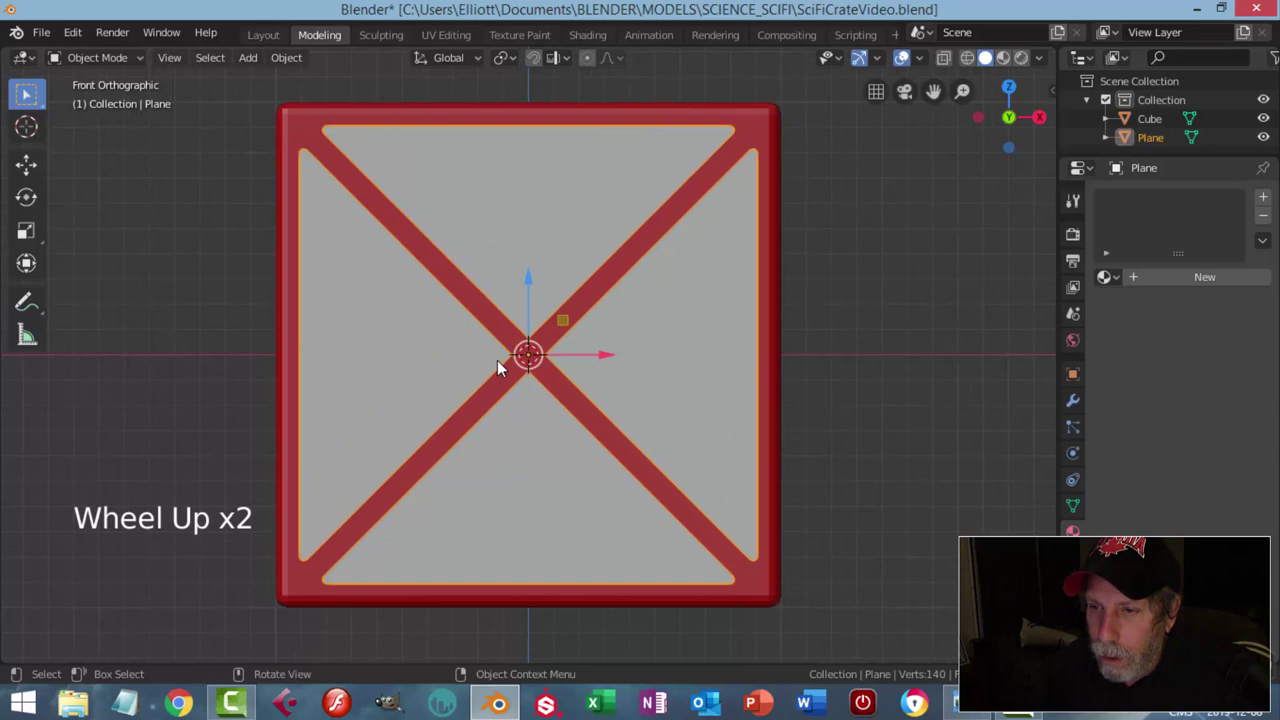
{"action": "scroll", "scroll_direction": "down", "scroll_amount": 3}
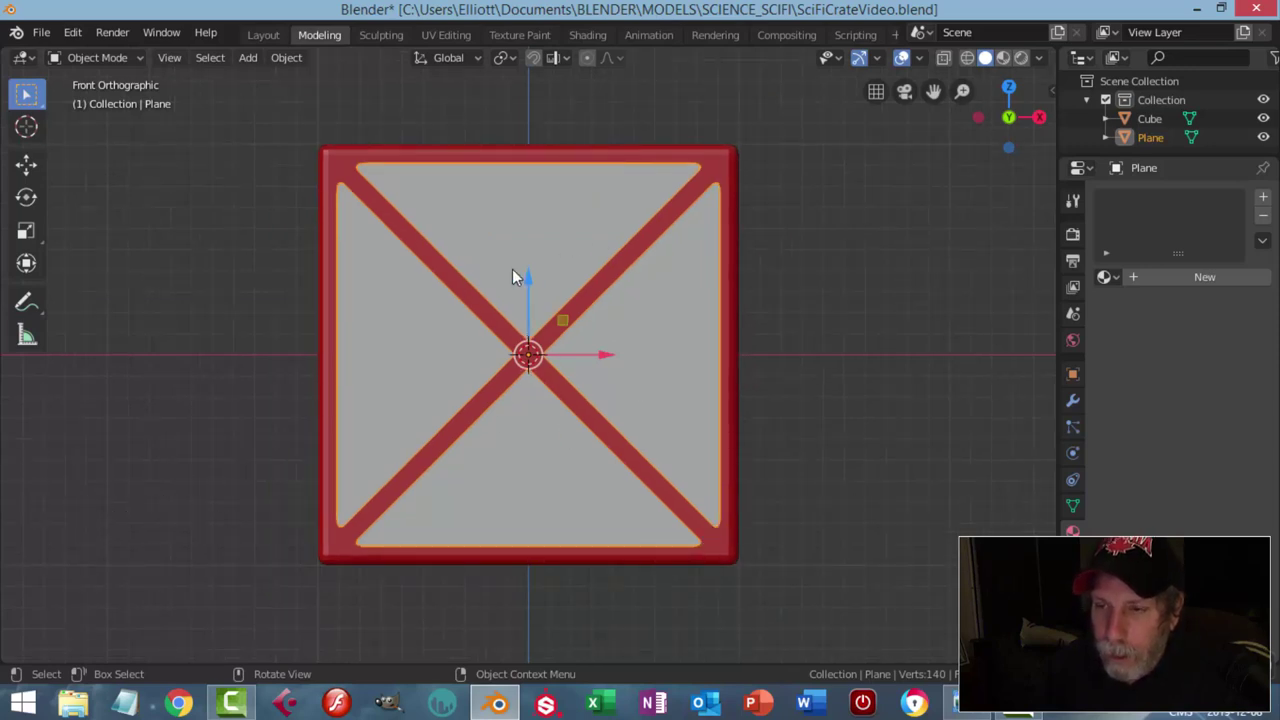
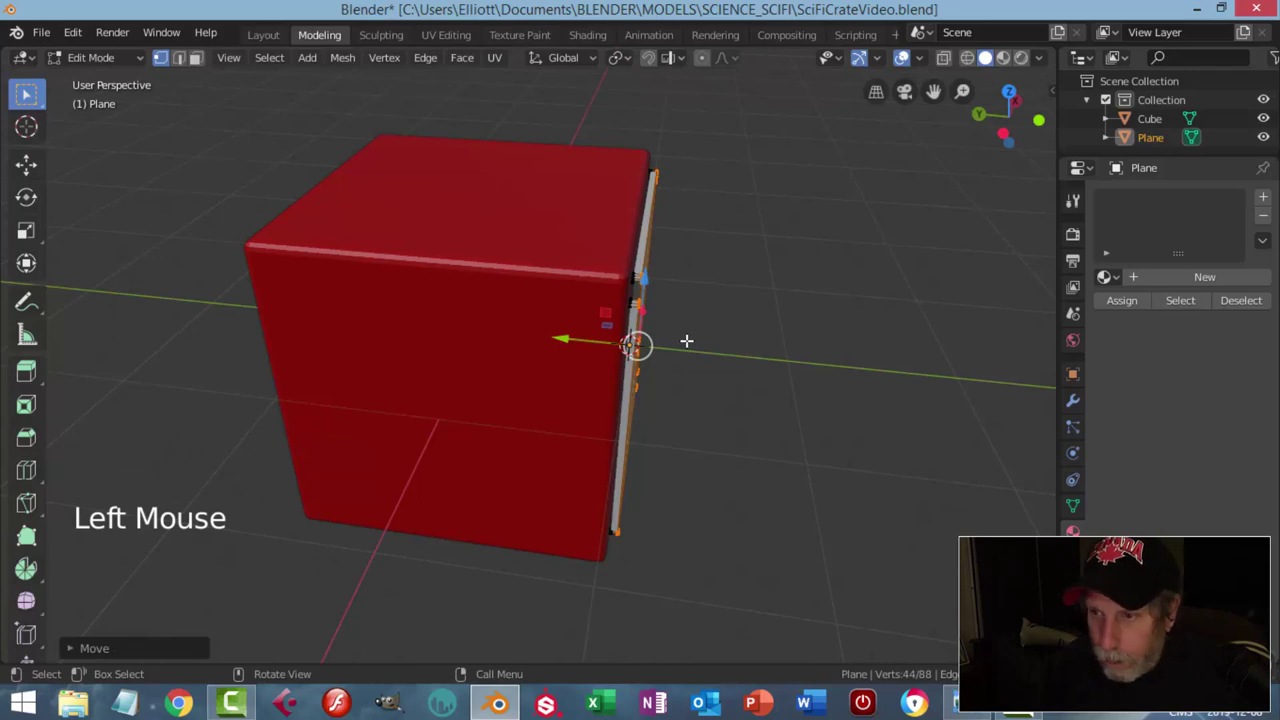
Step: Return to Object Mode and face the front of the panel
{"action": "key", "text": "alt+a"}
{"action": "key", "text": "Tab"}
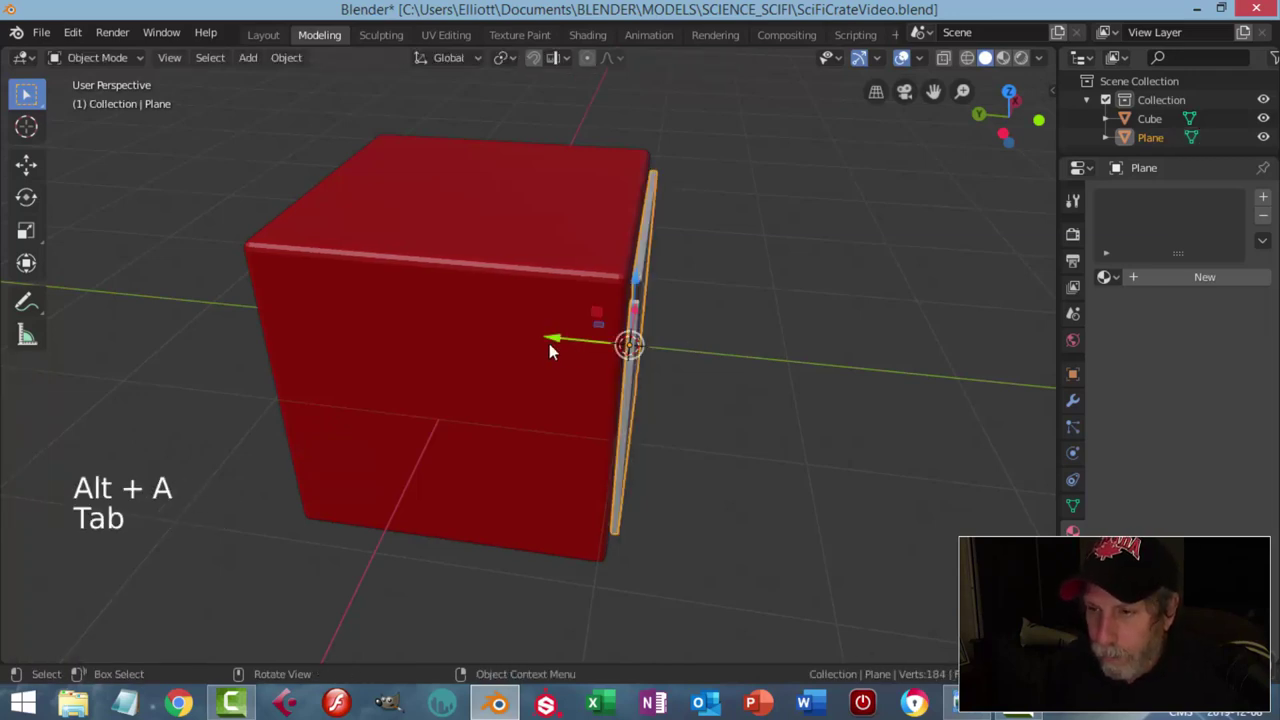
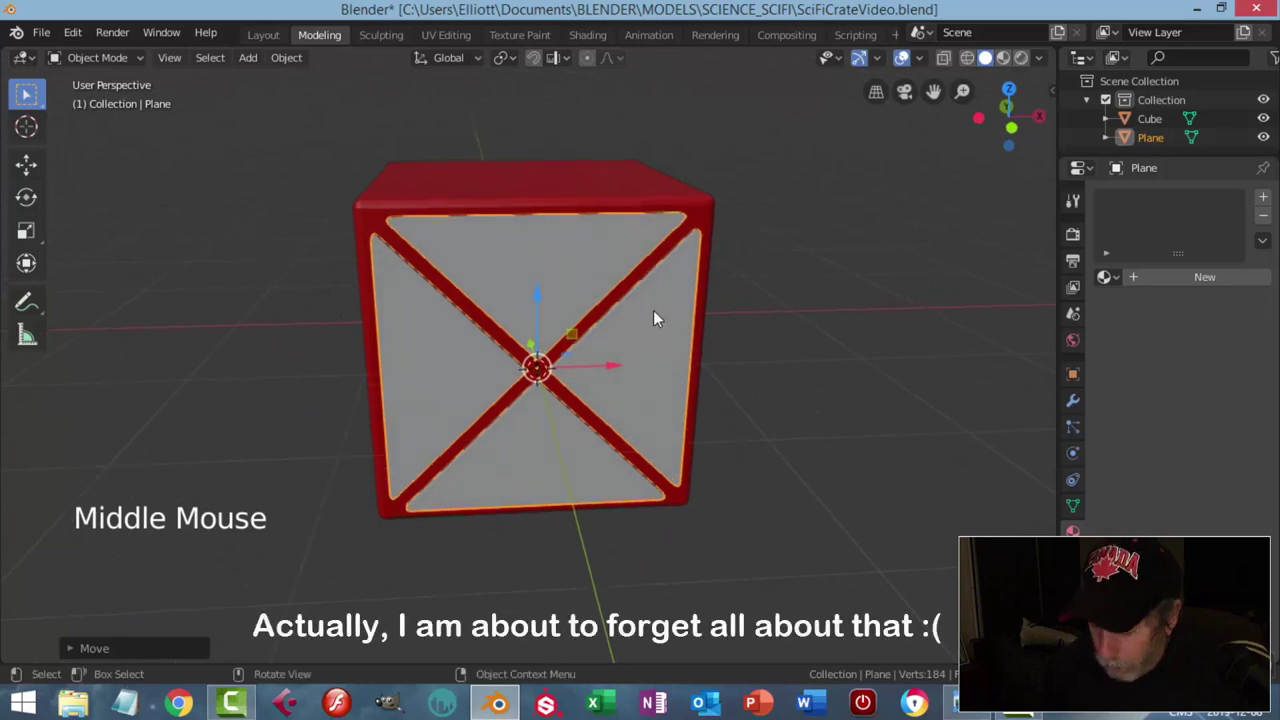
{"action": "key", "text": "KP_1"}
{"action": "scroll", "scroll_direction": "up", "scroll_amount": 3}
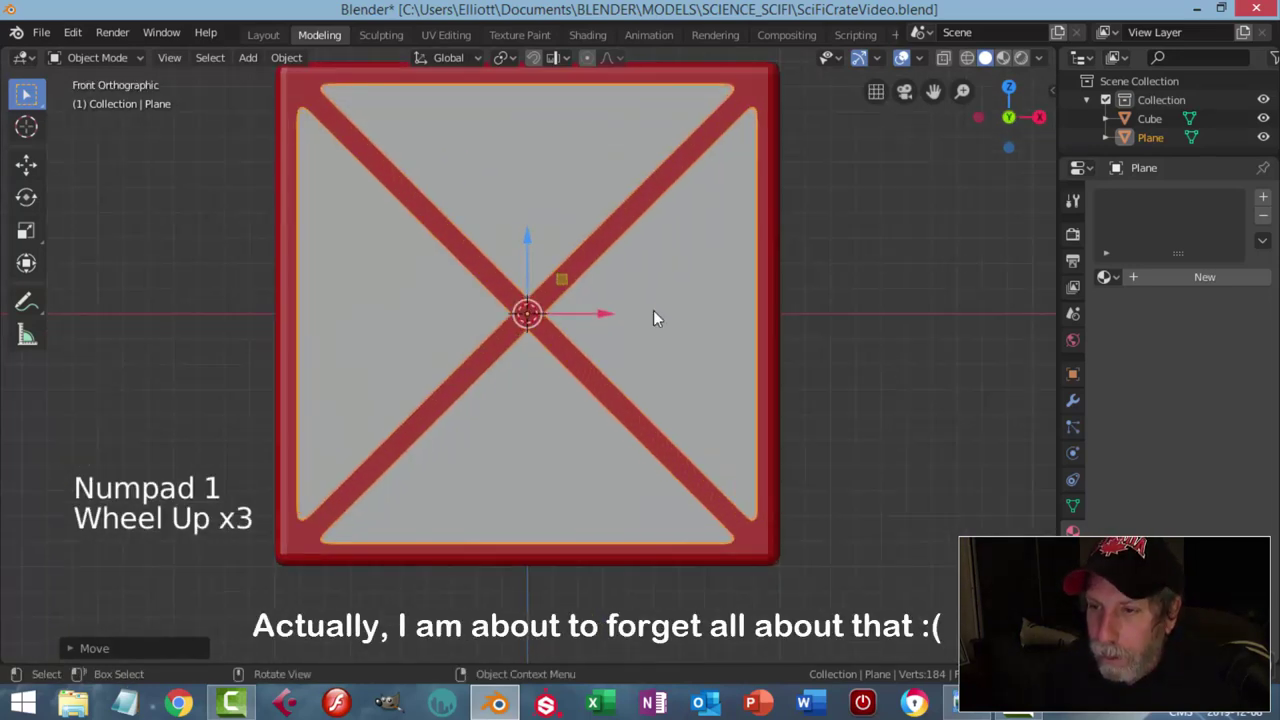
{"action": "middle_click", "coordinate": [636, 299]}
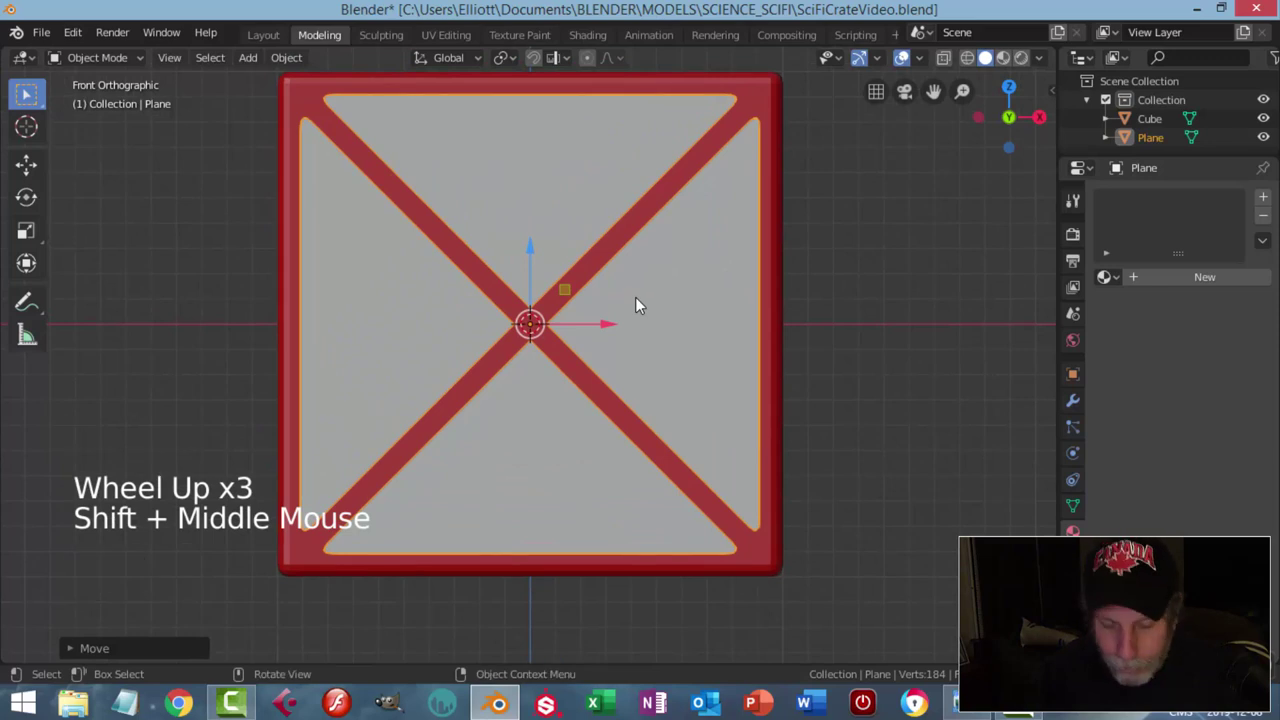
Step: Add a circle mesh and shrink it to about a third over the X panel's centre
{"action": "key", "text": "shift+a"}
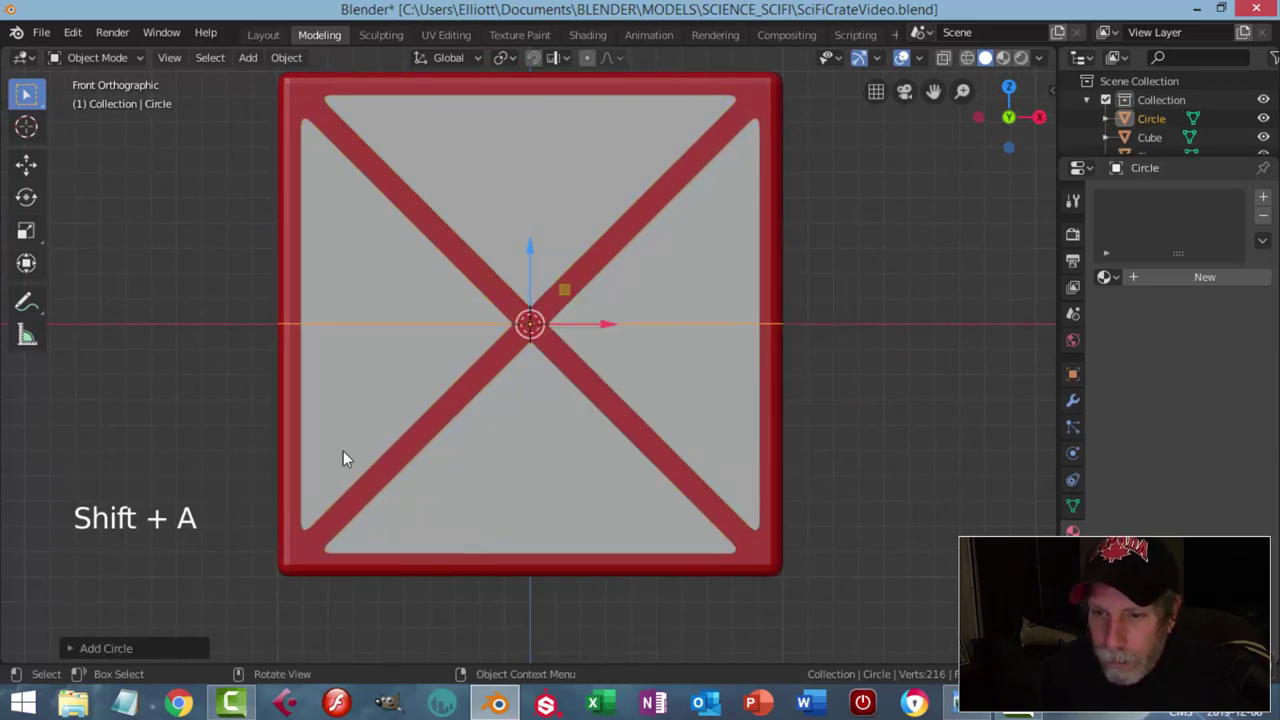
{"action": "left_click", "coordinate": [118, 650]}
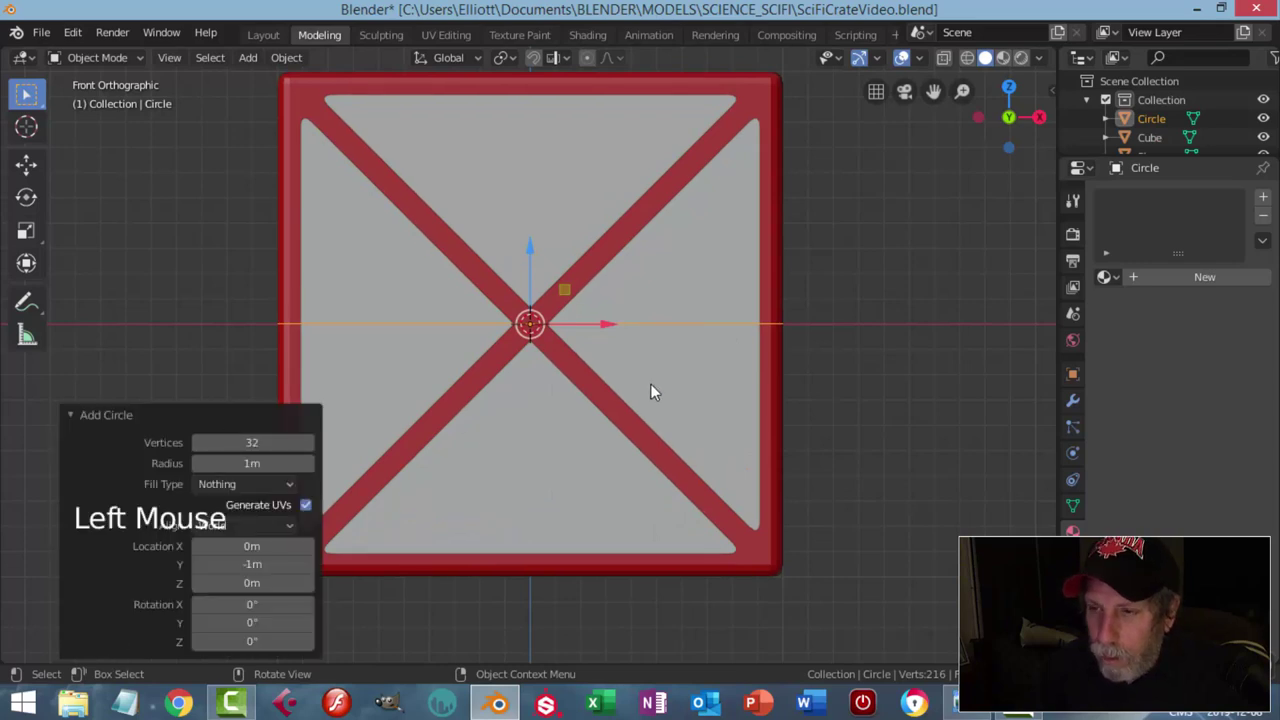
{"action": "scroll", "scroll_direction": "down", "scroll_amount": 3}
{"action": "key", "text": "Tab"}
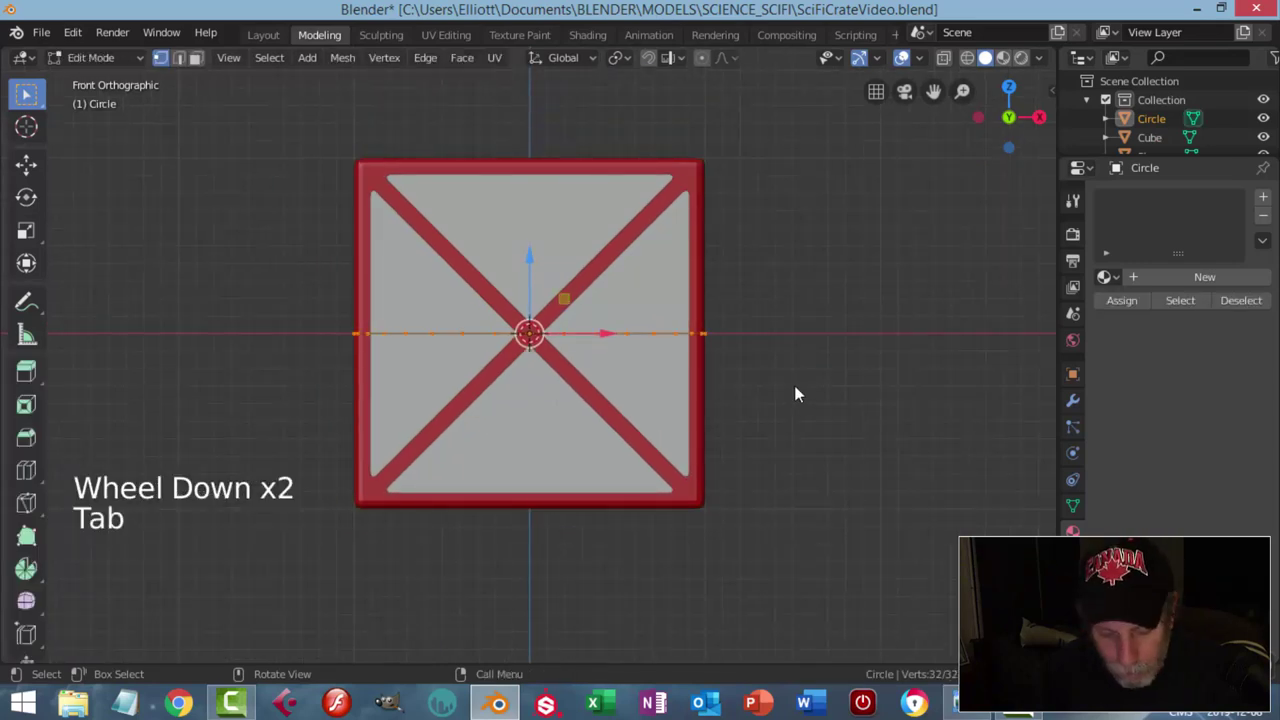
{"action": "key", "text": "r"}
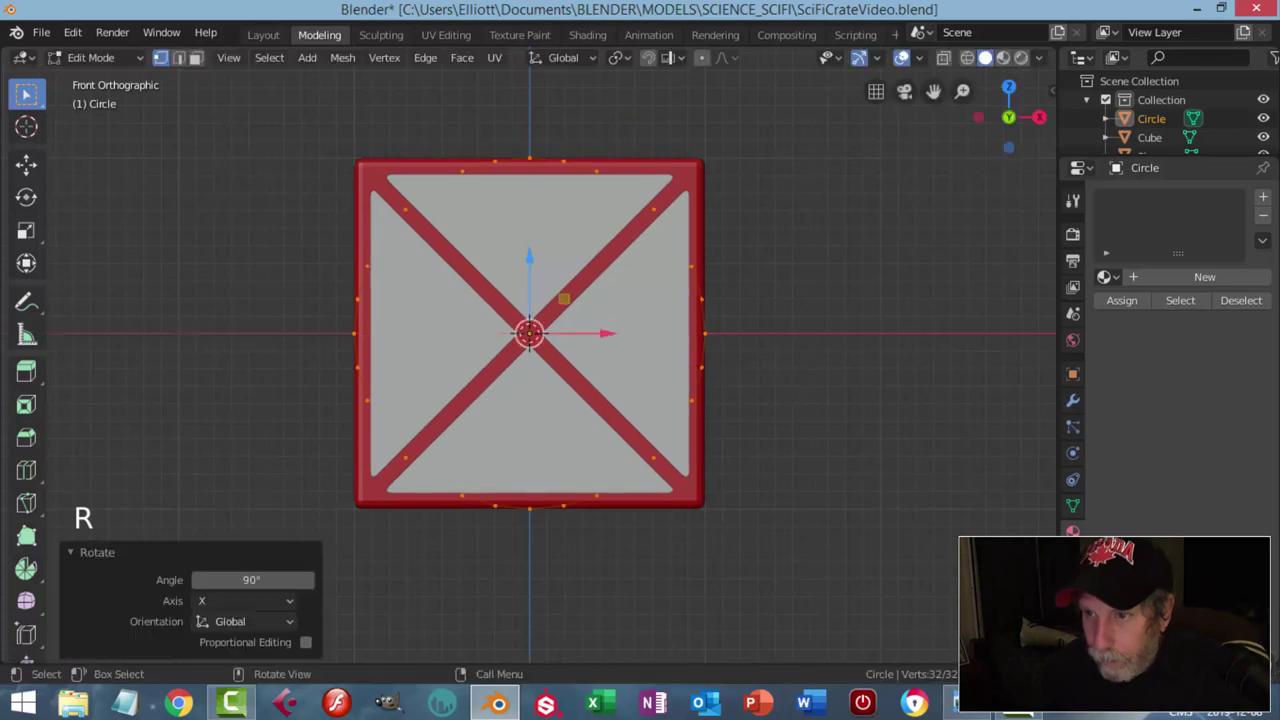
{"action": "key", "text": "s"}
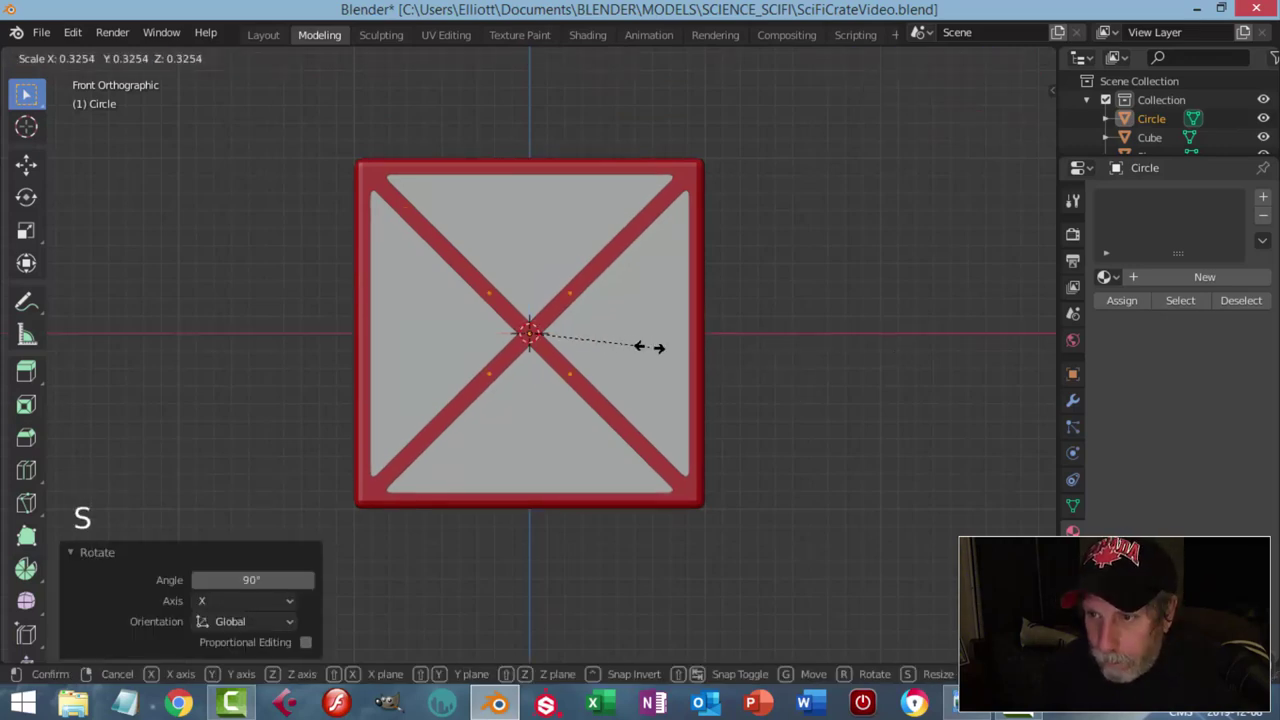
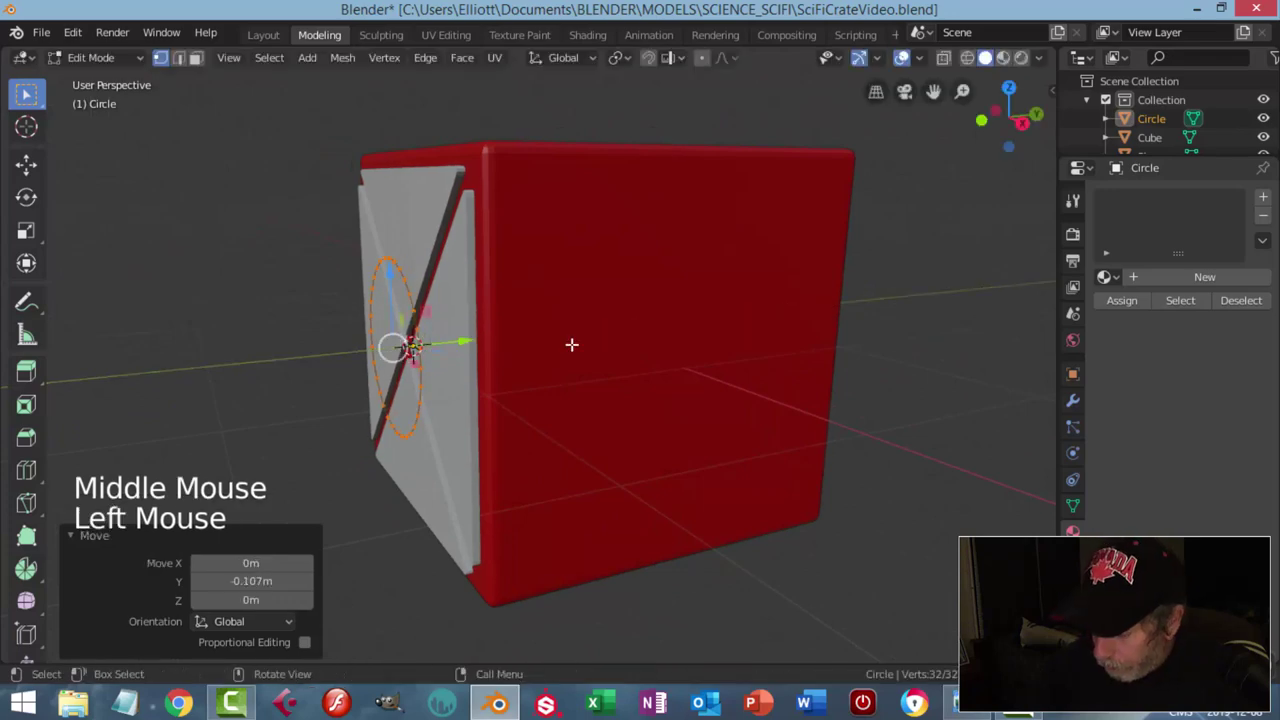
Step: Fill the circle and extrude it into a disc, checked from front view
{"action": "key", "text": "KP_1"}
{"action": "scroll", "scroll_direction": "up", "scroll_amount": 3}
{"action": "scroll", "scroll_direction": "up", "scroll_amount": 3}
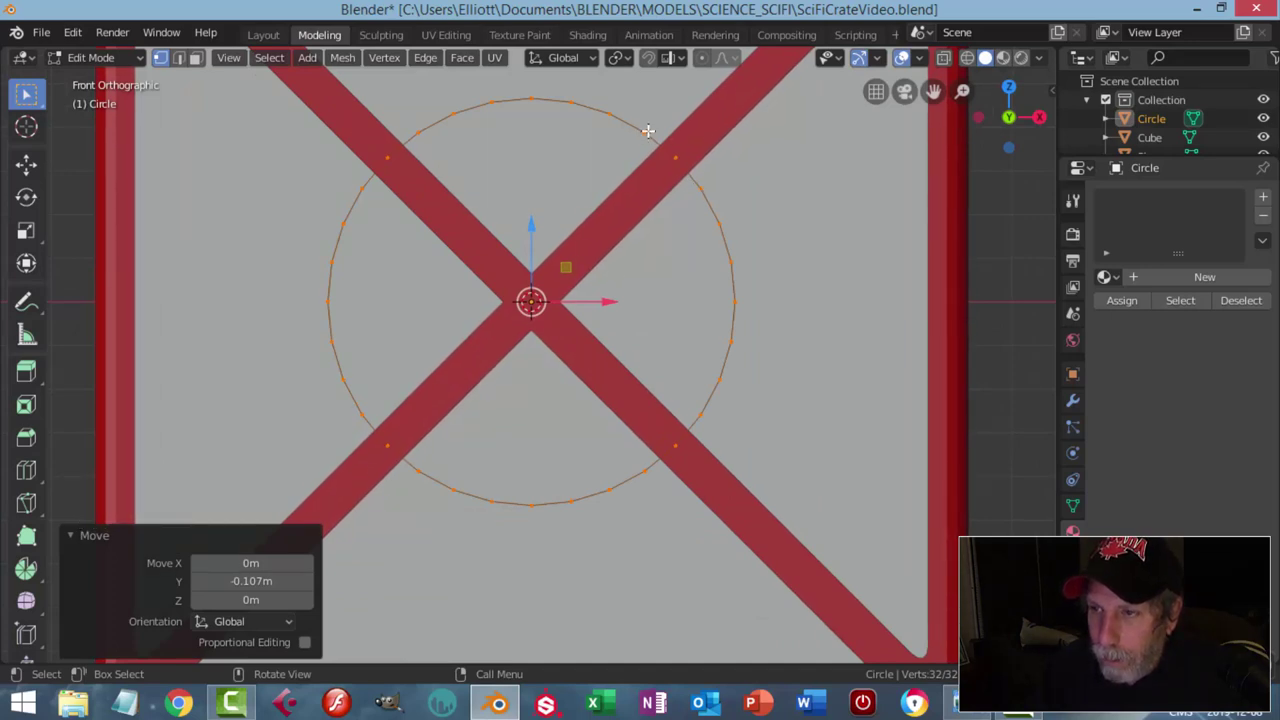
{"action": "scroll", "scroll_direction": "down", "scroll_amount": 3}
{"action": "scroll", "scroll_direction": "down", "scroll_amount": 3}
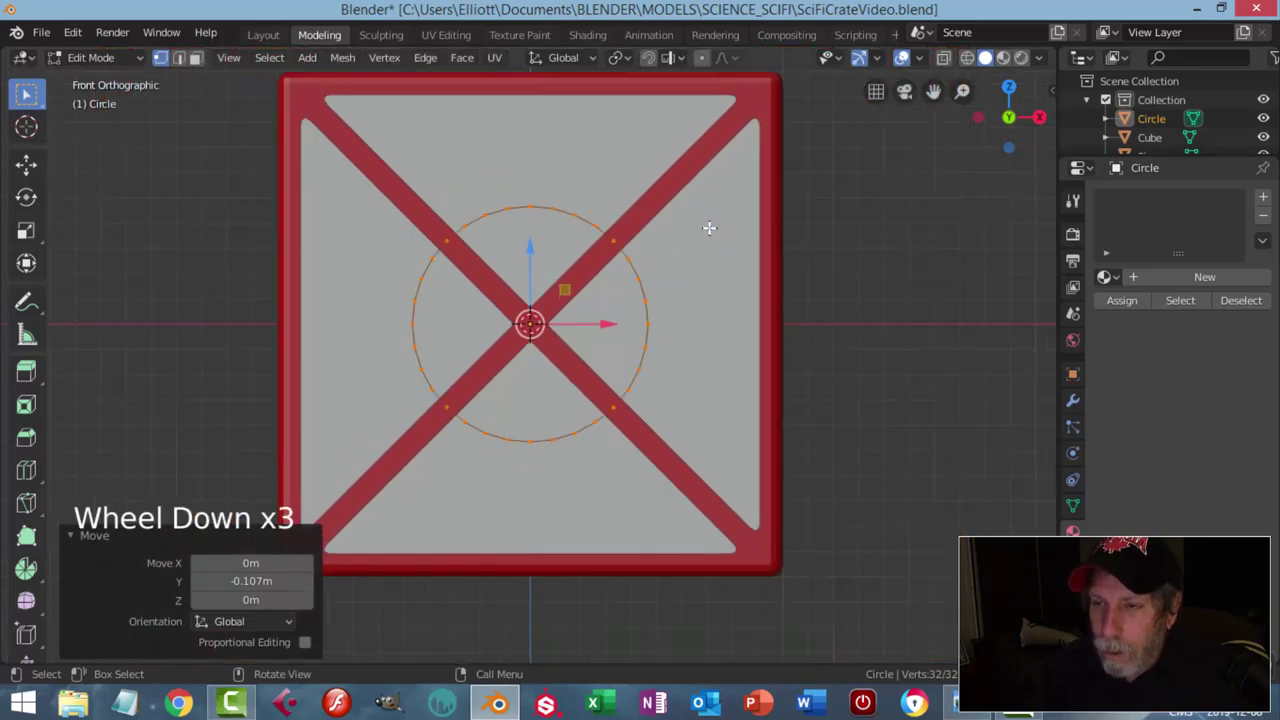
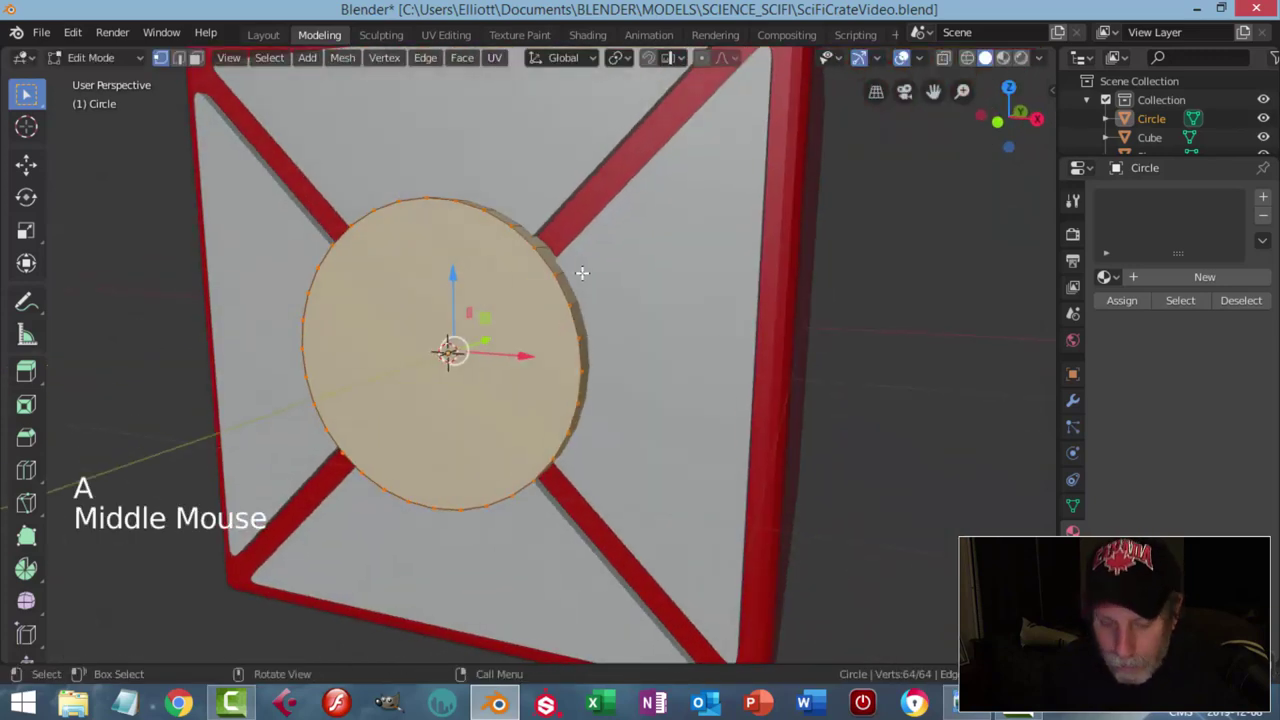
Step: Leave Edit Mode on the disc and select the X-braced panel plane
{"action": "key", "text": "alt+n"}
{"action": "scroll", "scroll_direction": "down", "scroll_amount": 3}
{"action": "key", "text": "alt+a"}
{"action": "key", "text": "Tab"}
{"action": "middle_click", "coordinate": [596, 318]}
{"action": "middle_click", "coordinate": [490, 341]}
{"action": "middle_click", "coordinate": [523, 326]}
{"action": "left_click", "coordinate": [585, 232]}
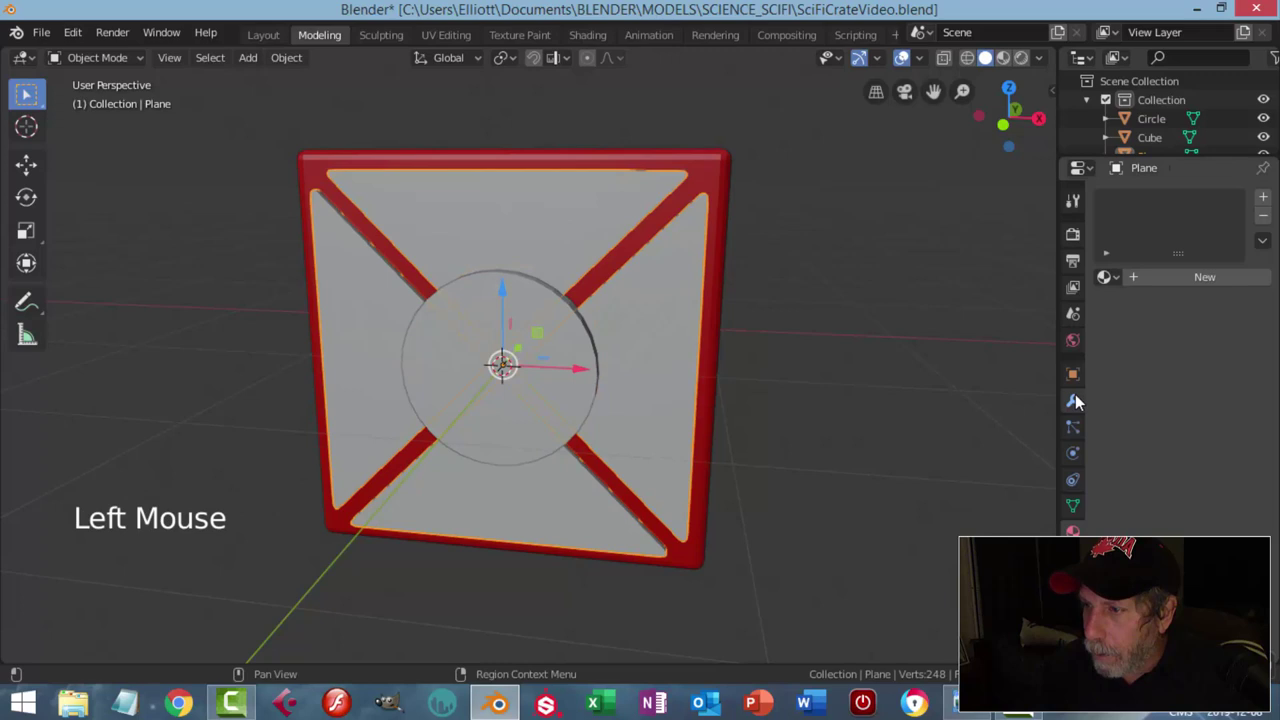
Step: Add a Boolean modifier set to Difference on the panel
{"action": "left_click", "coordinate": [1078, 400]}
{"action": "left_click", "coordinate": [1133, 204]}
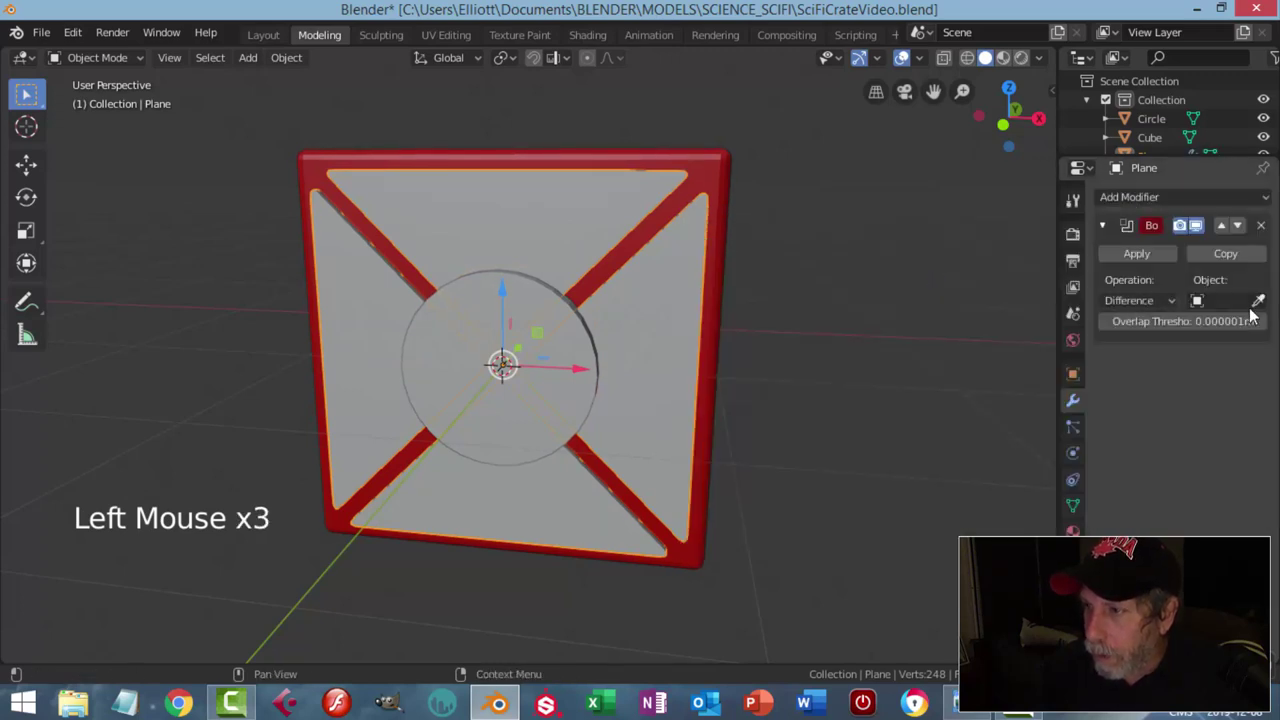
Step: Target the Boolean at the circle, apply it, and delete the circle, leaving a round opening
{"action": "left_click", "coordinate": [1257, 306]}
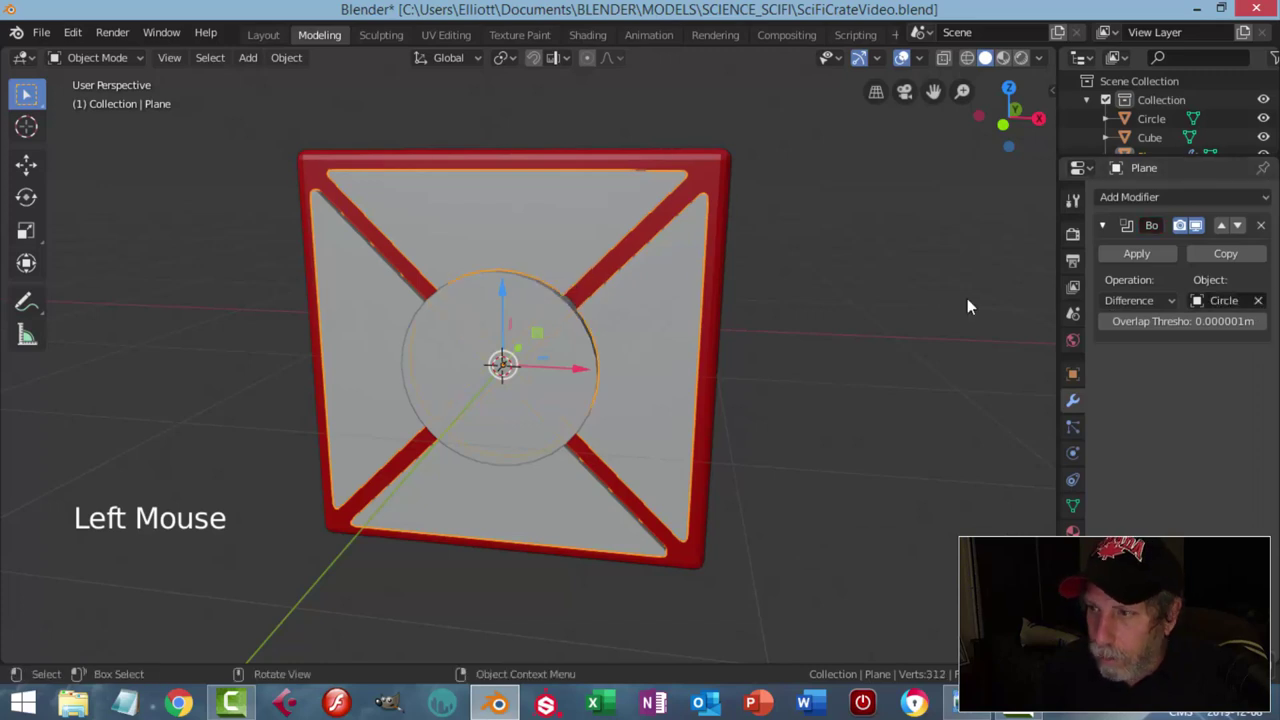
{"action": "left_click", "coordinate": [1126, 260]}
{"action": "left_click", "coordinate": [544, 313]}
{"action": "key", "text": "x"}
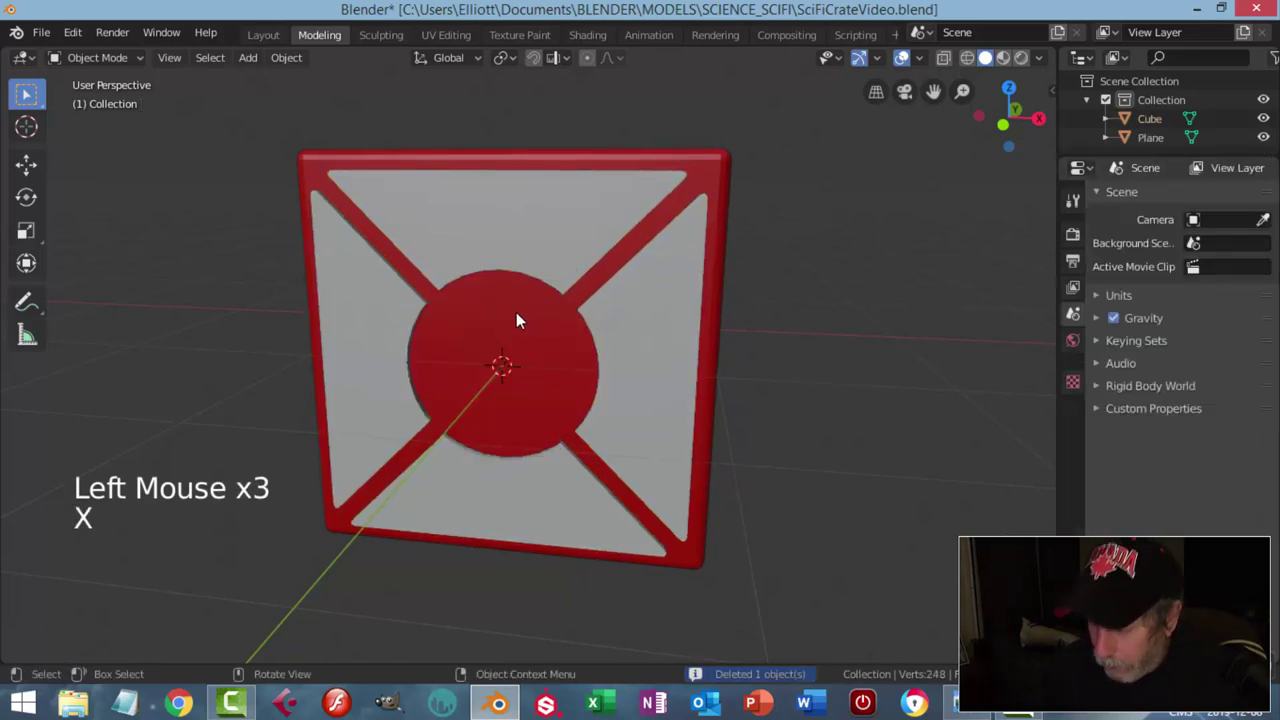
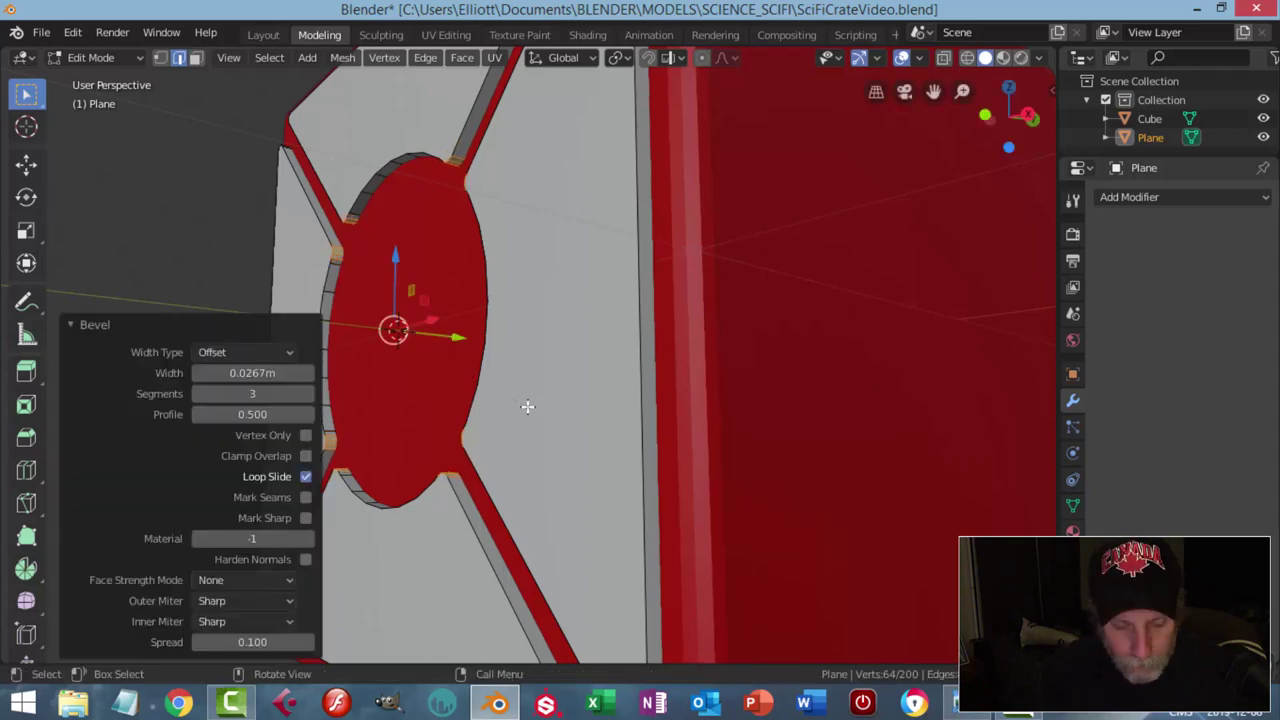
Step: Assign the crate's existing red Material to the X-braced front panel
{"action": "key", "text": "alt+a"}
{"action": "key", "text": "Tab"}
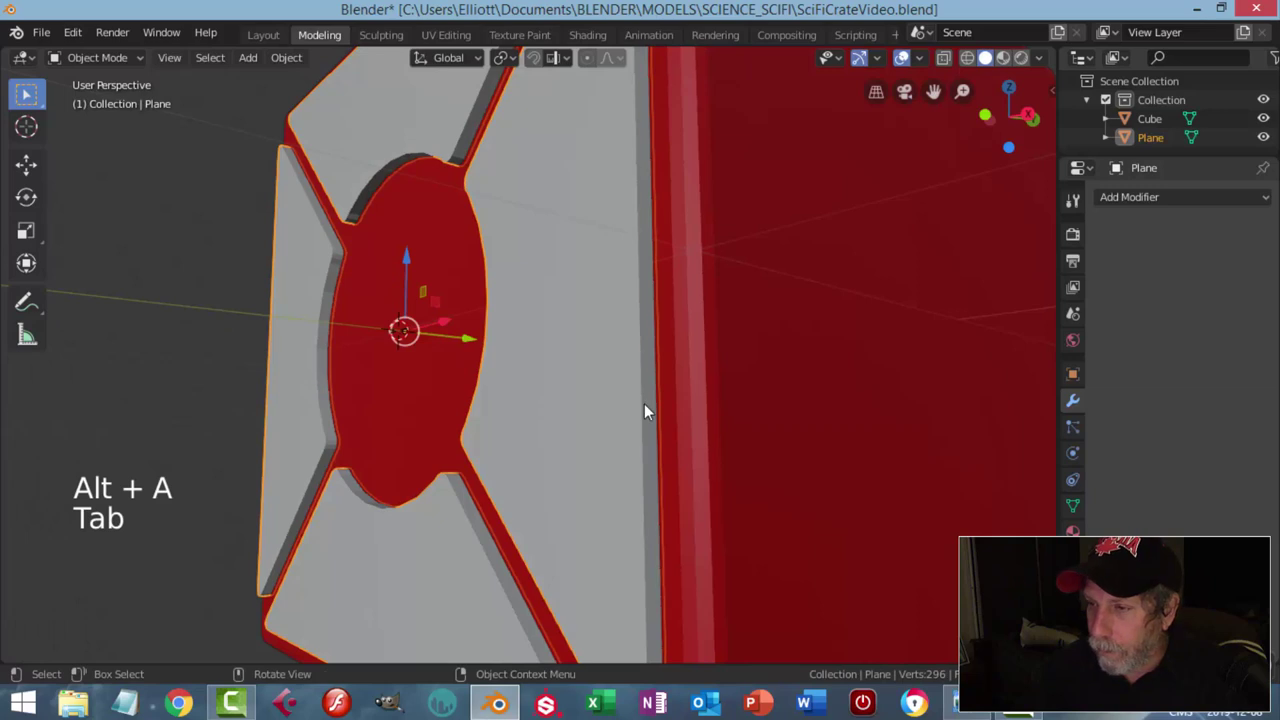
{"action": "scroll", "scroll_direction": "down", "scroll_amount": 3}
{"action": "middle_click", "coordinate": [609, 409]}
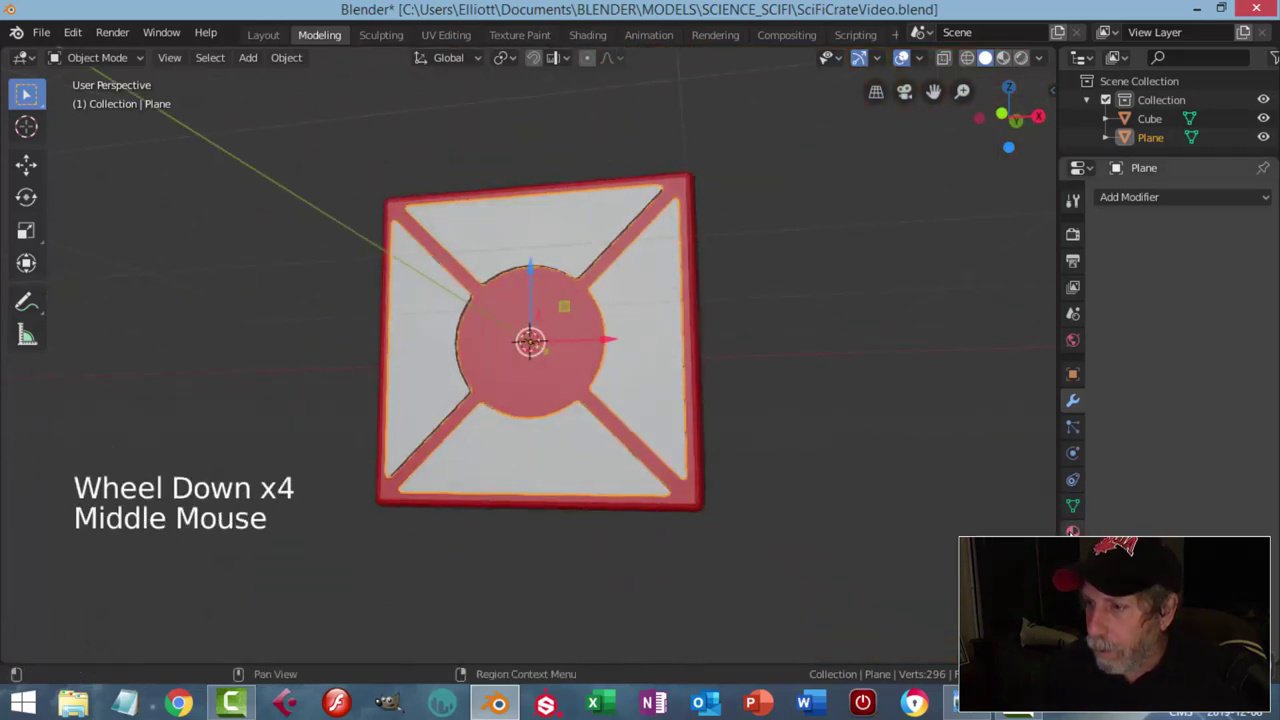
{"action": "left_click", "coordinate": [1088, 508]}
{"action": "left_click", "coordinate": [1113, 280]}
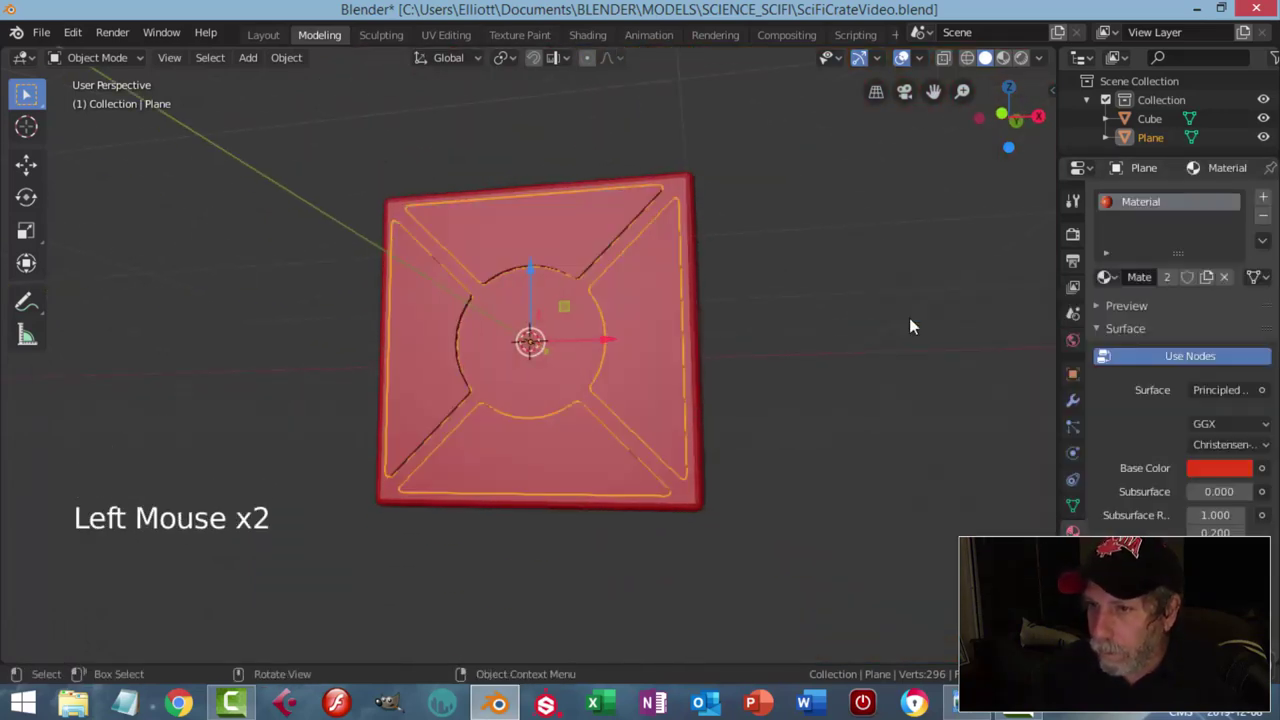
{"action": "scroll", "scroll_direction": "up", "scroll_amount": 3}
{"action": "key", "text": "alt+a"}
{"action": "middle_click", "coordinate": [585, 343]}
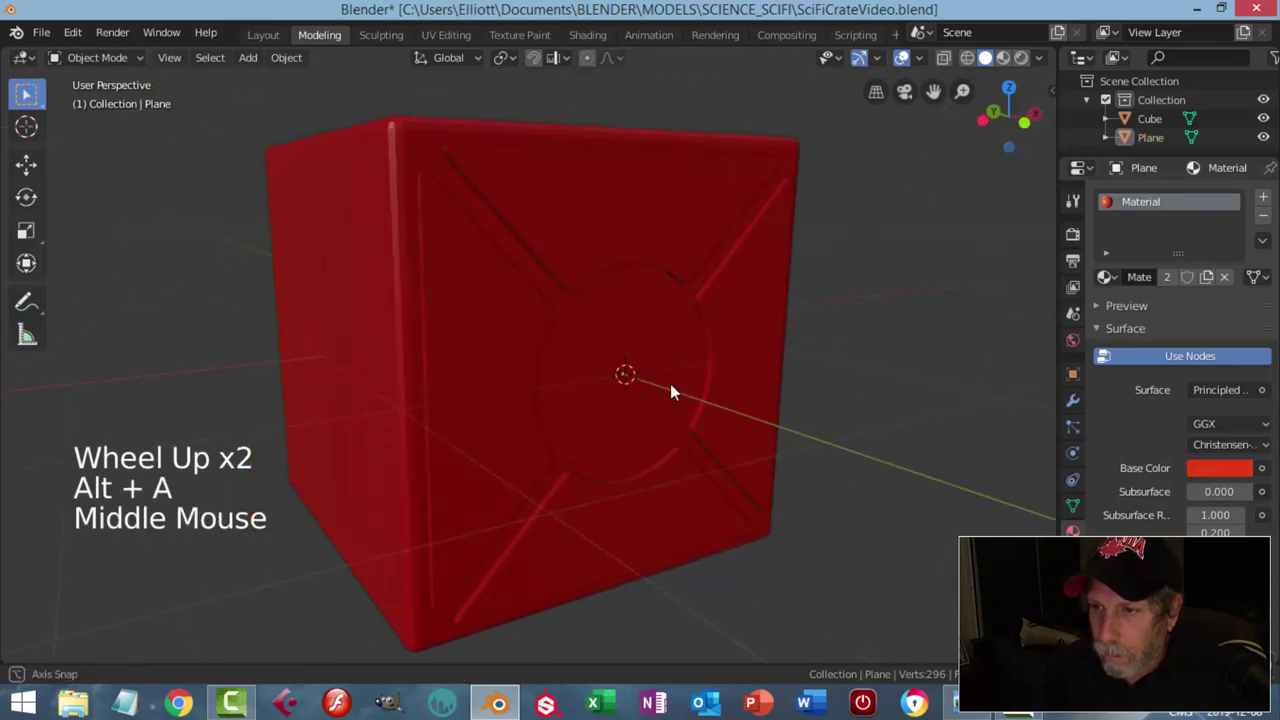
{"action": "scroll", "scroll_direction": "up", "scroll_amount": 3}
{"action": "middle_click", "coordinate": [599, 364]}
{"action": "scroll", "scroll_direction": "up", "scroll_amount": 3}
Step: Check the red panel under the viewport shading options while orbiting the crate
{"action": "left_click", "coordinate": [1043, 67]}
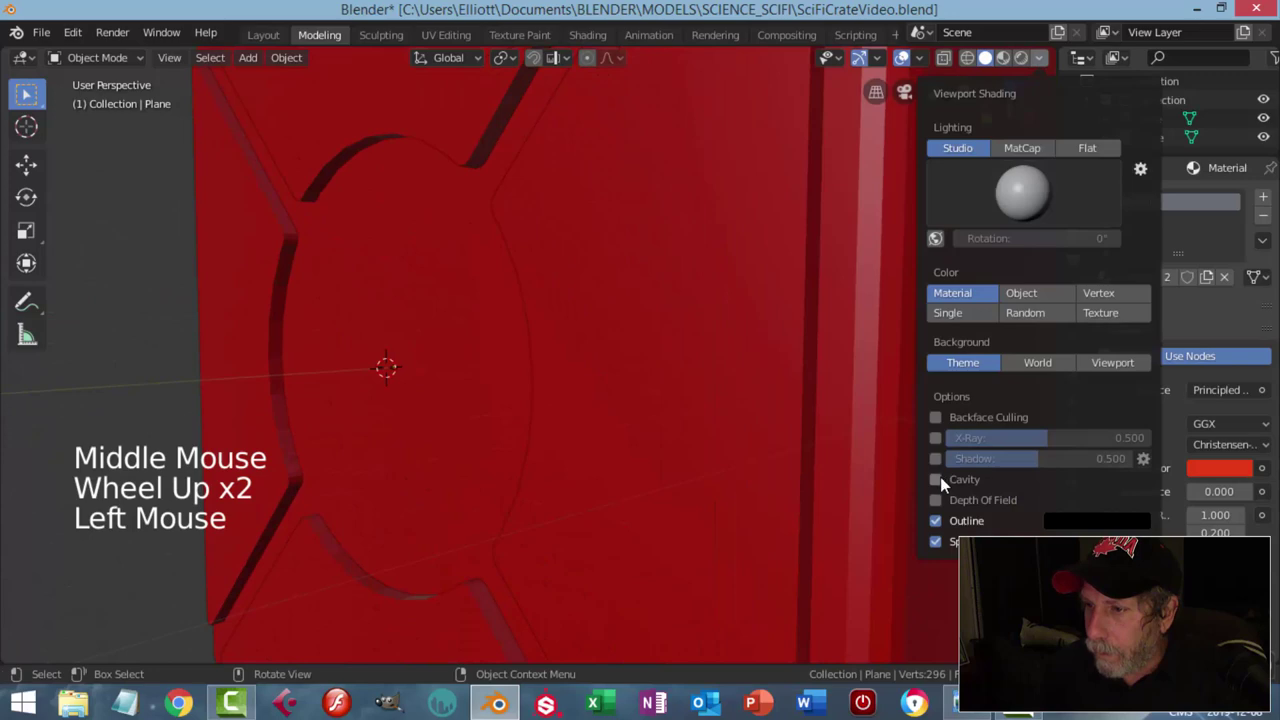
{"action": "scroll", "scroll_direction": "down", "scroll_amount": 3}
{"action": "middle_click", "coordinate": [639, 366]}
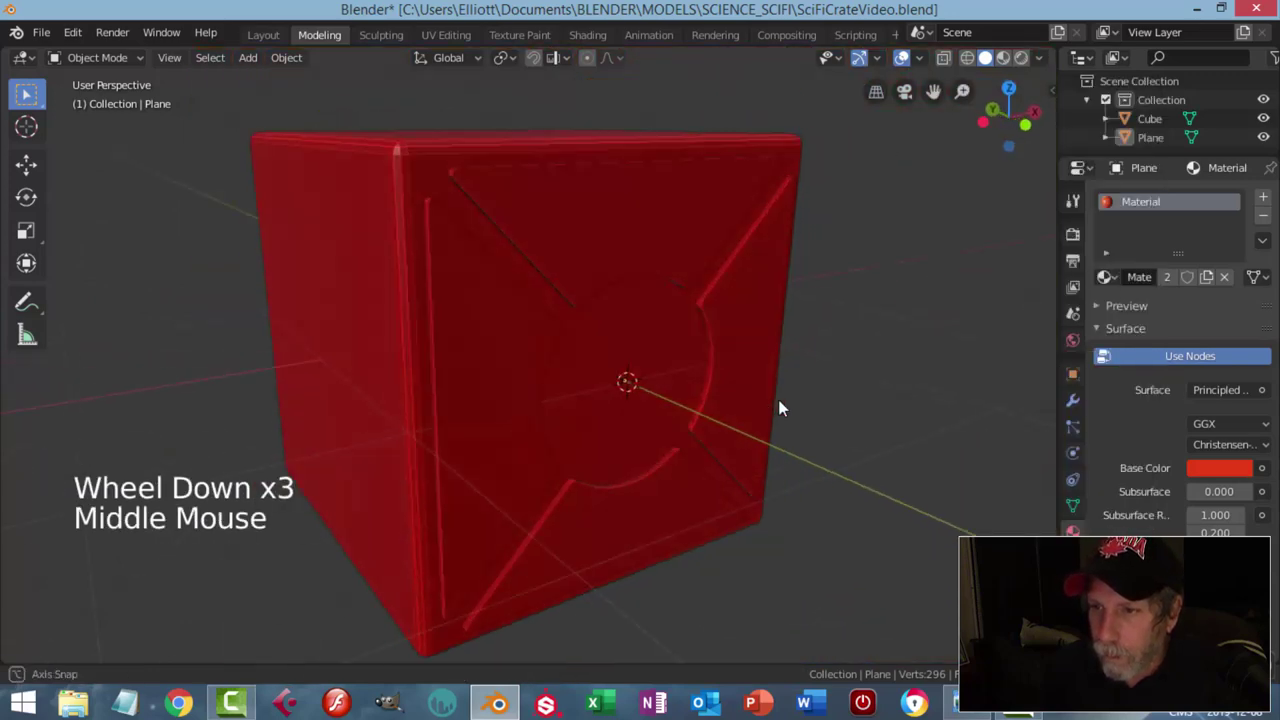
{"action": "scroll", "scroll_direction": "up", "scroll_amount": 3}
{"action": "middle_click", "coordinate": [770, 381]}
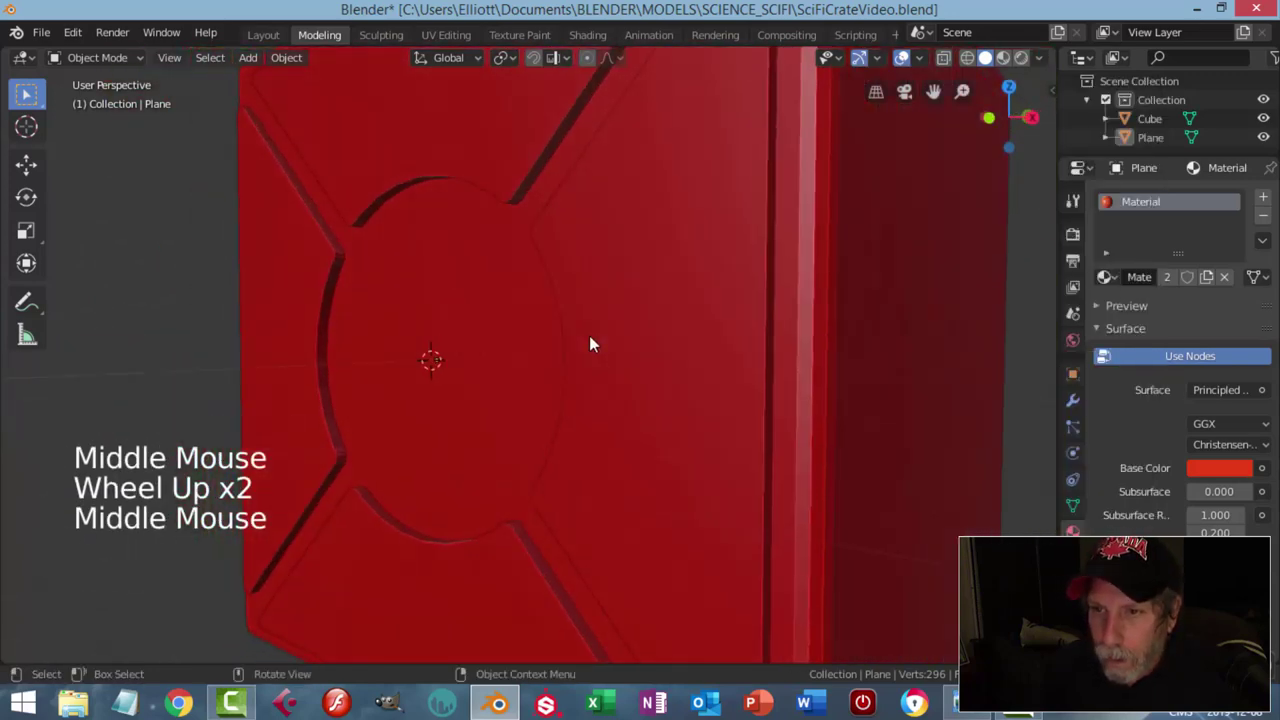
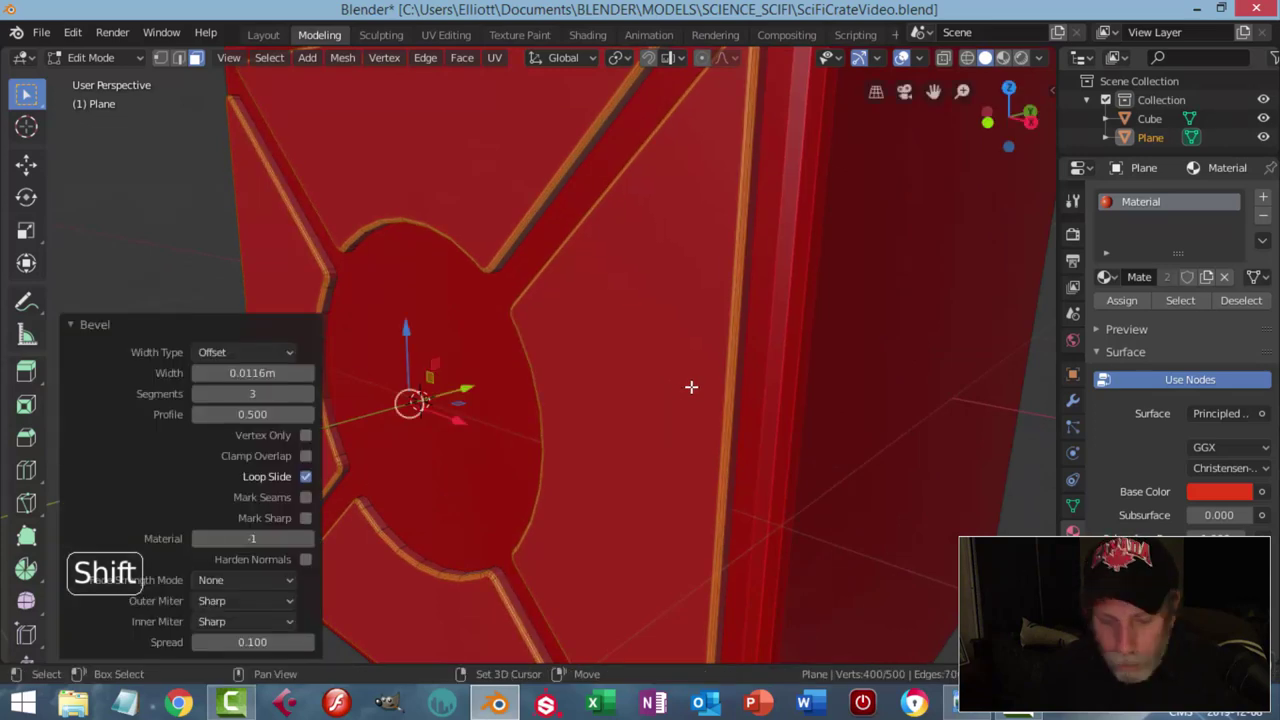
Step: Finish bevelling the panel edges and frame the whole crate back in Object Mode
{"action": "key", "text": "alt+a"}
{"action": "key", "text": "Tab"}
{"action": "key", "text": "alt+a"}
{"action": "scroll", "scroll_direction": "down", "scroll_amount": 3}
{"action": "middle_click", "coordinate": [568, 427]}
{"action": "scroll", "scroll_direction": "down", "scroll_amount": 3}
{"action": "middle_click", "coordinate": [657, 436]}
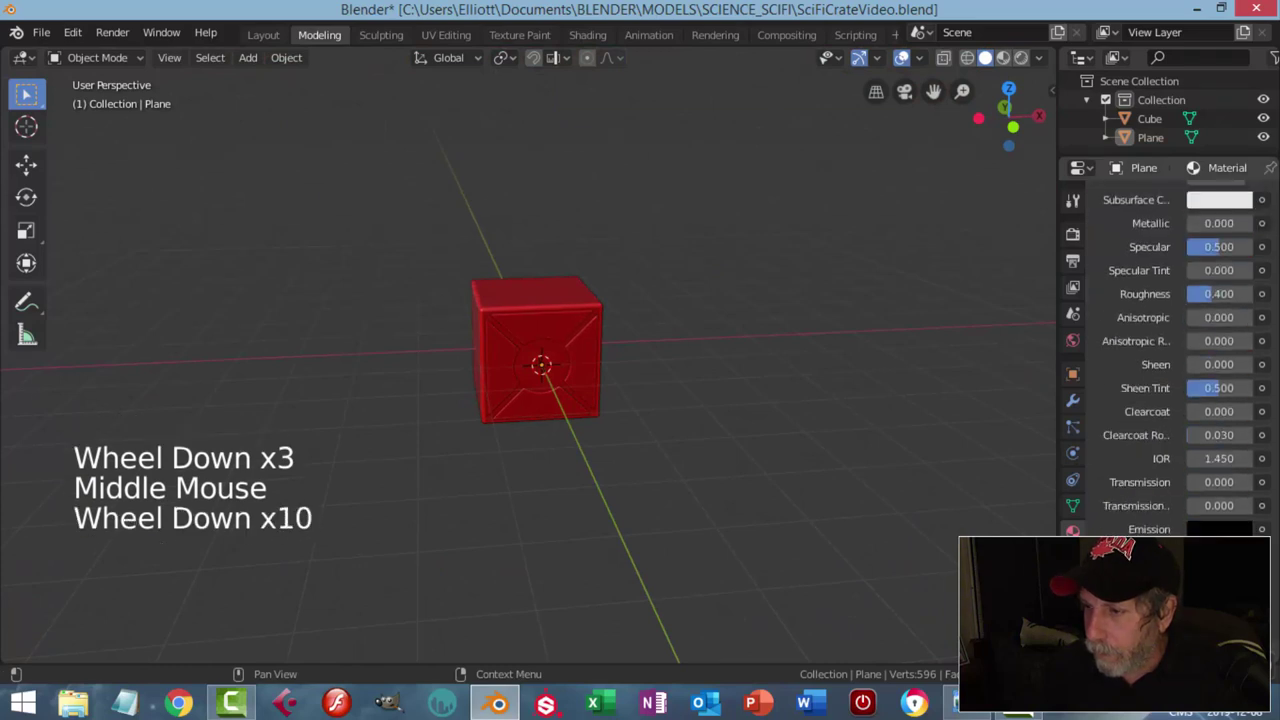
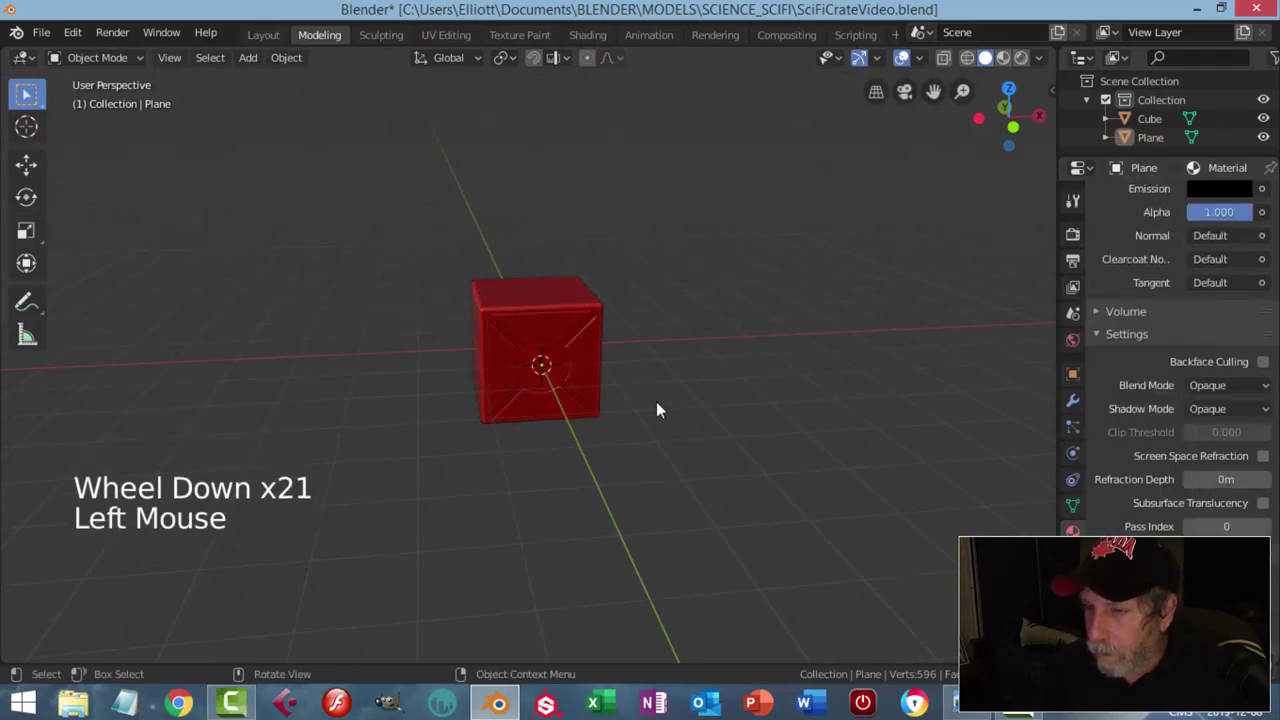
{"action": "scroll", "scroll_direction": "up", "scroll_amount": 3}
{"action": "middle_click", "coordinate": [623, 412]}
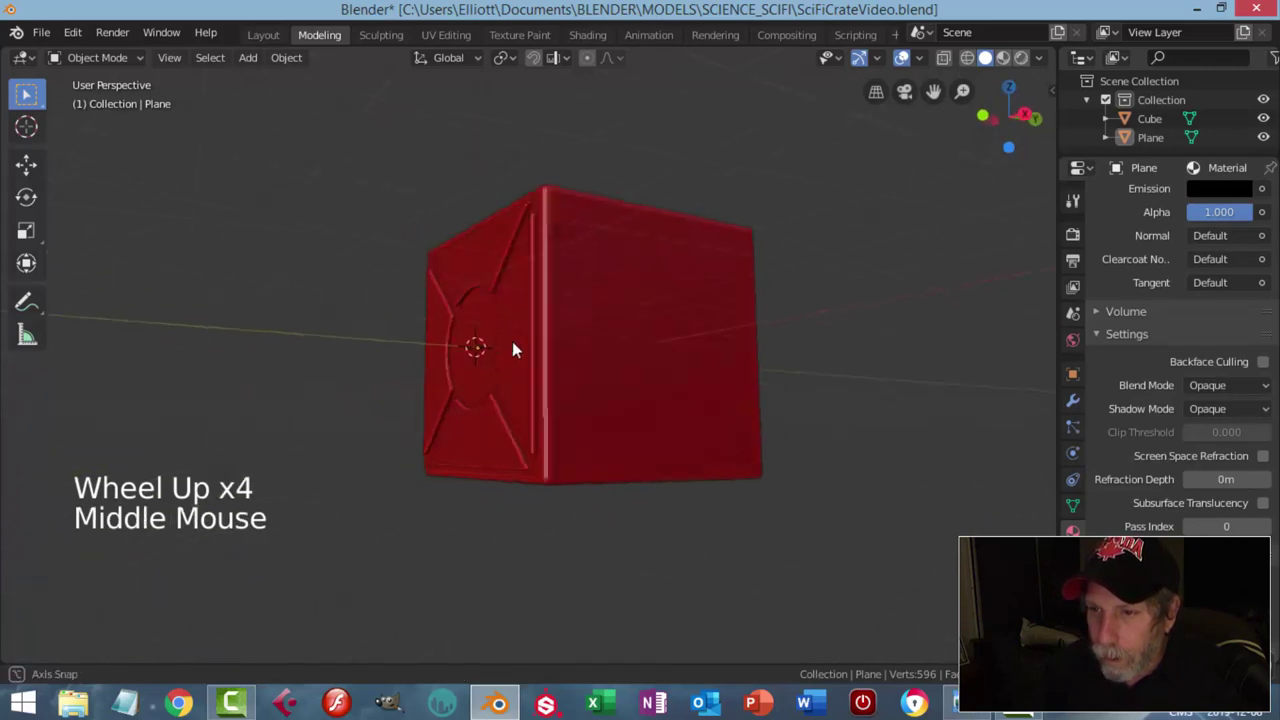
{"action": "scroll", "scroll_direction": "up", "scroll_amount": 3}
{"action": "middle_click", "coordinate": [683, 407]}
{"action": "middle_click", "coordinate": [613, 371]}
Step: Switch to front view of the crate and bring up the Add > Mesh list
{"action": "key", "text": "KP_1"}
{"action": "scroll", "scroll_direction": "up", "scroll_amount": 3}
{"action": "middle_click", "coordinate": [625, 395]}
{"action": "left_click", "coordinate": [527, 256]}
{"action": "scroll", "scroll_direction": "down", "scroll_amount": 3}
{"action": "key", "text": "shift+a"}
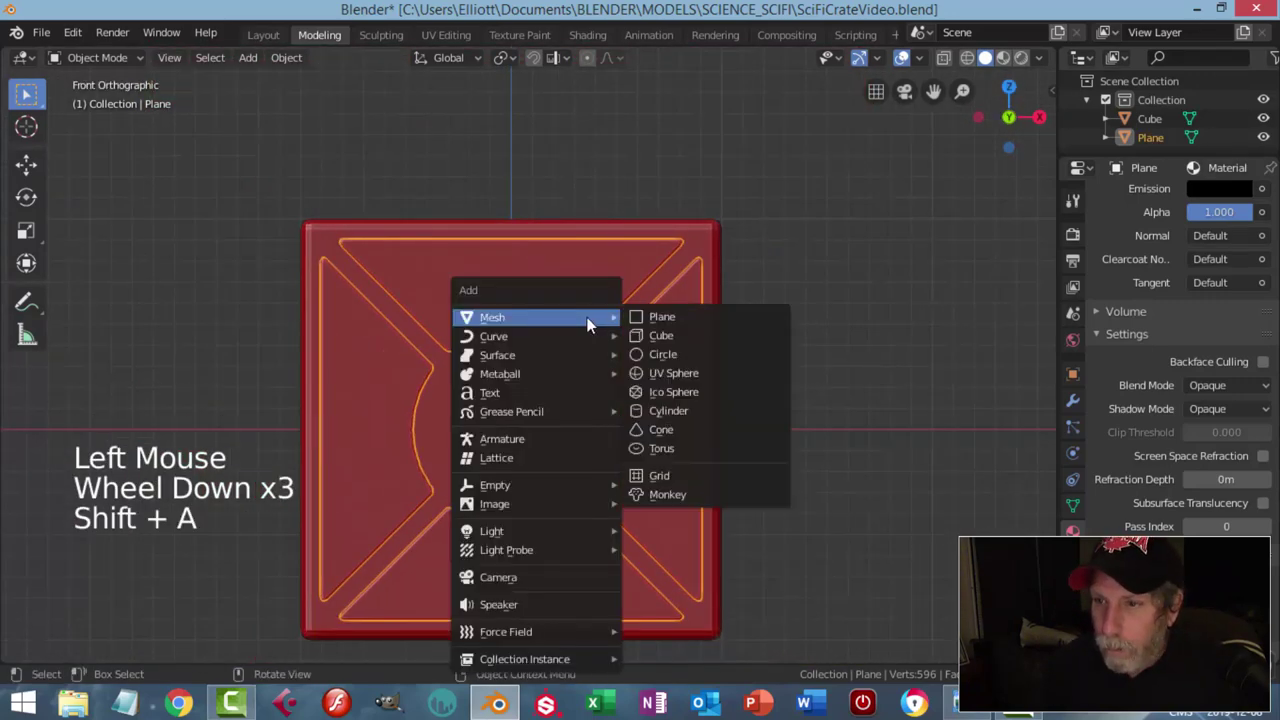
Step: Scale the new plane into a thin wide strip near the crate top and start rounding its corners
{"action": "key", "text": "Tab"}
{"action": "key", "text": "r"}
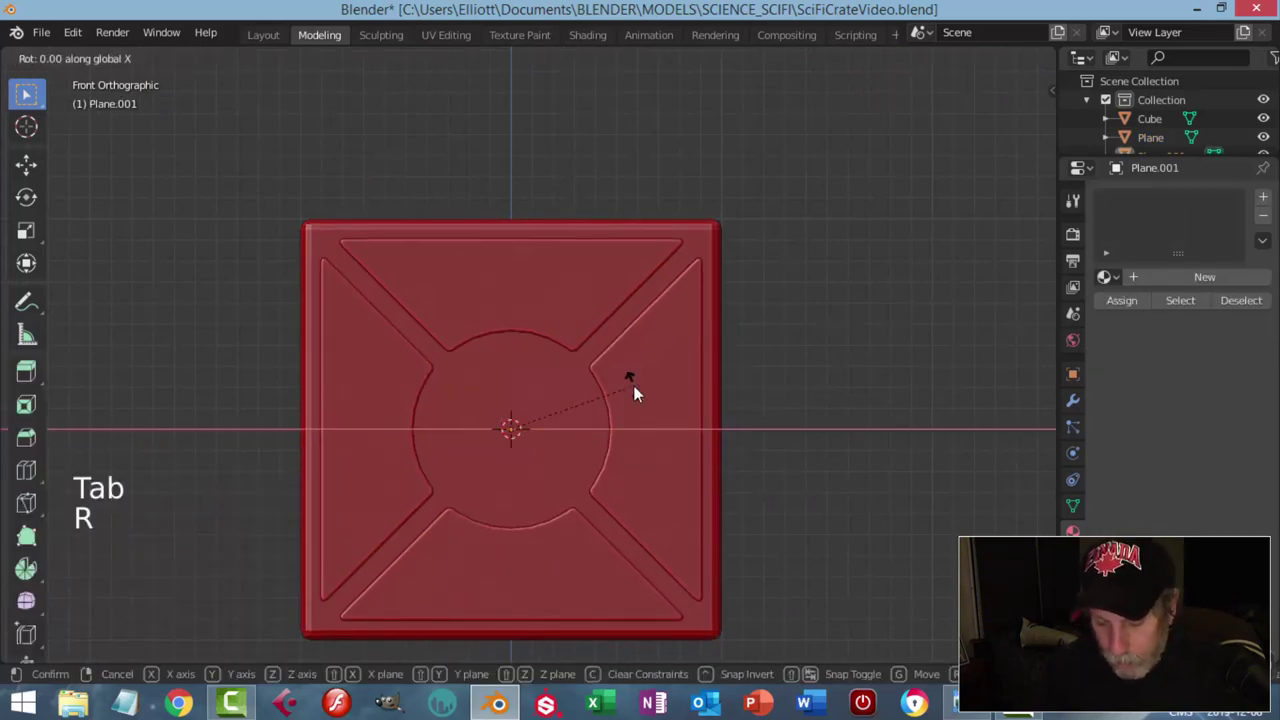
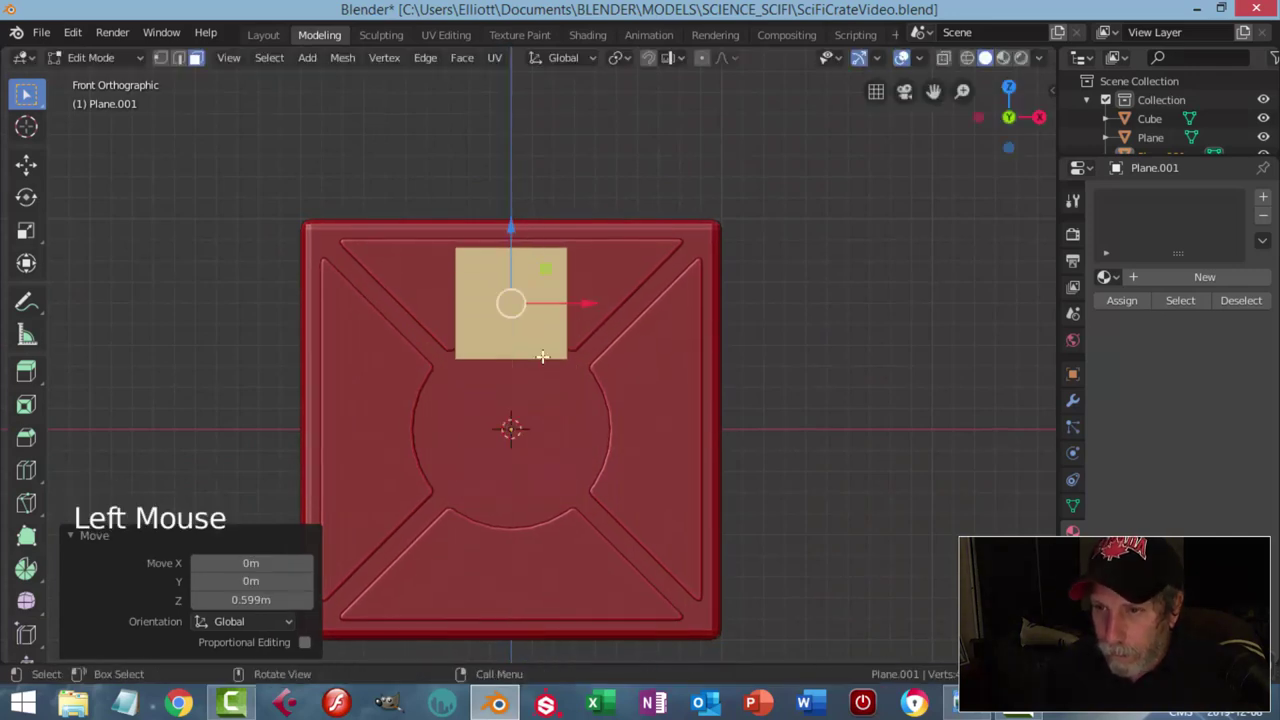
{"action": "key", "text": "s"}
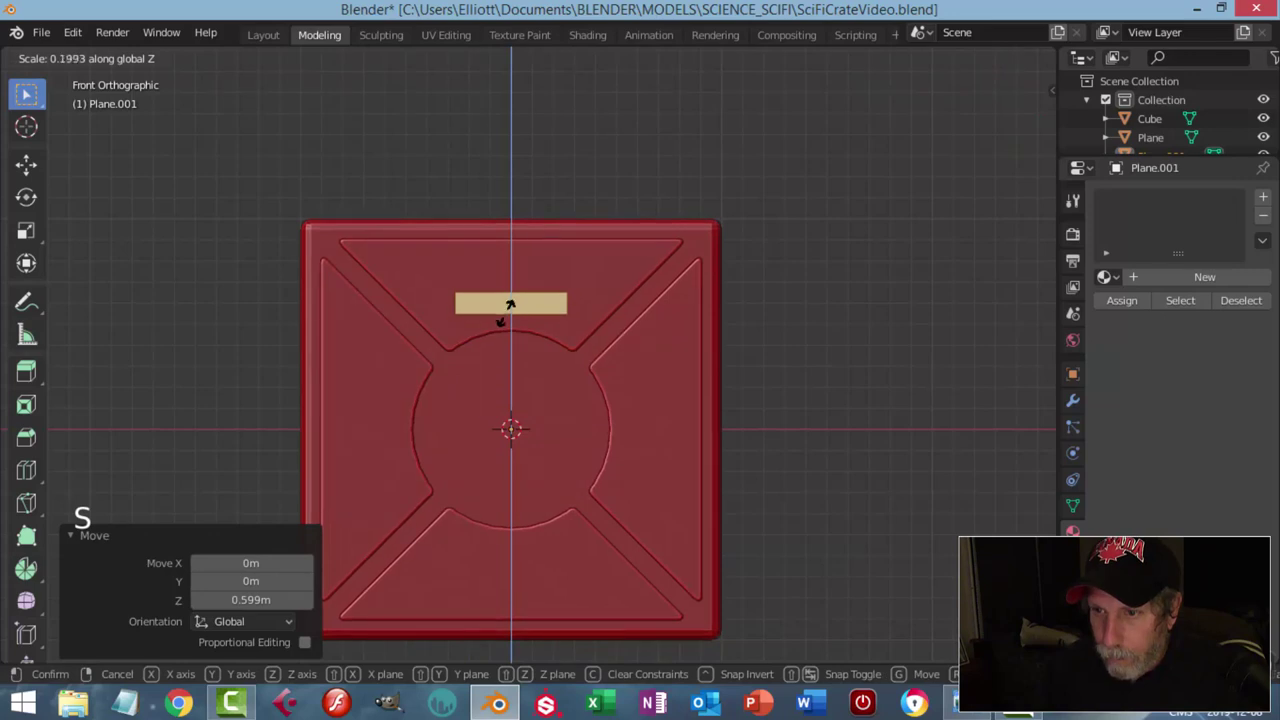
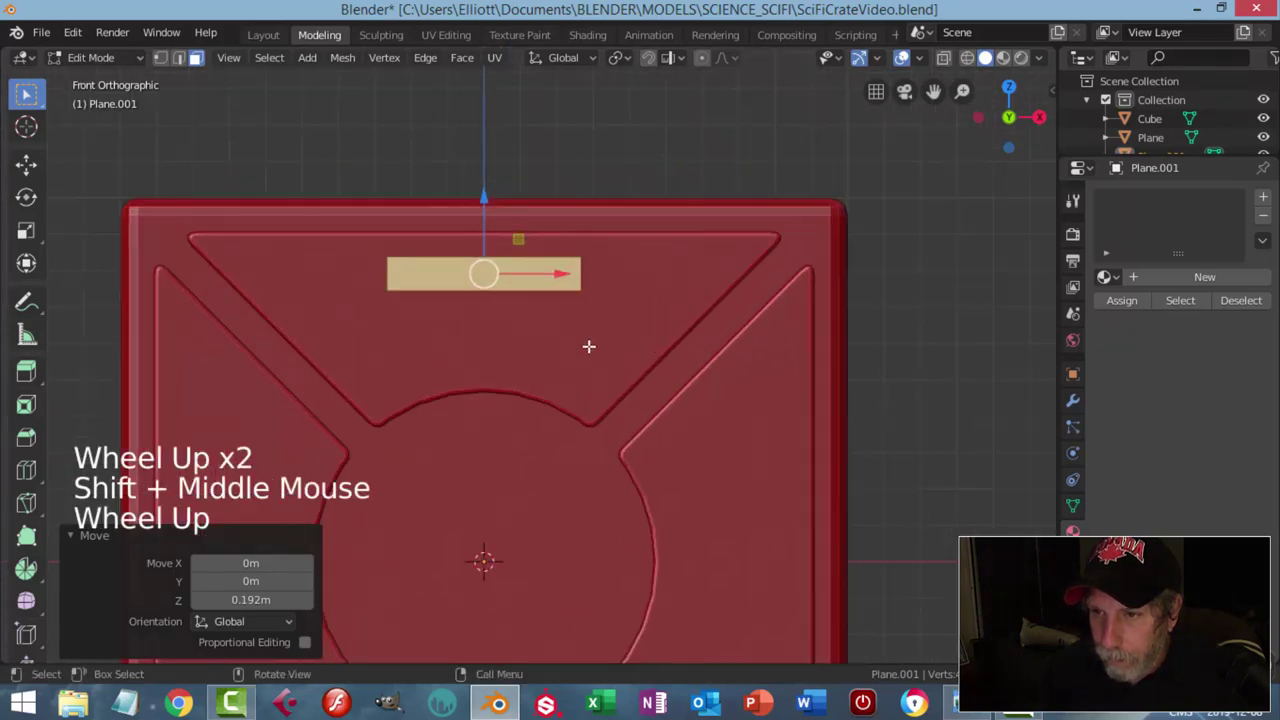
{"action": "key", "text": "s"}
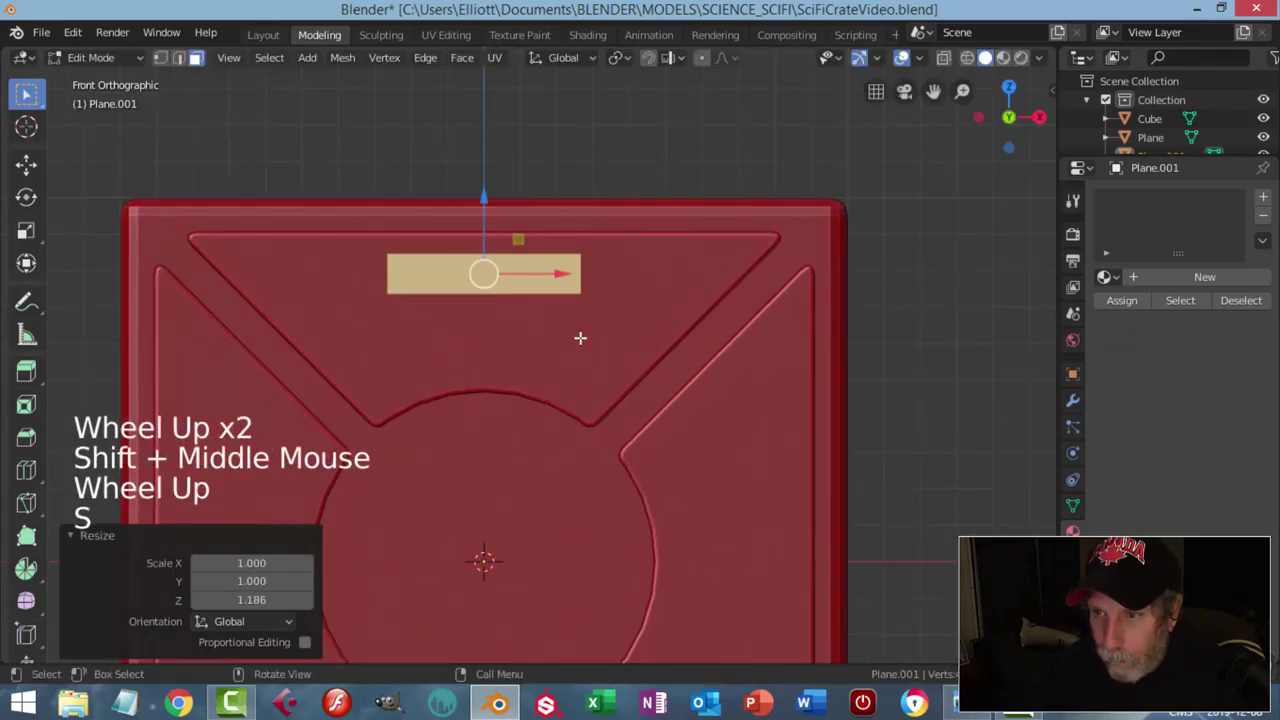
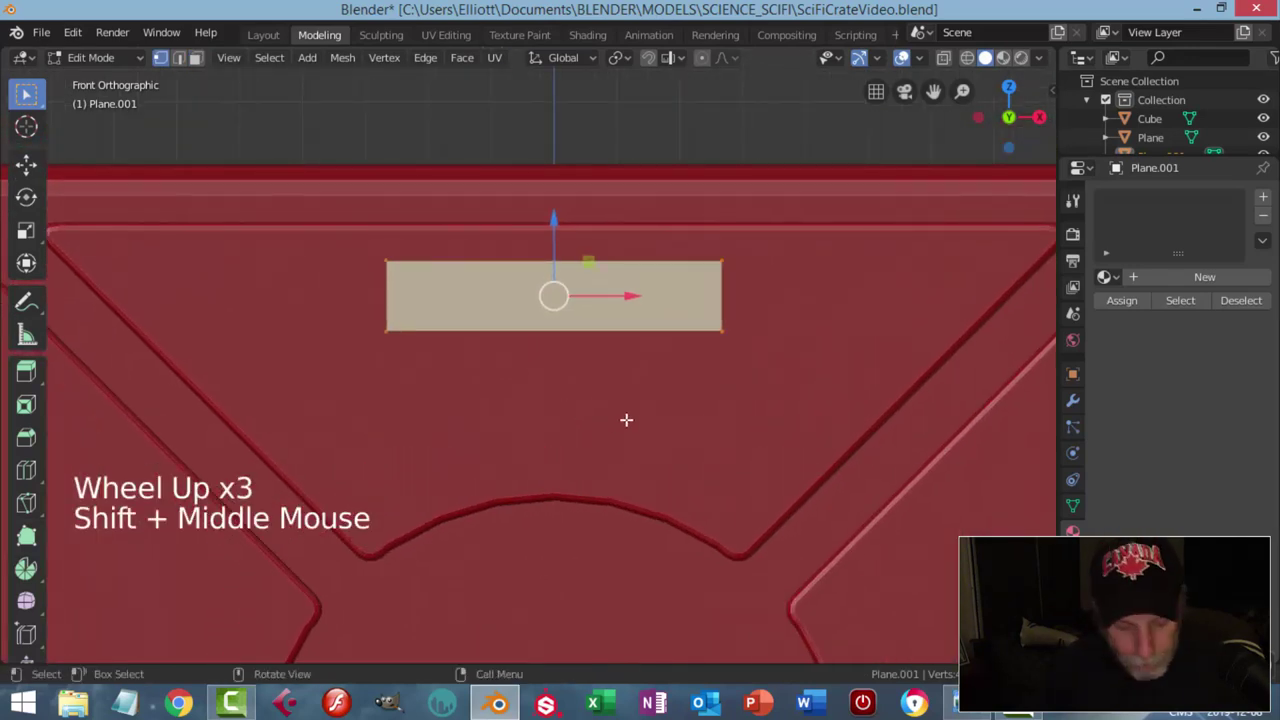
{"action": "key", "text": "ctrl+shift+b"}
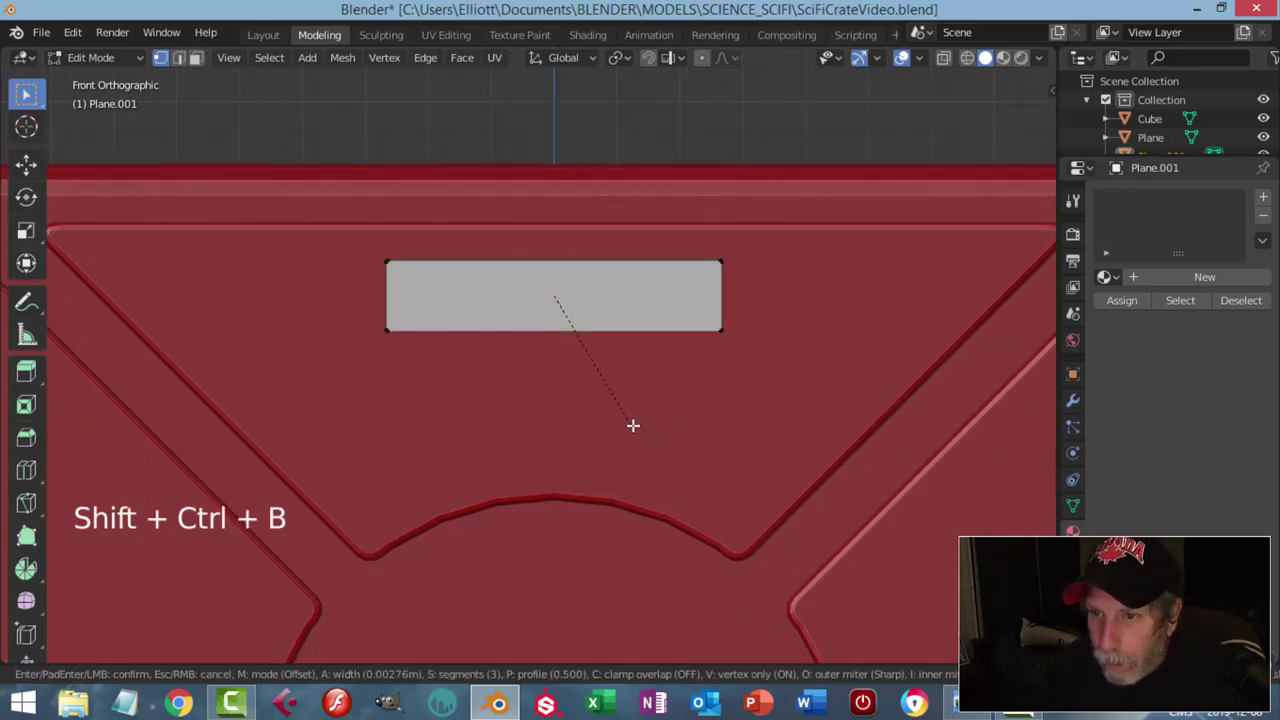
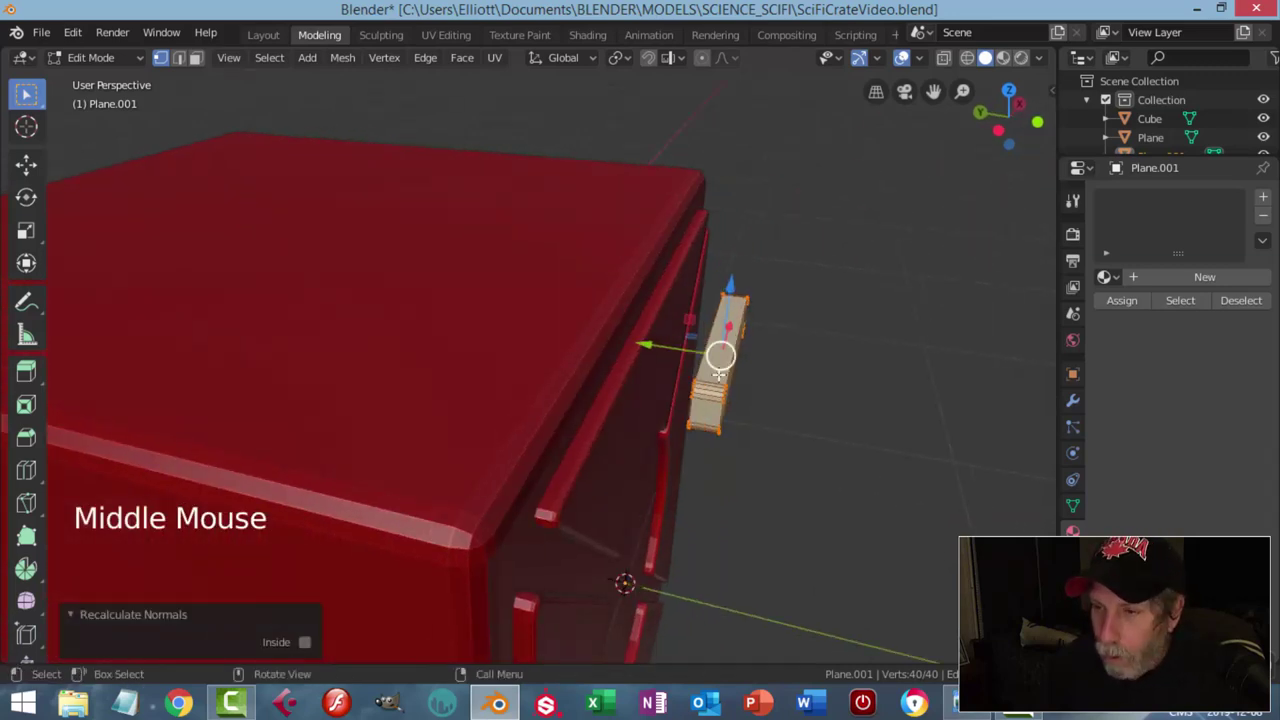
Step: Scale the bar's depth so it pushes into the crate front, check it in wireframe, and return to Object Mode
{"action": "key", "text": "s"}
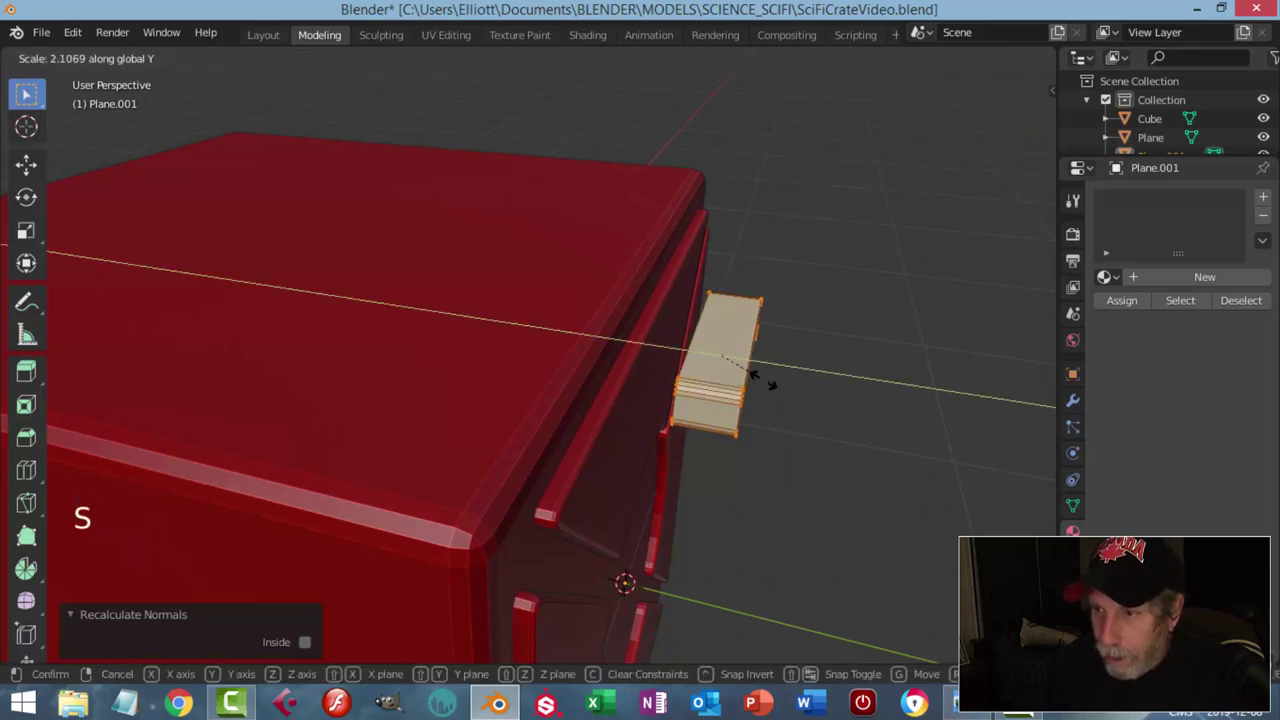
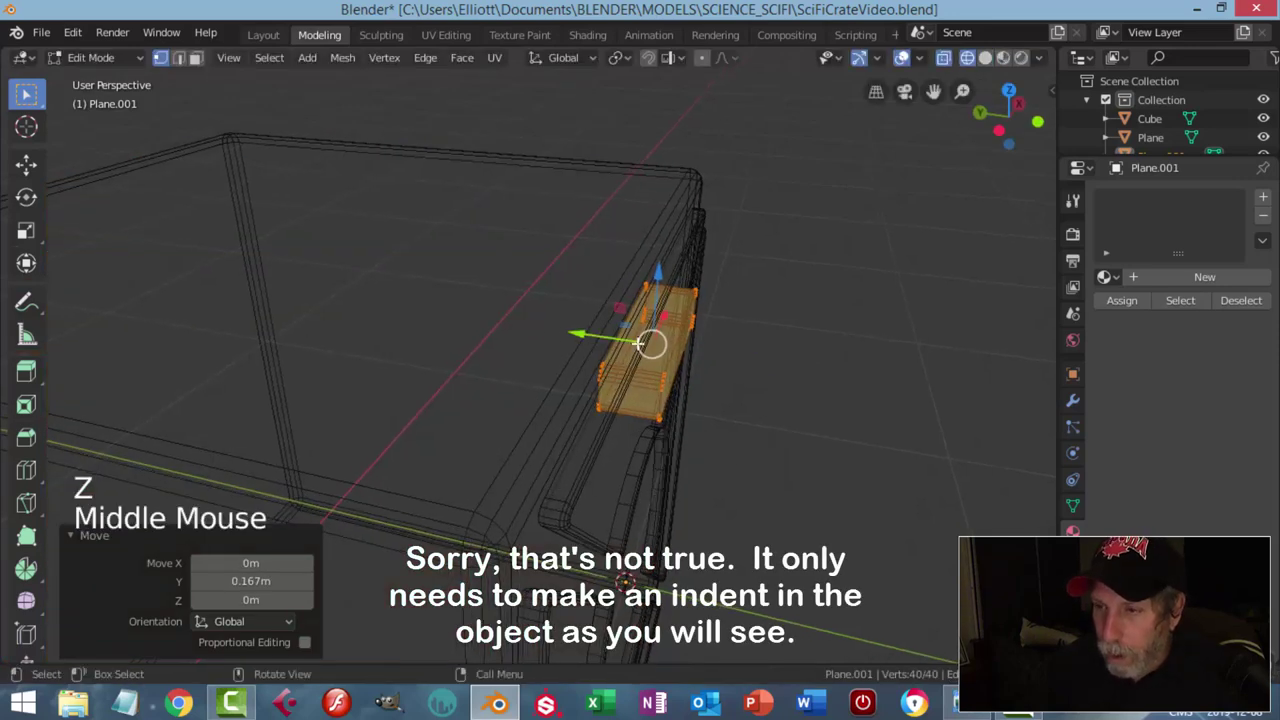
{"action": "key", "text": "z"}
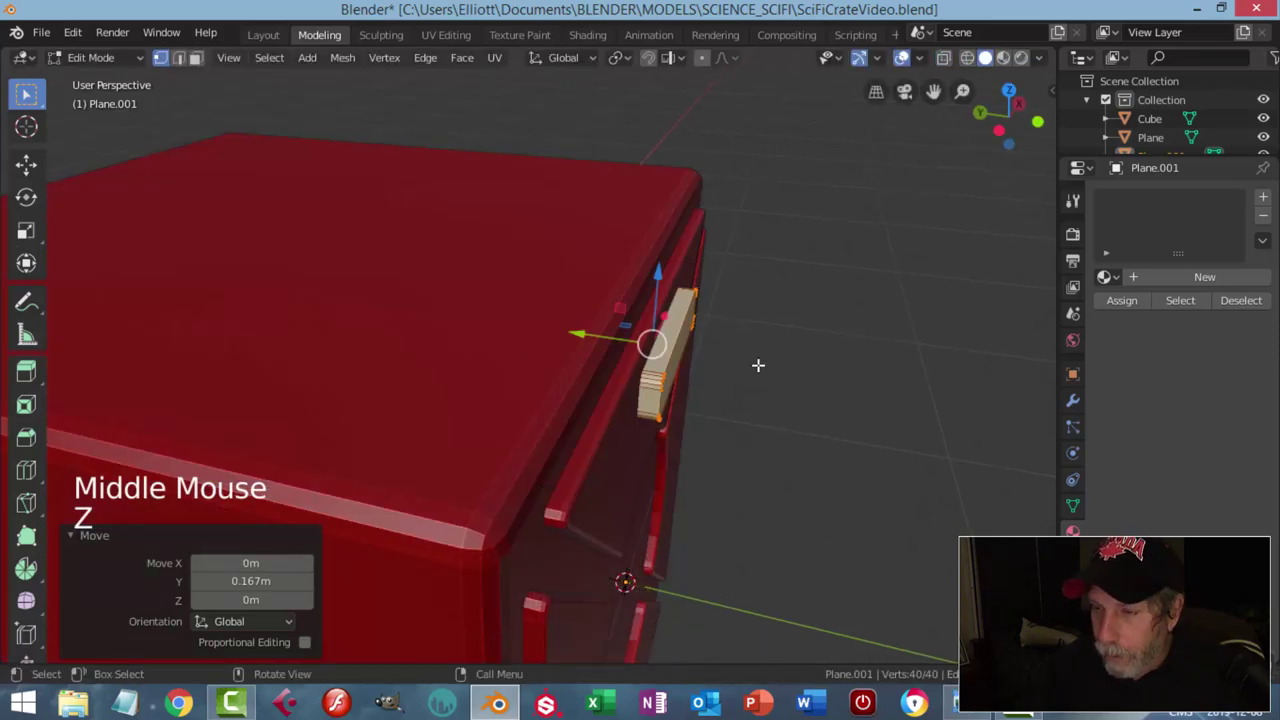
{"action": "key", "text": "Tab"}
{"action": "middle_click", "coordinate": [765, 370]}
{"action": "middle_click", "coordinate": [635, 385]}
{"action": "scroll", "scroll_direction": "down", "scroll_amount": 3}
{"action": "middle_click", "coordinate": [538, 359]}
{"action": "scroll", "scroll_direction": "down", "scroll_amount": 3}
{"action": "middle_click", "coordinate": [571, 403]}
{"action": "middle_click", "coordinate": [555, 380]}
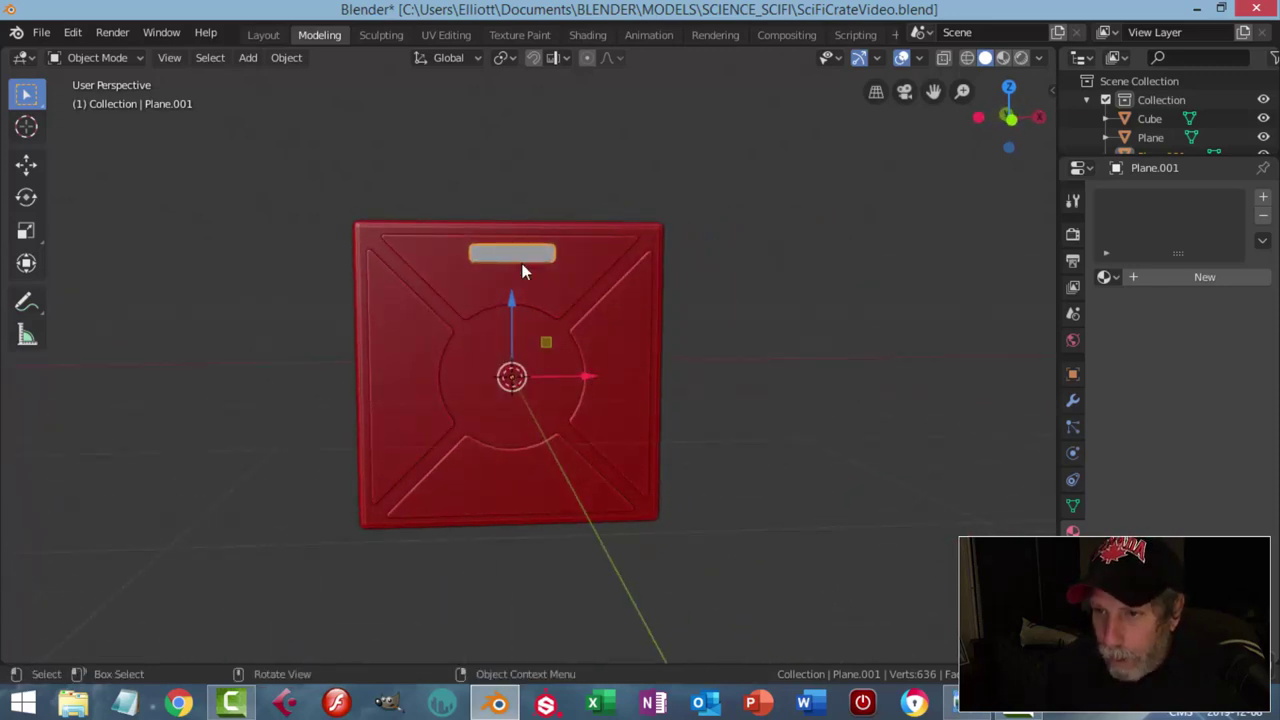
Step: Duplicate the rounded bar and rotate copies upright onto the left and right sides of the crate front
{"action": "left_click", "coordinate": [514, 306]}
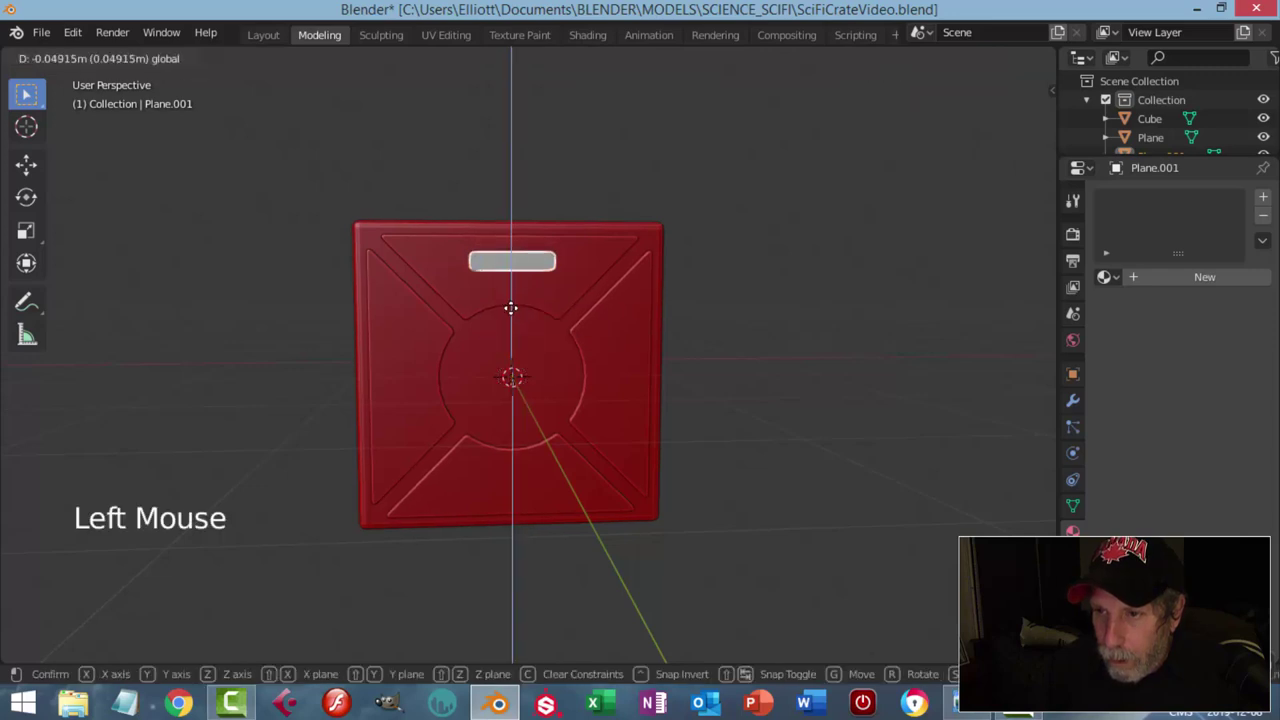
{"action": "scroll", "scroll_direction": "up", "scroll_amount": 3}
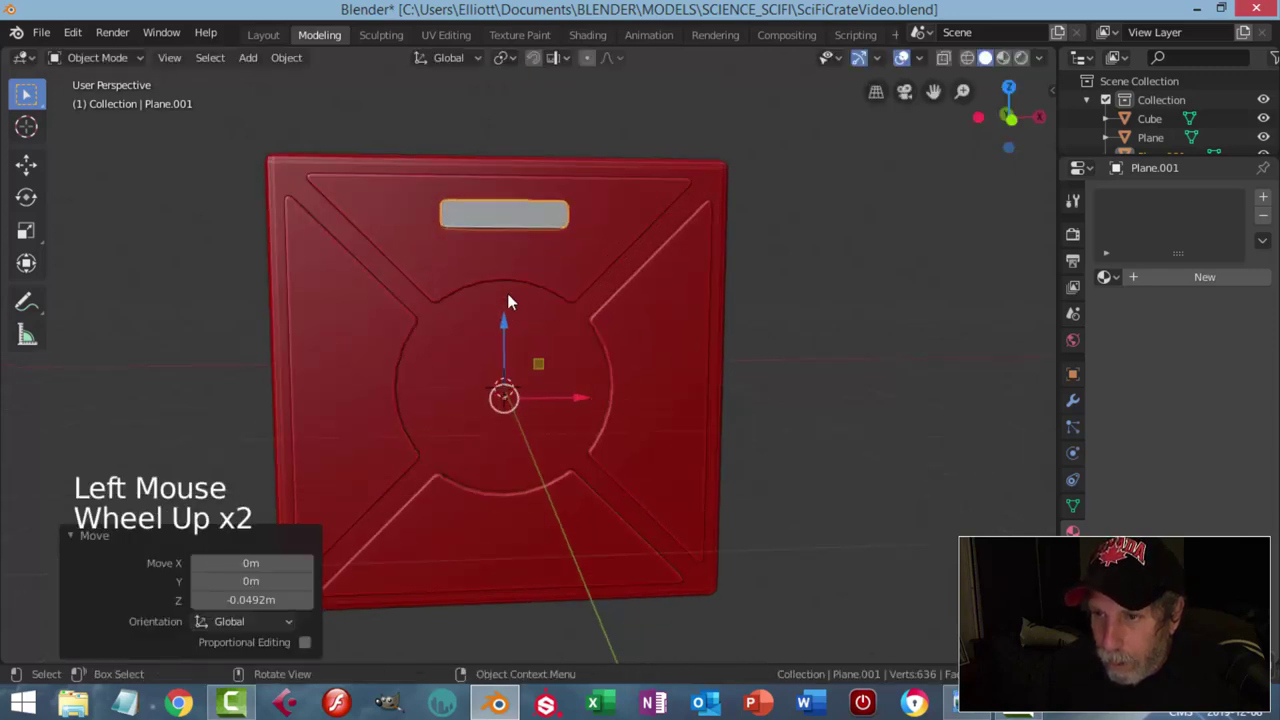
{"action": "left_click", "coordinate": [506, 316]}
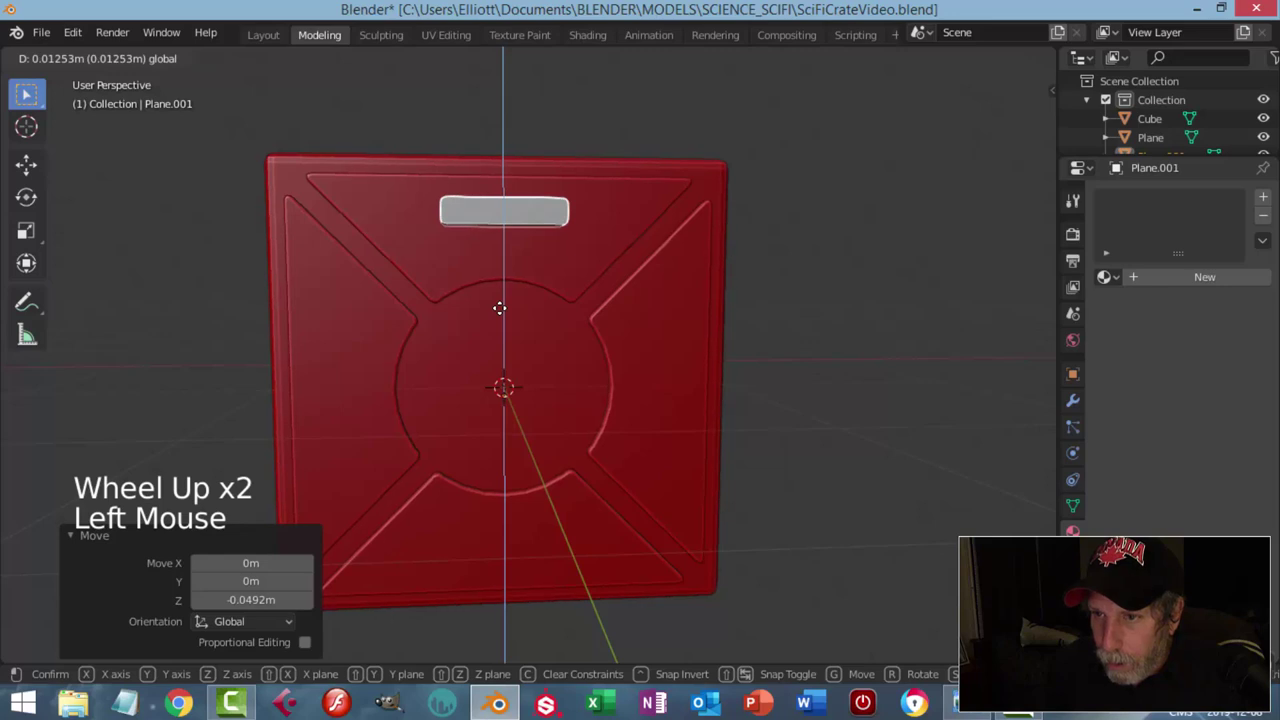
{"action": "key", "text": "KP_1"}
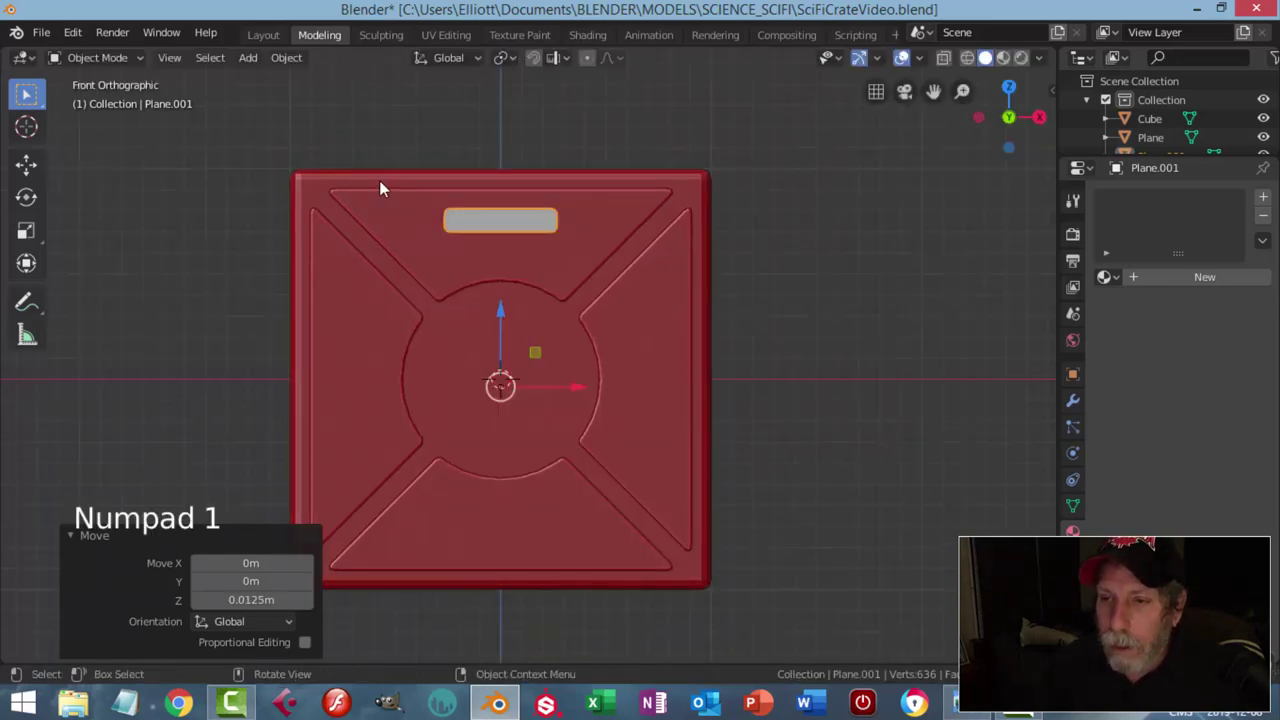
{"action": "left_click", "coordinate": [296, 67]}
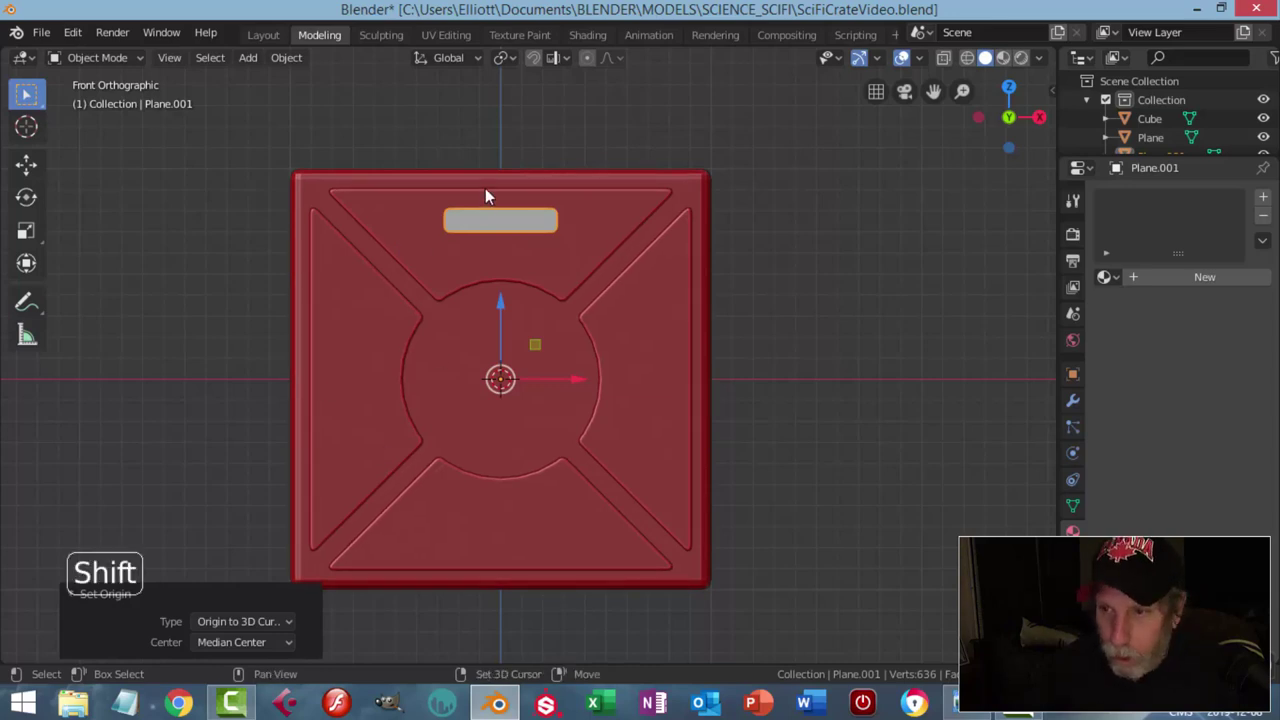
{"action": "key", "text": "shift+d"}
{"action": "key", "text": "r"}
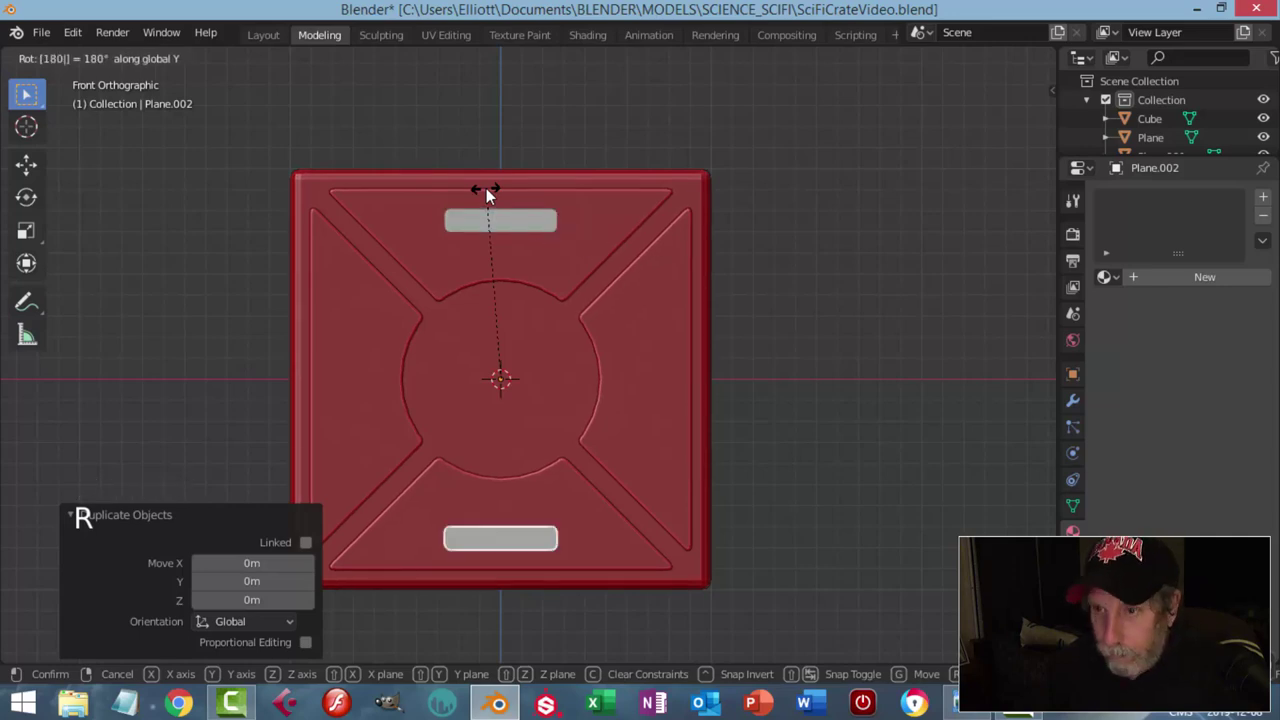
{"action": "left_click", "coordinate": [517, 220]}
{"action": "key", "text": "shift+d"}
{"action": "key", "text": "r"}
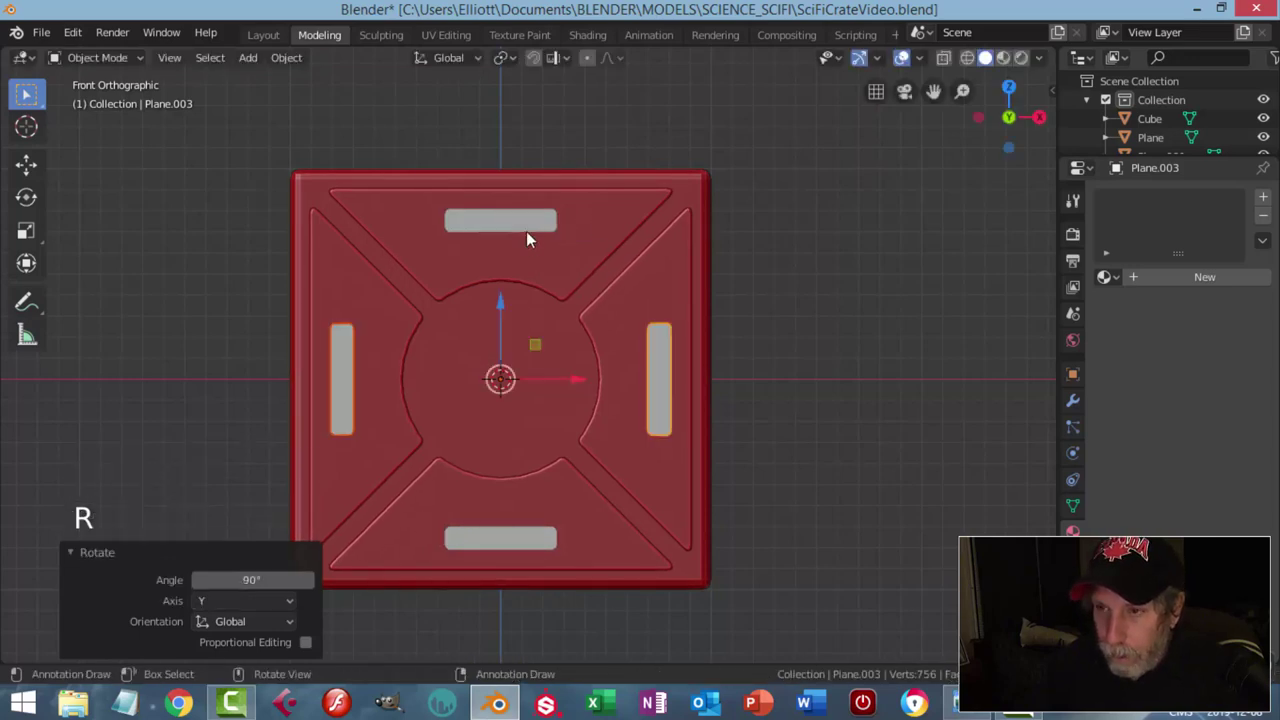
Step: Select all three bars and join them into one object with Ctrl+J
{"action": "left_click", "coordinate": [528, 233]}
{"action": "left_click", "coordinate": [652, 364]}
{"action": "double_click", "coordinate": [444, 502]}
{"action": "double_click", "coordinate": [419, 381]}
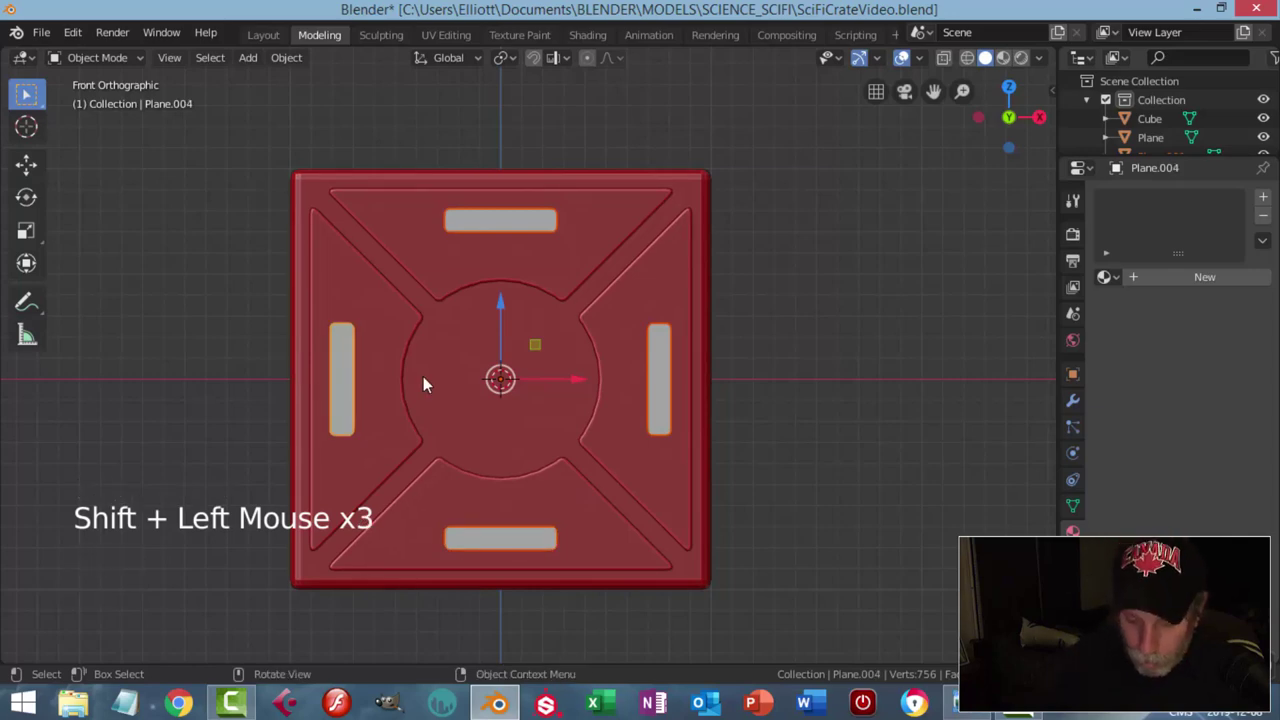
{"action": "key", "text": "ctrl+j"}
{"action": "scroll", "scroll_direction": "down", "scroll_amount": 3}
{"action": "middle_click", "coordinate": [601, 331]}
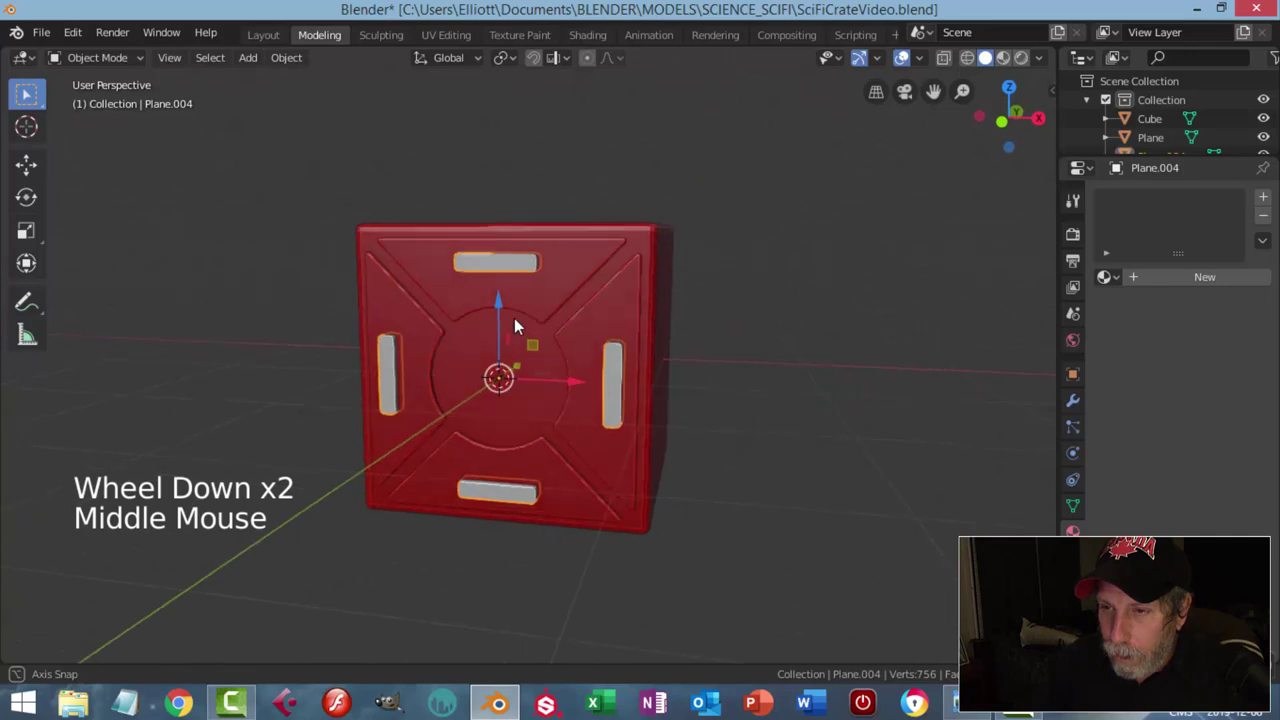
Step: Add a Boolean Difference modifier to the crate front and inspect it from several angles
{"action": "left_click", "coordinate": [565, 288]}
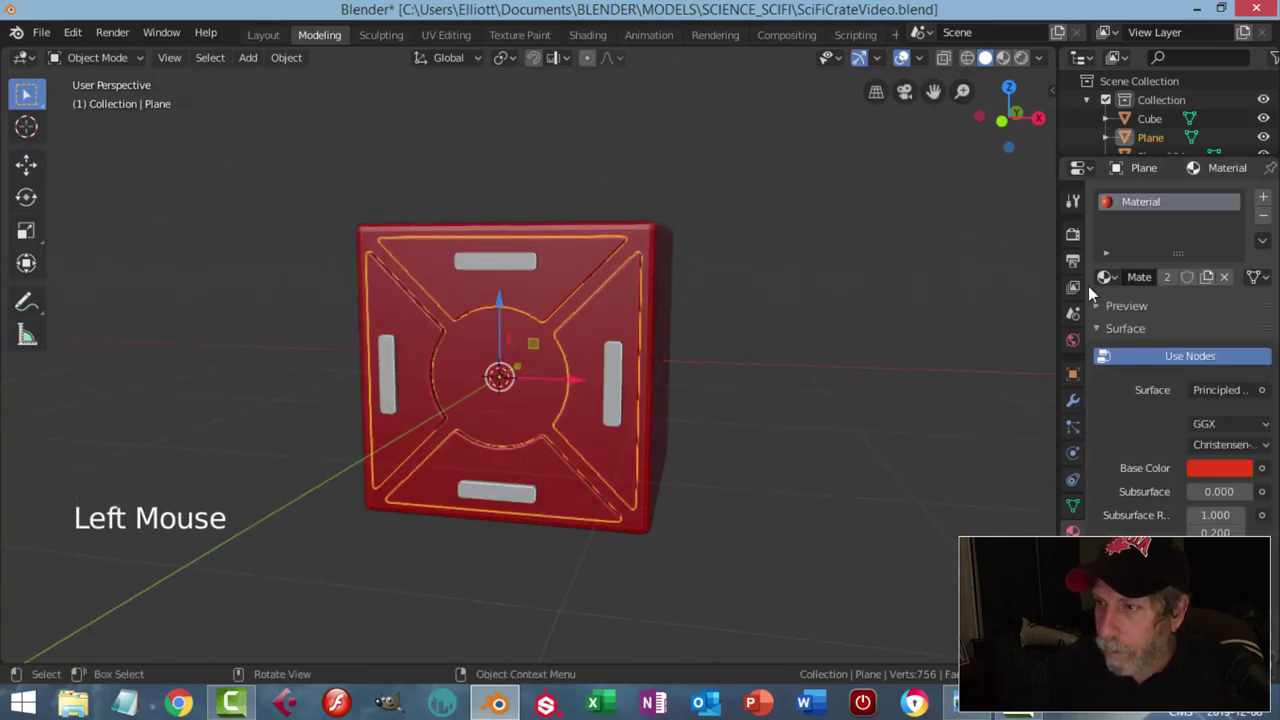
{"action": "left_click", "coordinate": [1074, 406]}
{"action": "left_click", "coordinate": [1142, 203]}
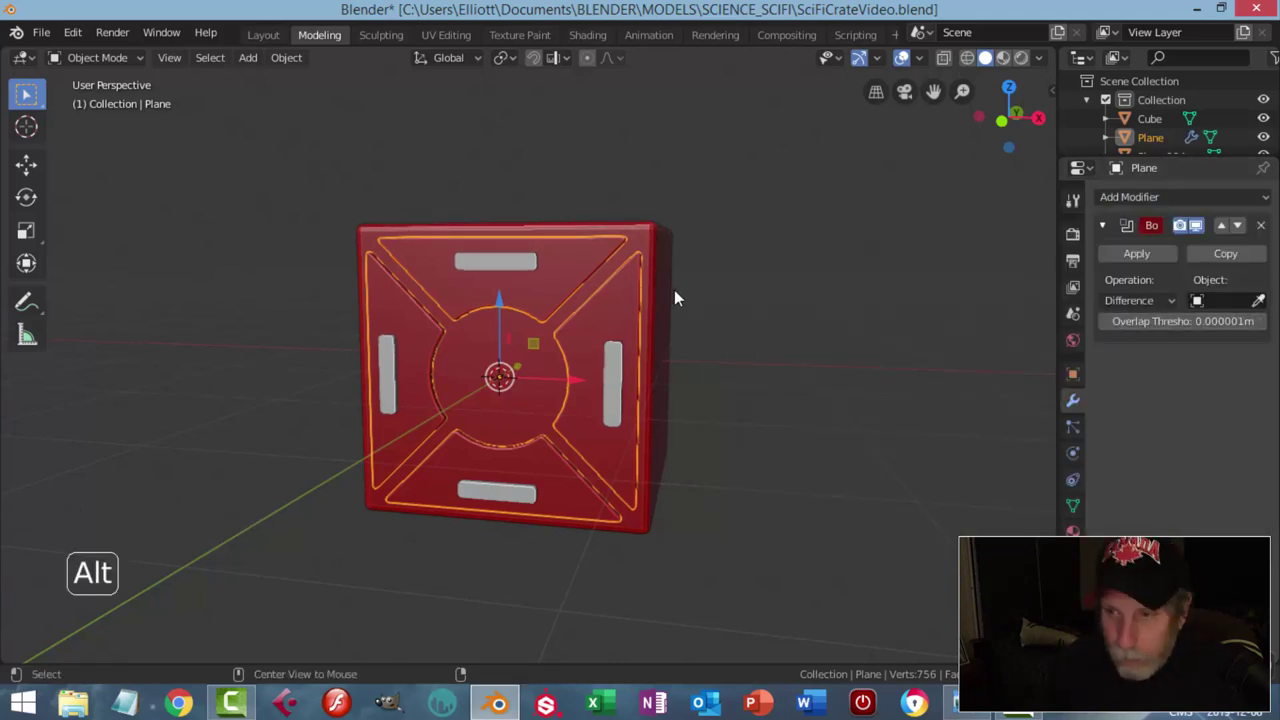
{"action": "key", "text": "alt+a"}
{"action": "middle_click", "coordinate": [660, 315]}
{"action": "scroll", "scroll_direction": "up", "scroll_amount": 3}
{"action": "left_click", "coordinate": [454, 268]}
{"action": "middle_click", "coordinate": [490, 291]}
{"action": "scroll", "scroll_direction": "up", "scroll_amount": 3}
{"action": "middle_click", "coordinate": [544, 325]}
{"action": "middle_click", "coordinate": [537, 359]}
{"action": "left_click", "coordinate": [548, 361]}
{"action": "scroll", "scroll_direction": "up", "scroll_amount": 3}
{"action": "middle_click", "coordinate": [535, 312]}
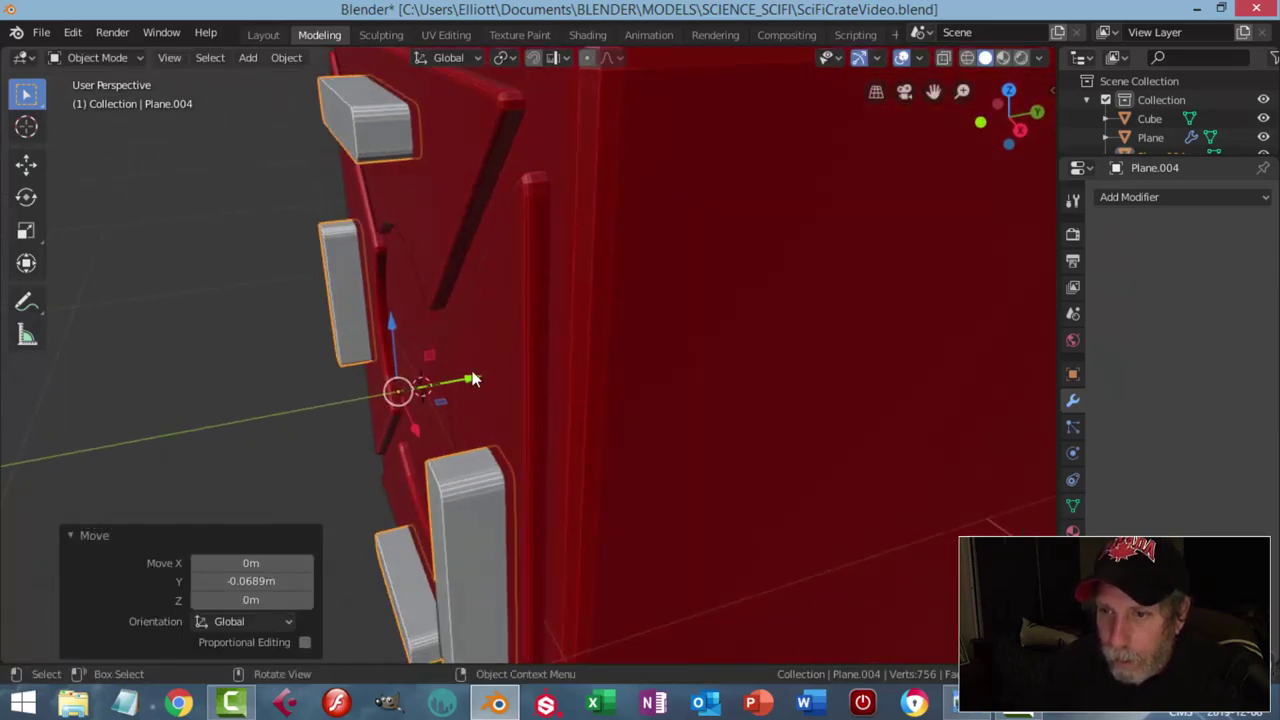
{"action": "left_click", "coordinate": [474, 377]}
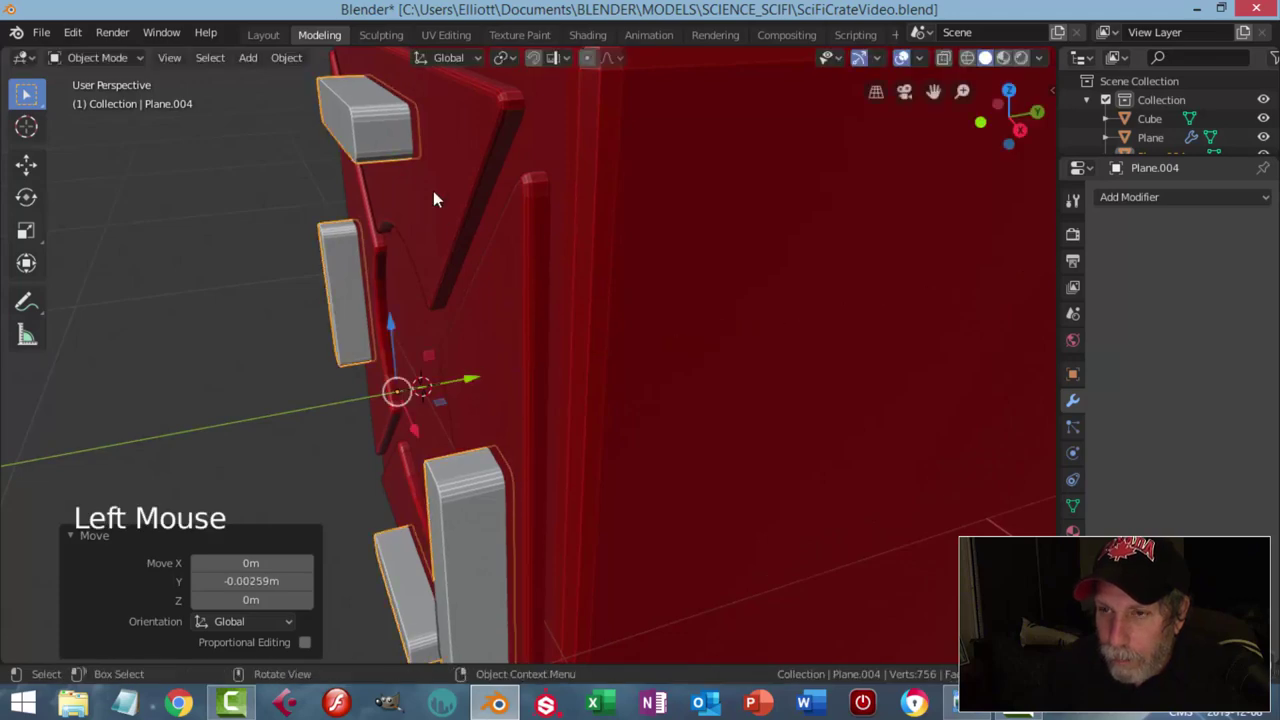
{"action": "middle_click", "coordinate": [466, 200]}
{"action": "scroll", "scroll_direction": "down", "scroll_amount": 3}
{"action": "middle_click", "coordinate": [528, 254]}
Step: Eyedropper the joined bars as the Boolean object, apply the cut, and delete the bars
{"action": "left_click", "coordinate": [631, 243]}
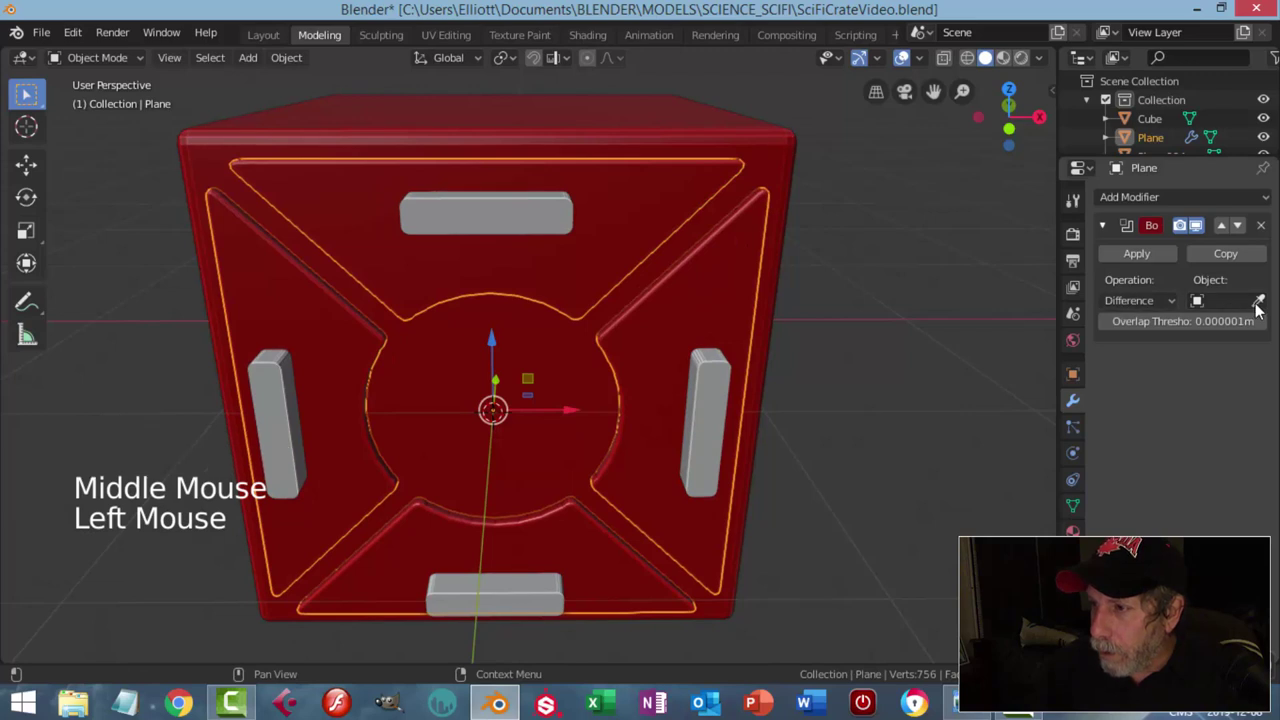
{"action": "left_click", "coordinate": [1261, 309]}
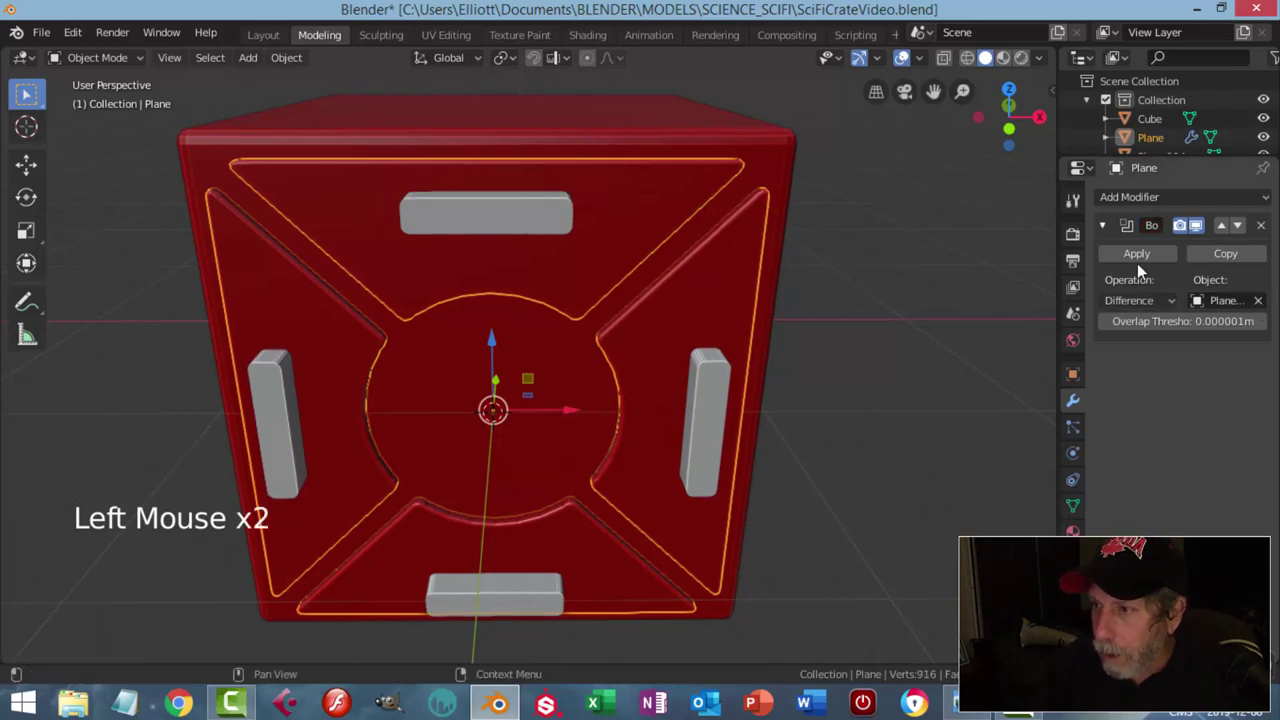
{"action": "left_click", "coordinate": [1144, 262]}
{"action": "left_click", "coordinate": [544, 221]}
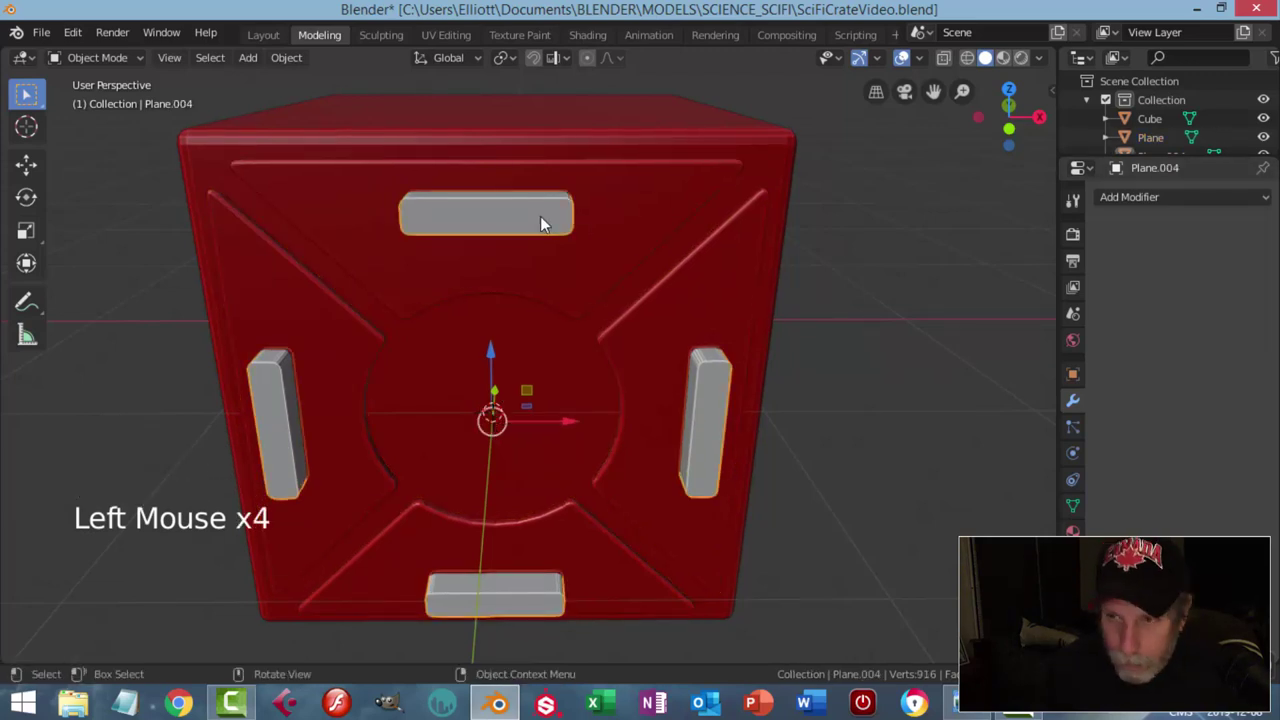
{"action": "key", "text": "x"}
{"action": "scroll", "scroll_direction": "down", "scroll_amount": 3}
{"action": "middle_click", "coordinate": [558, 218]}
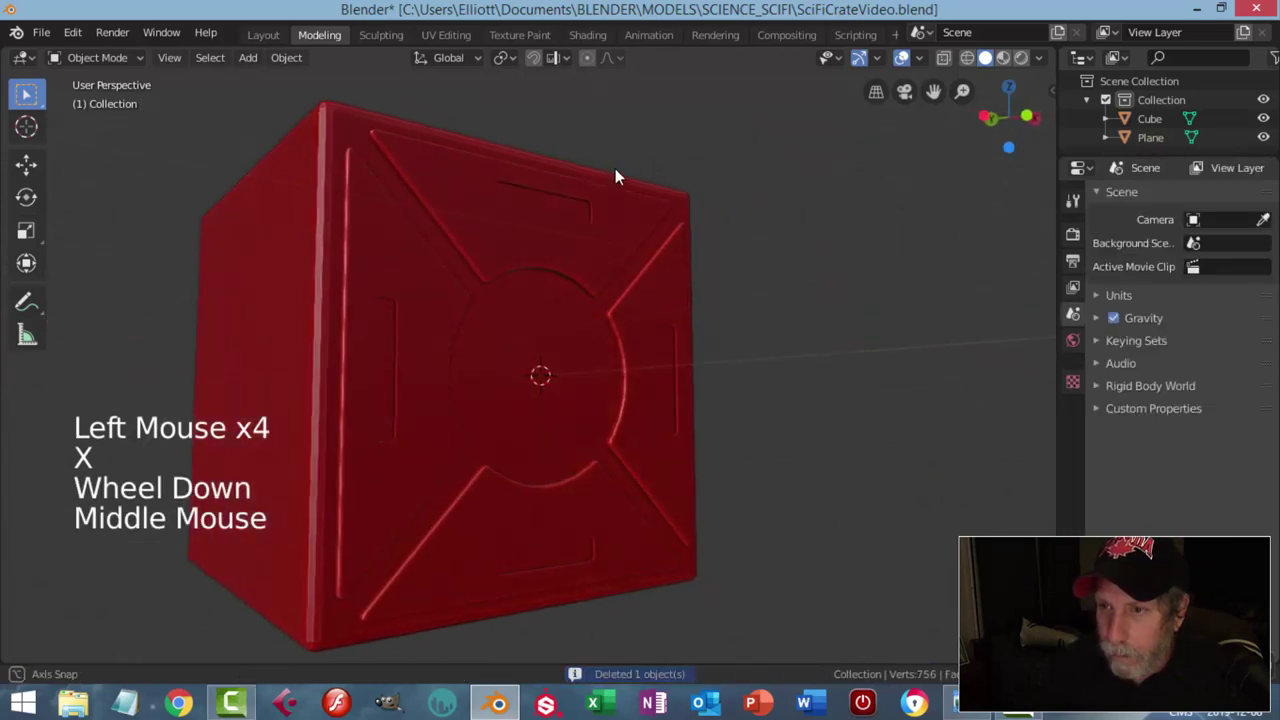
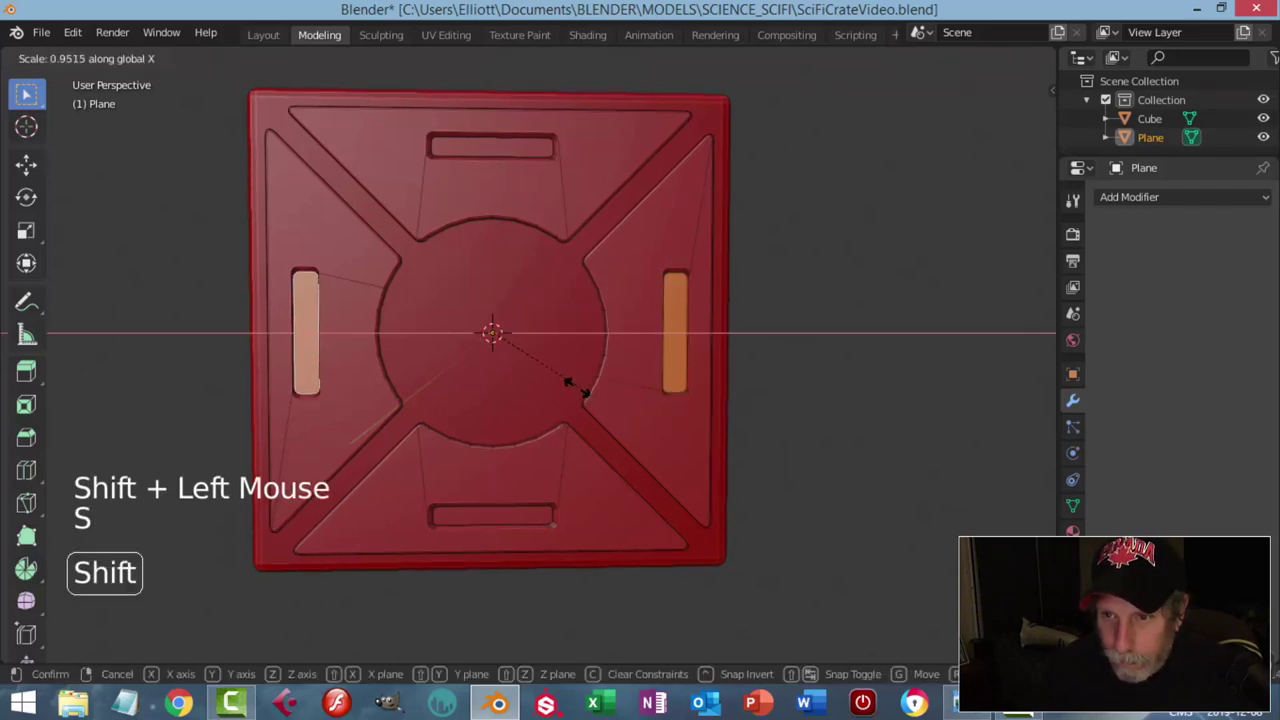
Step: Bevel the edge loops around the recessed slots into rounded rims and return to Object Mode
{"action": "key", "text": "alt+a"}
{"action": "key", "text": "Tab"}
{"action": "middle_click", "coordinate": [626, 350]}
{"action": "key", "text": "alt+a"}
{"action": "middle_click", "coordinate": [571, 361]}
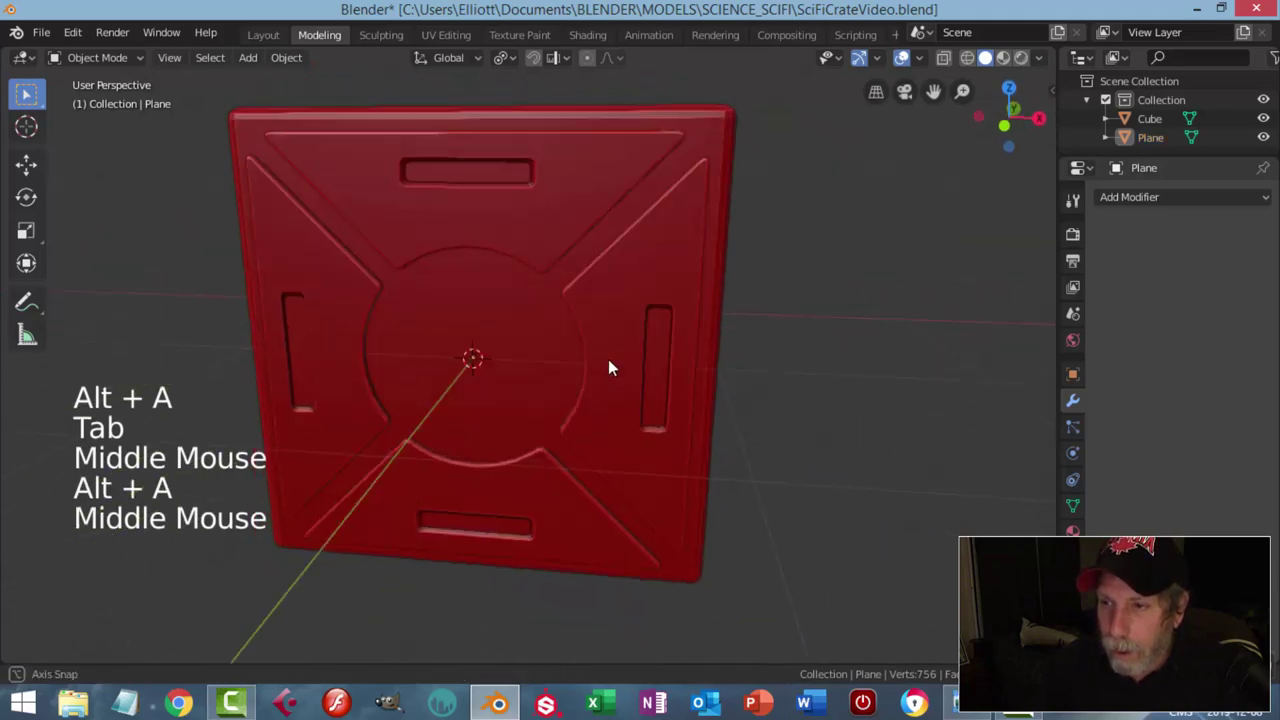
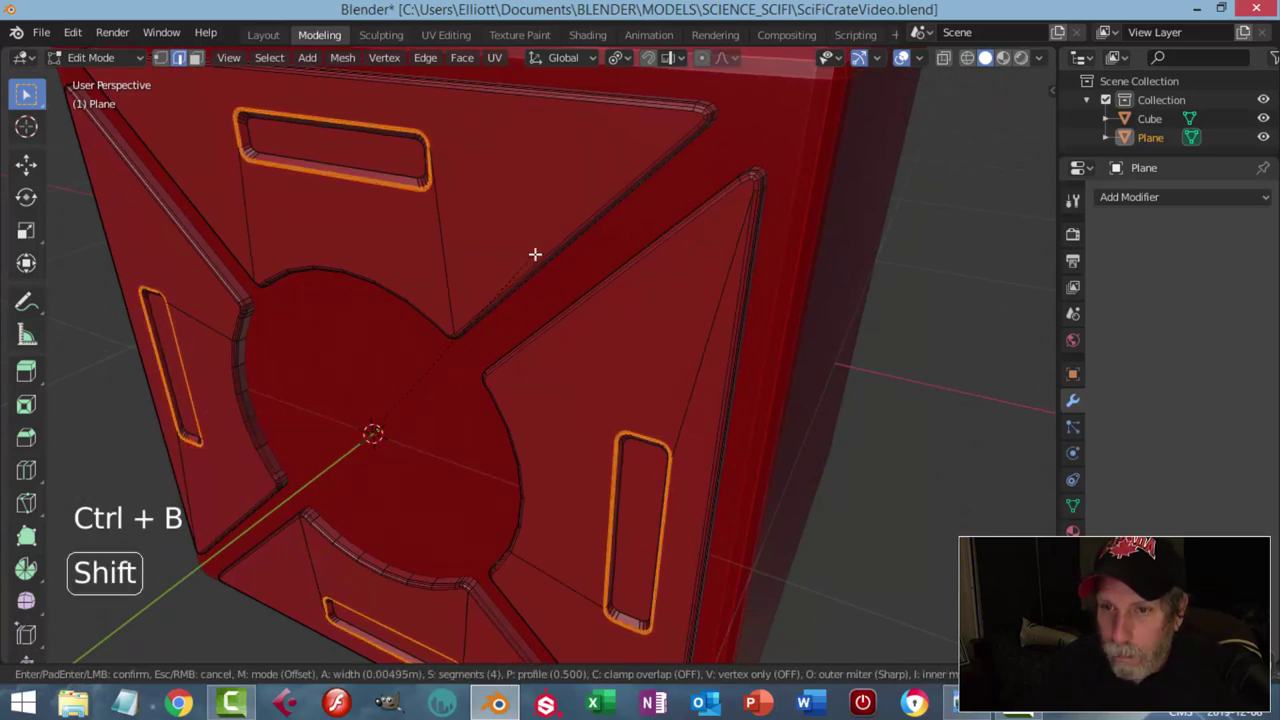
{"action": "key", "text": "Tab"}
{"action": "scroll", "scroll_direction": "down", "scroll_amount": 3}
{"action": "key", "text": "alt+a"}
{"action": "scroll", "scroll_direction": "down", "scroll_amount": 3}
{"action": "middle_click", "coordinate": [529, 305]}
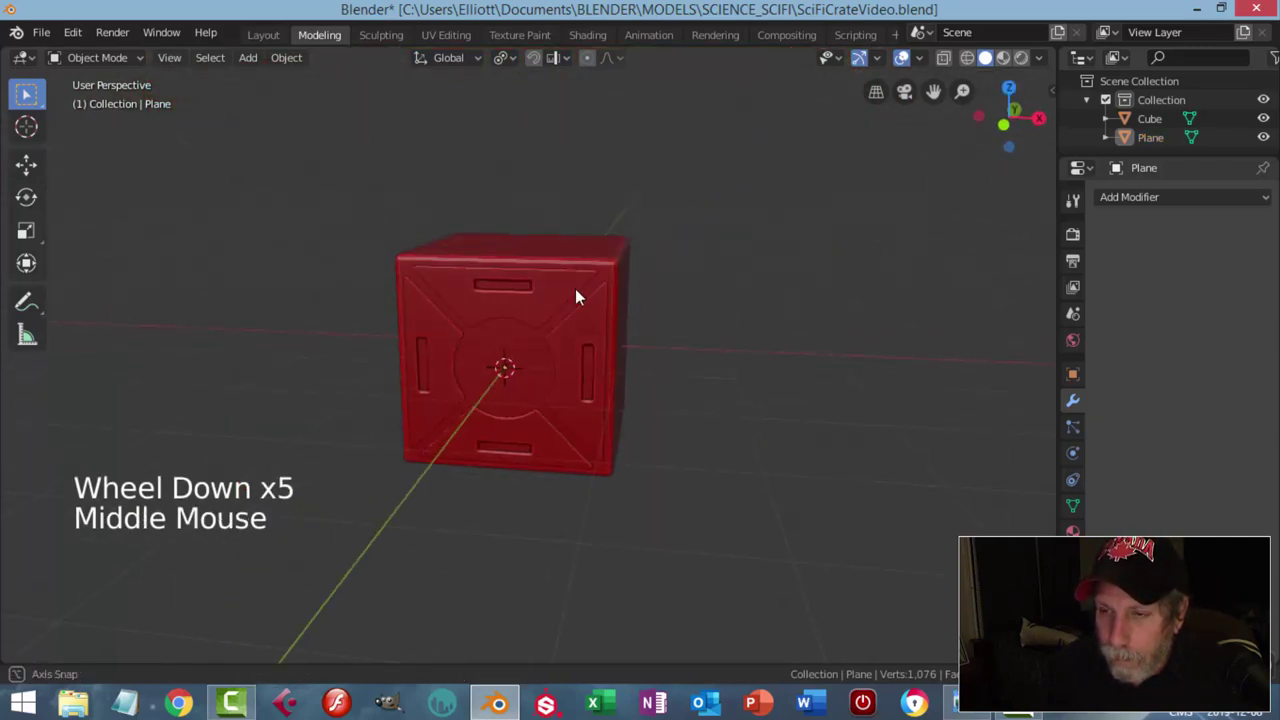
{"action": "middle_click", "coordinate": [532, 284]}
Step: Select the crate body and snap the 3D cursor to it with Cursor to Selected
{"action": "middle_click", "coordinate": [536, 285]}
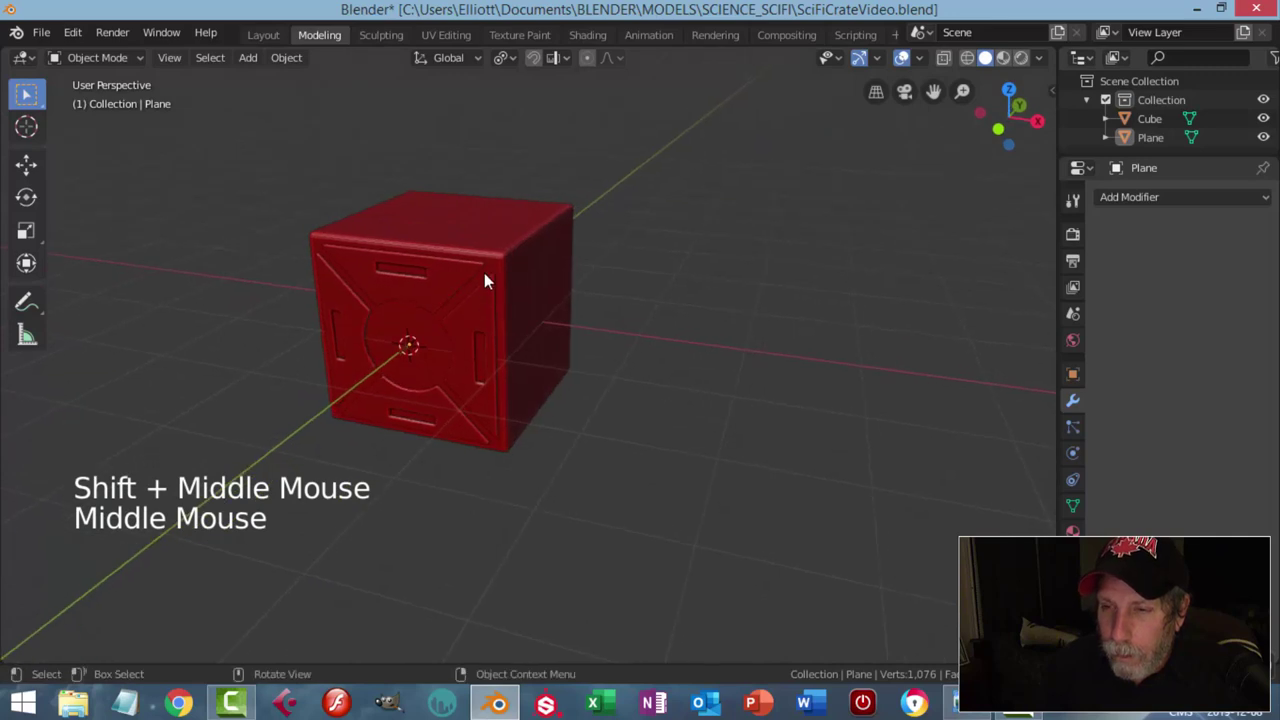
{"action": "left_click", "coordinate": [490, 237]}
{"action": "middle_click", "coordinate": [572, 258]}
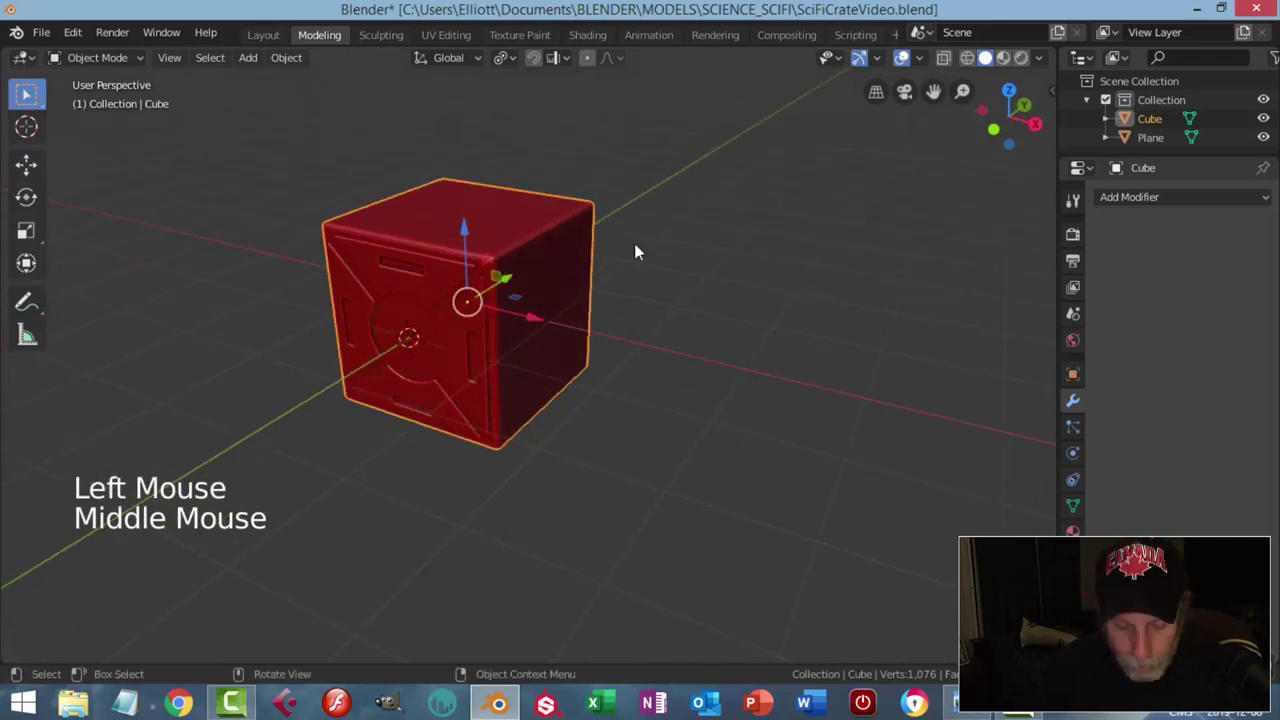
{"action": "key", "text": "shift+s"}
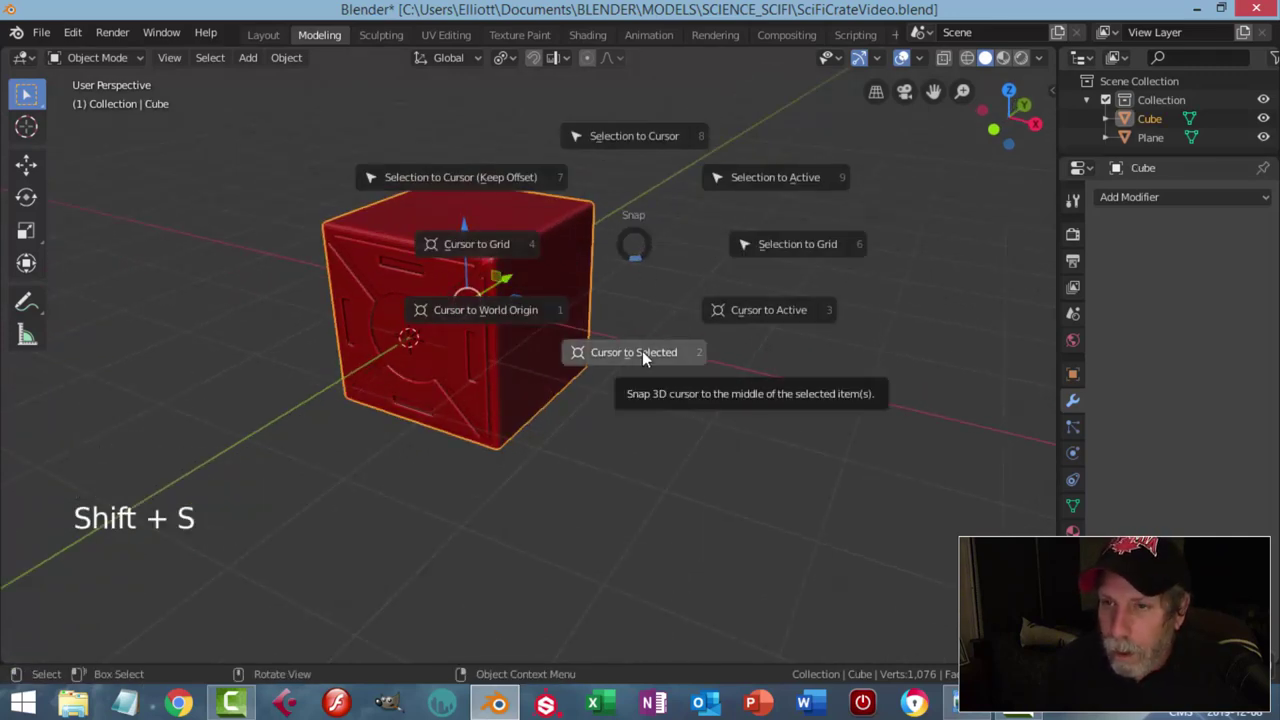
{"action": "left_click", "coordinate": [297, 69]}
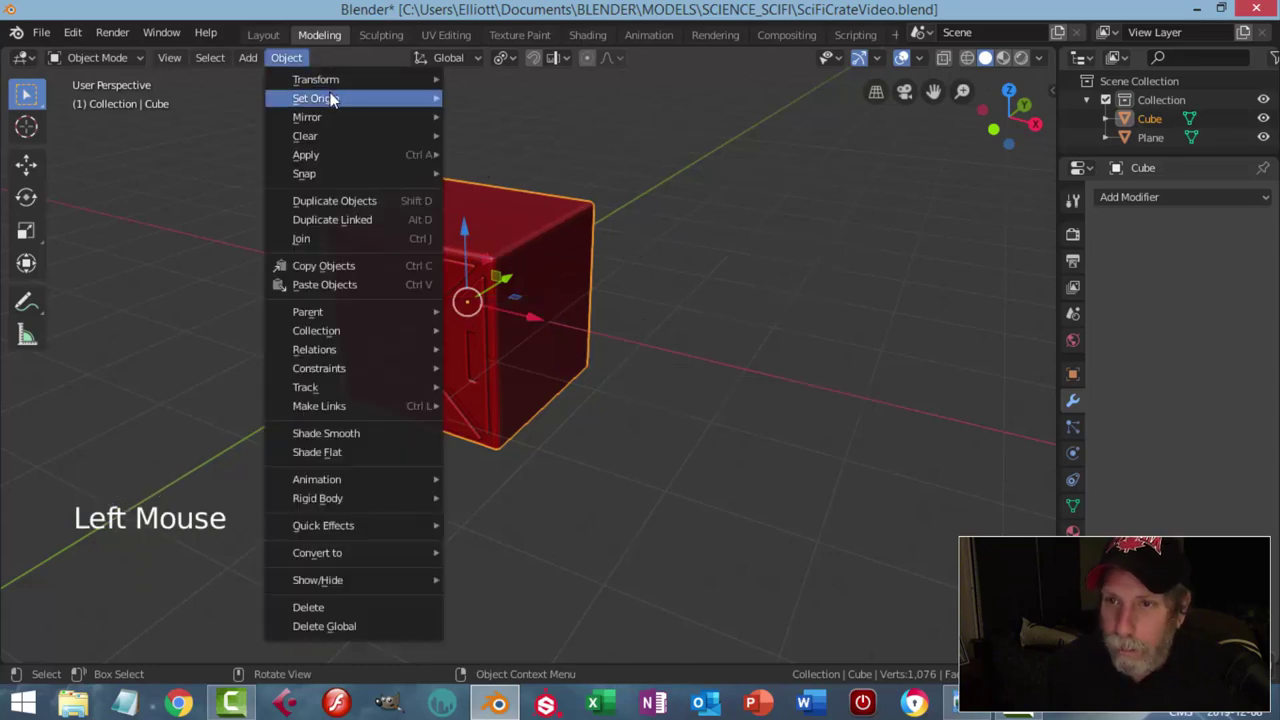
{"action": "middle_click", "coordinate": [540, 235]}
{"action": "left_click", "coordinate": [510, 67]}
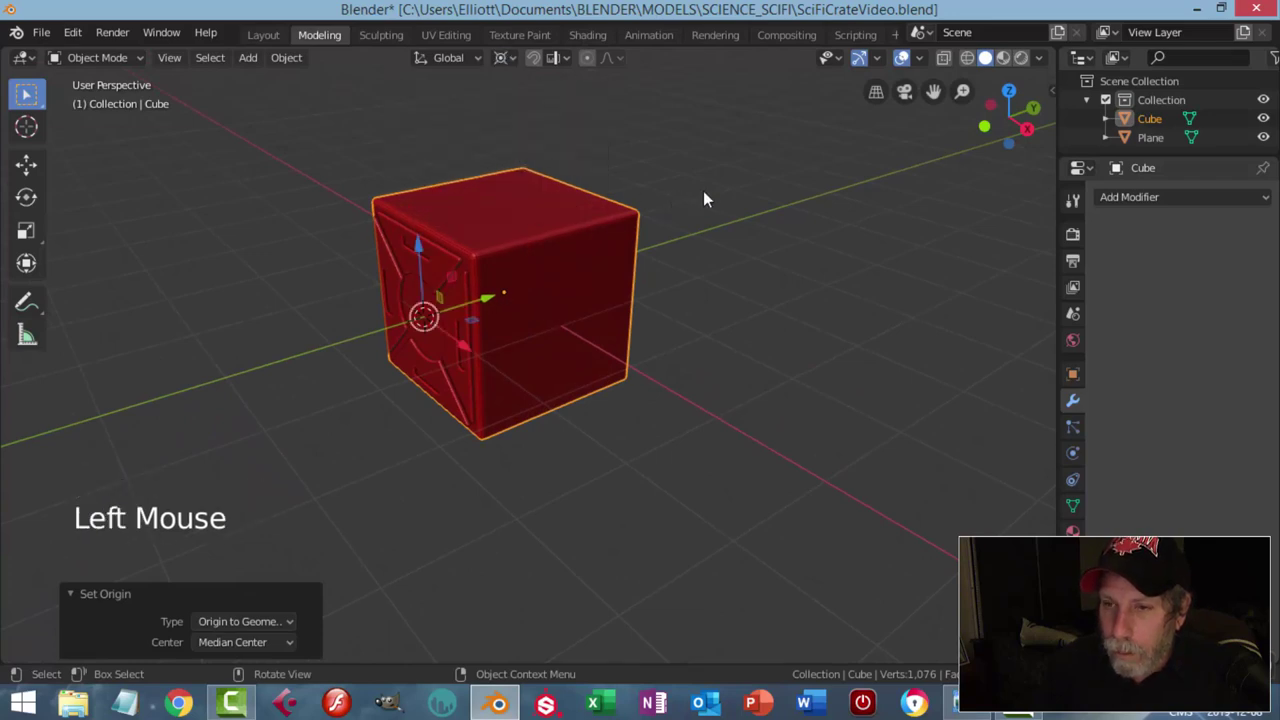
Step: Set the crate's Origin to Geometry, snap the cursor to it again, and select the panel-line plane
{"action": "left_click", "coordinate": [288, 66]}
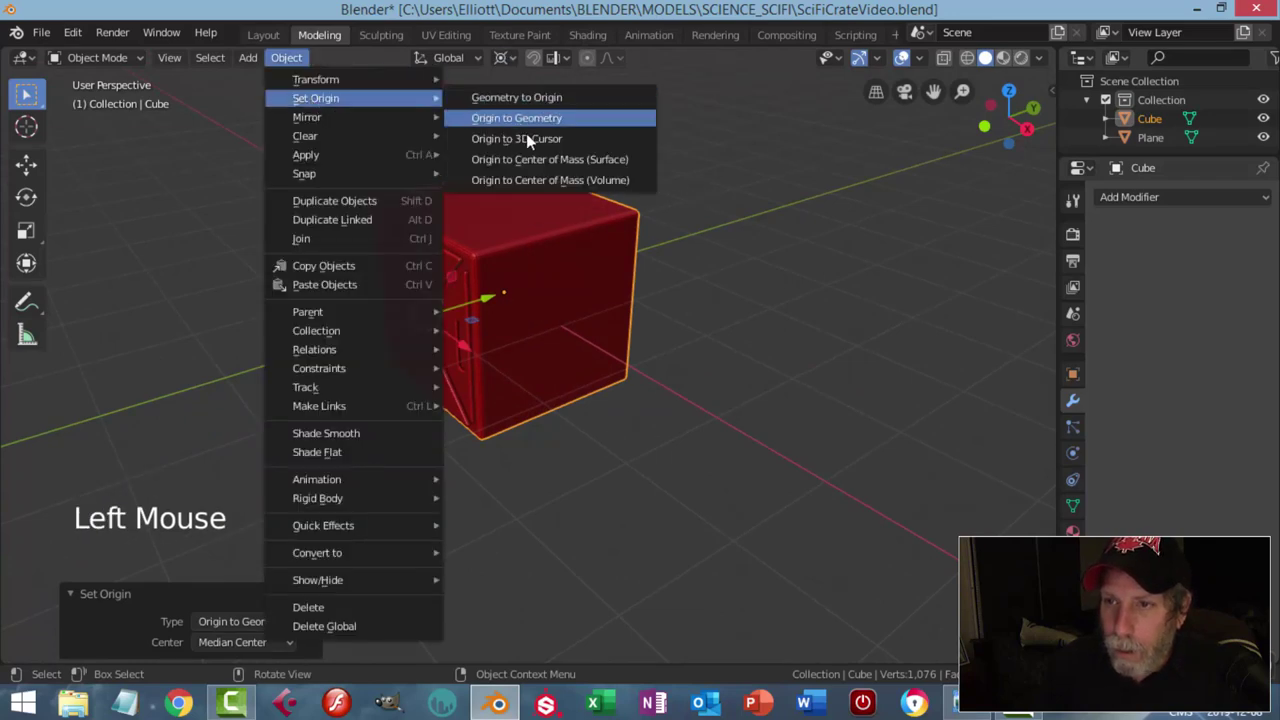
{"action": "middle_click", "coordinate": [621, 207]}
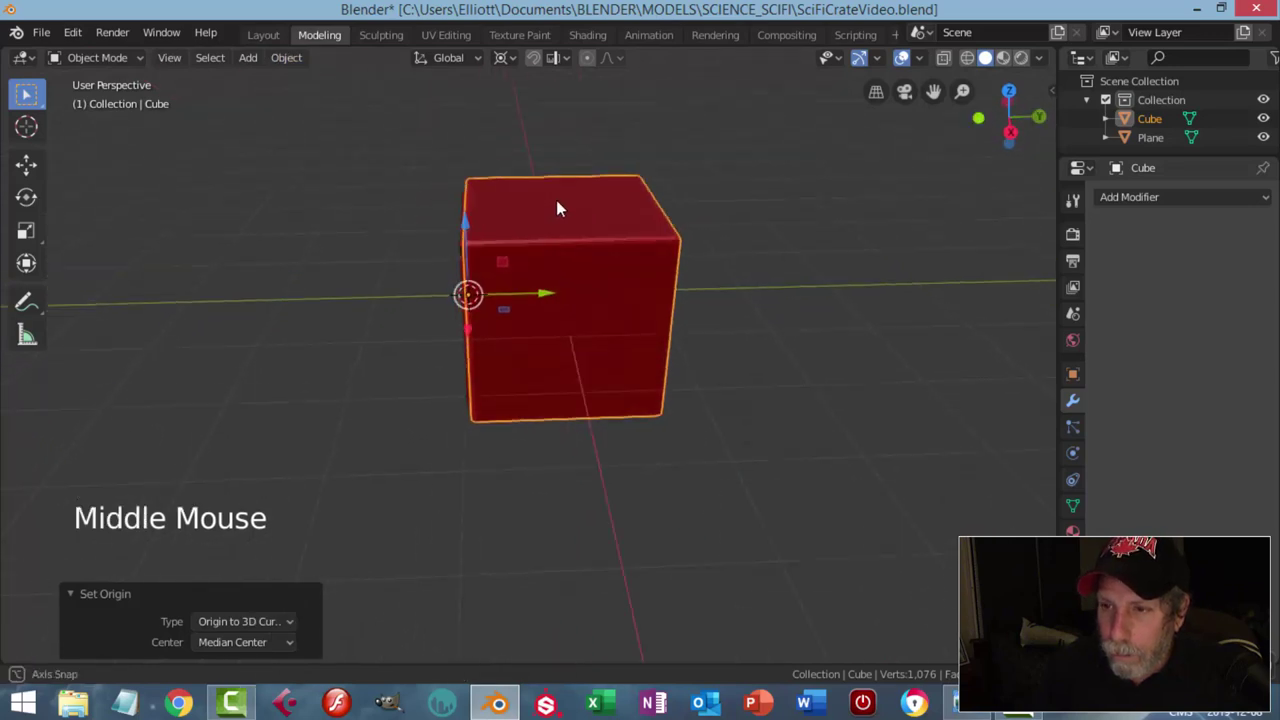
{"action": "left_click", "coordinate": [565, 208]}
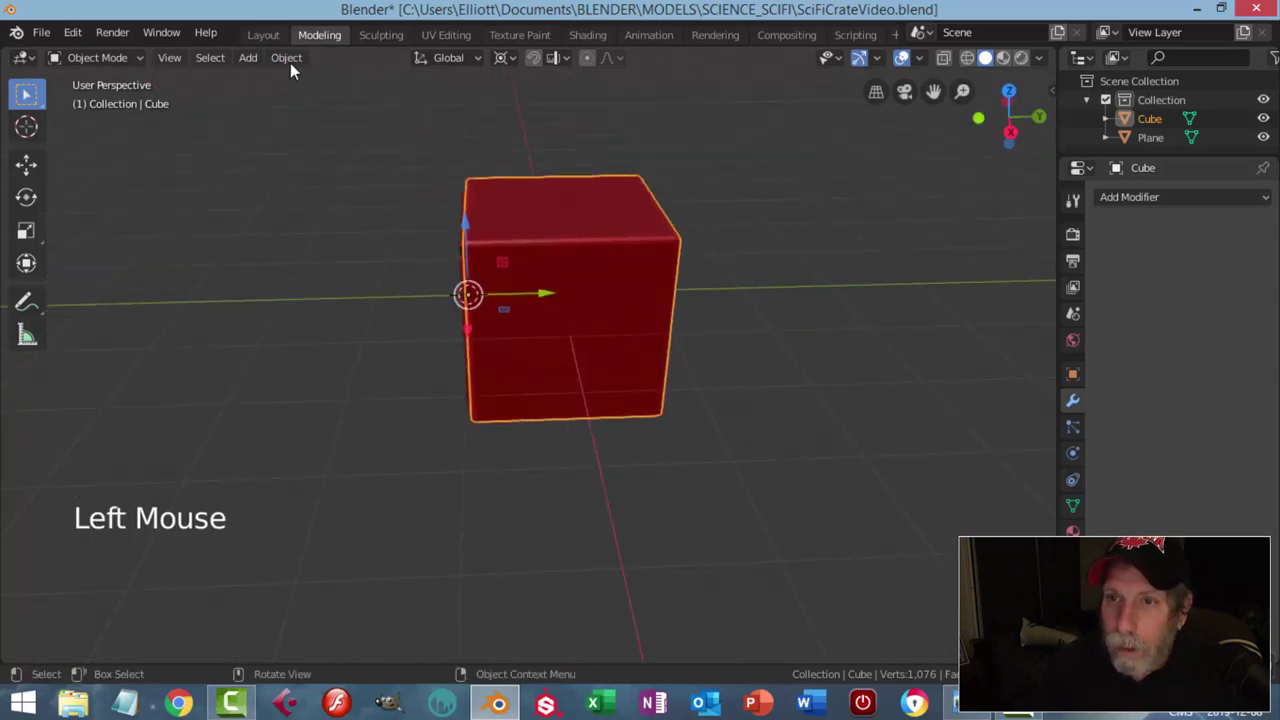
{"action": "left_click", "coordinate": [292, 68]}
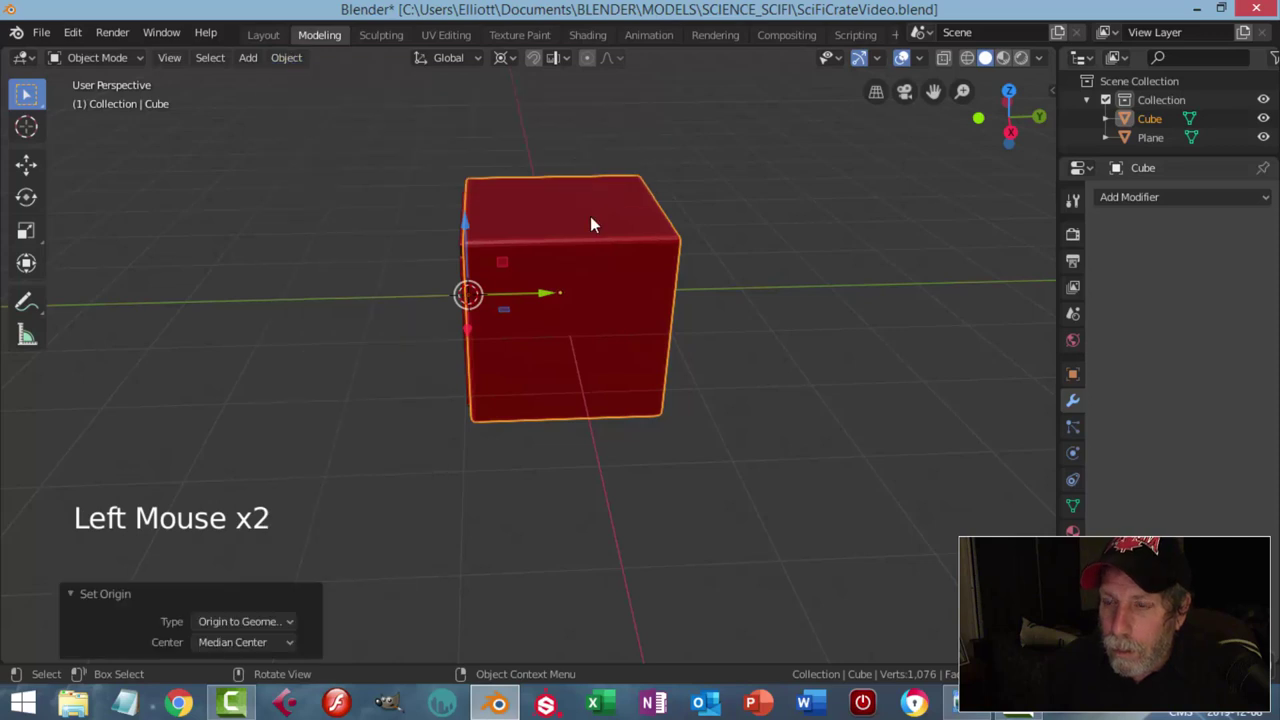
{"action": "key", "text": "shift+s"}
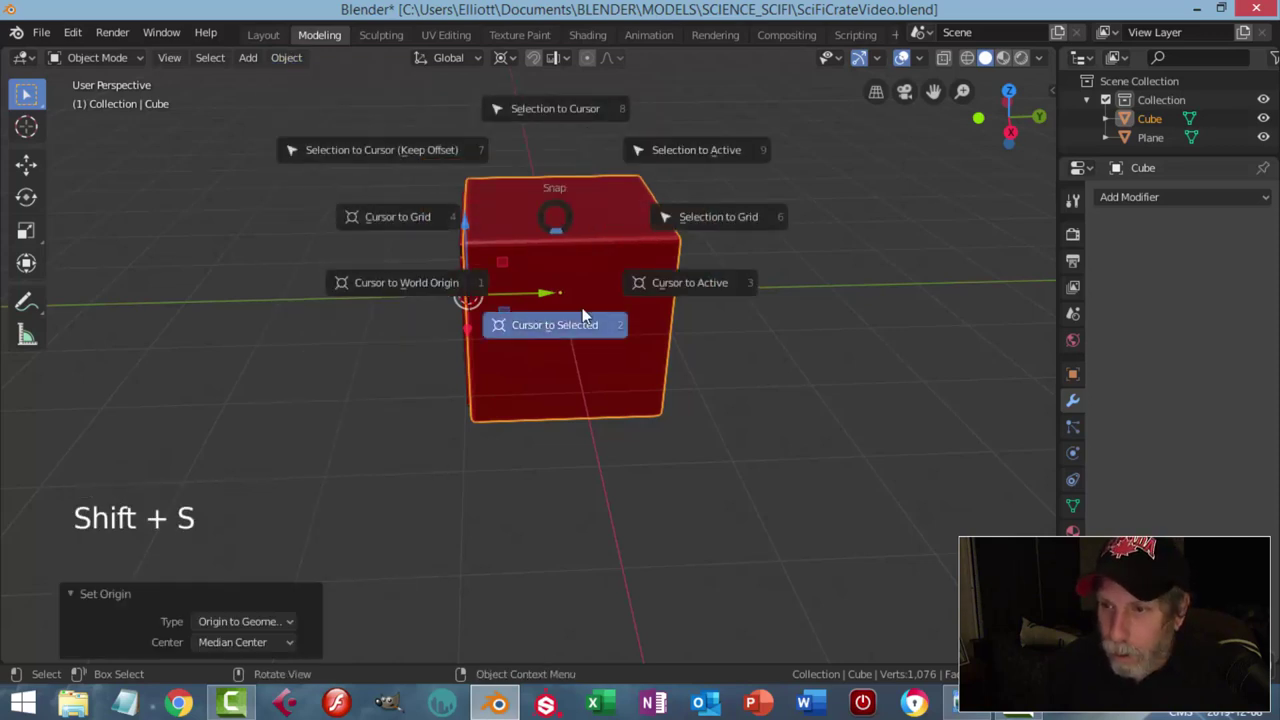
{"action": "middle_click", "coordinate": [593, 256]}
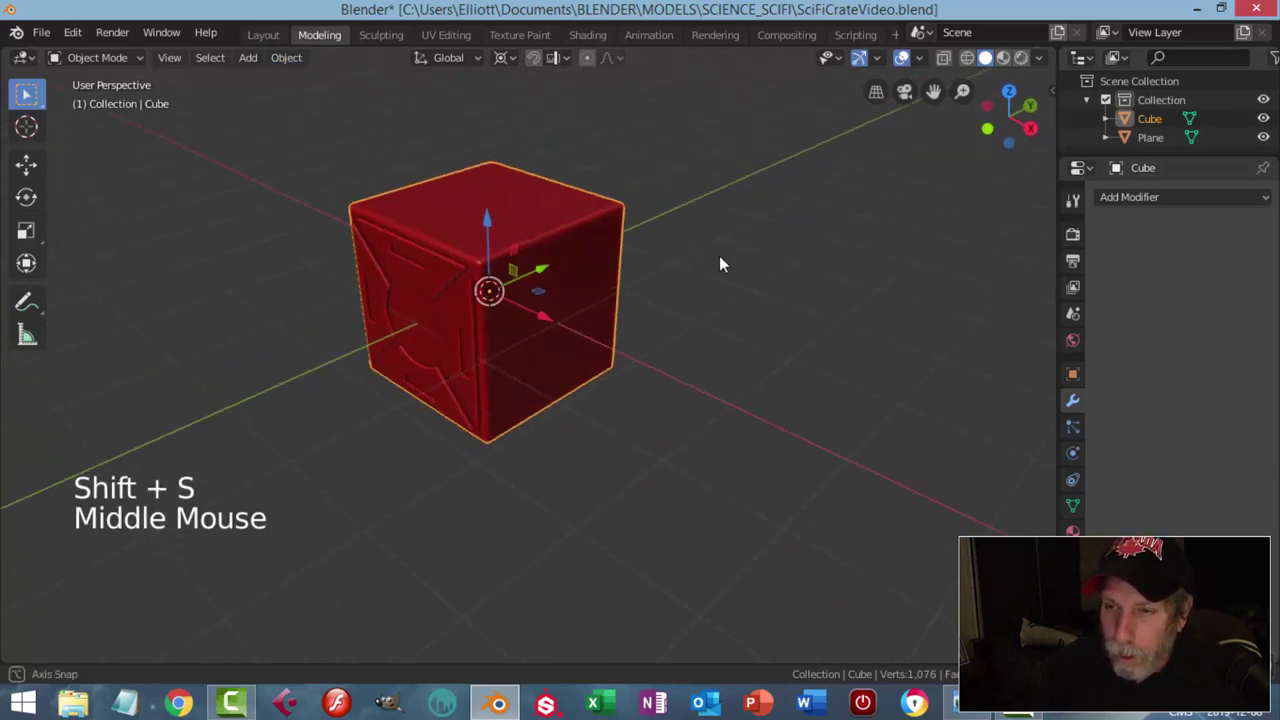
{"action": "scroll", "scroll_direction": "up", "scroll_amount": 3}
{"action": "middle_click", "coordinate": [564, 264]}
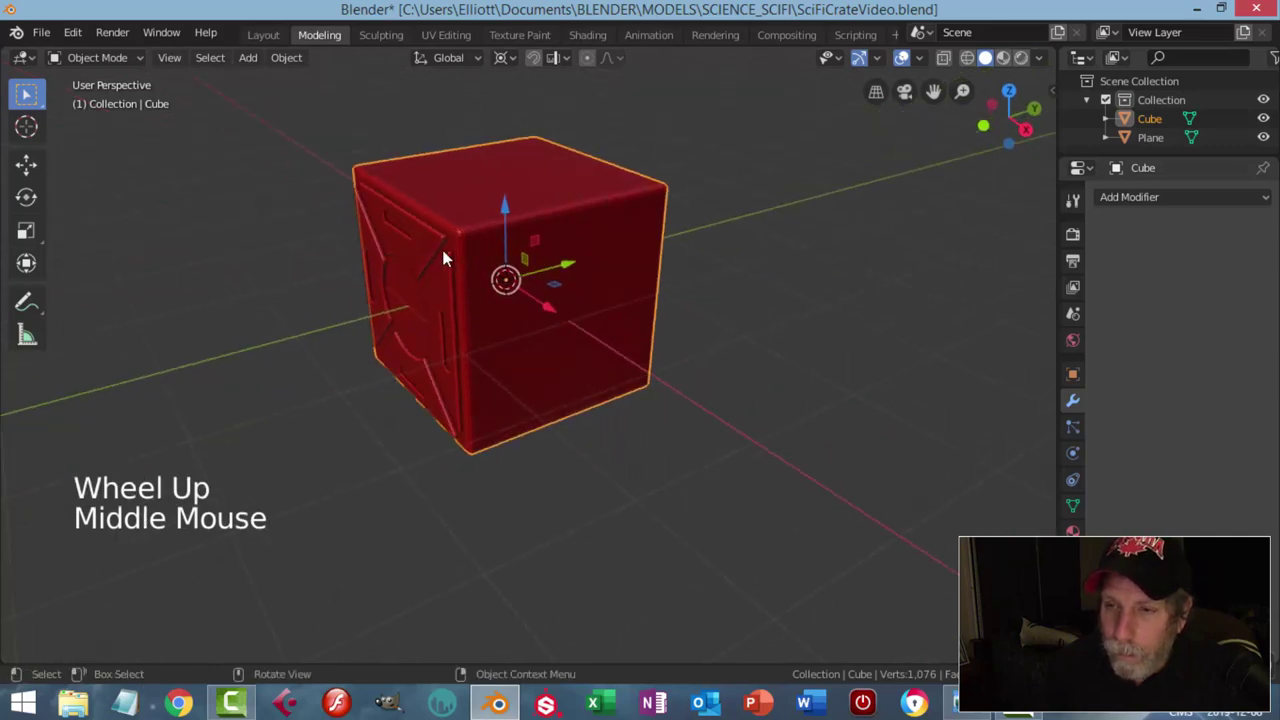
{"action": "left_click", "coordinate": [437, 244]}
{"action": "middle_click", "coordinate": [602, 255]}
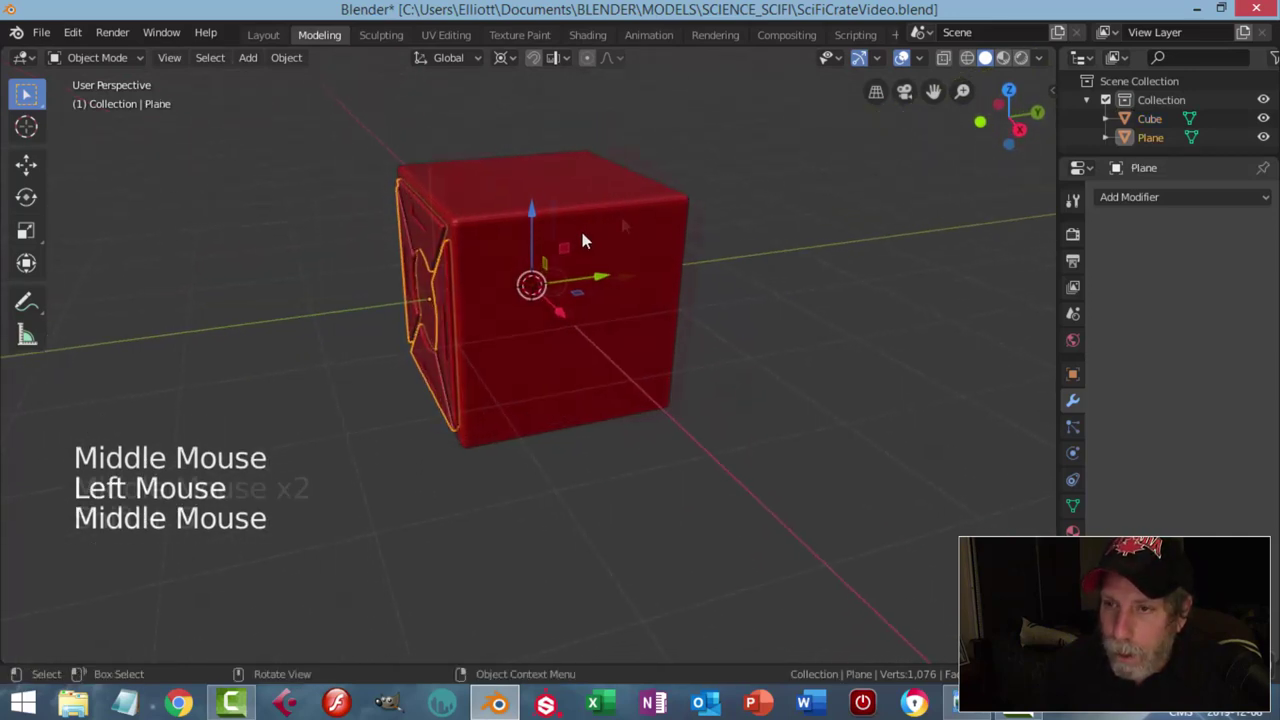
Step: Duplicate the slotted panel and rotate copies 90 degrees around Z onto the crate's side faces
{"action": "key", "text": "shift+d"}
{"action": "key", "text": "r"}
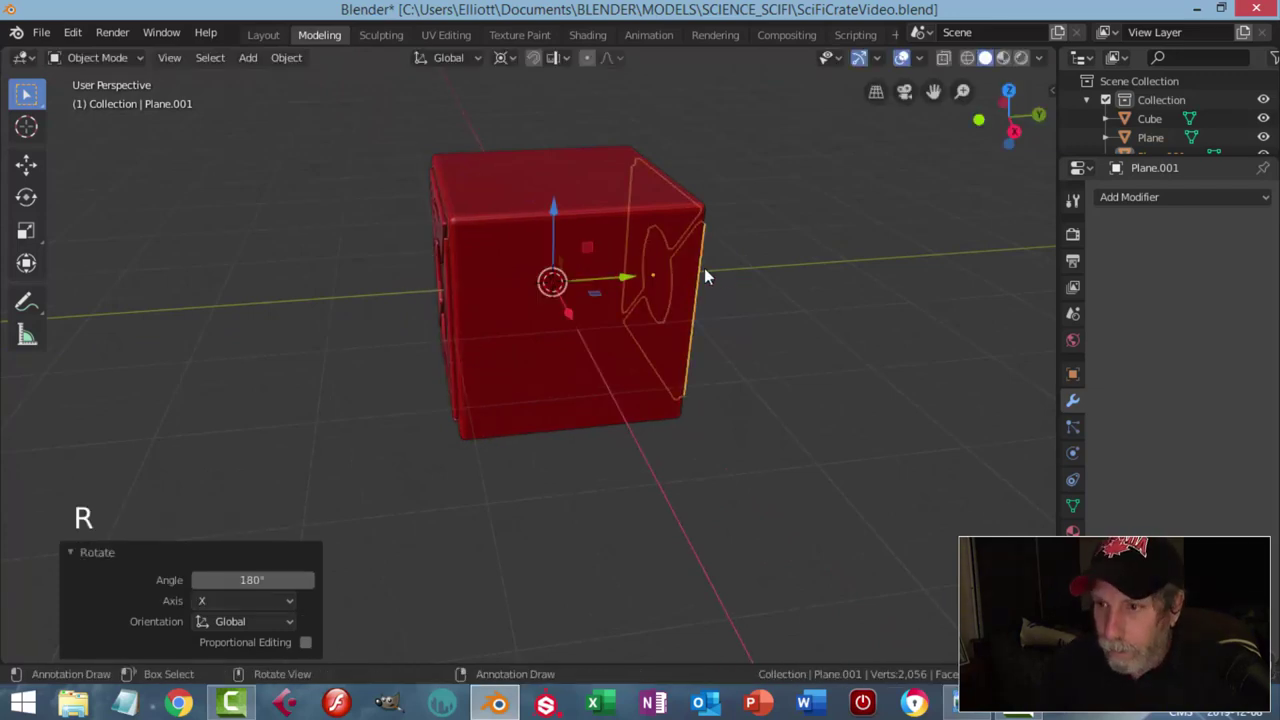
{"action": "middle_click", "coordinate": [754, 266]}
{"action": "left_click", "coordinate": [440, 248]}
{"action": "key", "text": "shift+d"}
{"action": "key", "text": "r"}
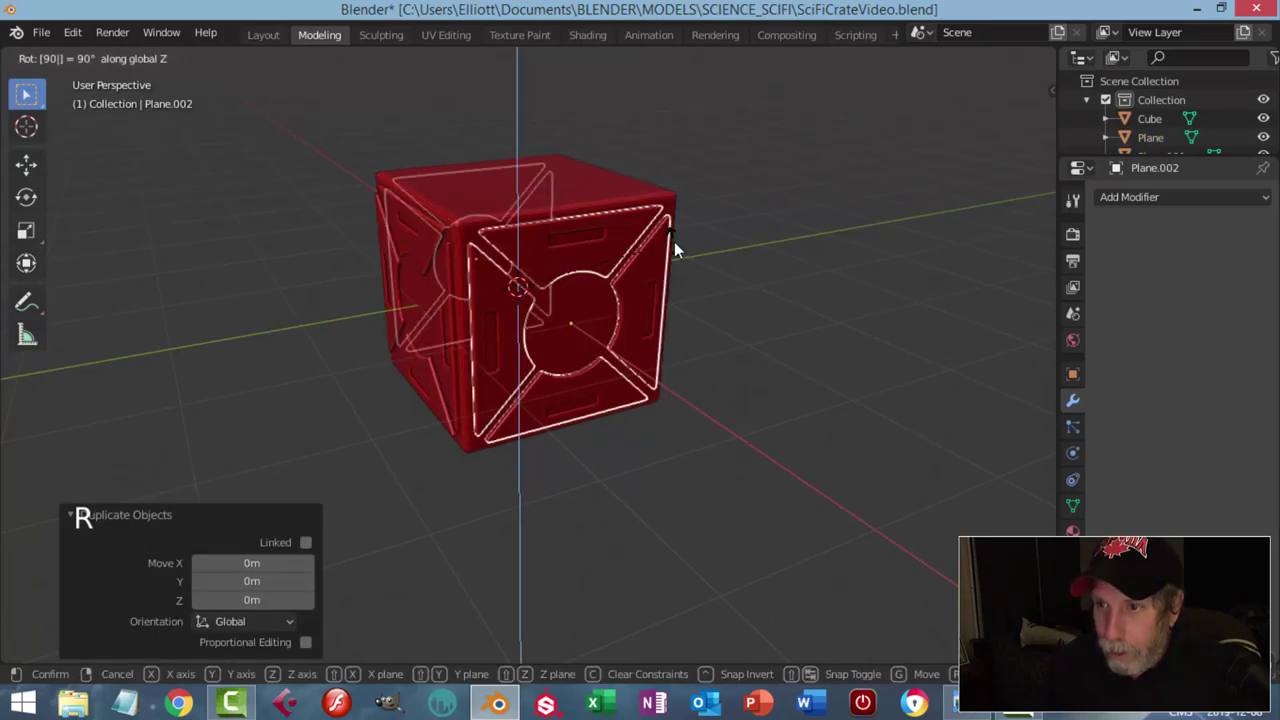
{"action": "key", "text": "shift+d"}
{"action": "key", "text": "r"}
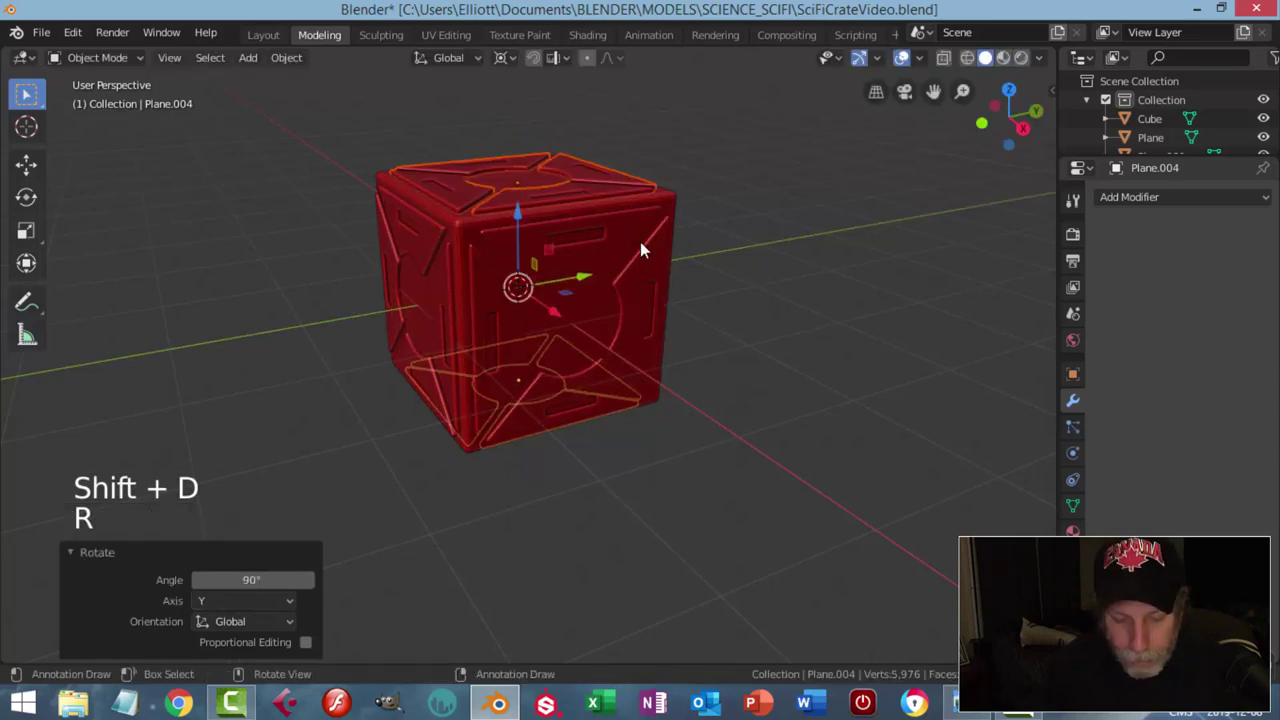
Step: Place a panel copy on the crate's top and orbit to check it from above
{"action": "key", "text": "alt+a"}
{"action": "middle_click", "coordinate": [606, 259]}
{"action": "scroll", "scroll_direction": "down", "scroll_amount": 3}
{"action": "middle_click", "coordinate": [583, 377]}
{"action": "middle_click", "coordinate": [562, 314]}
{"action": "scroll", "scroll_direction": "up", "scroll_amount": 3}
{"action": "middle_click", "coordinate": [524, 340]}
{"action": "middle_click", "coordinate": [493, 352]}
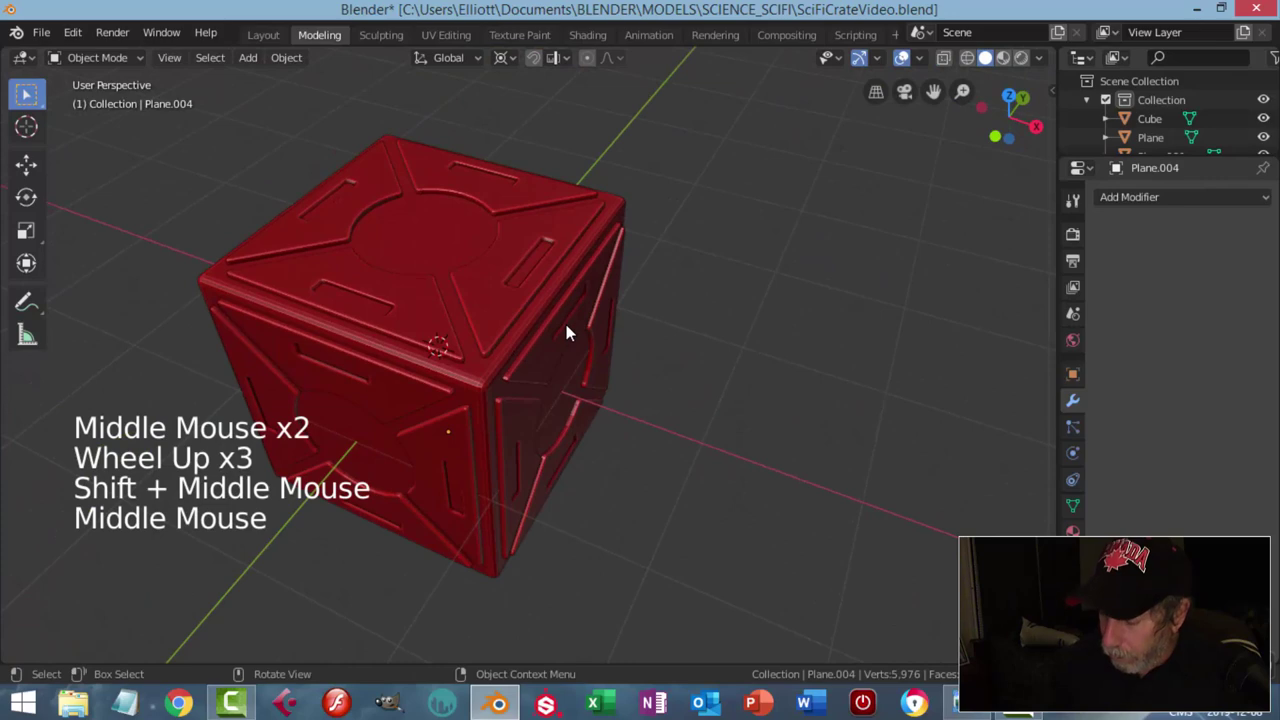
Step: Add a mesh circle to the scene centred on the crate's top
{"action": "key", "text": "KP_7"}
{"action": "left_click", "coordinate": [504, 64]}
{"action": "middle_click", "coordinate": [644, 428]}
{"action": "key", "text": "shift+a"}
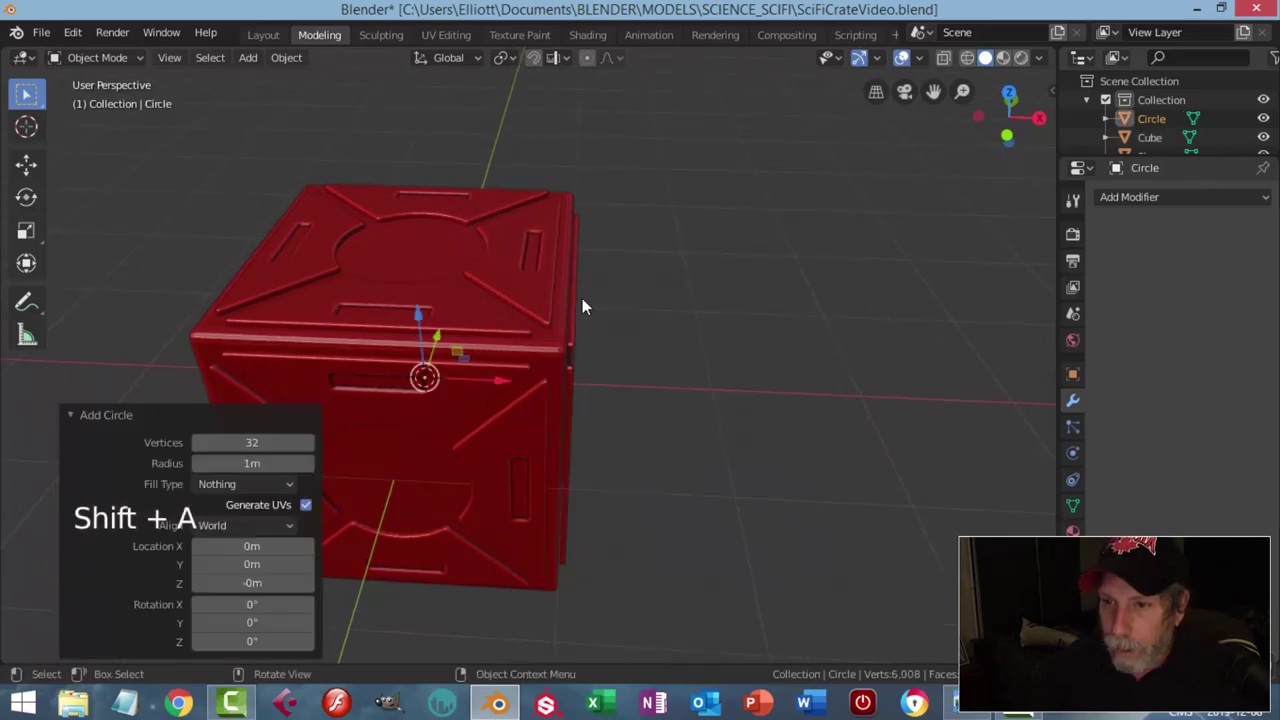
{"action": "scroll", "scroll_direction": "down", "scroll_amount": 3}
{"action": "middle_click", "coordinate": [601, 367]}
{"action": "left_click", "coordinate": [460, 299]}
{"action": "middle_click", "coordinate": [628, 293]}
Step: In Edit Mode from top view, scale, fill and extrude the circle into a short grey disc
{"action": "key", "text": "Tab"}
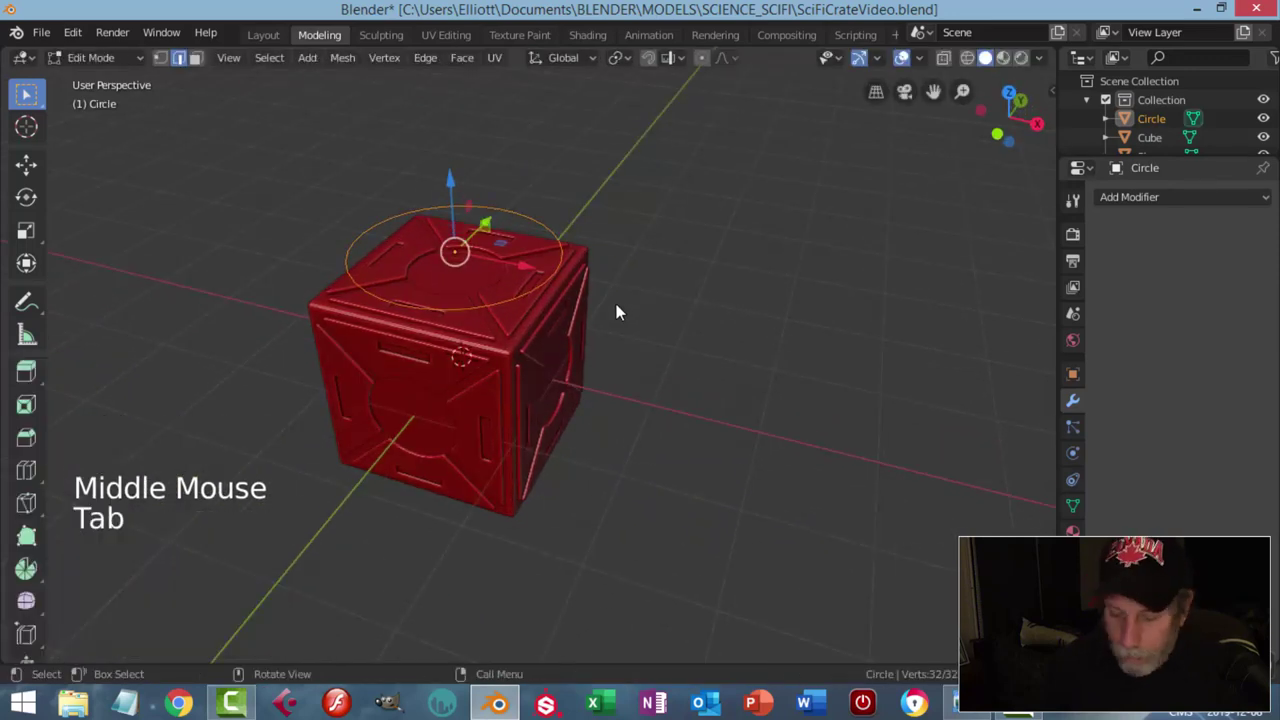
{"action": "key", "text": "KP_7"}
{"action": "key", "text": "s"}
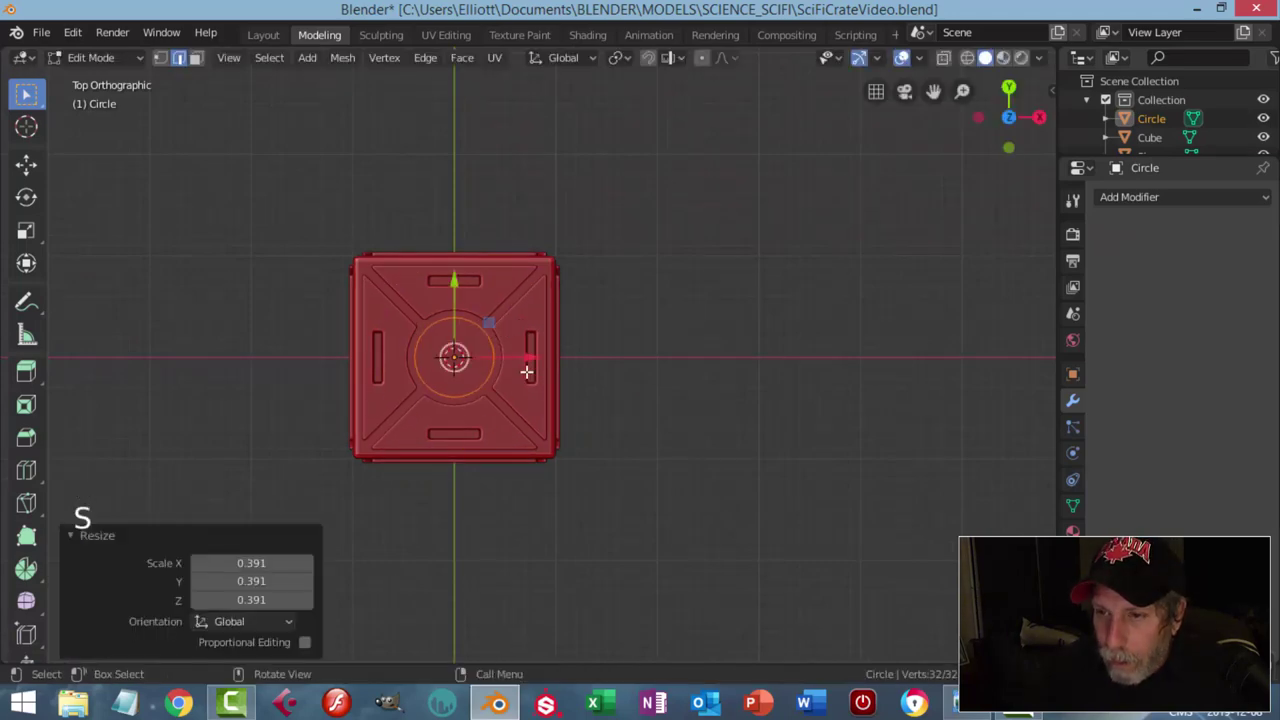
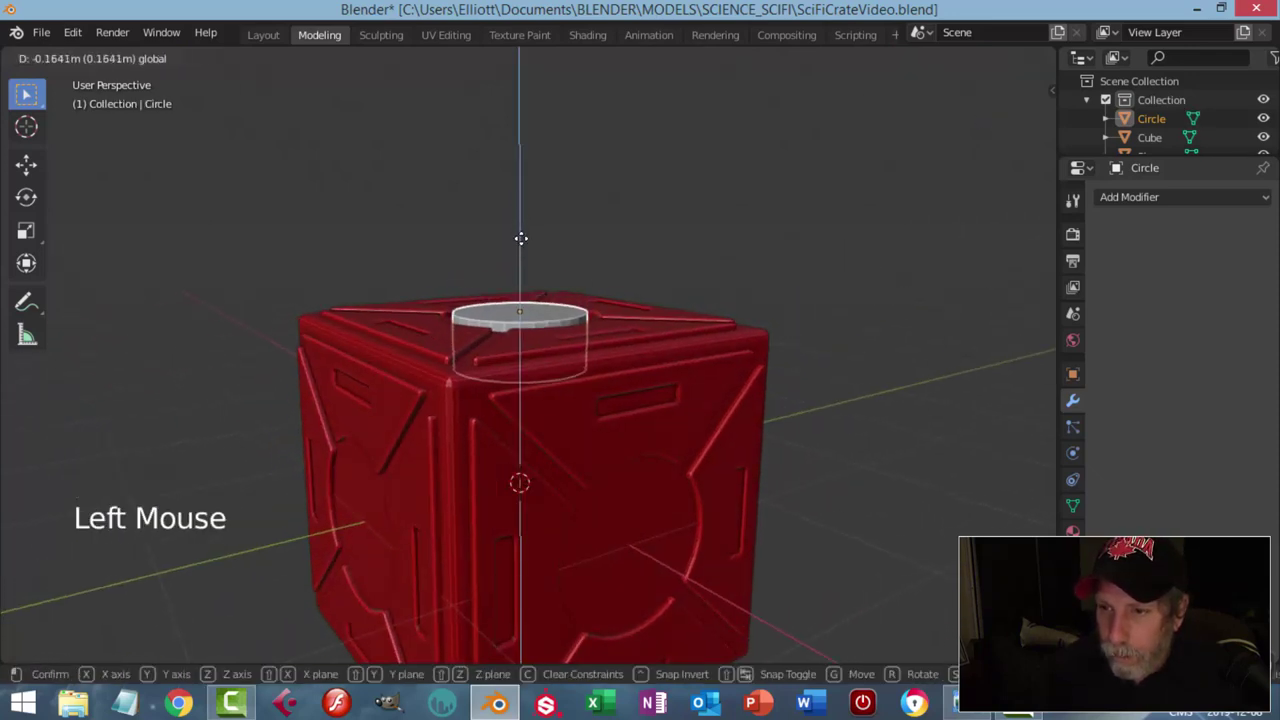
{"action": "middle_click", "coordinate": [627, 283]}
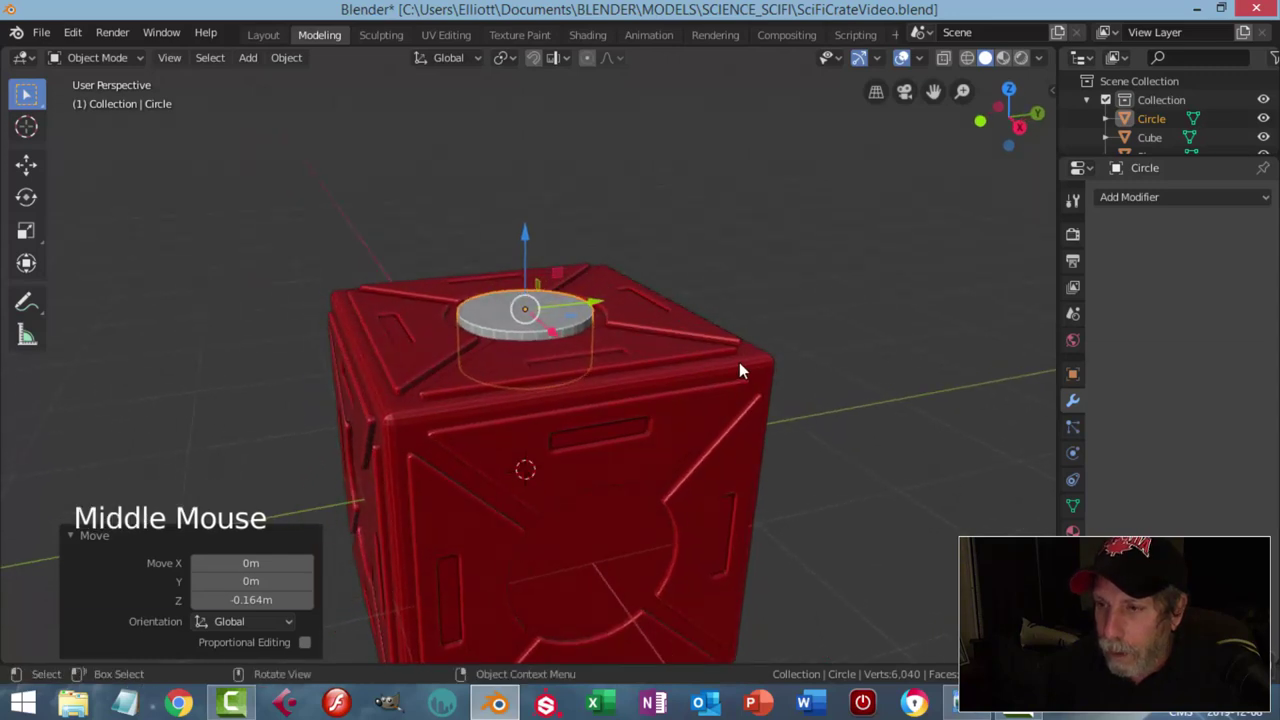
Step: Cut a round hole in the crate top with an applied Boolean Difference using the Circle
{"action": "left_click", "coordinate": [743, 367]}
{"action": "left_click", "coordinate": [1143, 197]}
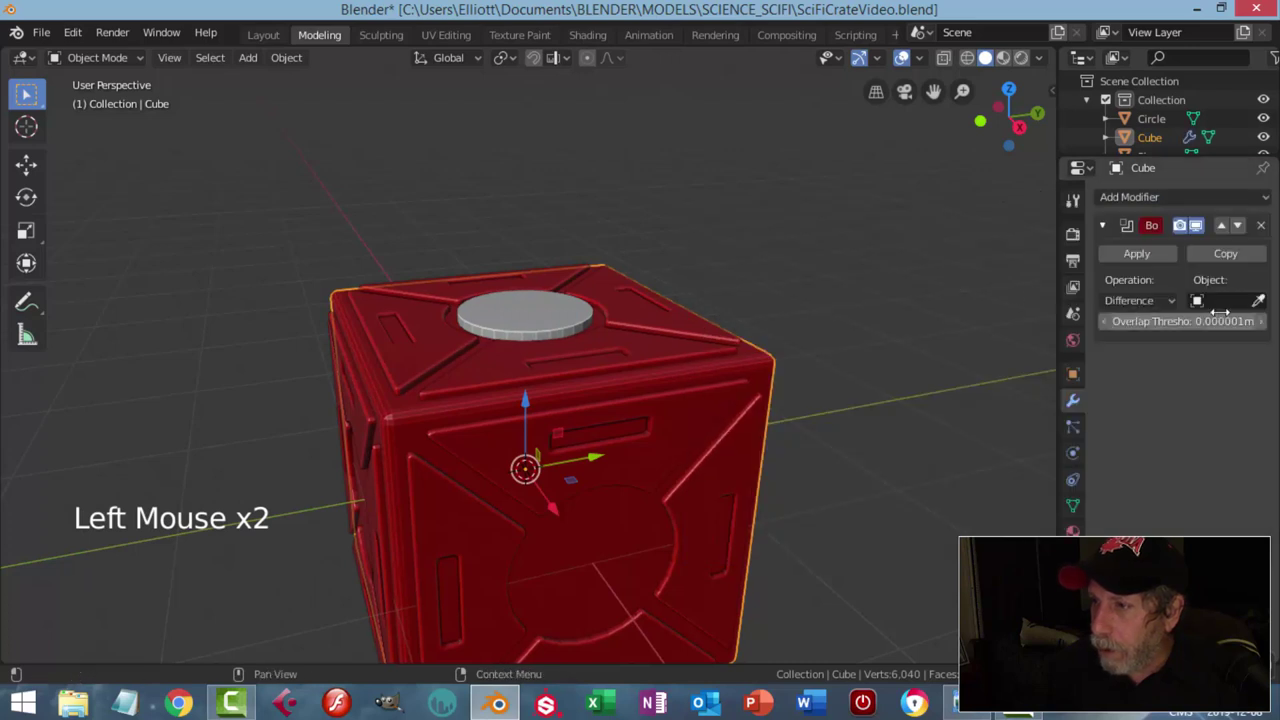
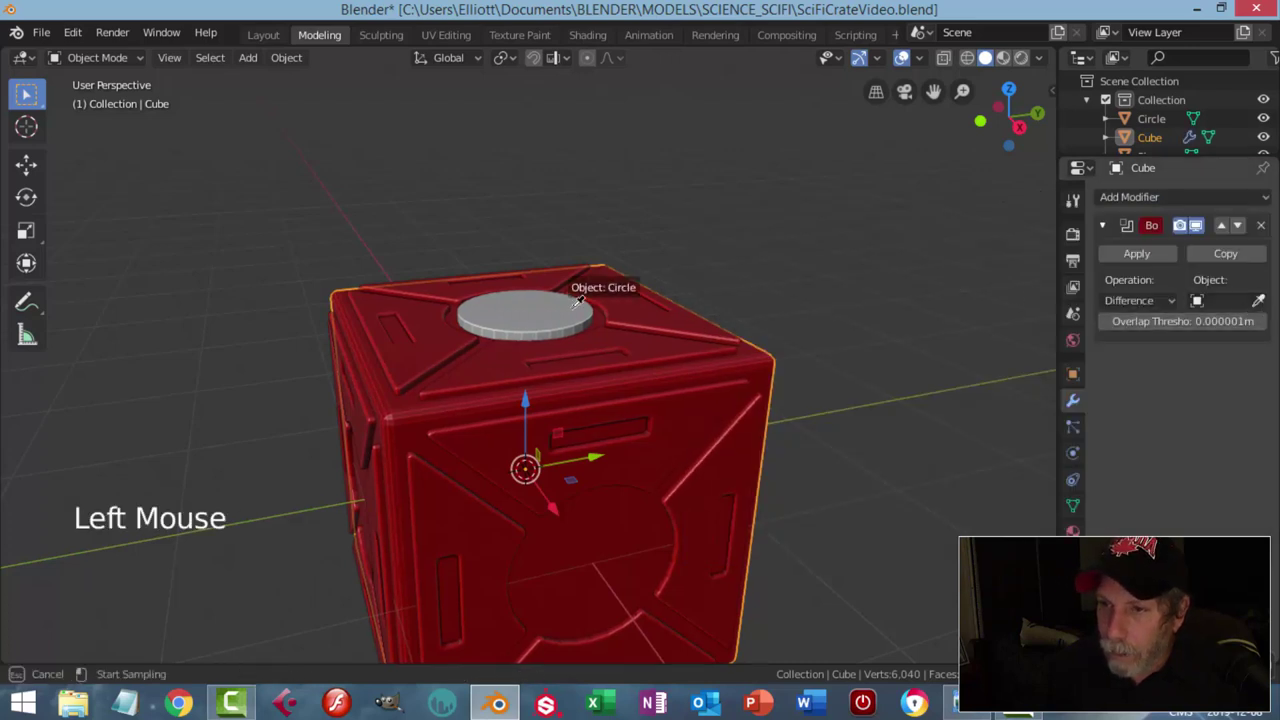
{"action": "left_click", "coordinate": [1135, 263]}
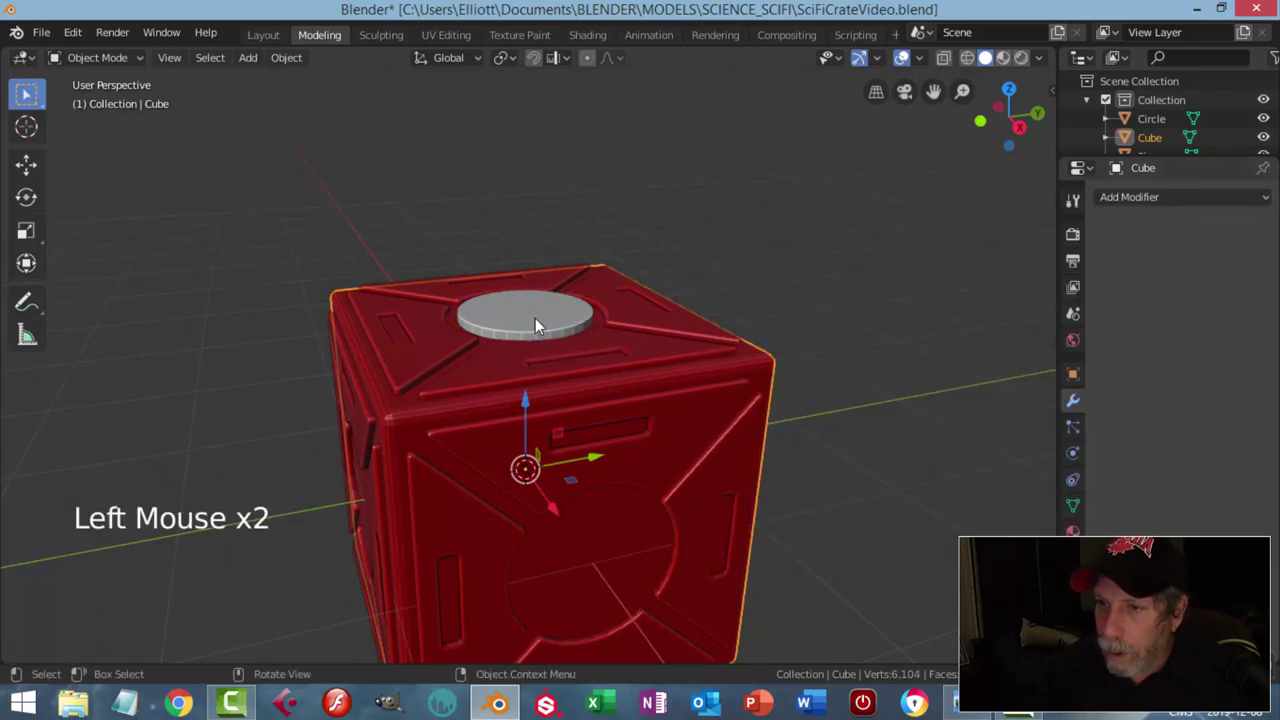
{"action": "left_click", "coordinate": [536, 324]}
{"action": "key", "text": "h"}
Step: Unhide the grey disc inside the new hole and select it
{"action": "middle_click", "coordinate": [586, 352]}
{"action": "scroll", "scroll_direction": "up", "scroll_amount": 3}
{"action": "middle_click", "coordinate": [543, 376]}
{"action": "key", "text": "alt+h"}
{"action": "key", "text": "alt+a"}
{"action": "left_click", "coordinate": [533, 315]}
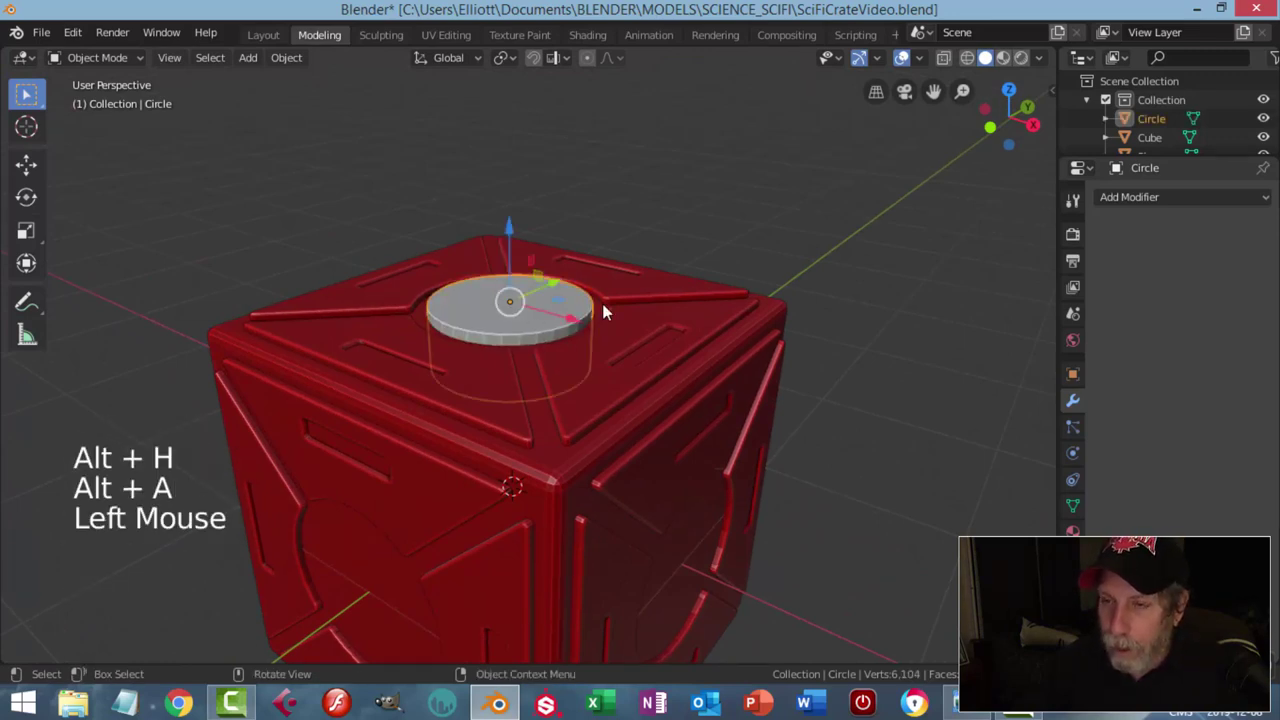
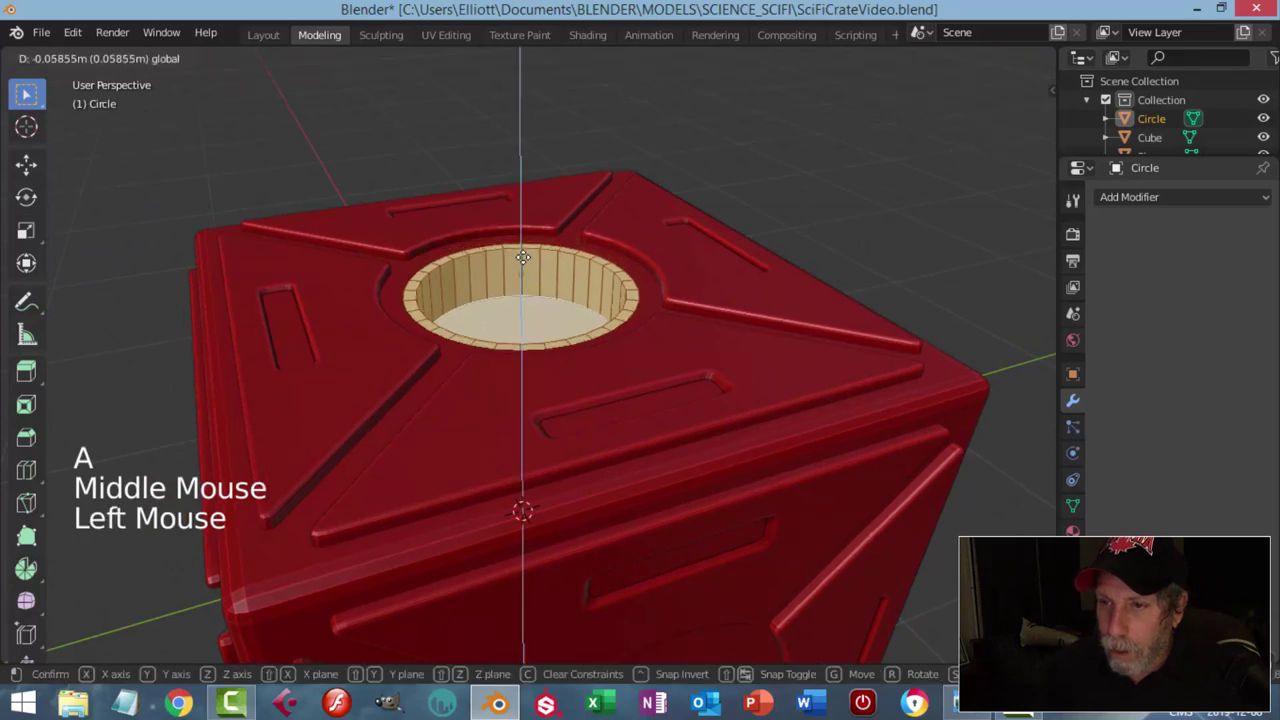
Step: Lower the disc into the hole and smooth it with a level-2 Subdivision Surface modifier
{"action": "key", "text": "Tab"}
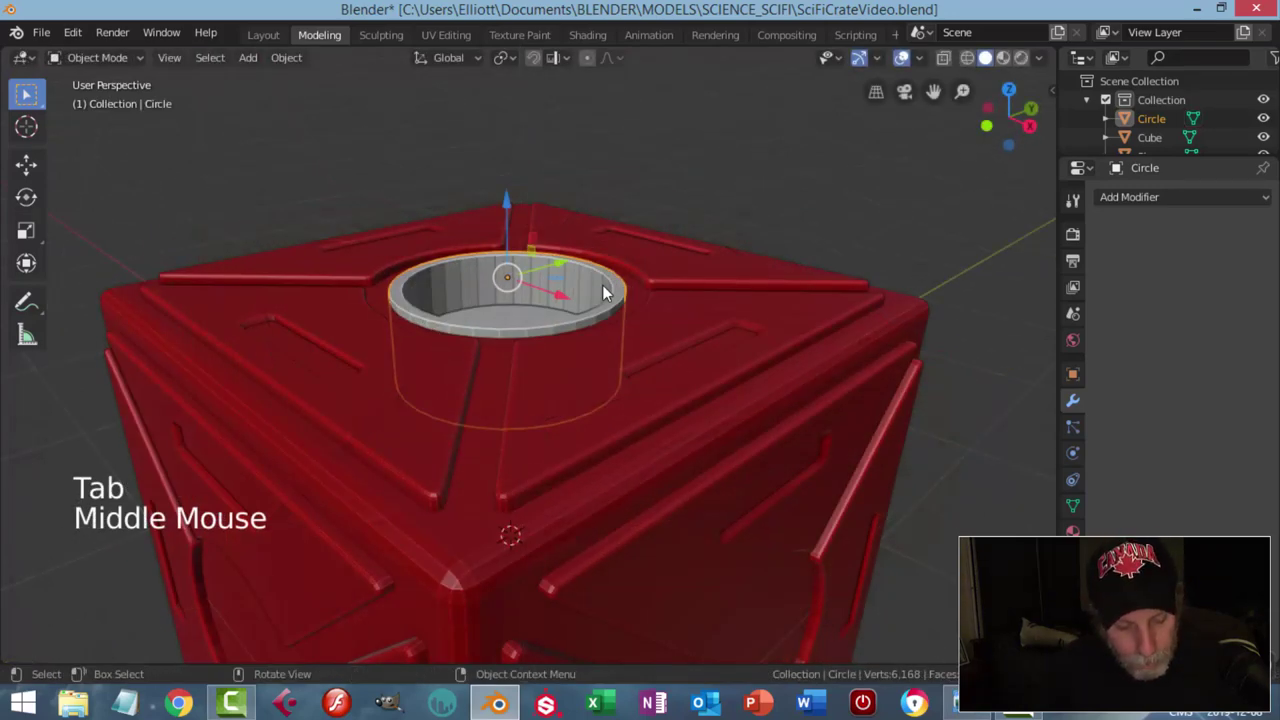
{"action": "key", "text": "ctrl+2"}
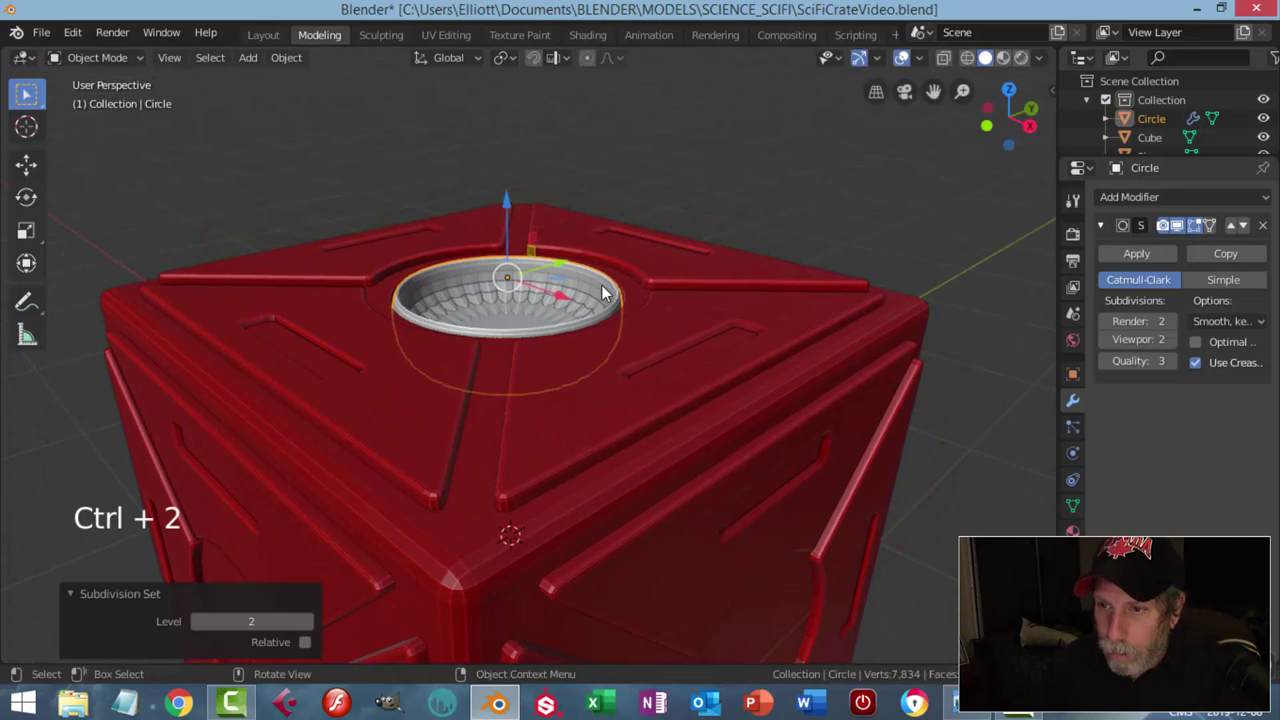
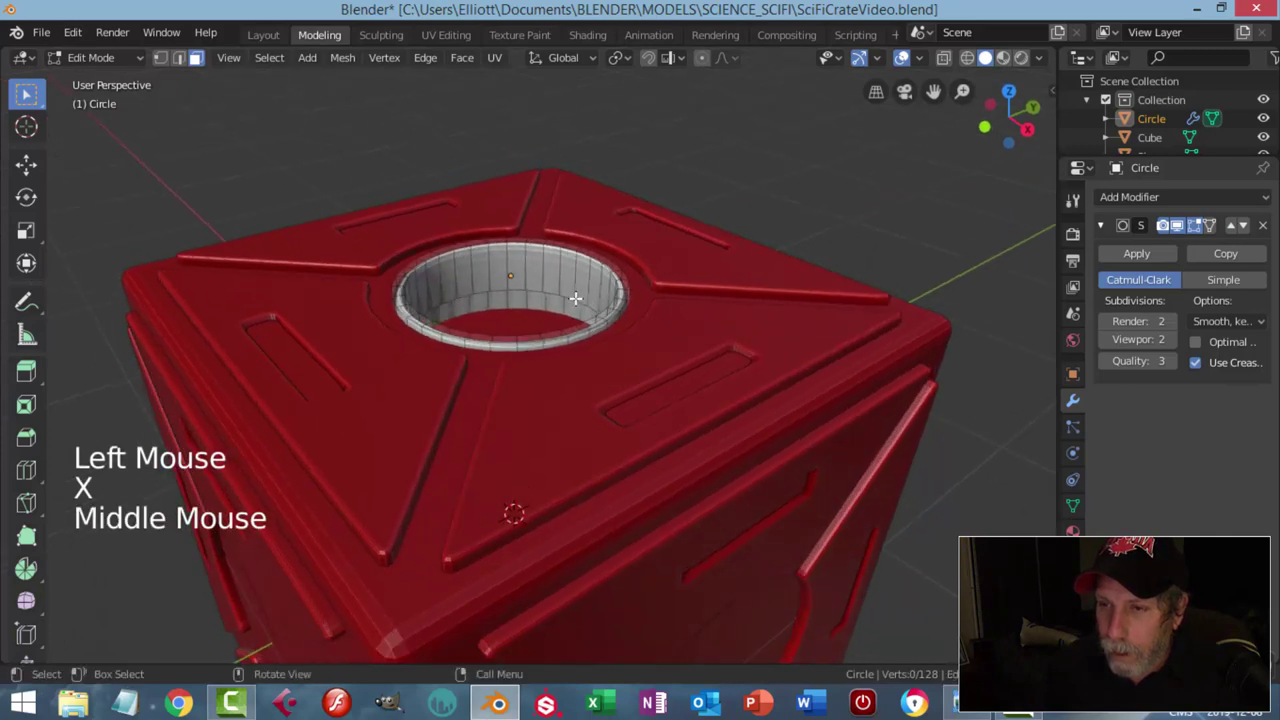
{"action": "scroll", "scroll_direction": "up", "scroll_amount": 3}
{"action": "key", "text": "Tab"}
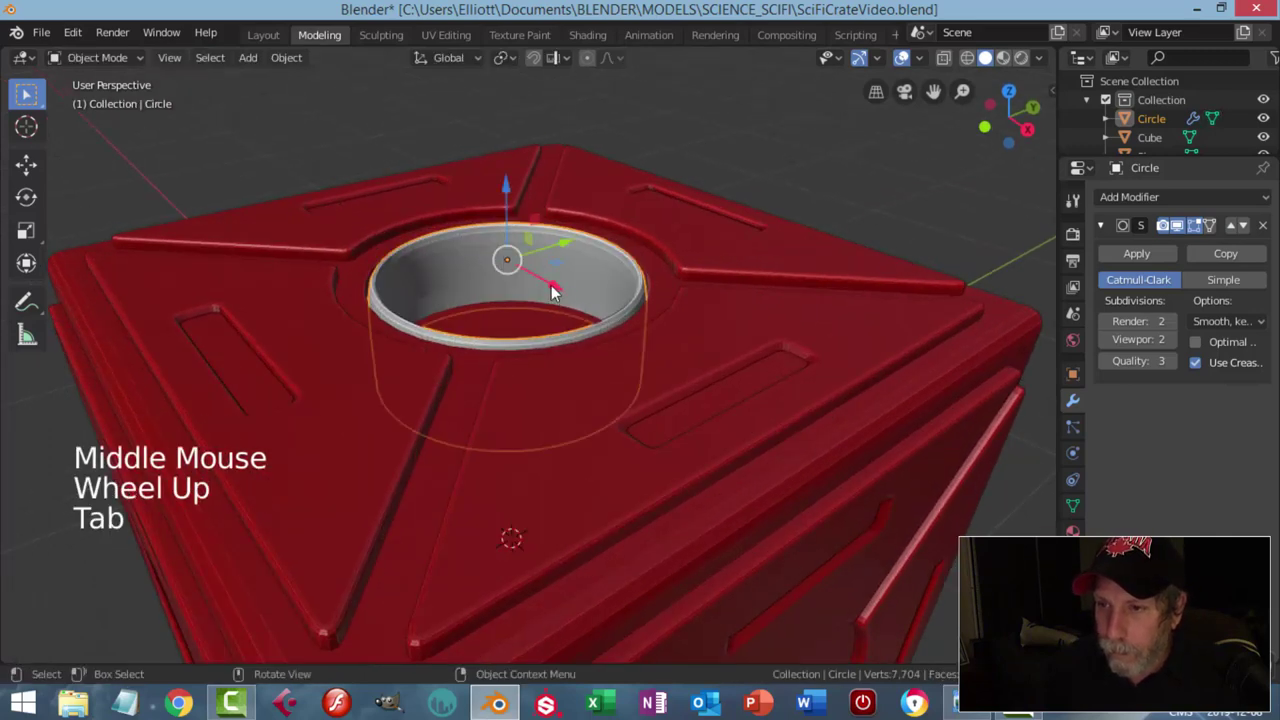
{"action": "right_click", "coordinate": [601, 278]}
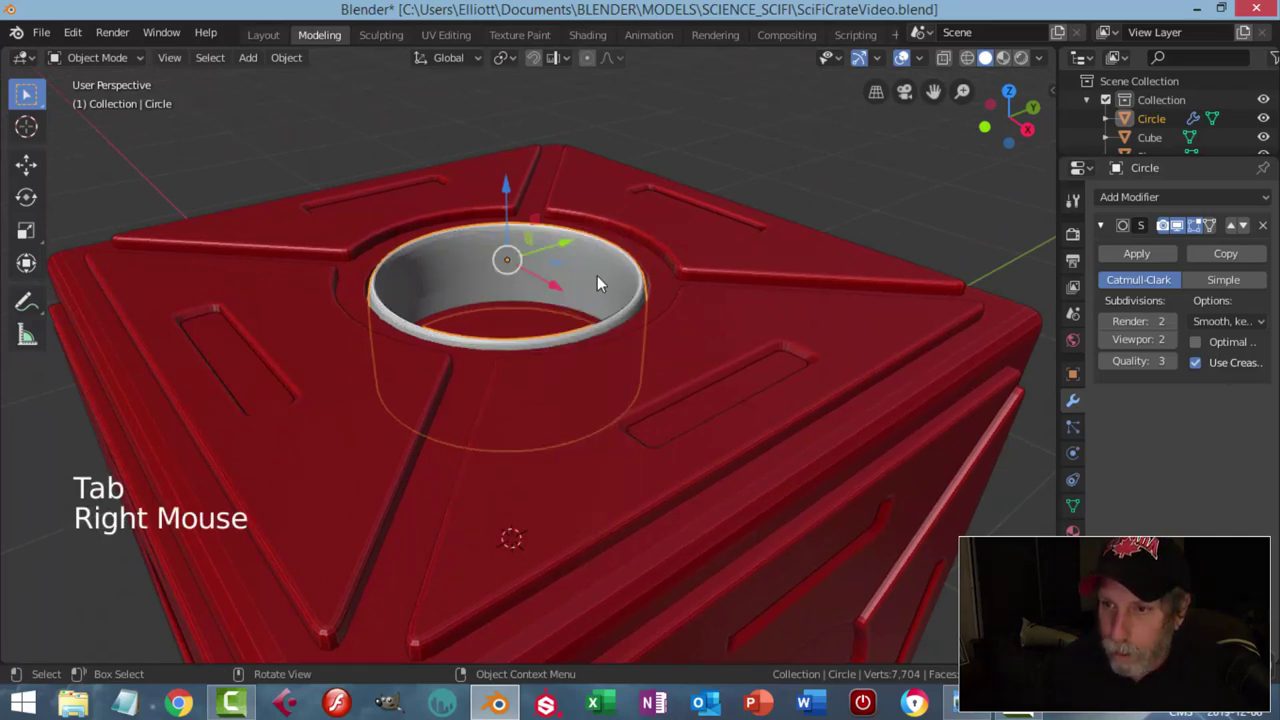
{"action": "key", "text": "Tab"}
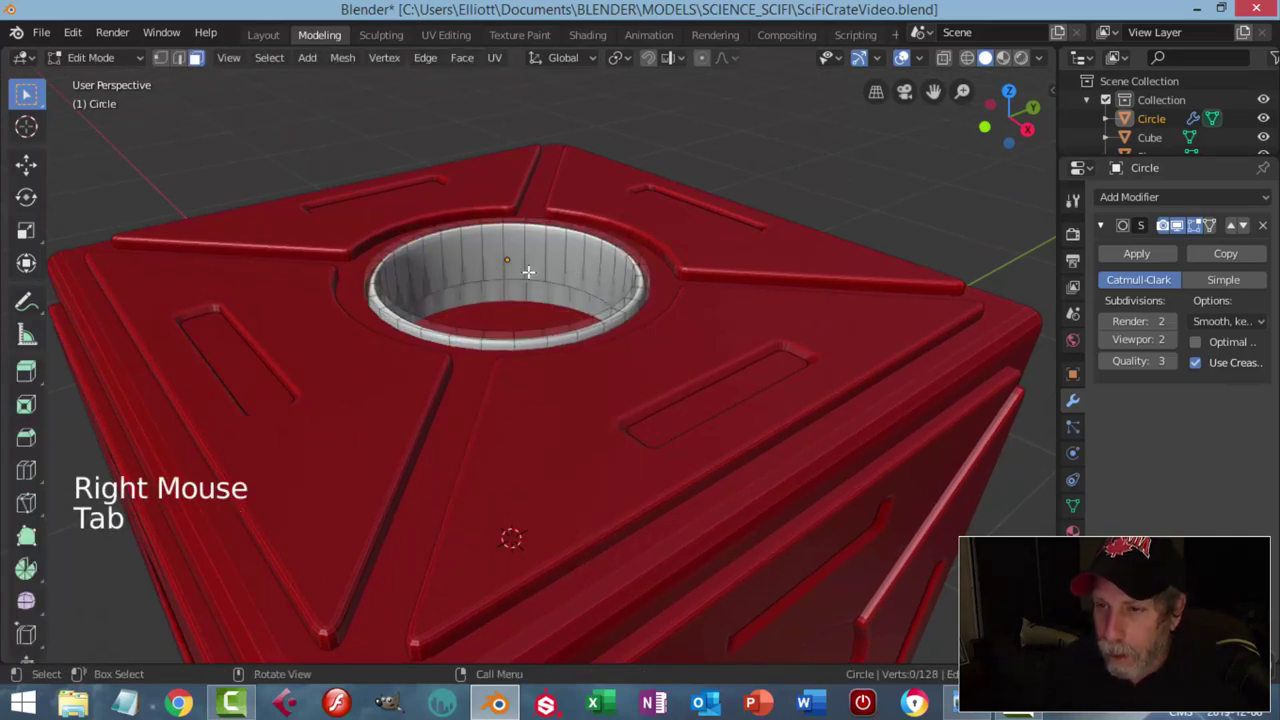
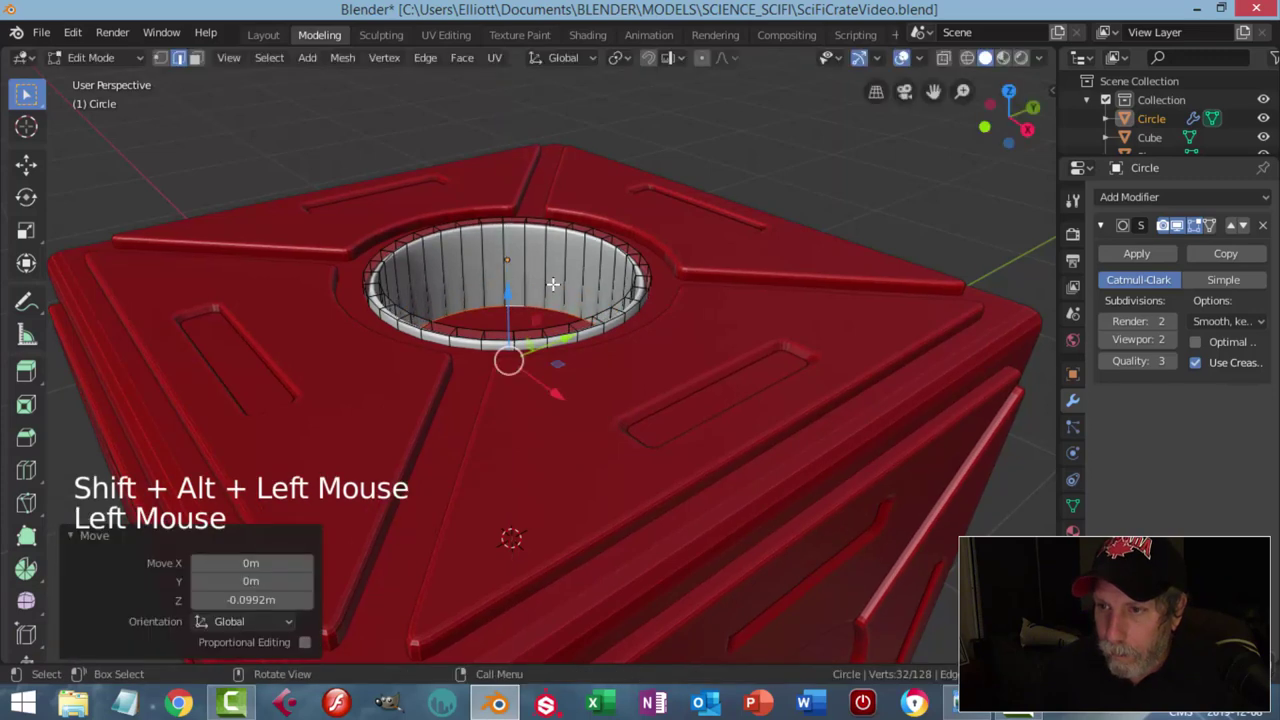
Step: Extrude the ring's edge loop into a thick rim and add supporting loop cuts near it
{"action": "key", "text": "alt+a"}
{"action": "key", "text": "ctrl+r"}
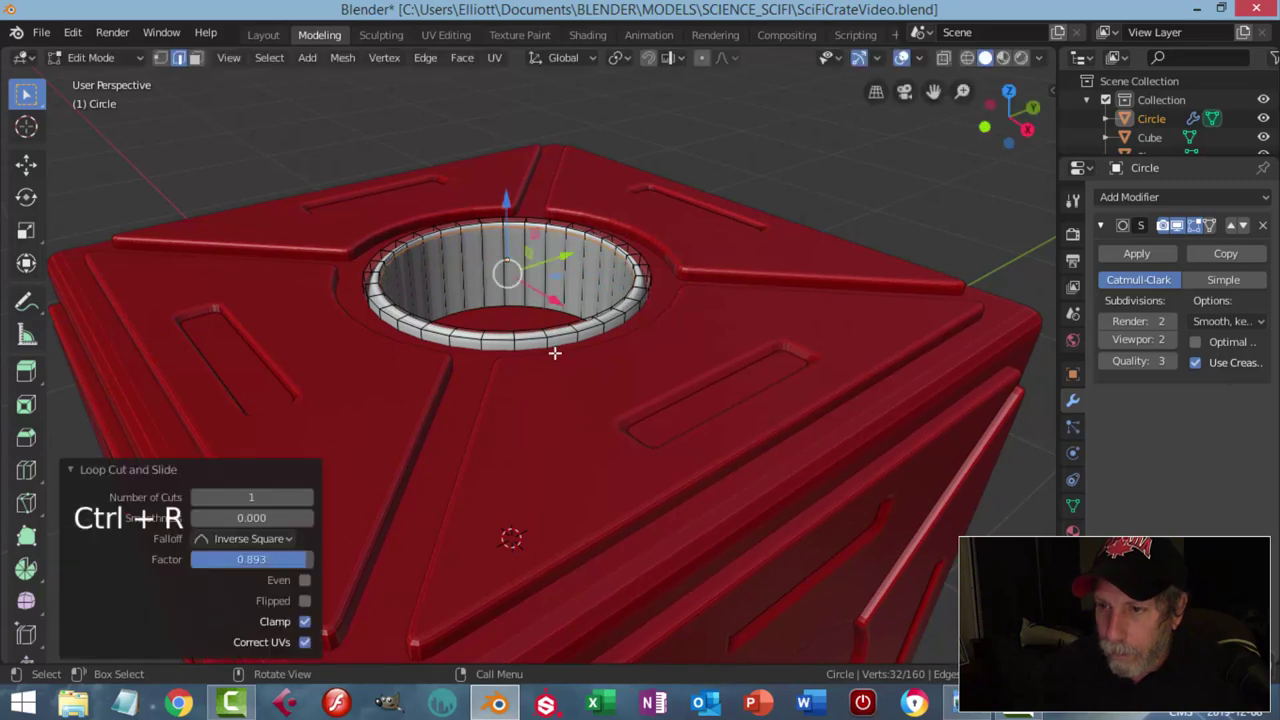
{"action": "key", "text": "ctrl+r"}
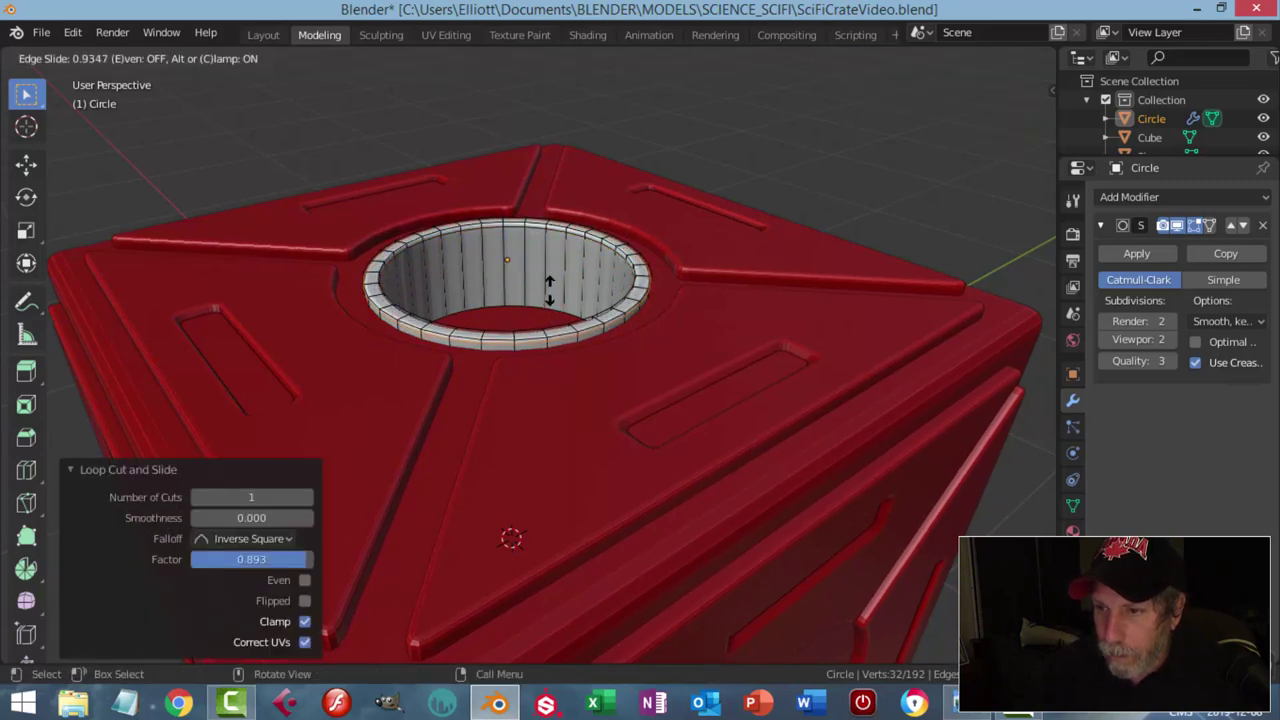
{"action": "key", "text": "Tab"}
{"action": "key", "text": "alt+a"}
{"action": "middle_click", "coordinate": [580, 300]}
{"action": "left_click", "coordinate": [587, 278]}
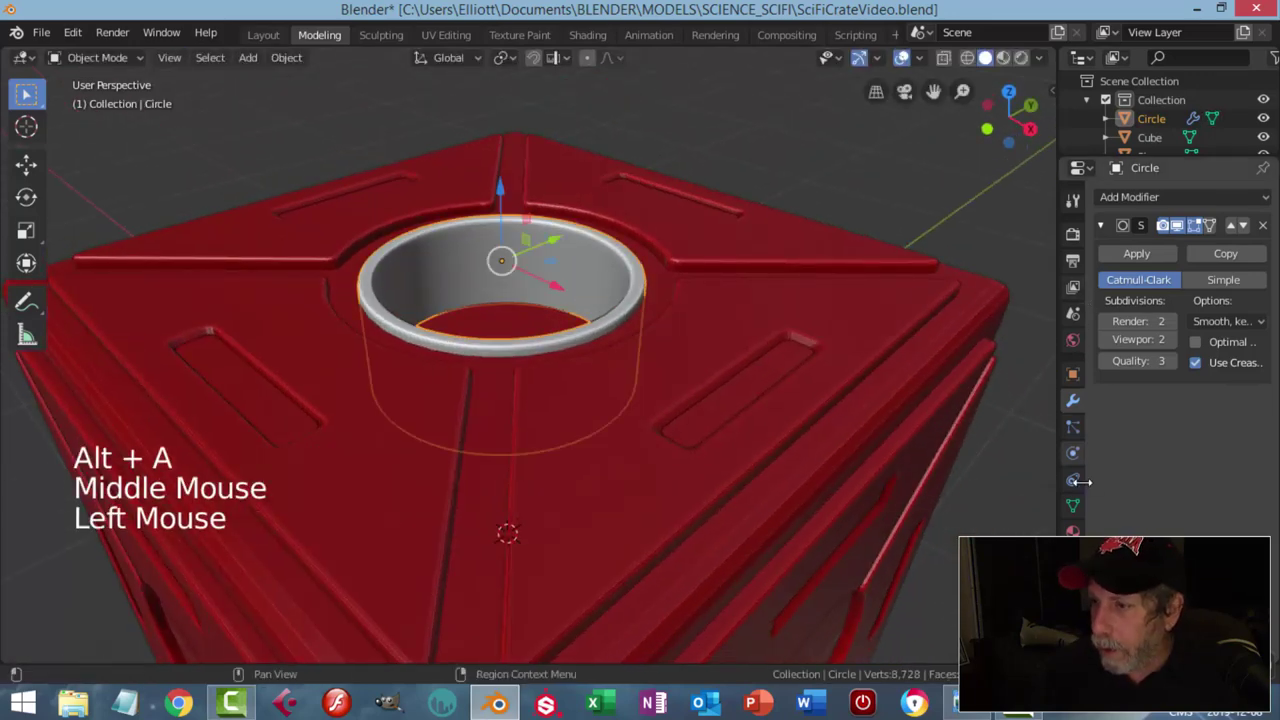
Step: Assign the existing red crate 'Material' to the ring from Material Properties
{"action": "left_click", "coordinate": [1115, 313]}
{"action": "left_click", "coordinate": [1108, 282]}
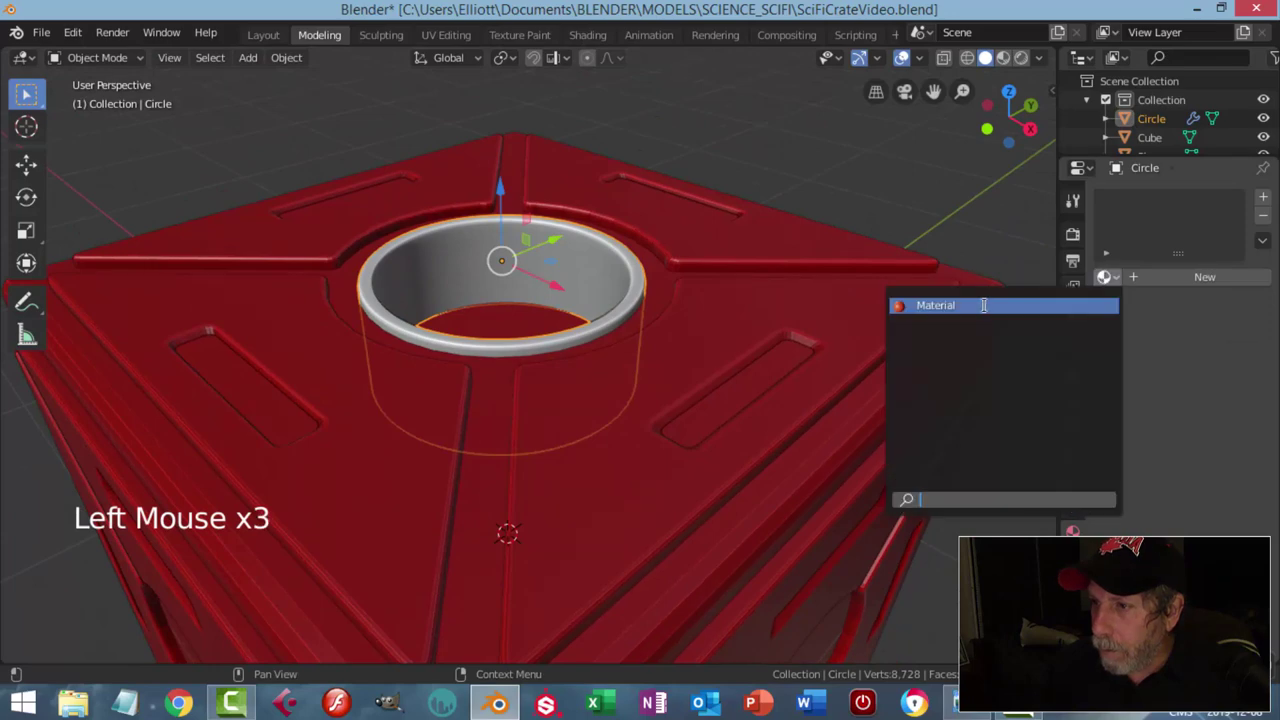
{"action": "key", "text": "alt+a"}
{"action": "middle_click", "coordinate": [695, 322]}
{"action": "left_click", "coordinate": [647, 312]}
{"action": "middle_click", "coordinate": [694, 309]}
{"action": "key", "text": "s"}
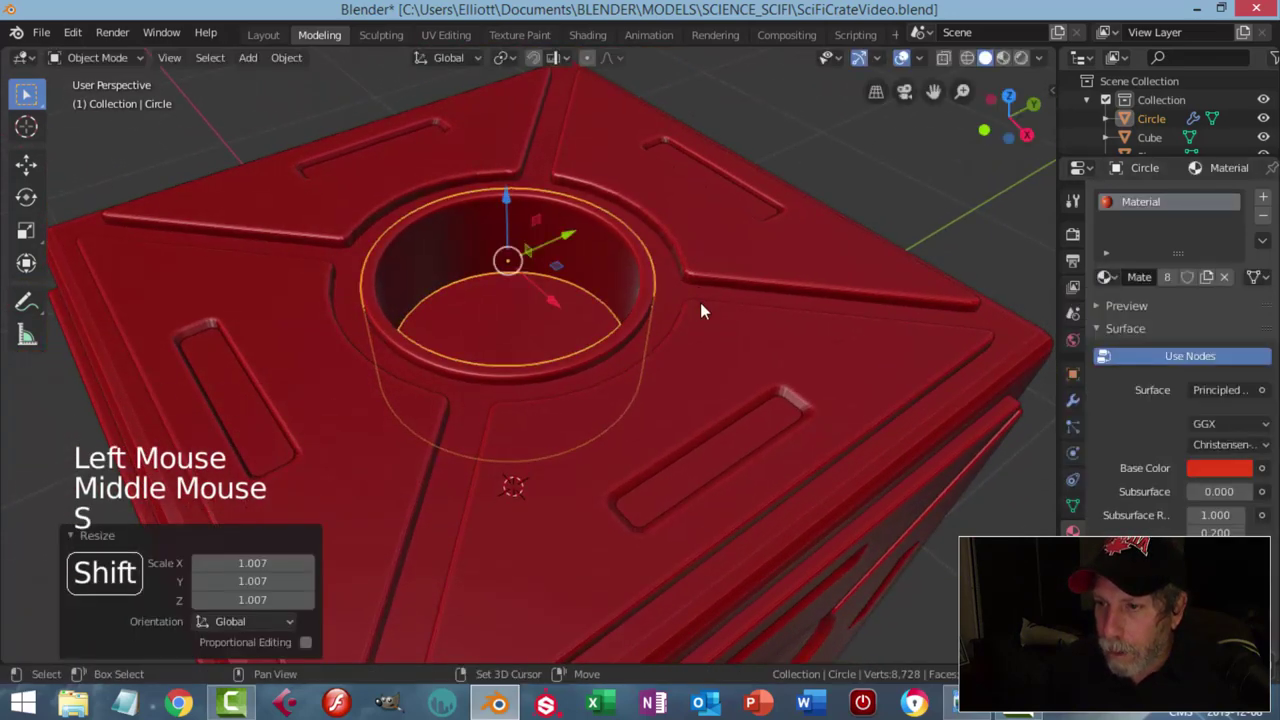
{"action": "key", "text": "alt+a"}
{"action": "middle_click", "coordinate": [589, 303]}
{"action": "middle_click", "coordinate": [658, 252]}
Step: Reset the ring's origin to its geometry via Object > Set Origin
{"action": "scroll", "scroll_direction": "down", "scroll_amount": 3}
{"action": "middle_click", "coordinate": [546, 305]}
{"action": "left_click", "coordinate": [568, 294]}
{"action": "middle_click", "coordinate": [639, 321]}
{"action": "left_click", "coordinate": [300, 66]}
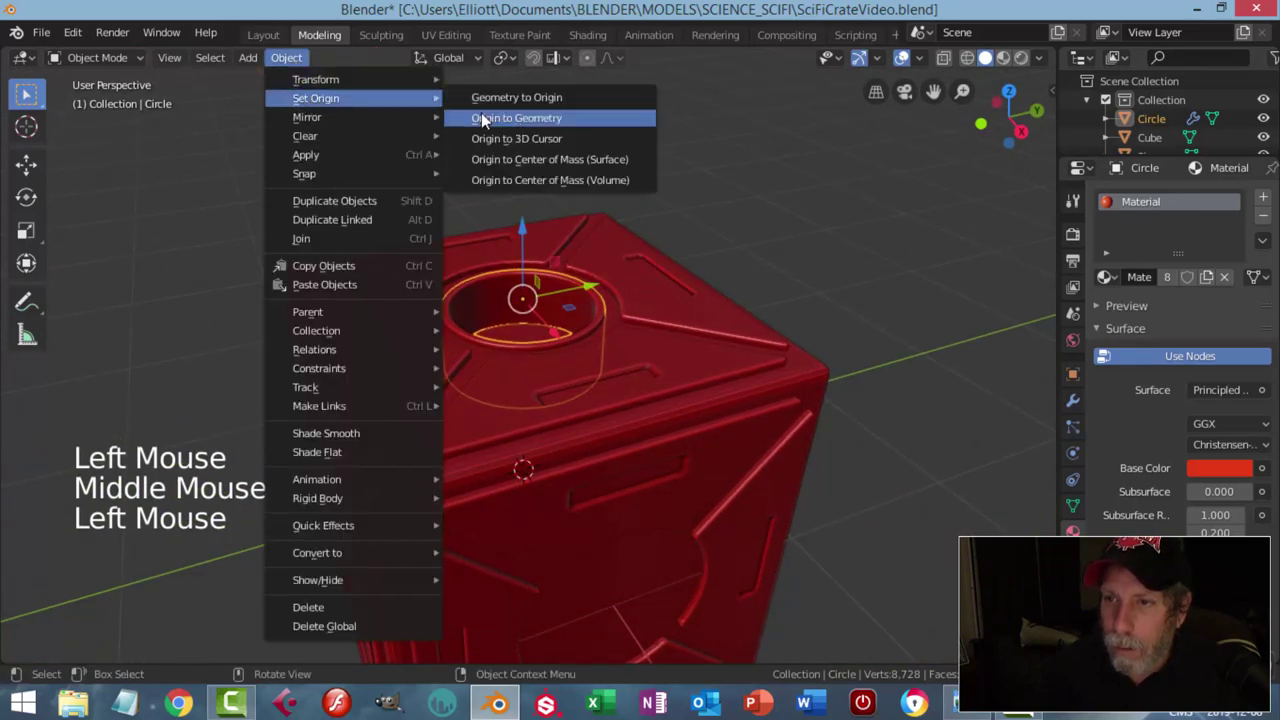
{"action": "scroll", "scroll_direction": "up", "scroll_amount": 3}
{"action": "middle_click", "coordinate": [624, 293]}
{"action": "key", "text": "alt+a"}
{"action": "middle_click", "coordinate": [600, 301]}
{"action": "key", "text": "shift+a"}
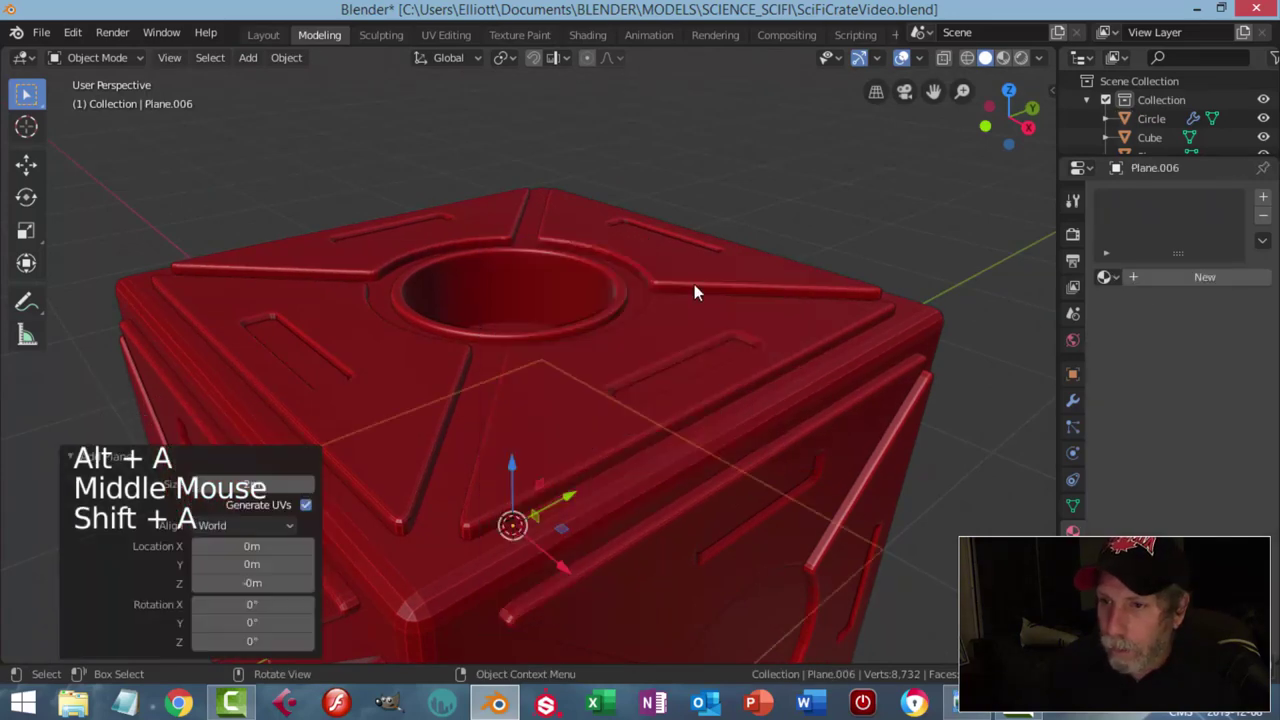
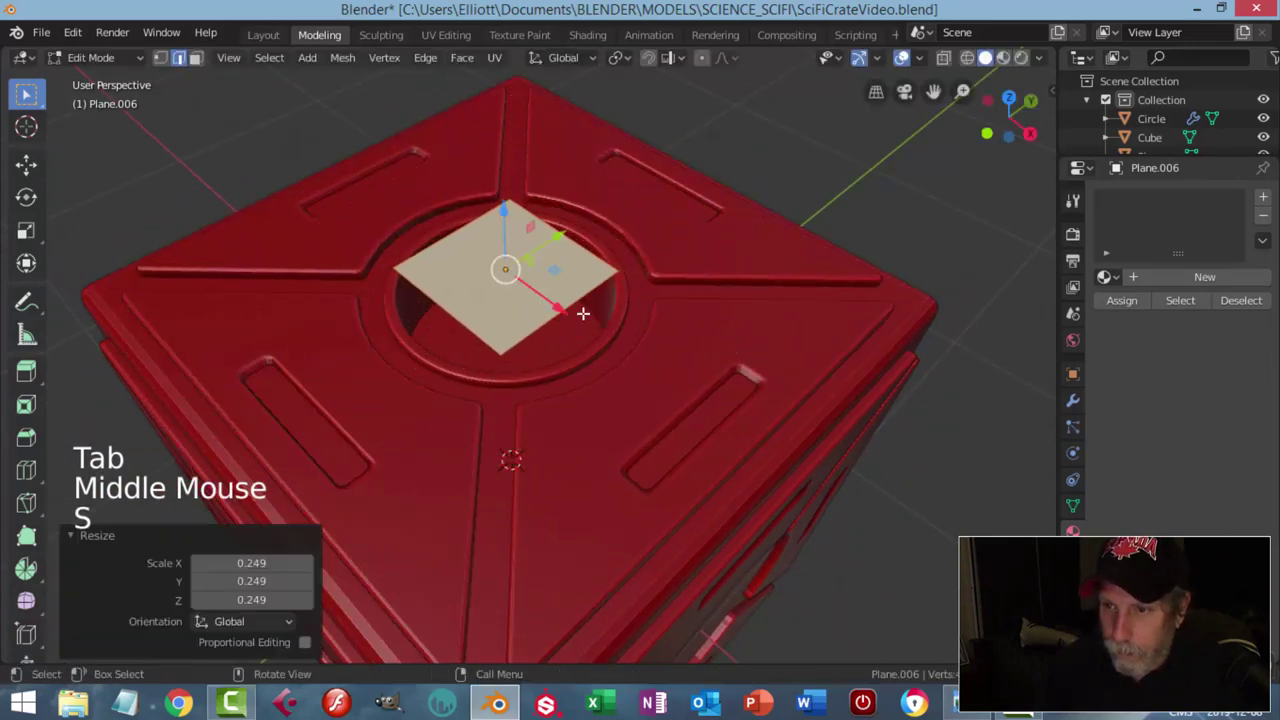
Step: Shape a plane into a bar across the hole: scale on X, extrude, delete extra faces, rotate 180° on X
{"action": "key", "text": "KP_7"}
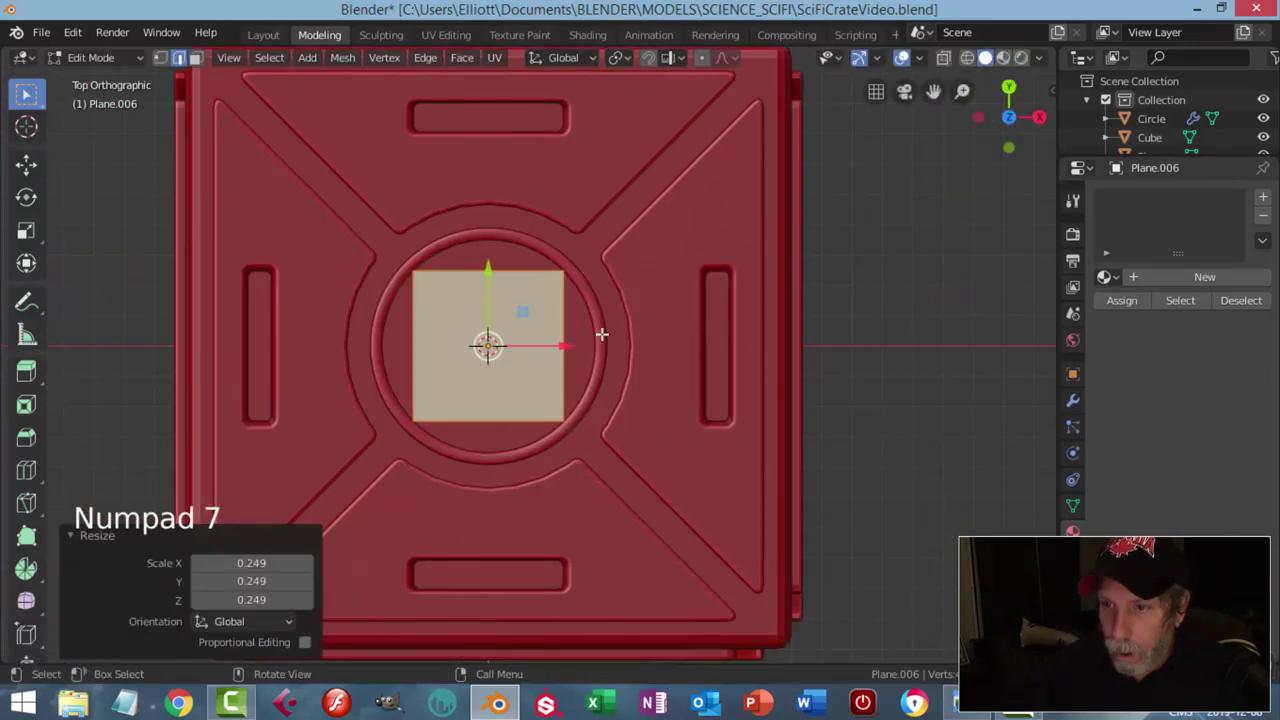
{"action": "key", "text": "s"}
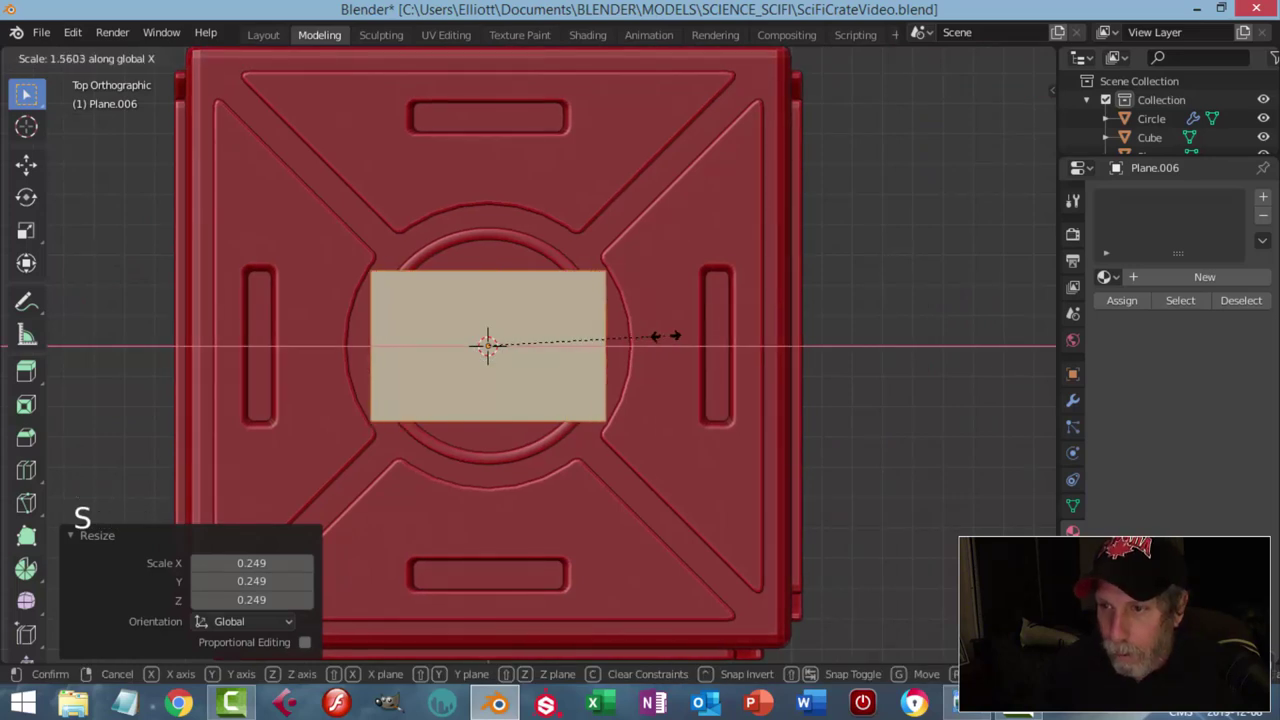
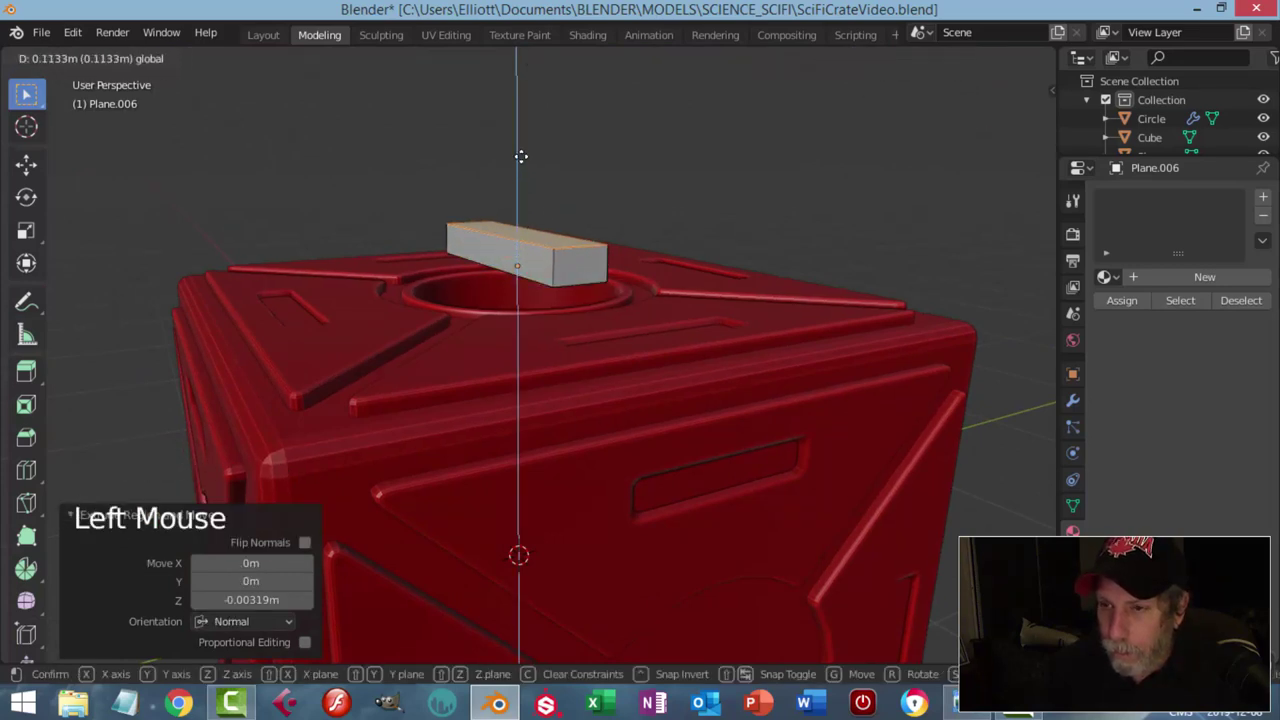
{"action": "key", "text": "x"}
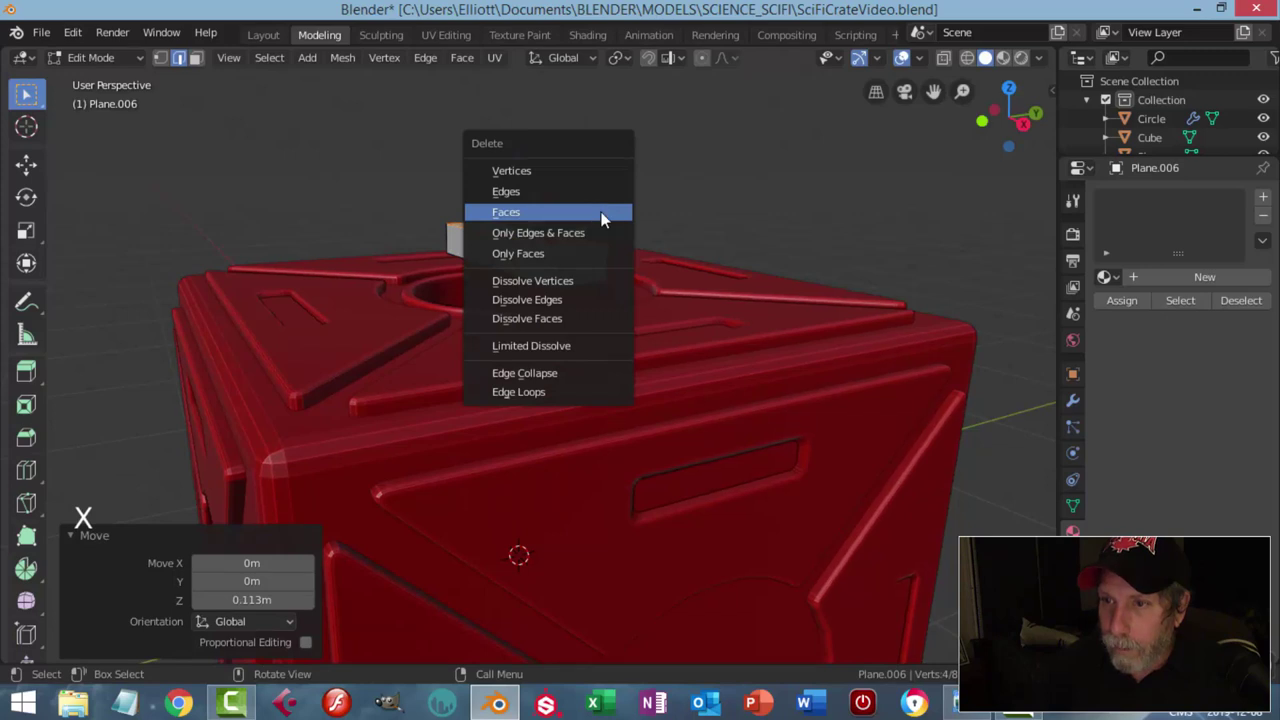
{"action": "key", "text": "a"}
{"action": "key", "text": "r"}
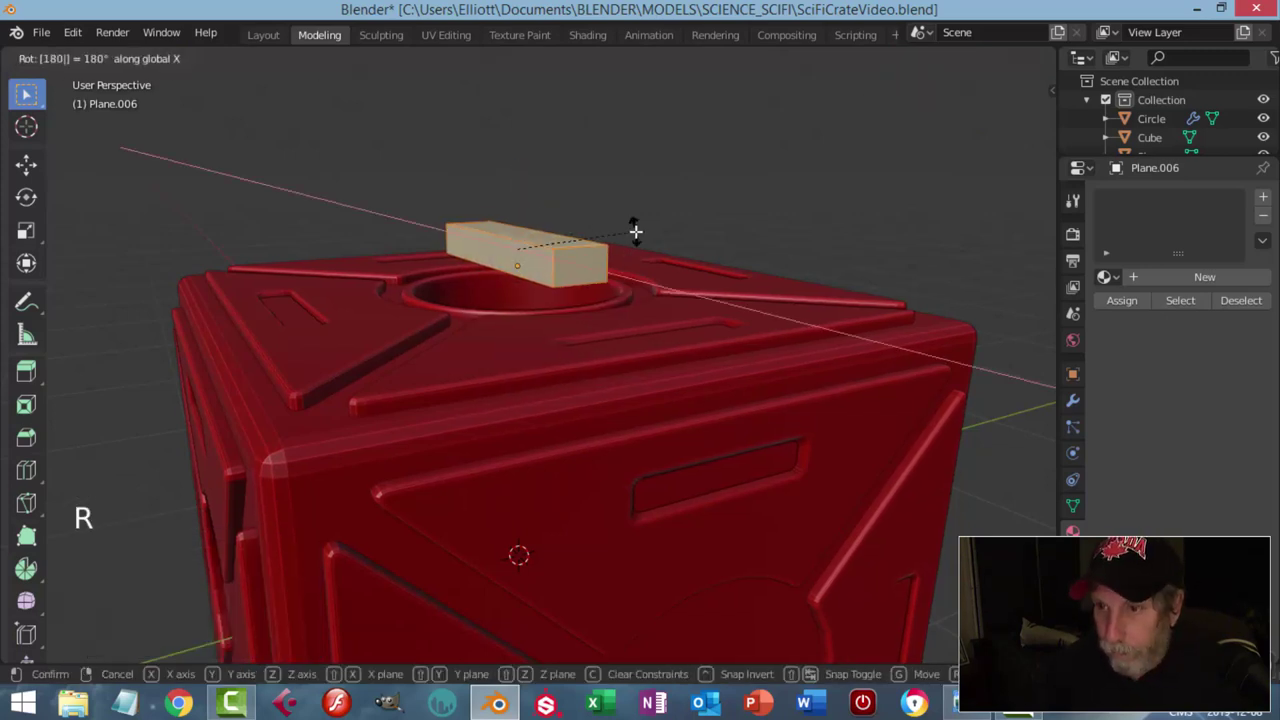
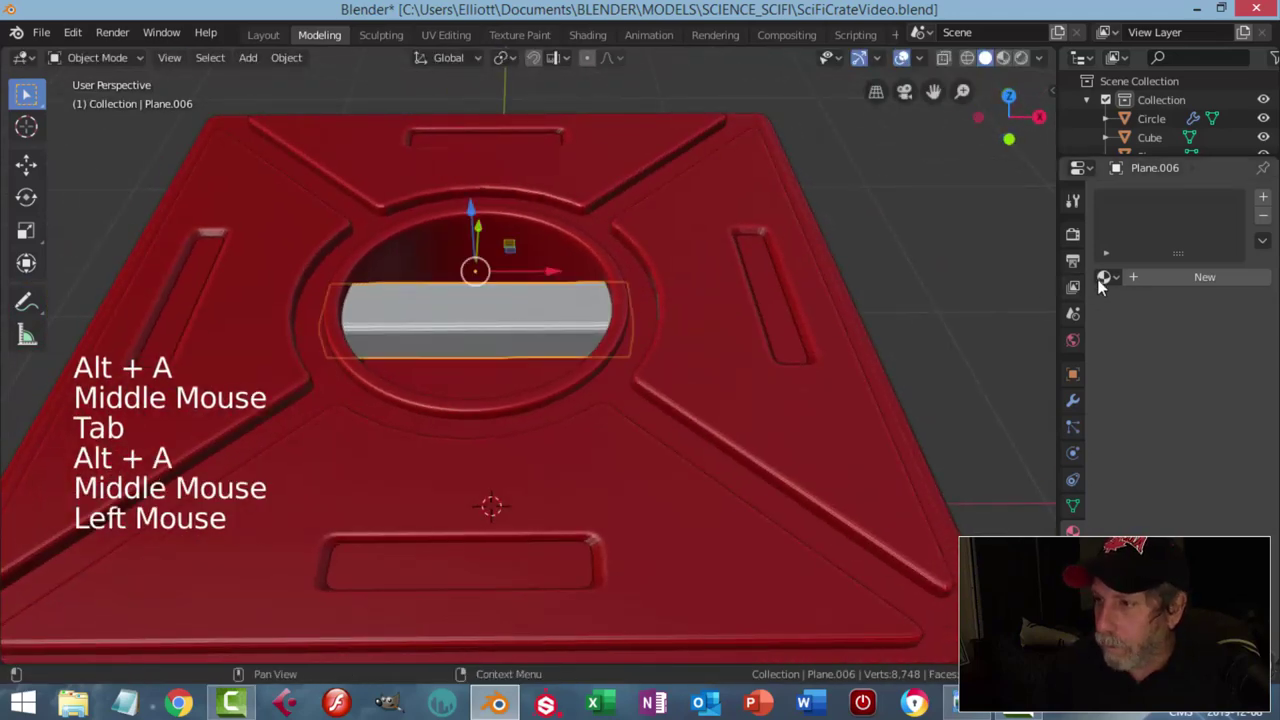
Step: Assign the red crate 'Material' to the crossbar
{"action": "left_click", "coordinate": [1099, 286]}
{"action": "key", "text": "alt+a"}
Step: Separate a ring copy as Circle.001 and remove its Subdivision Surface modifier
{"action": "scroll", "scroll_direction": "down", "scroll_amount": 3}
{"action": "middle_click", "coordinate": [663, 303]}
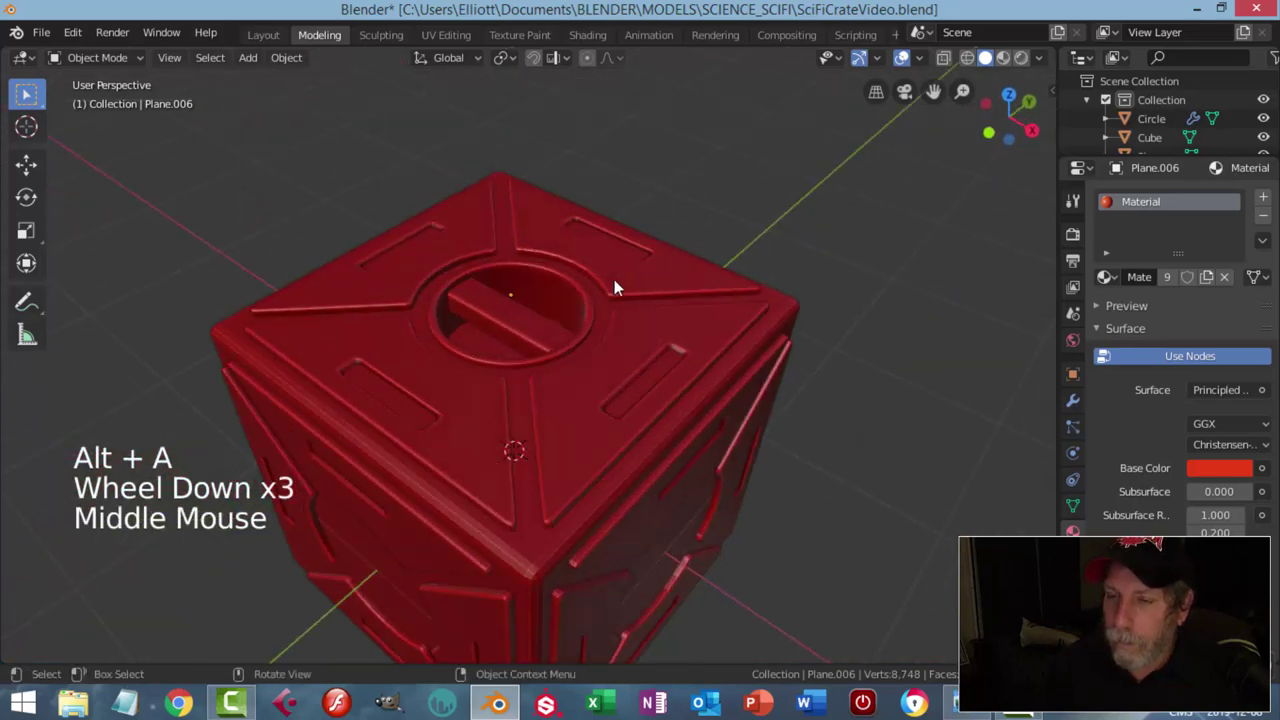
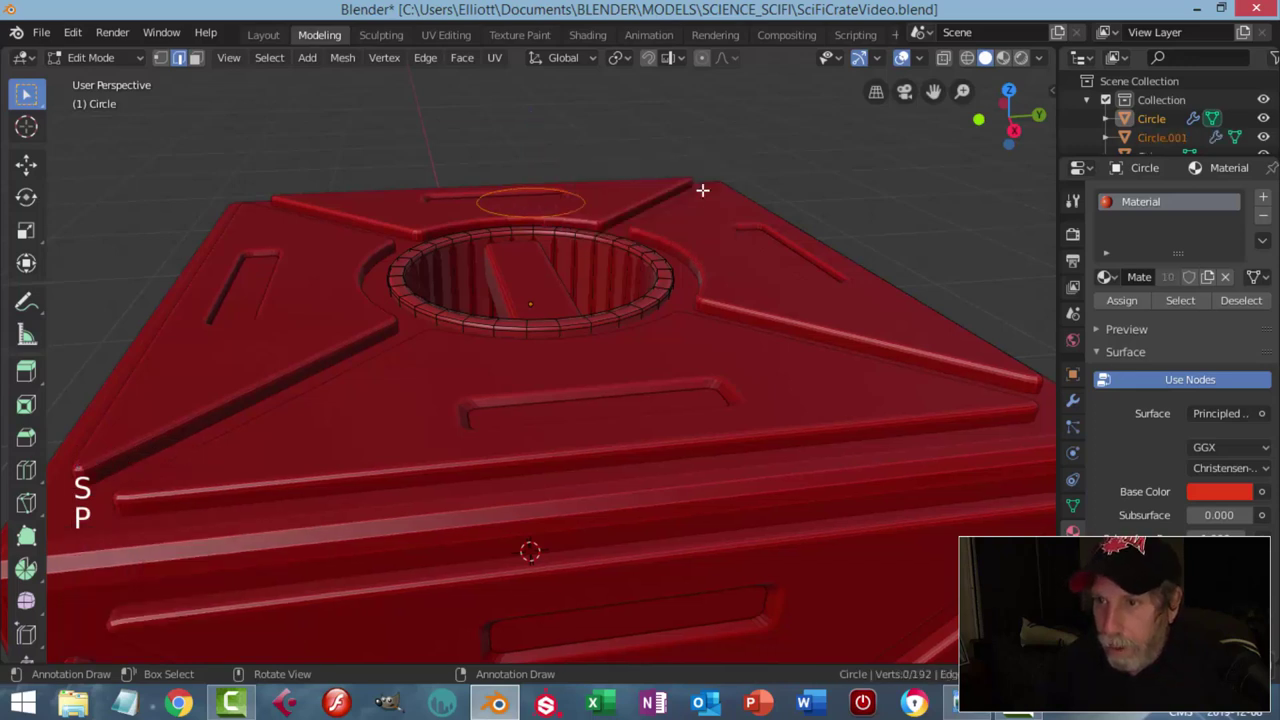
{"action": "key", "text": "Tab"}
{"action": "left_click", "coordinate": [575, 192]}
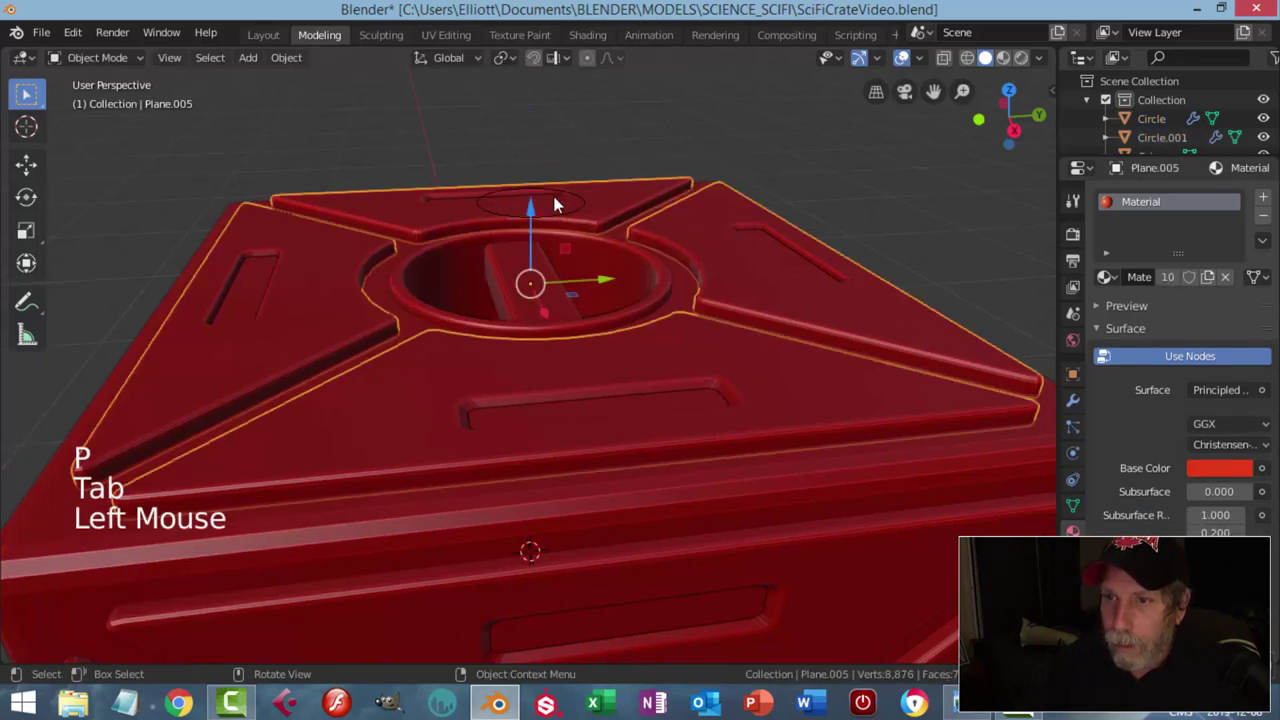
{"action": "left_click", "coordinate": [571, 219]}
{"action": "left_click", "coordinate": [294, 67]}
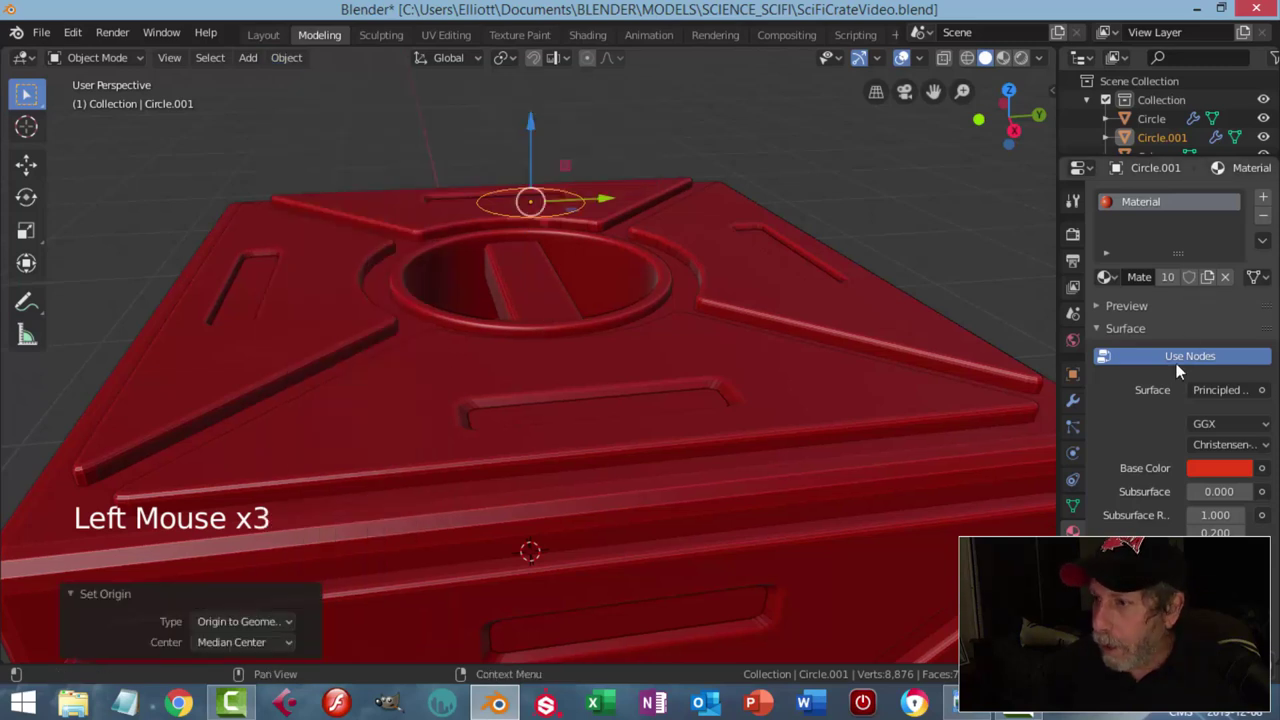
{"action": "left_click", "coordinate": [1067, 406]}
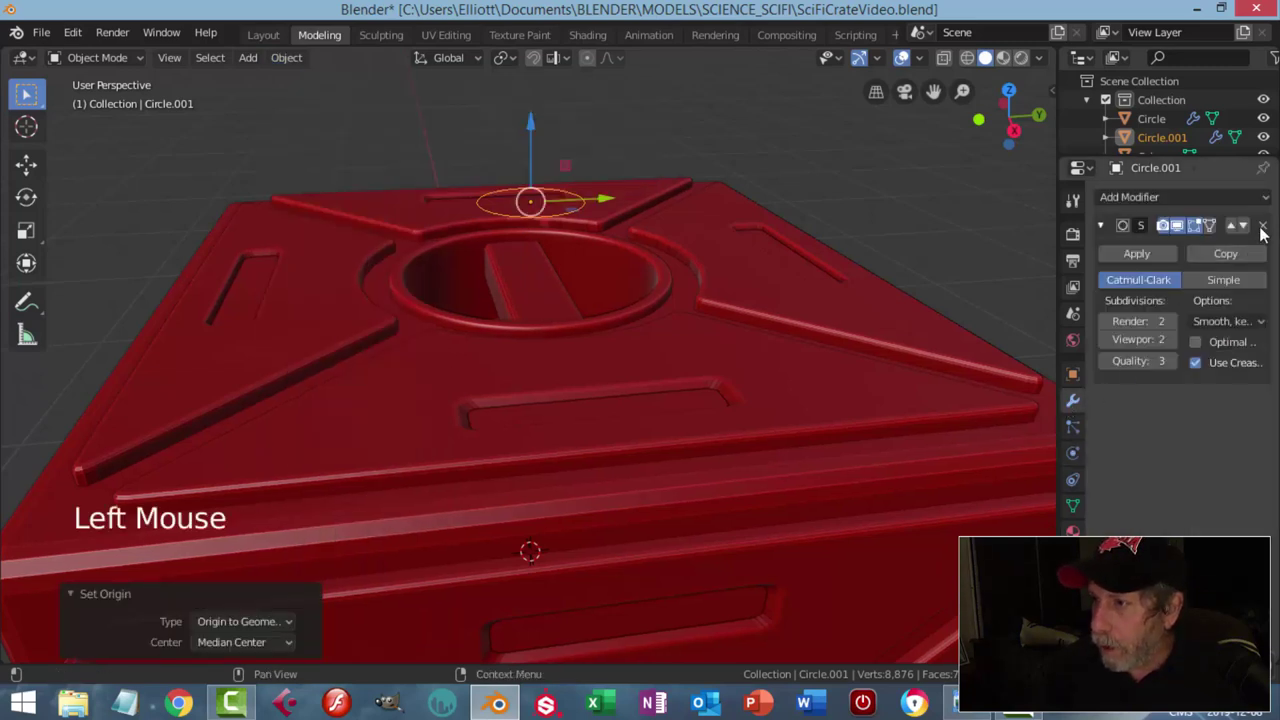
{"action": "left_click", "coordinate": [1264, 230]}
{"action": "middle_click", "coordinate": [686, 269]}
Step: From top view, select all of Circle.001's vertices and scale them to about 0.519
{"action": "key", "text": "KP_7"}
{"action": "scroll", "scroll_direction": "up", "scroll_amount": 3}
{"action": "key", "text": "Tab"}
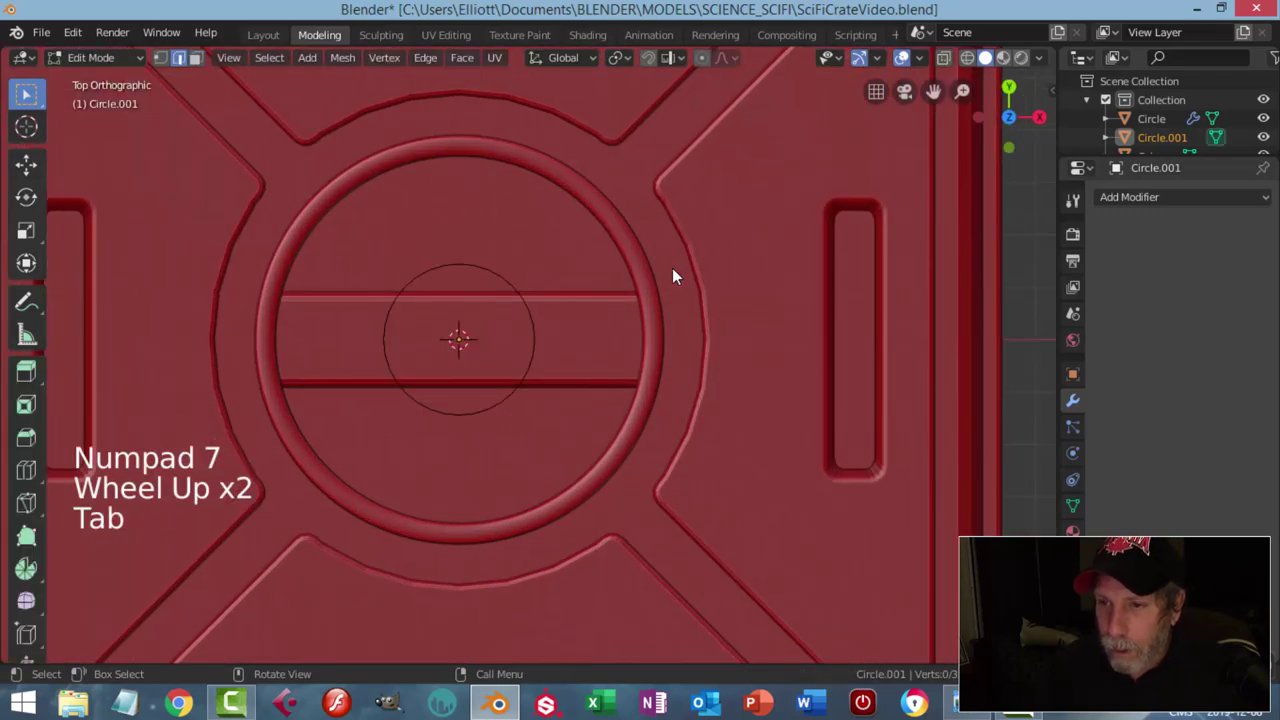
{"action": "key", "text": "a"}
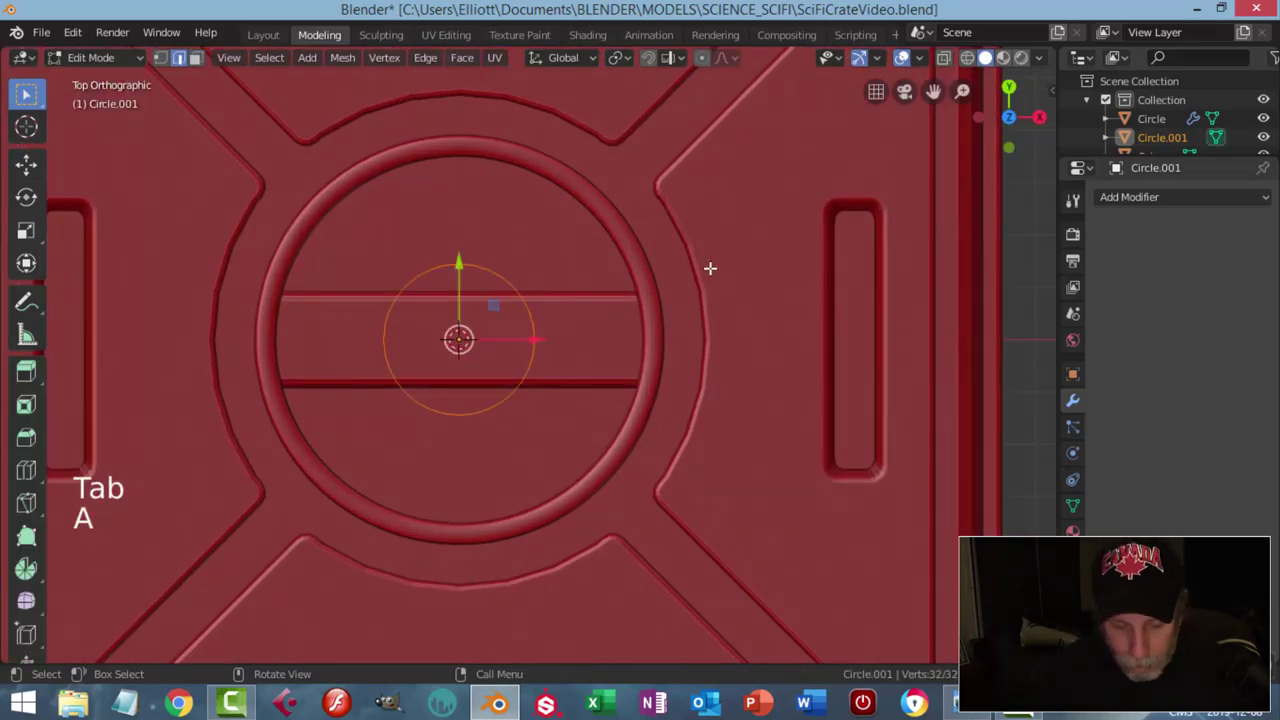
{"action": "key", "text": "s"}
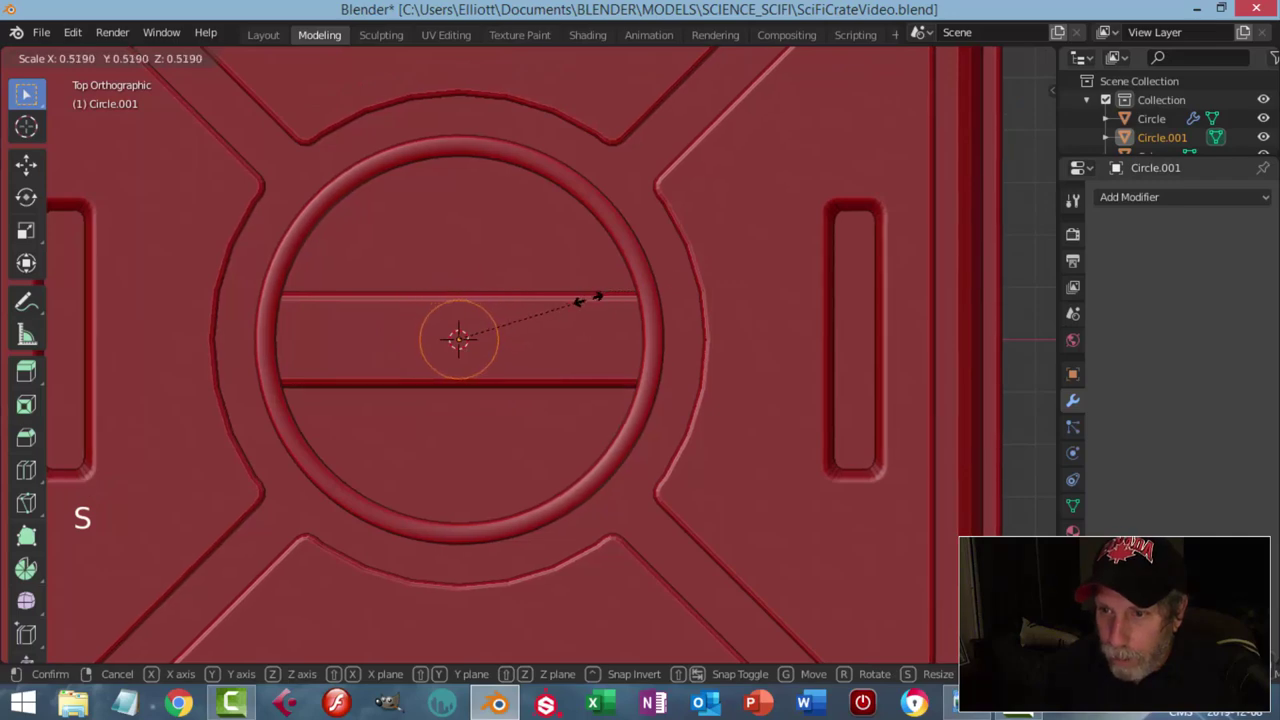
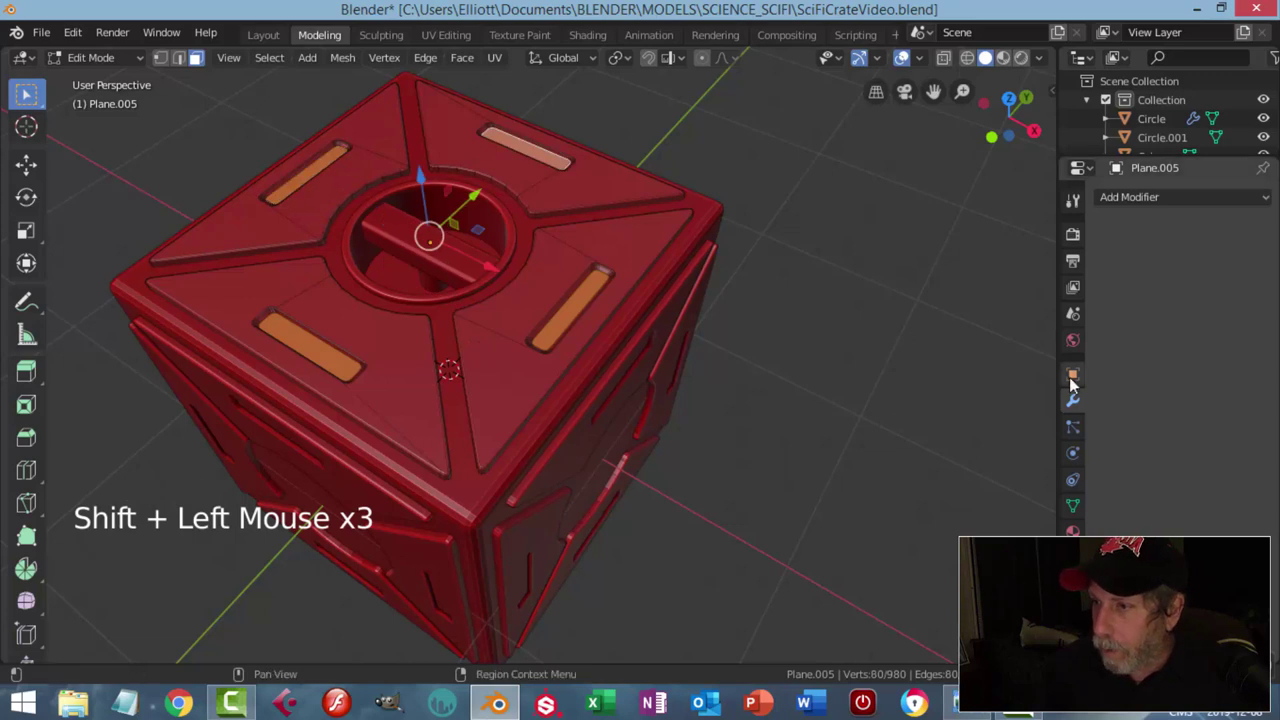
Step: Create a new Emission material at strength 3 in a second slot and assign it to the strip faces
{"action": "left_click", "coordinate": [1076, 528]}
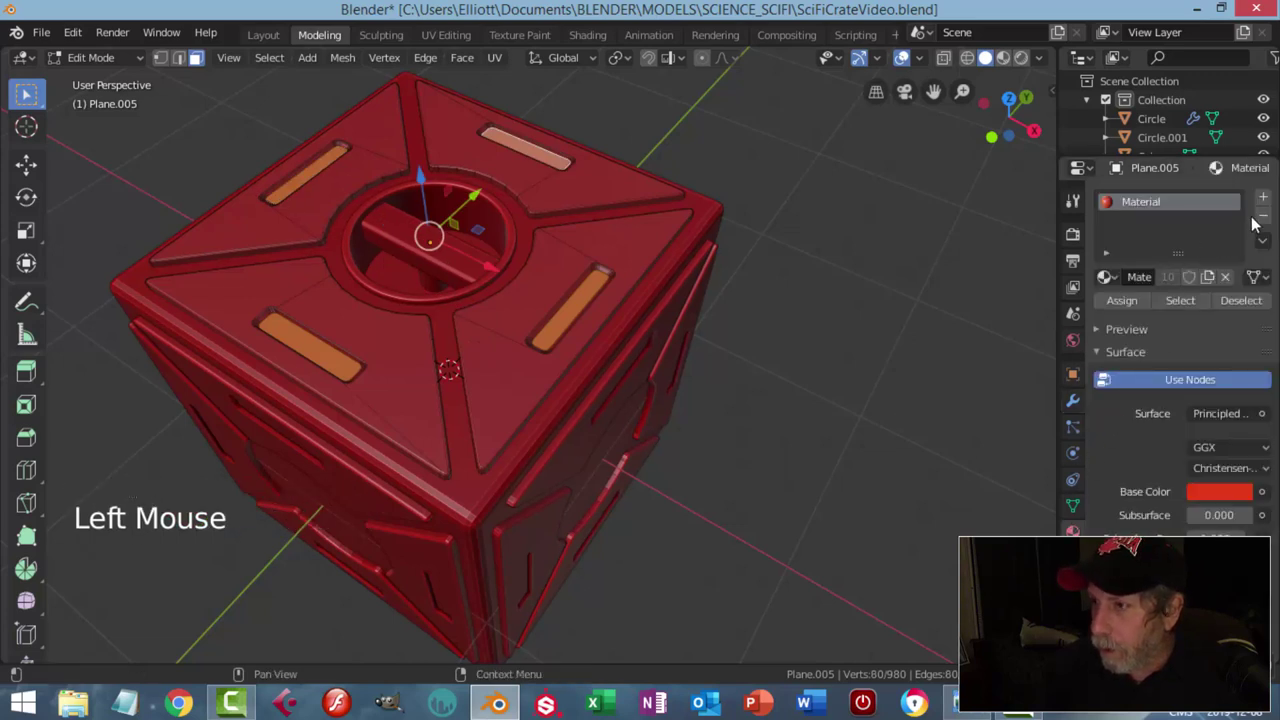
{"action": "left_click", "coordinate": [1268, 203]}
{"action": "left_click", "coordinate": [1183, 316]}
{"action": "left_click", "coordinate": [1212, 452]}
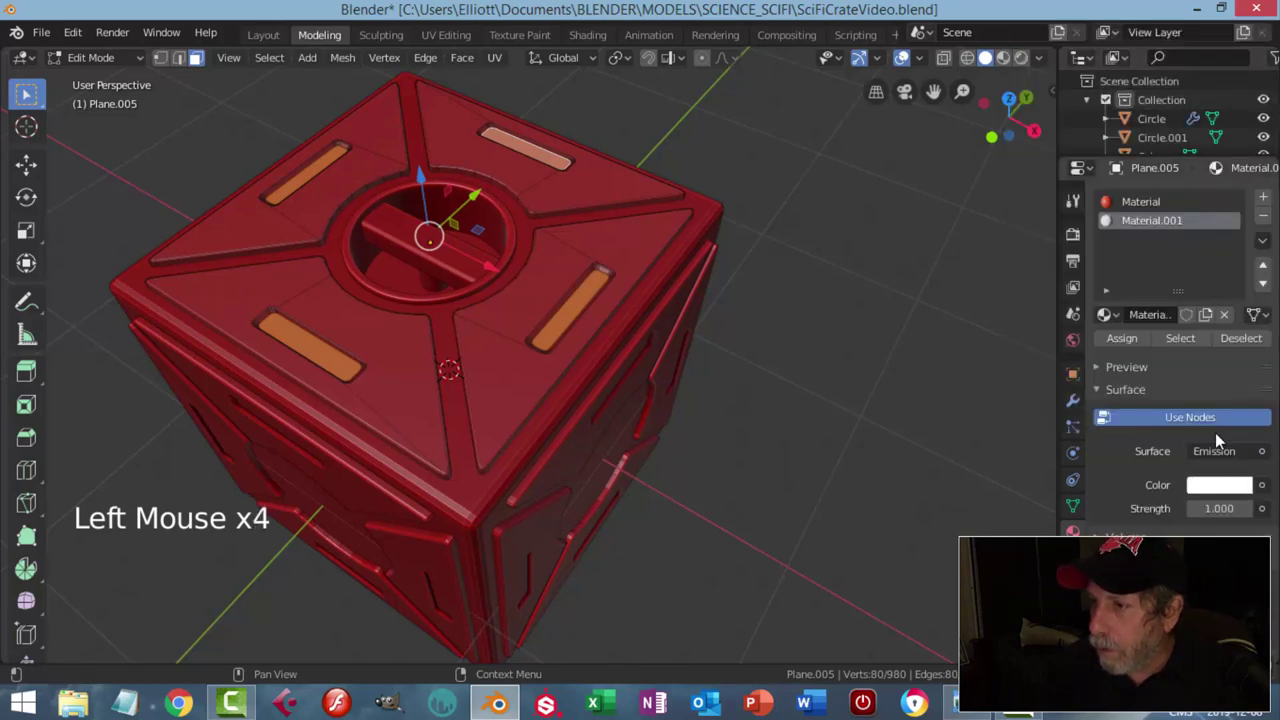
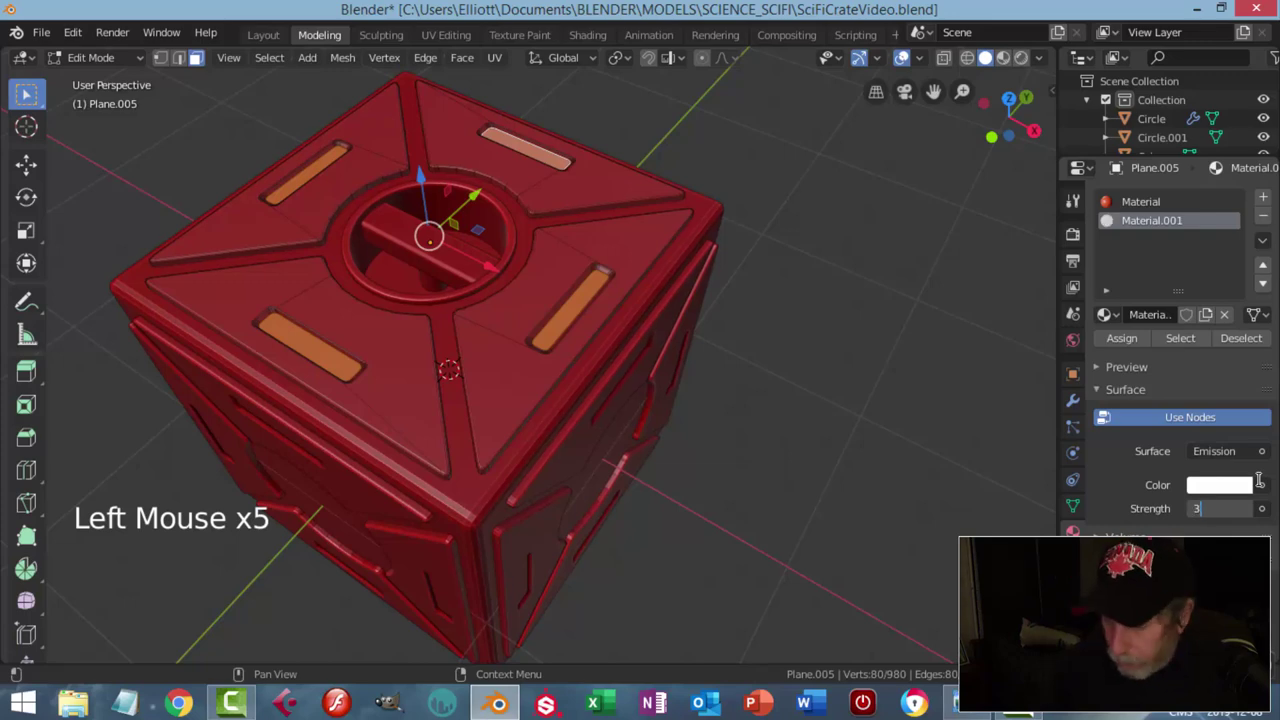
{"action": "left_click", "coordinate": [1118, 343]}
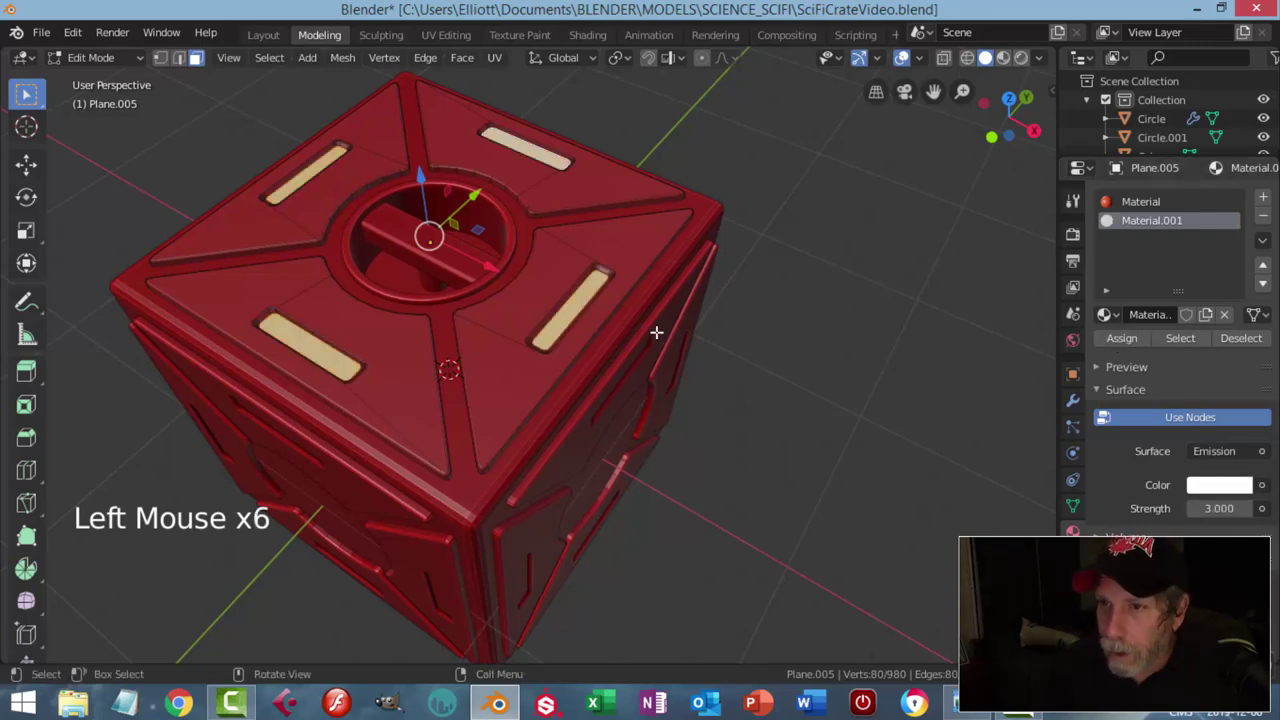
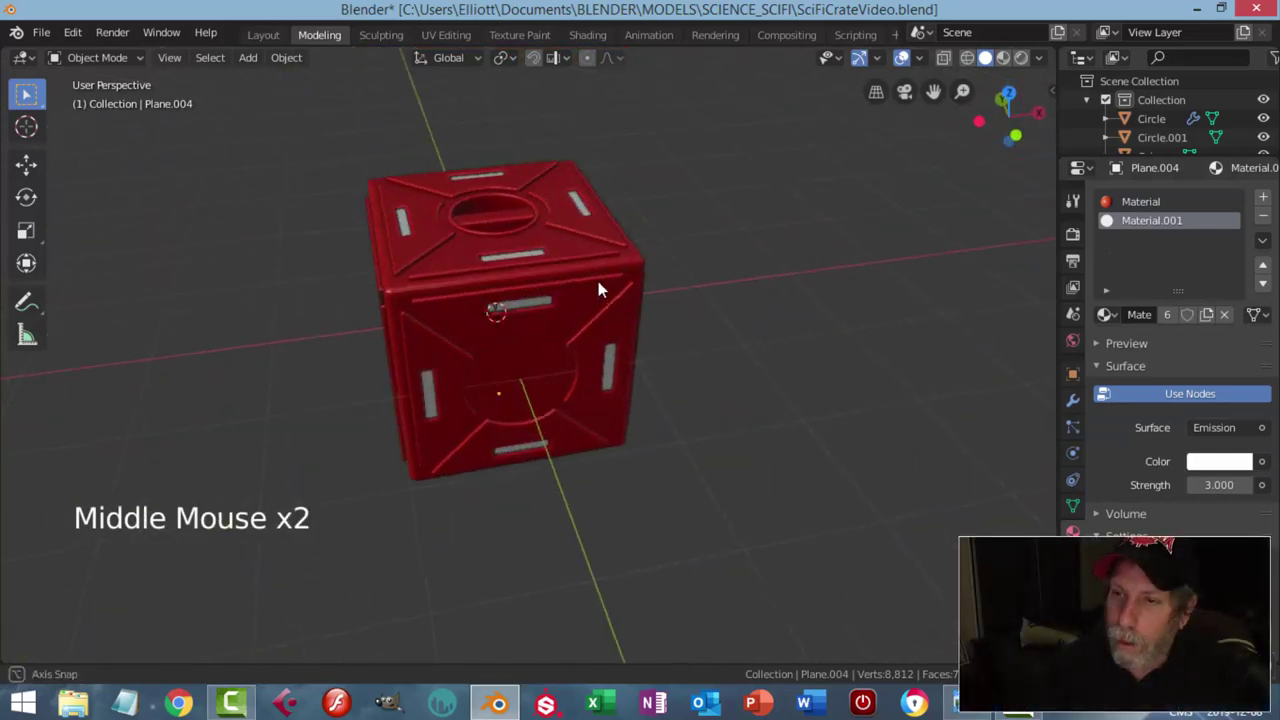
Step: Orbit around the crate and switch the viewport to Rendered shading
{"action": "scroll", "scroll_direction": "up", "scroll_amount": 3}
{"action": "middle_click", "coordinate": [642, 341]}
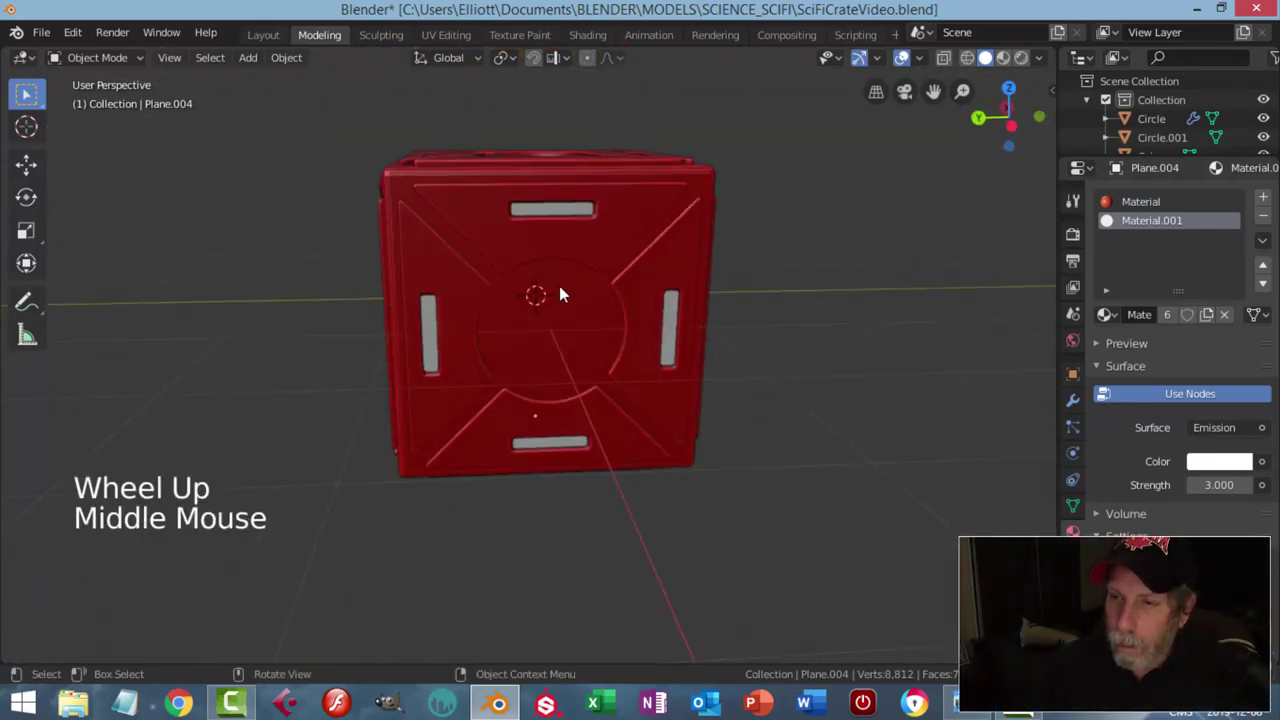
{"action": "scroll", "scroll_direction": "down", "scroll_amount": 3}
{"action": "middle_click", "coordinate": [735, 326]}
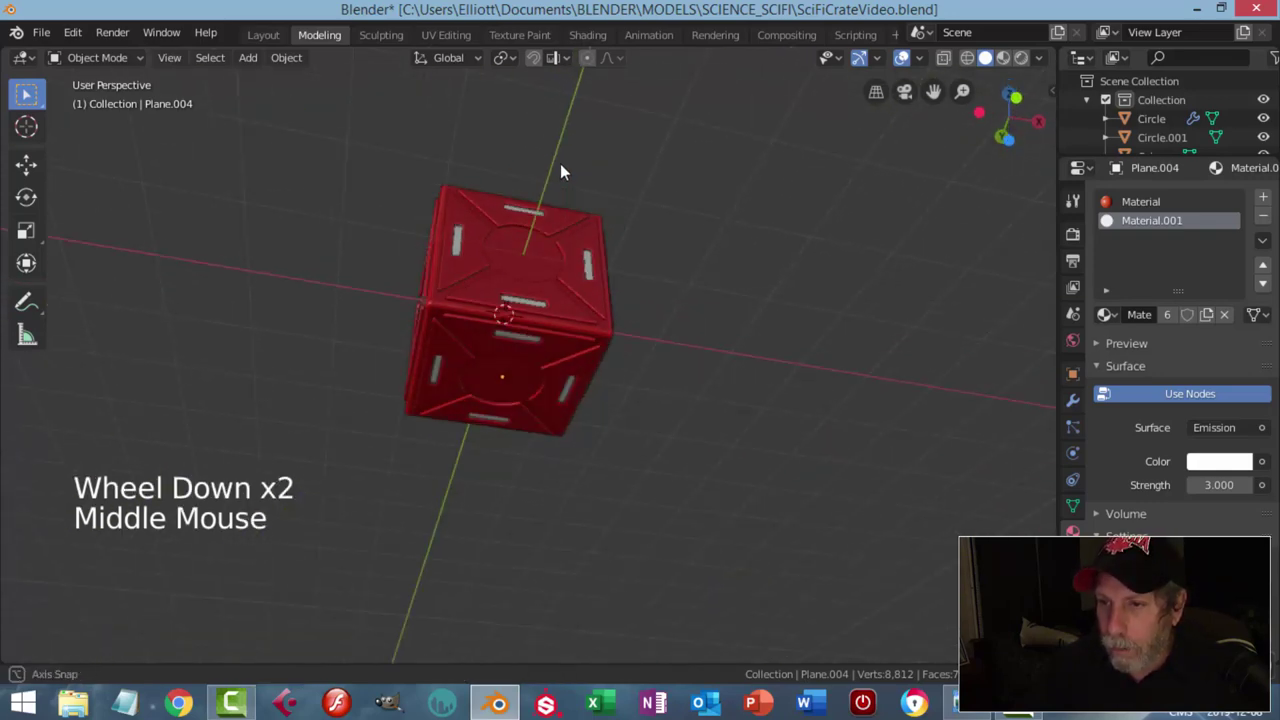
{"action": "middle_click", "coordinate": [634, 364]}
{"action": "scroll", "scroll_direction": "down", "scroll_amount": 3}
{"action": "middle_click", "coordinate": [583, 317]}
{"action": "middle_click", "coordinate": [592, 315]}
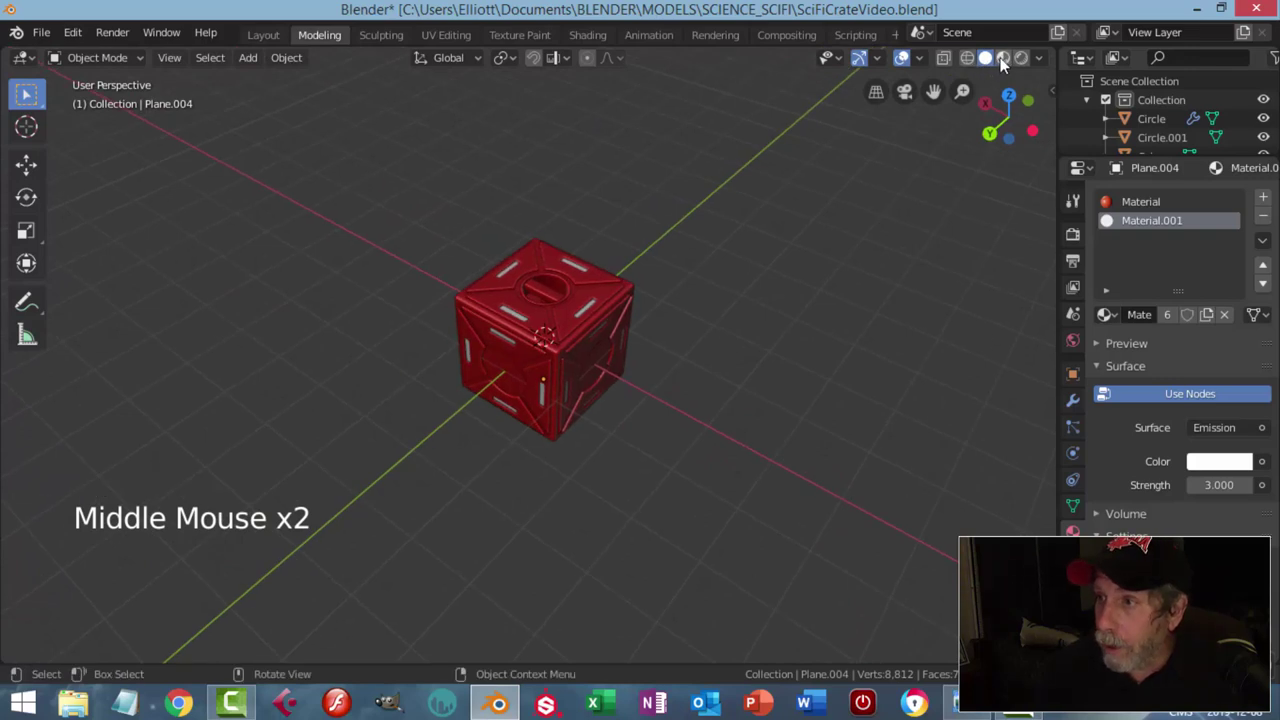
{"action": "left_click", "coordinate": [827, 272]}
{"action": "scroll", "scroll_direction": "up", "scroll_amount": 3}
Step: Enable Ambient Occlusion, Bloom and Screen Space Reflections in Eevee Render Properties
{"action": "left_click", "coordinate": [1077, 243]}
{"action": "left_click", "coordinate": [1118, 332]}
{"action": "left_click", "coordinate": [1118, 353]}
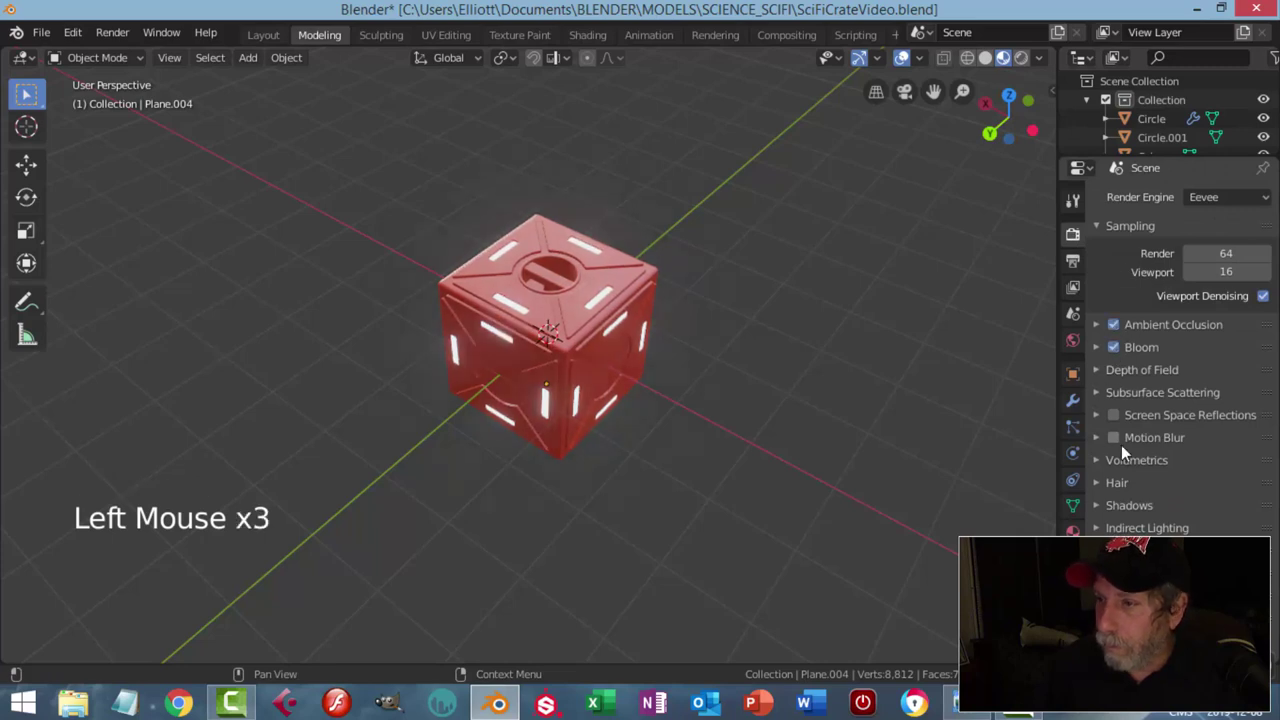
{"action": "left_click", "coordinate": [1118, 422]}
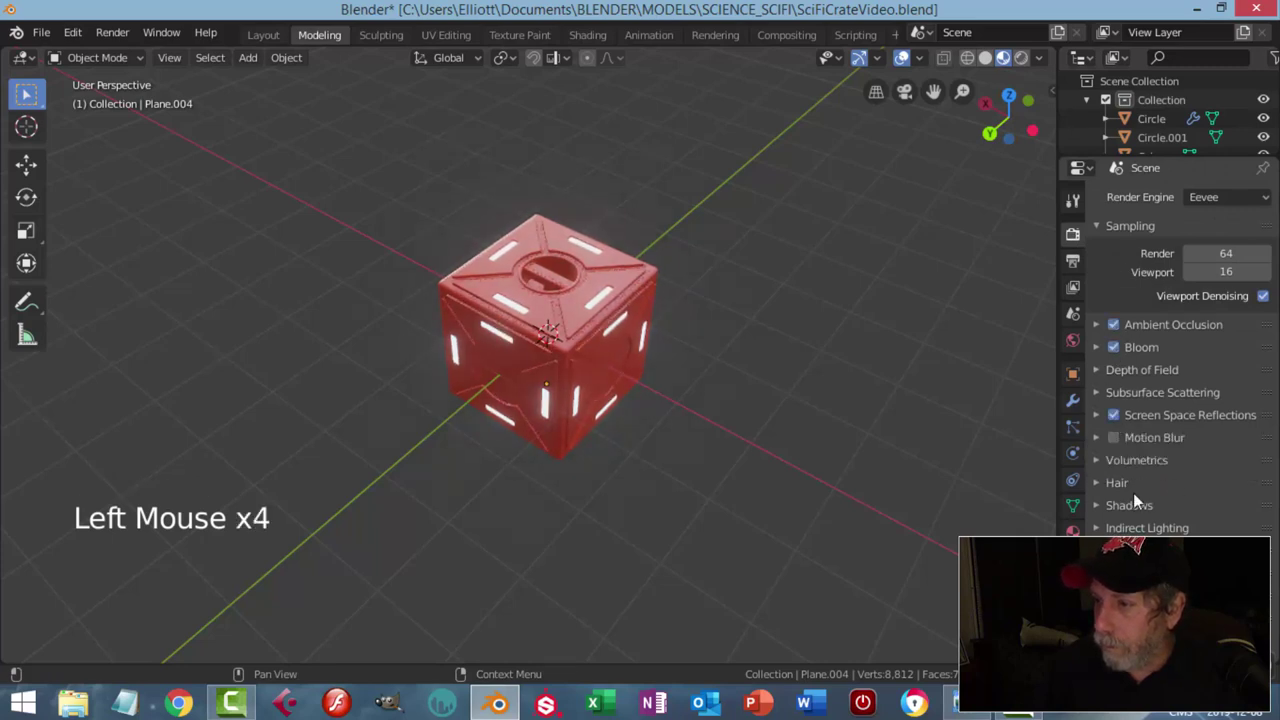
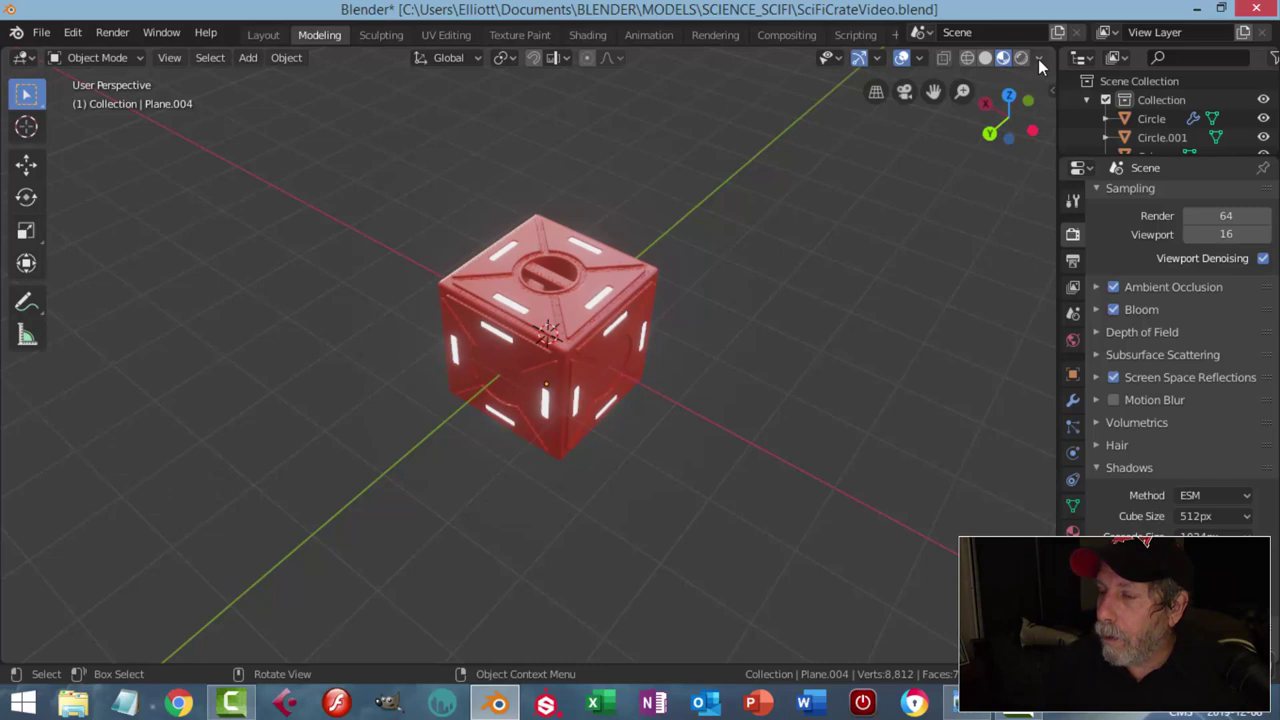
Step: Switch viewport shading to use Scene World and bring up the World Properties
{"action": "left_click", "coordinate": [1042, 64]}
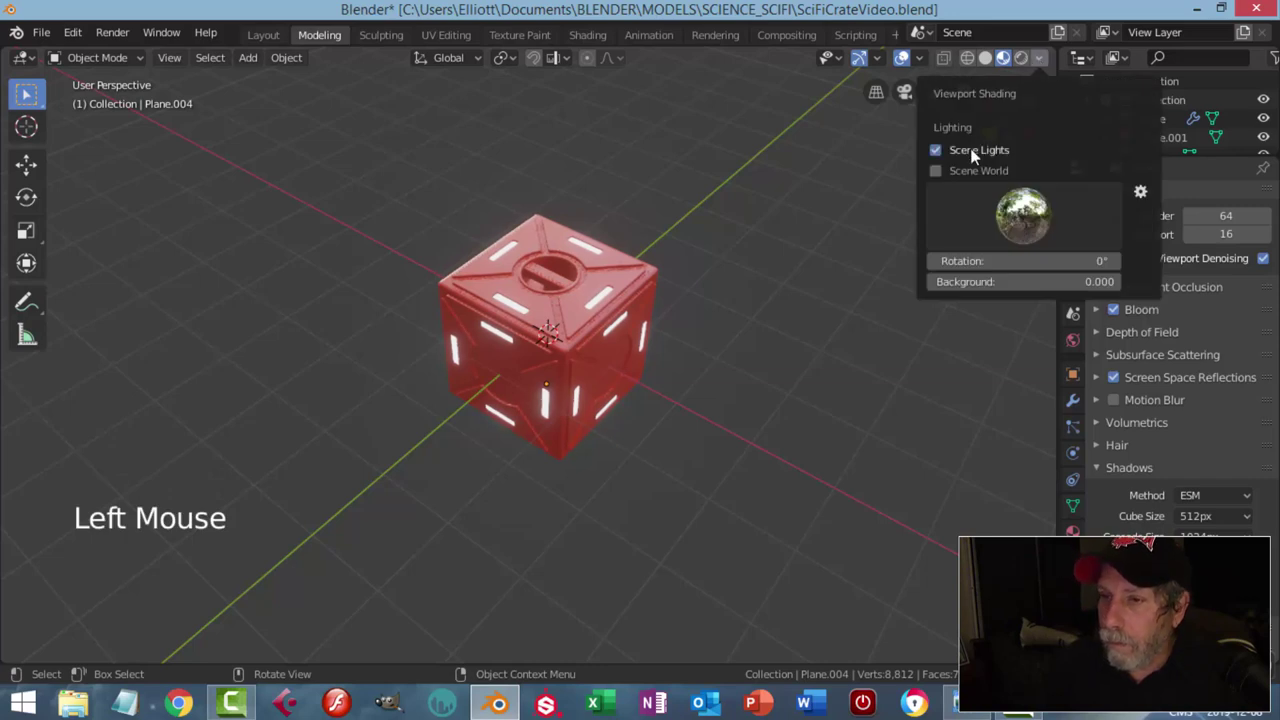
{"action": "middle_click", "coordinate": [834, 303]}
{"action": "left_click", "coordinate": [1078, 268]}
{"action": "left_click", "coordinate": [1070, 346]}
{"action": "left_click", "coordinate": [1220, 329]}
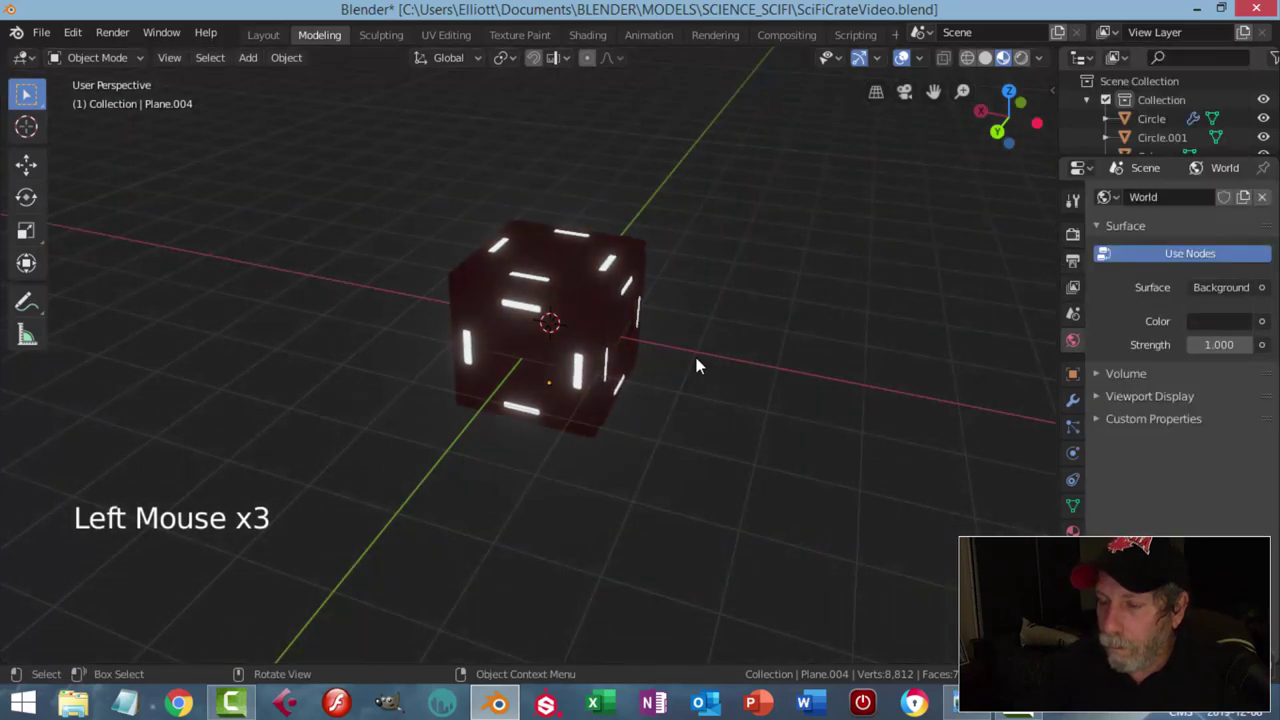
Step: Add a 500 W point light above the crate and set its colour to orange
{"action": "key", "text": "shift+a"}
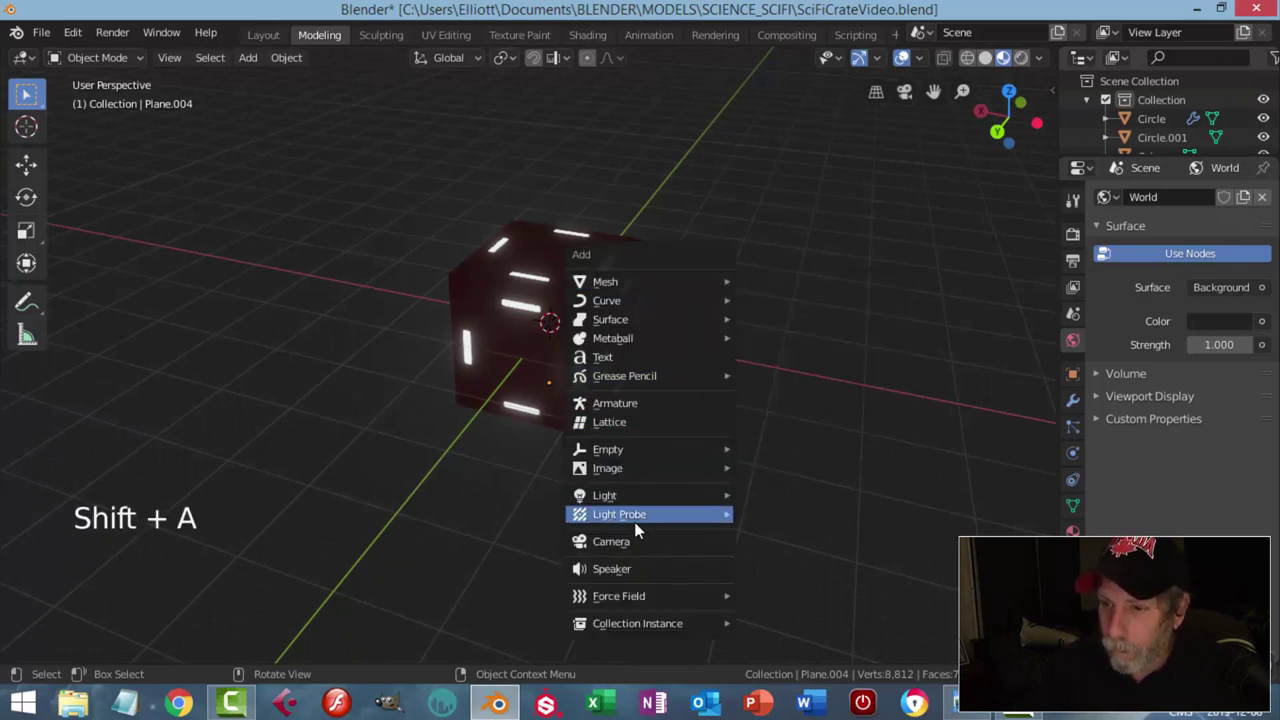
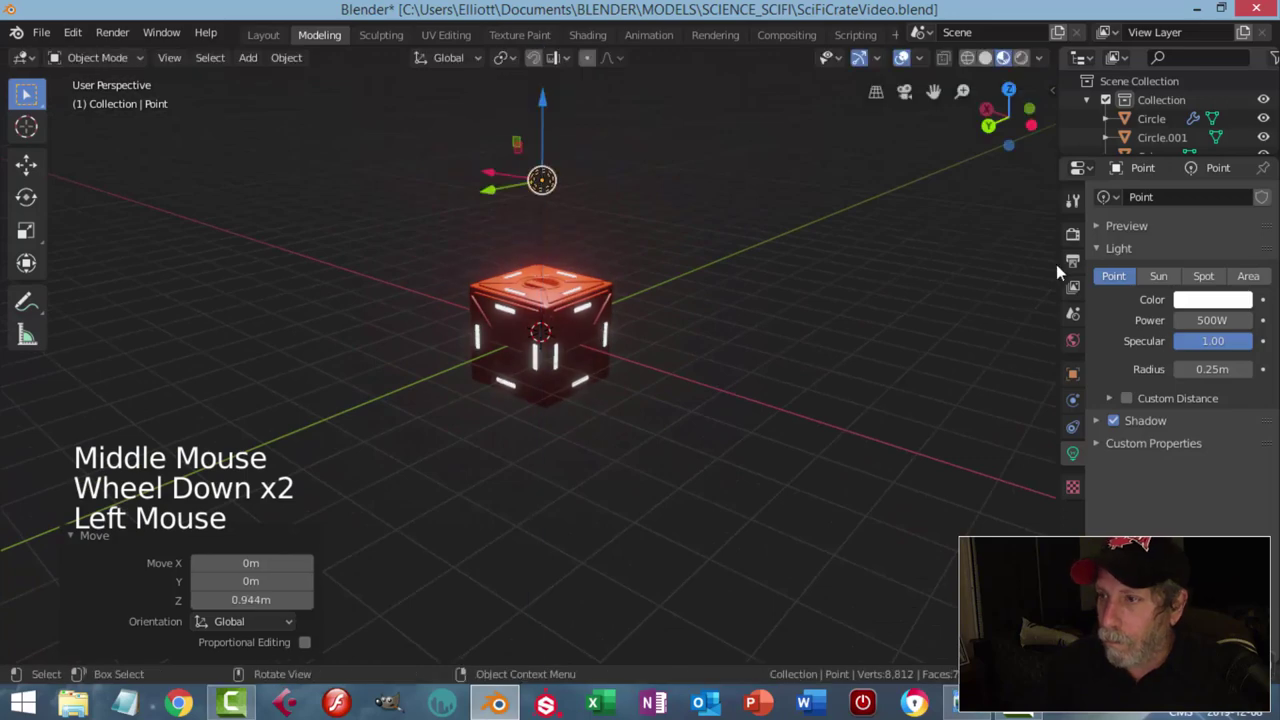
{"action": "middle_click", "coordinate": [844, 368]}
{"action": "left_click", "coordinate": [1244, 294]}
{"action": "left_click", "coordinate": [1188, 307]}
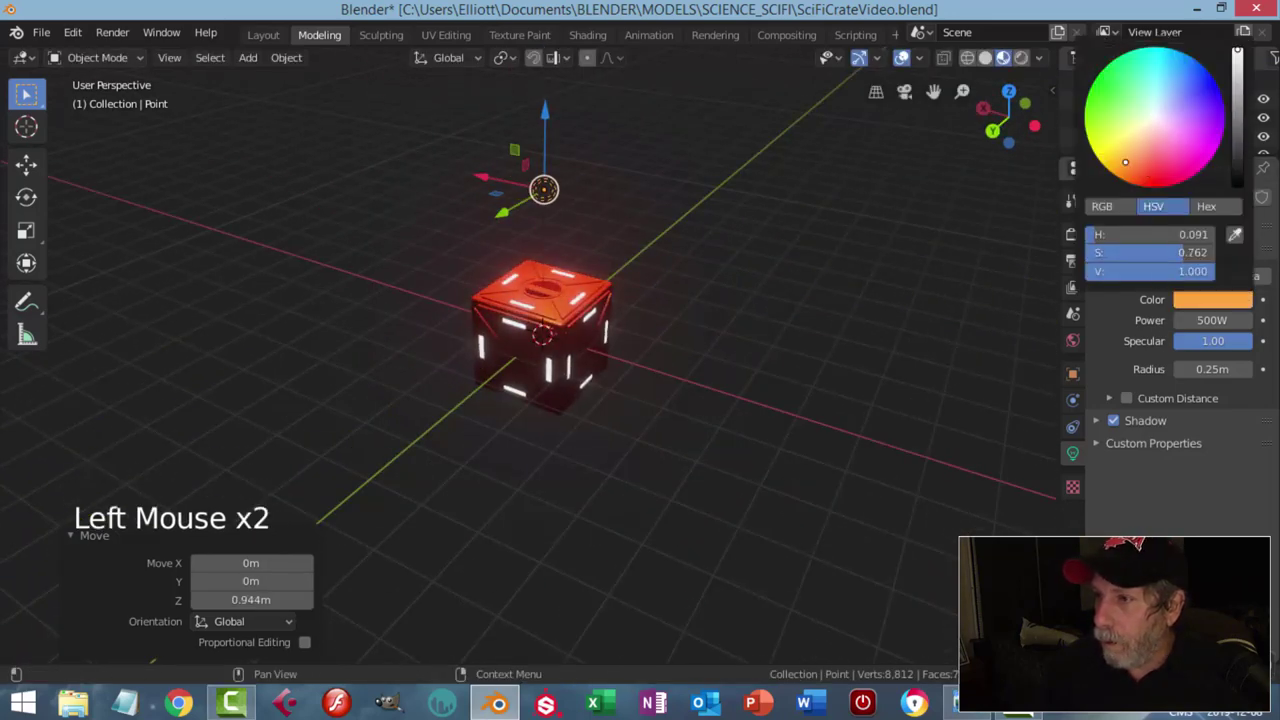
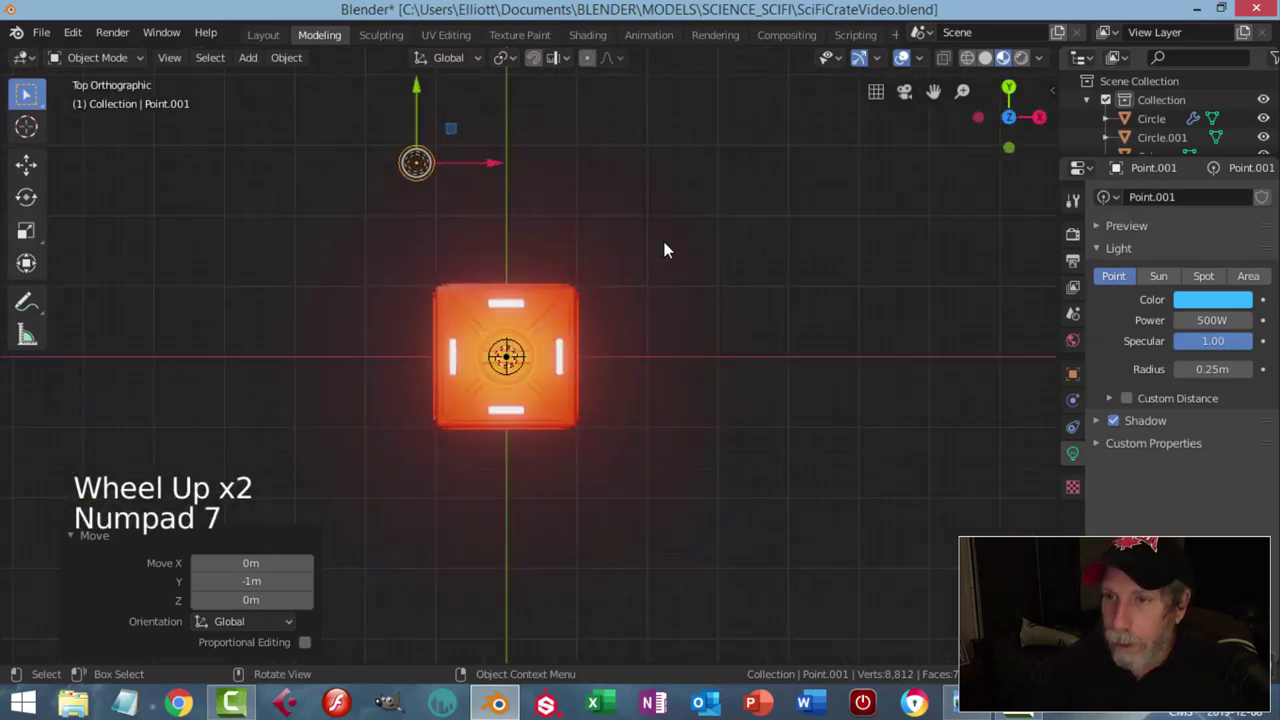
Step: Move the blue Point.001 light up beside the crate's top, inspecting it from several angles
{"action": "key", "text": "g"}
{"action": "middle_click", "coordinate": [735, 386]}
{"action": "scroll", "scroll_direction": "down", "scroll_amount": 3}
{"action": "middle_click", "coordinate": [704, 282]}
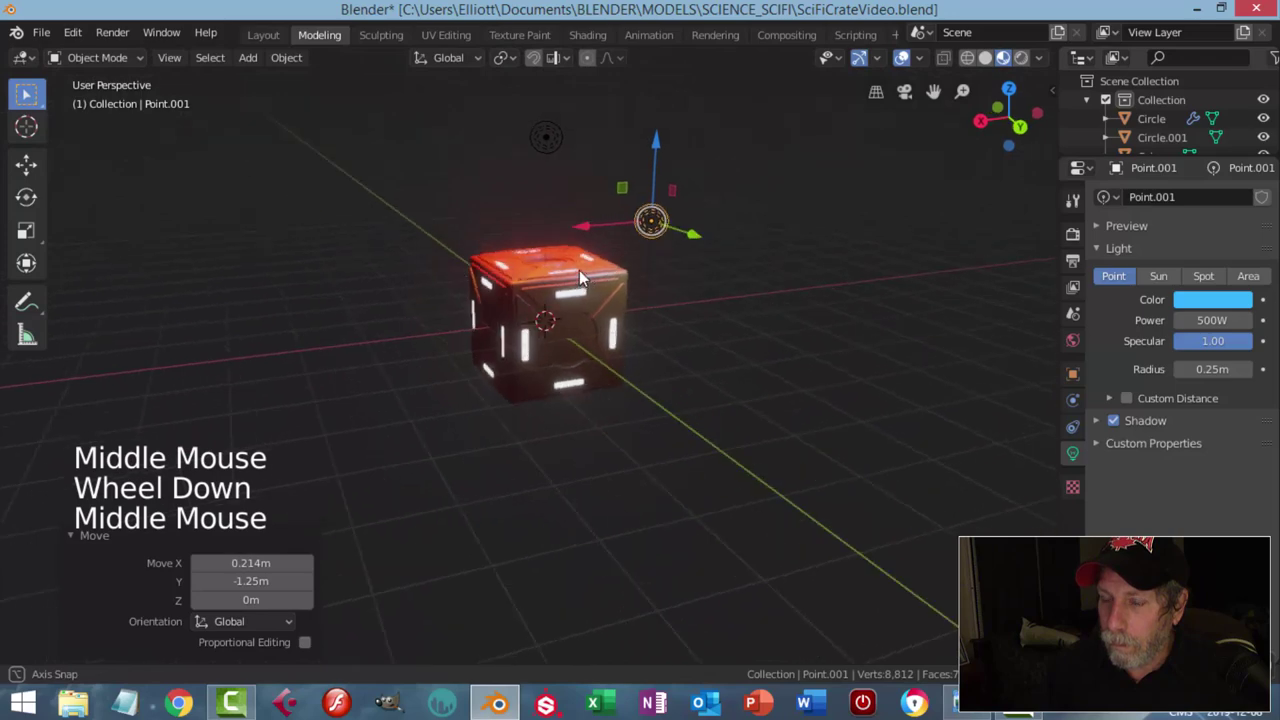
{"action": "scroll", "scroll_direction": "up", "scroll_amount": 3}
{"action": "middle_click", "coordinate": [638, 329]}
{"action": "middle_click", "coordinate": [781, 285]}
{"action": "middle_click", "coordinate": [867, 289]}
{"action": "left_click", "coordinate": [1037, 56]}
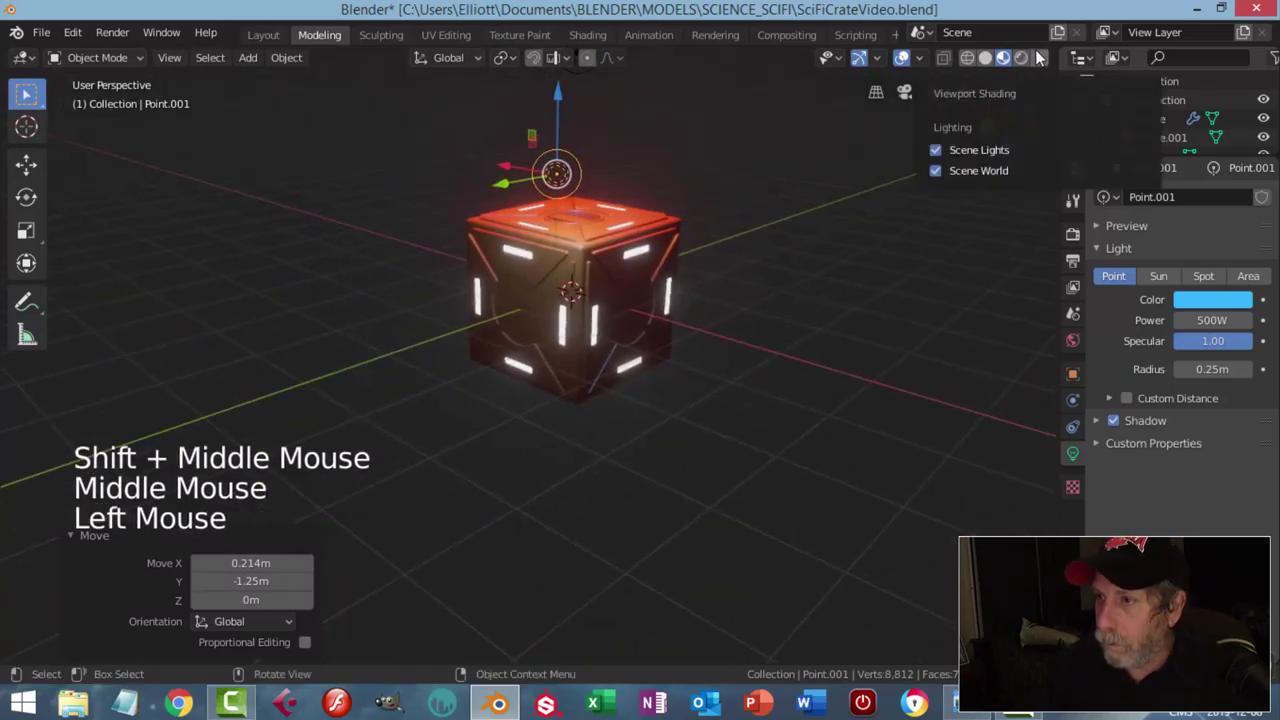
Step: Set the World background colour value to about 0.04 so the scene is nearly black
{"action": "left_click", "coordinate": [1085, 343]}
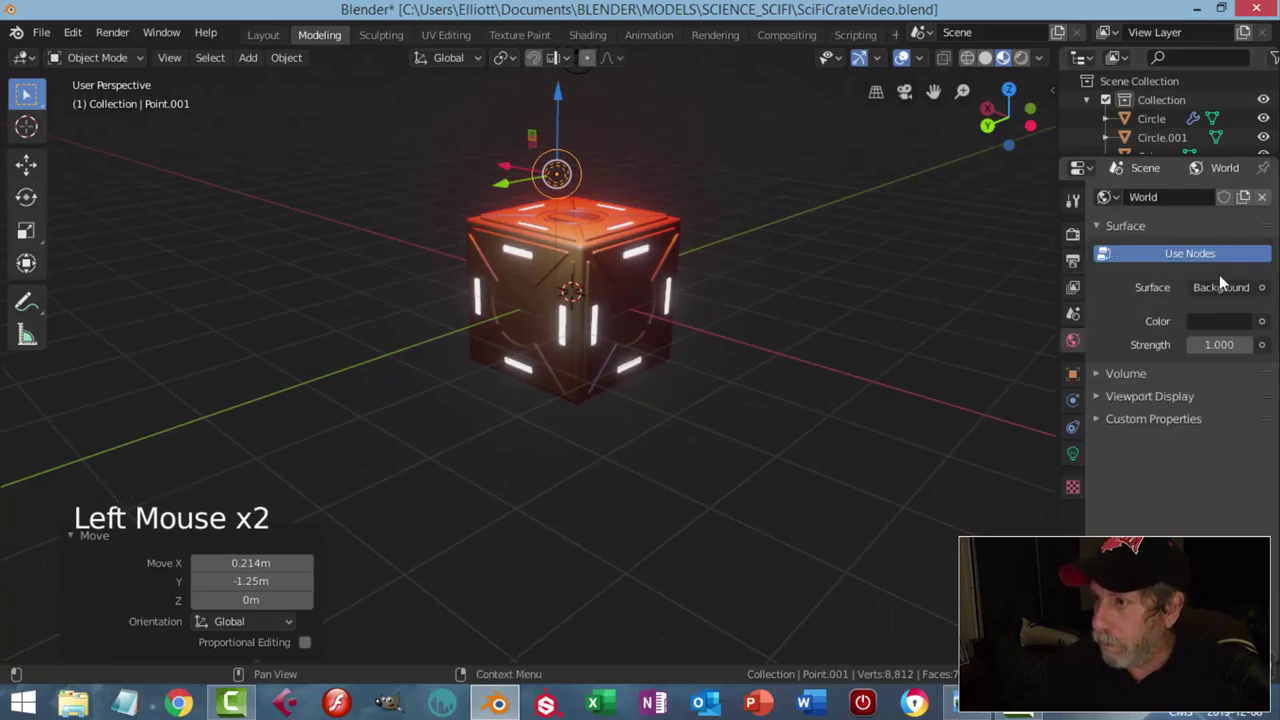
{"action": "left_click", "coordinate": [1228, 327]}
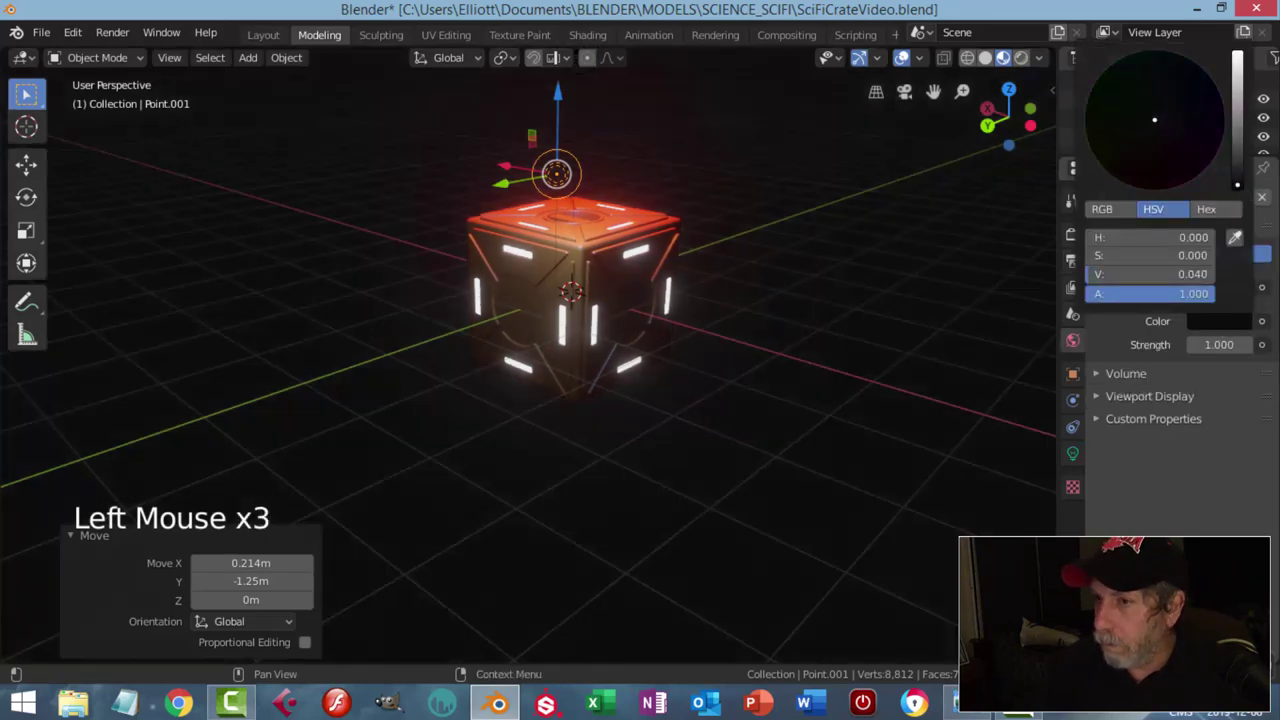
{"action": "key", "text": "alt+a"}
{"action": "middle_click", "coordinate": [728, 279]}
{"action": "scroll", "scroll_direction": "down", "scroll_amount": 3}
{"action": "scroll", "scroll_direction": "up", "scroll_amount": 3}
{"action": "middle_click", "coordinate": [711, 328]}
{"action": "scroll", "scroll_direction": "down", "scroll_amount": 3}
{"action": "middle_click", "coordinate": [726, 336]}
{"action": "scroll", "scroll_direction": "up", "scroll_amount": 3}
{"action": "middle_click", "coordinate": [693, 329]}
Step: Move the blue Point.001 light beneath the crate so its underside glows blue
{"action": "left_click", "coordinate": [907, 60]}
{"action": "middle_click", "coordinate": [734, 256]}
{"action": "scroll", "scroll_direction": "down", "scroll_amount": 3}
{"action": "middle_click", "coordinate": [615, 369]}
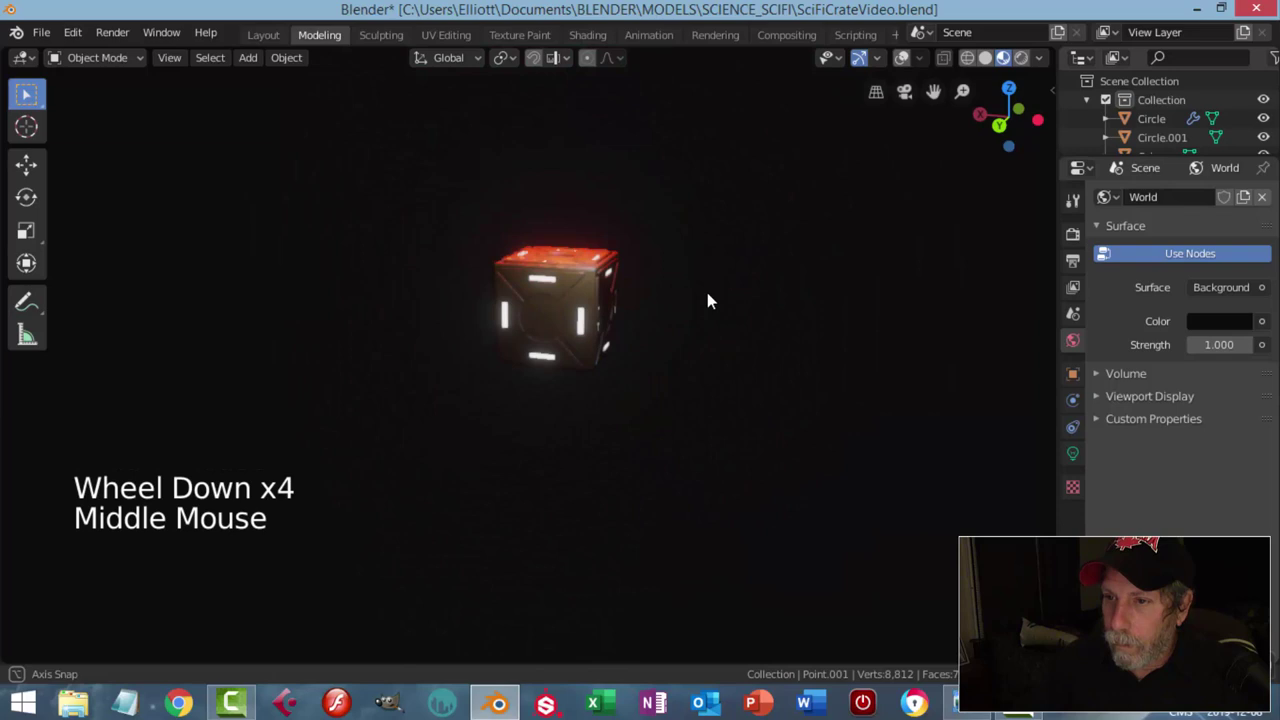
{"action": "scroll", "scroll_direction": "down", "scroll_amount": 3}
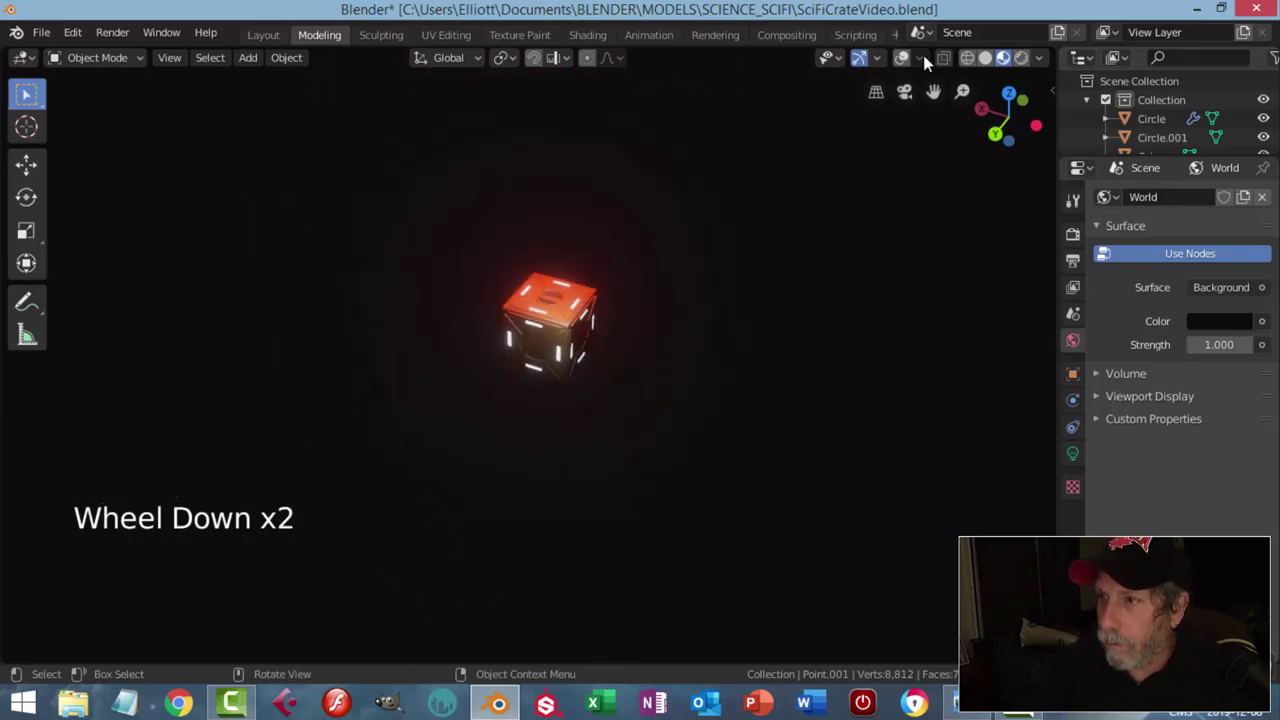
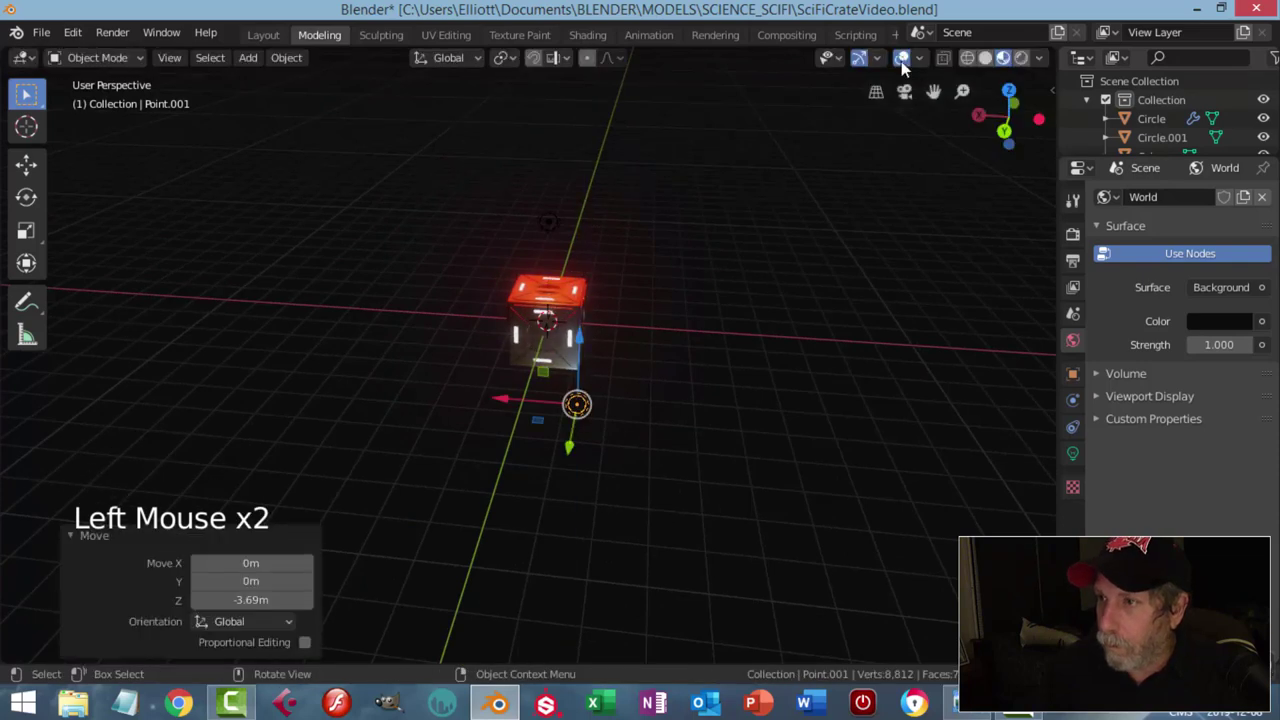
{"action": "left_click", "coordinate": [905, 65]}
{"action": "scroll", "scroll_direction": "up", "scroll_amount": 3}
{"action": "middle_click", "coordinate": [686, 394]}
{"action": "scroll", "scroll_direction": "up", "scroll_amount": 3}
{"action": "middle_click", "coordinate": [579, 368]}
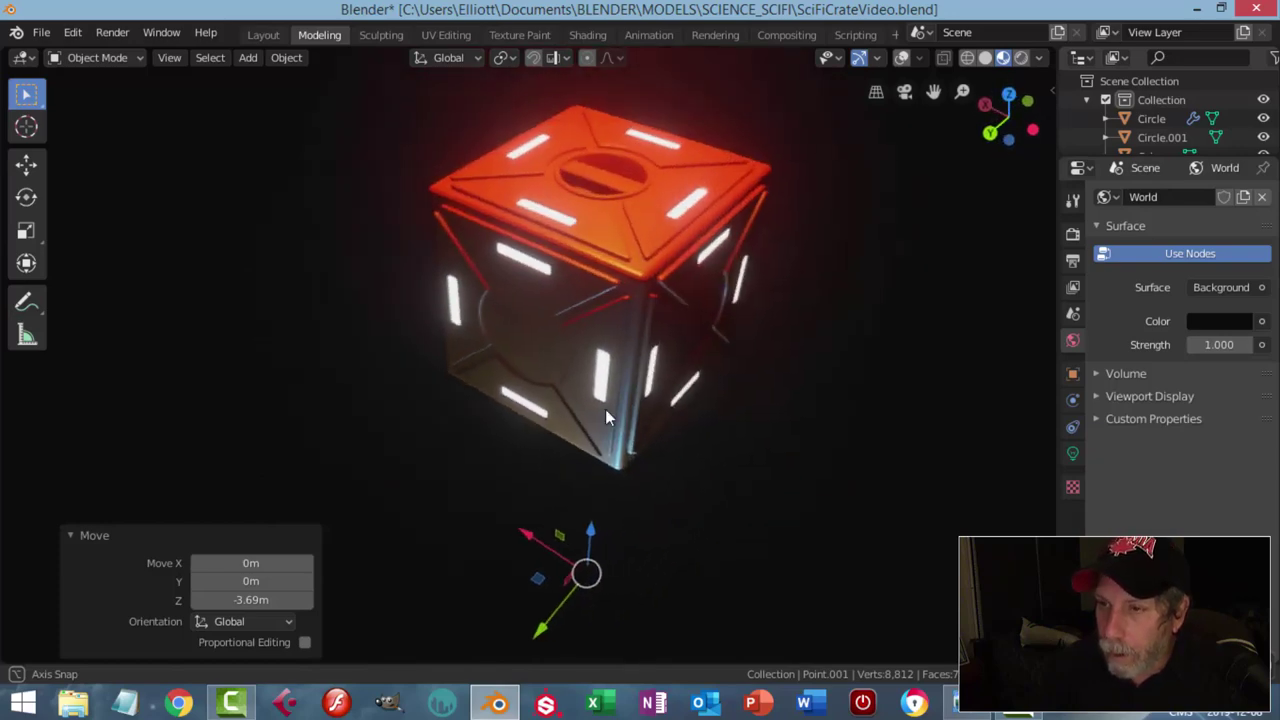
{"action": "scroll", "scroll_direction": "down", "scroll_amount": 3}
{"action": "middle_click", "coordinate": [719, 367]}
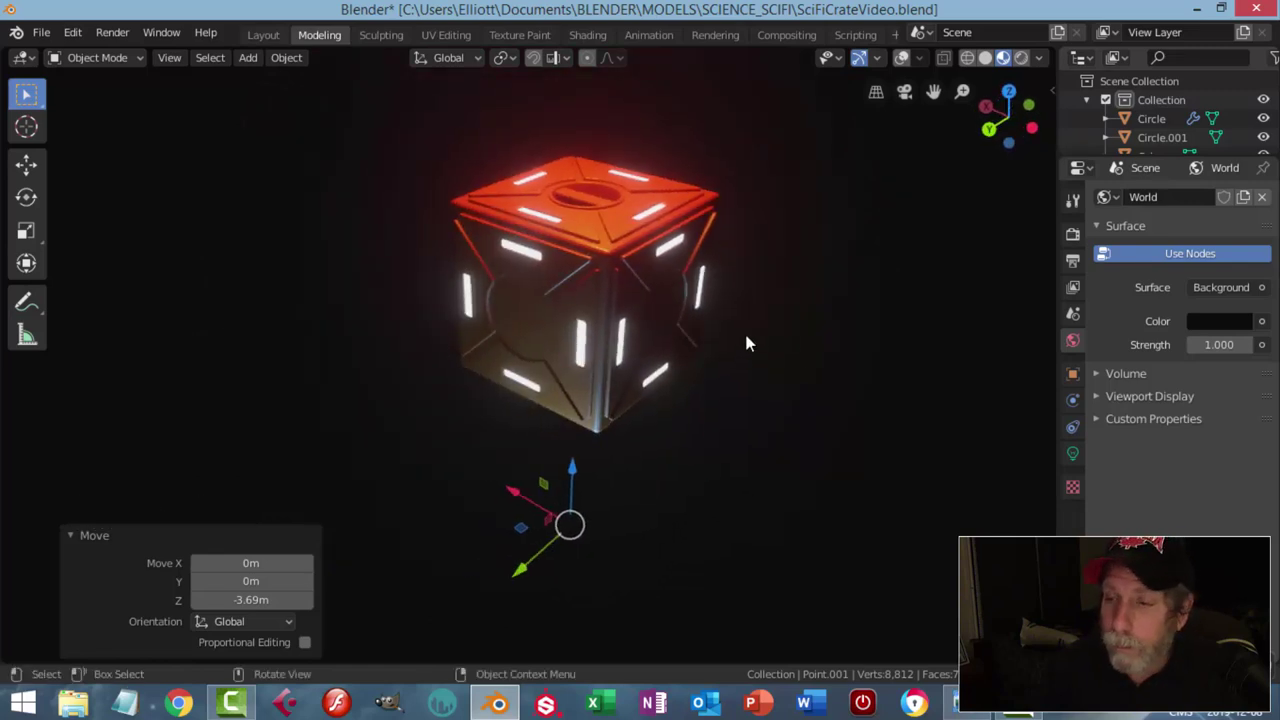
{"action": "middle_click", "coordinate": [747, 336]}
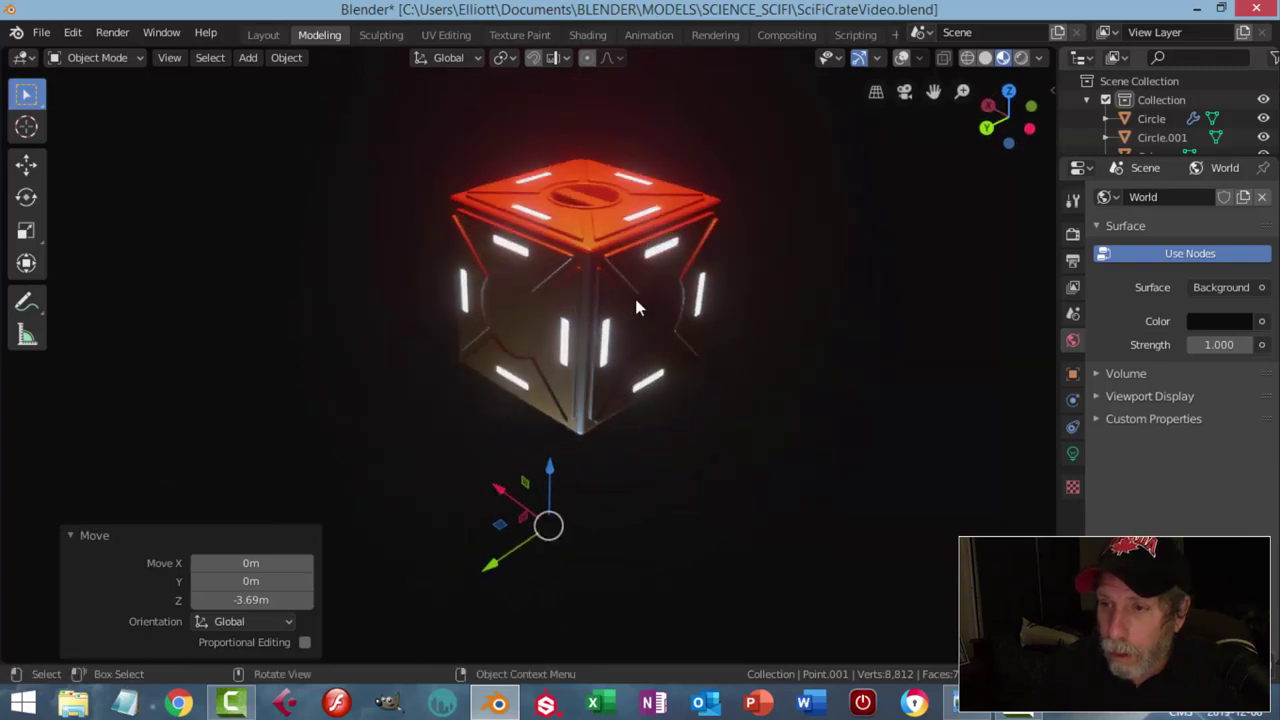
{"action": "scroll", "scroll_direction": "up", "scroll_amount": 3}
Step: Shade the crate body smooth and switch the viewport back to Solid shading
{"action": "left_click", "coordinate": [615, 220]}
{"action": "right_click", "coordinate": [615, 221]}
{"action": "scroll", "scroll_direction": "up", "scroll_amount": 3}
{"action": "middle_click", "coordinate": [690, 294]}
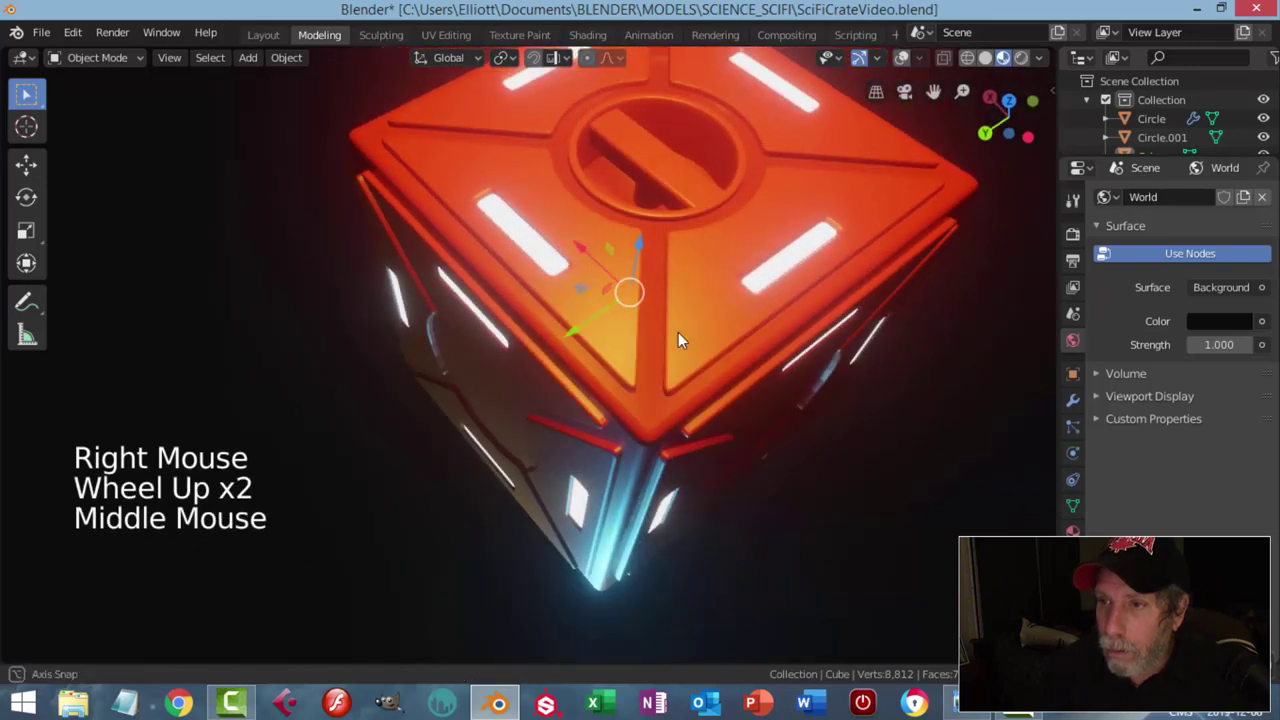
{"action": "scroll", "scroll_direction": "down", "scroll_amount": 3}
{"action": "middle_click", "coordinate": [701, 370]}
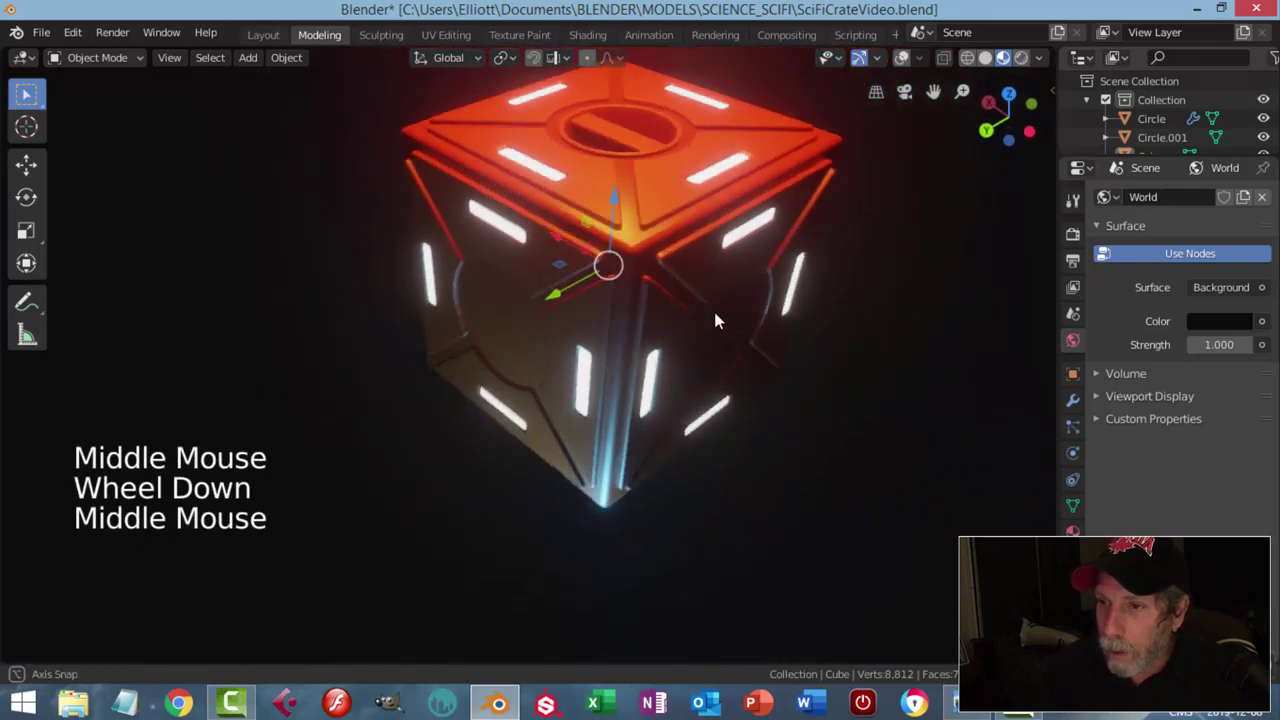
{"action": "left_click", "coordinate": [988, 67]}
{"action": "middle_click", "coordinate": [727, 309]}
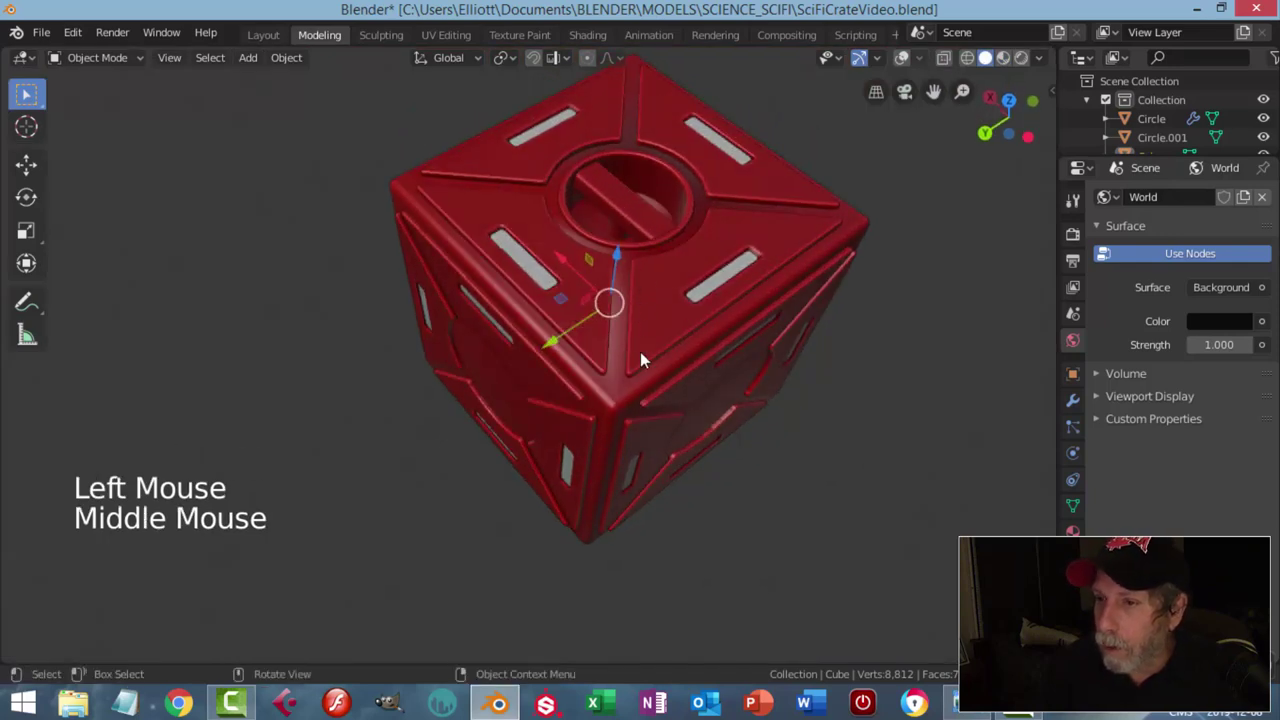
Step: Add an Edge Split modifier to the Cube so its hard edges shade crisply
{"action": "left_click", "coordinate": [1079, 403]}
{"action": "left_click", "coordinate": [1148, 204]}
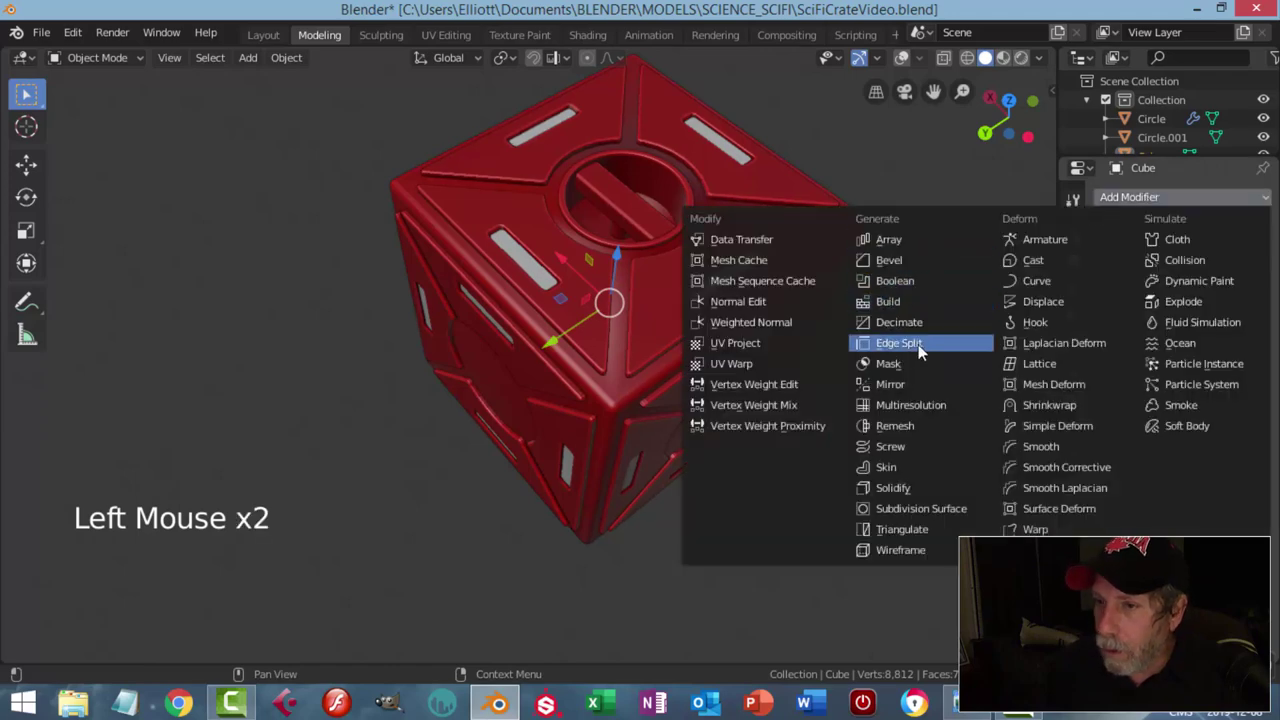
{"action": "scroll", "scroll_direction": "up", "scroll_amount": 3}
{"action": "middle_click", "coordinate": [734, 402]}
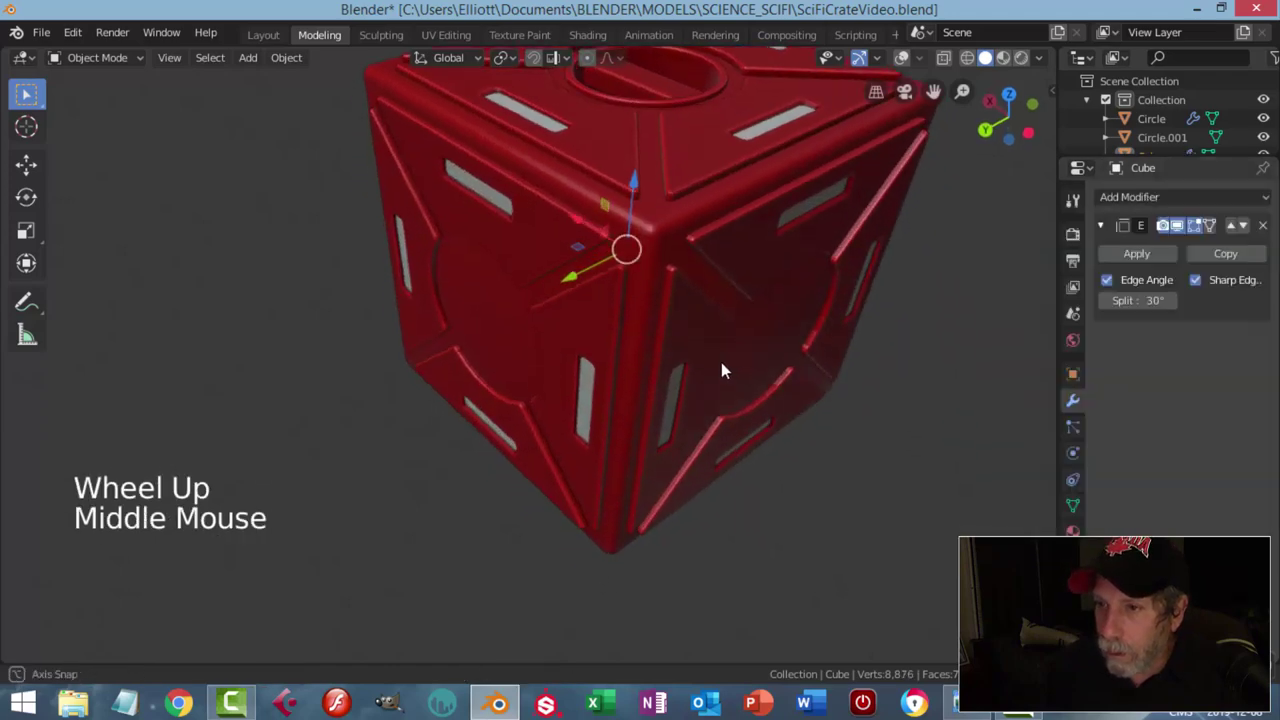
{"action": "scroll", "scroll_direction": "down", "scroll_amount": 3}
{"action": "middle_click", "coordinate": [712, 336]}
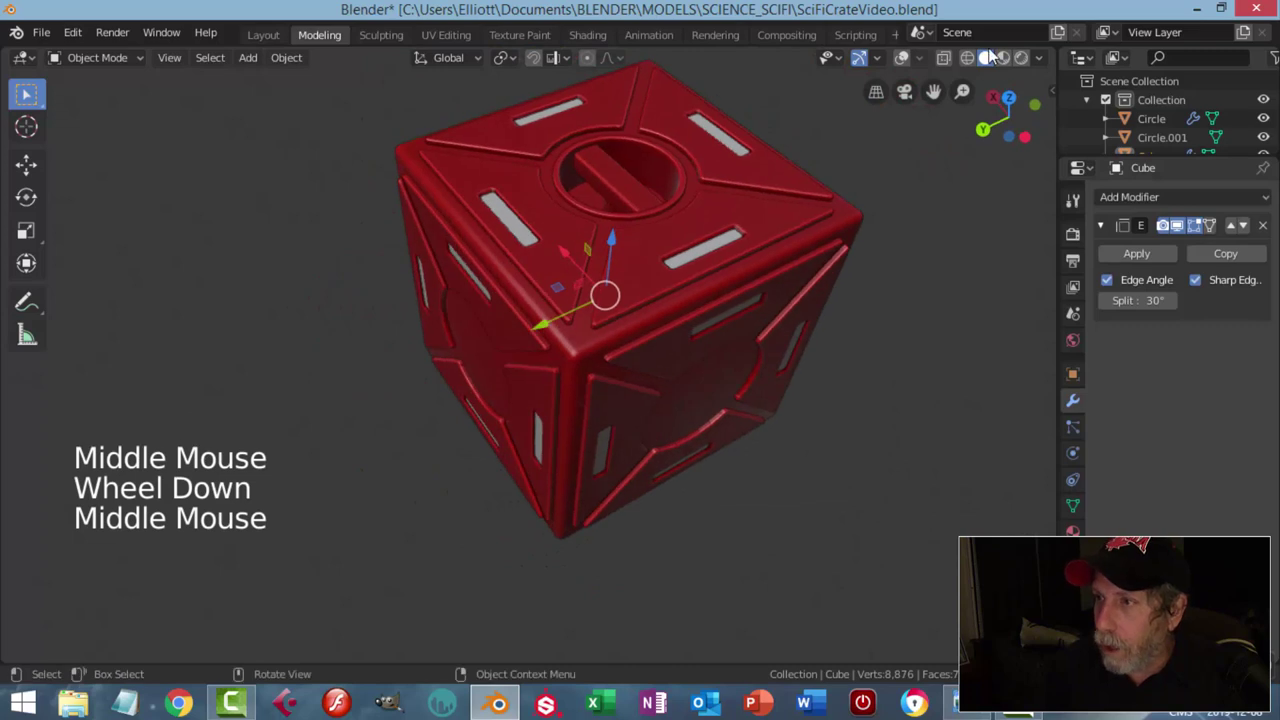
Step: Switch to Rendered shading and orbit the lit crate against the dark world
{"action": "left_click", "coordinate": [1009, 62]}
{"action": "scroll", "scroll_direction": "down", "scroll_amount": 3}
{"action": "middle_click", "coordinate": [687, 330]}
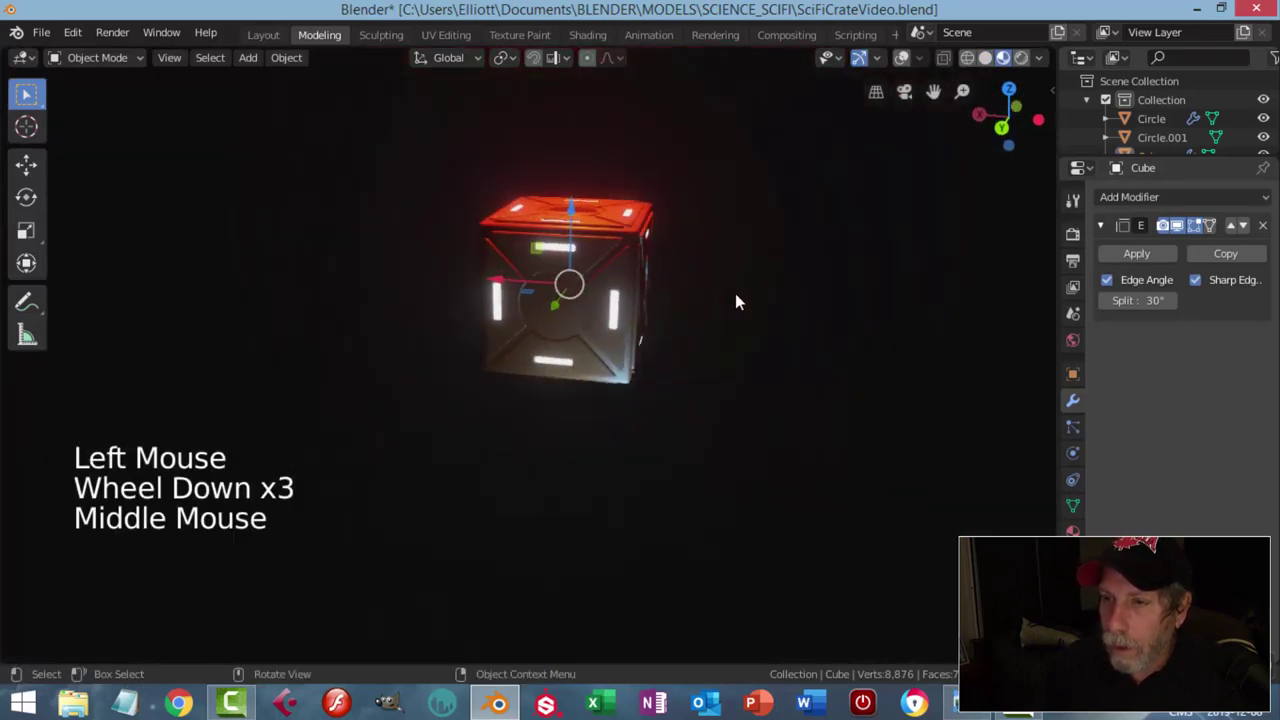
{"action": "middle_click", "coordinate": [712, 324]}
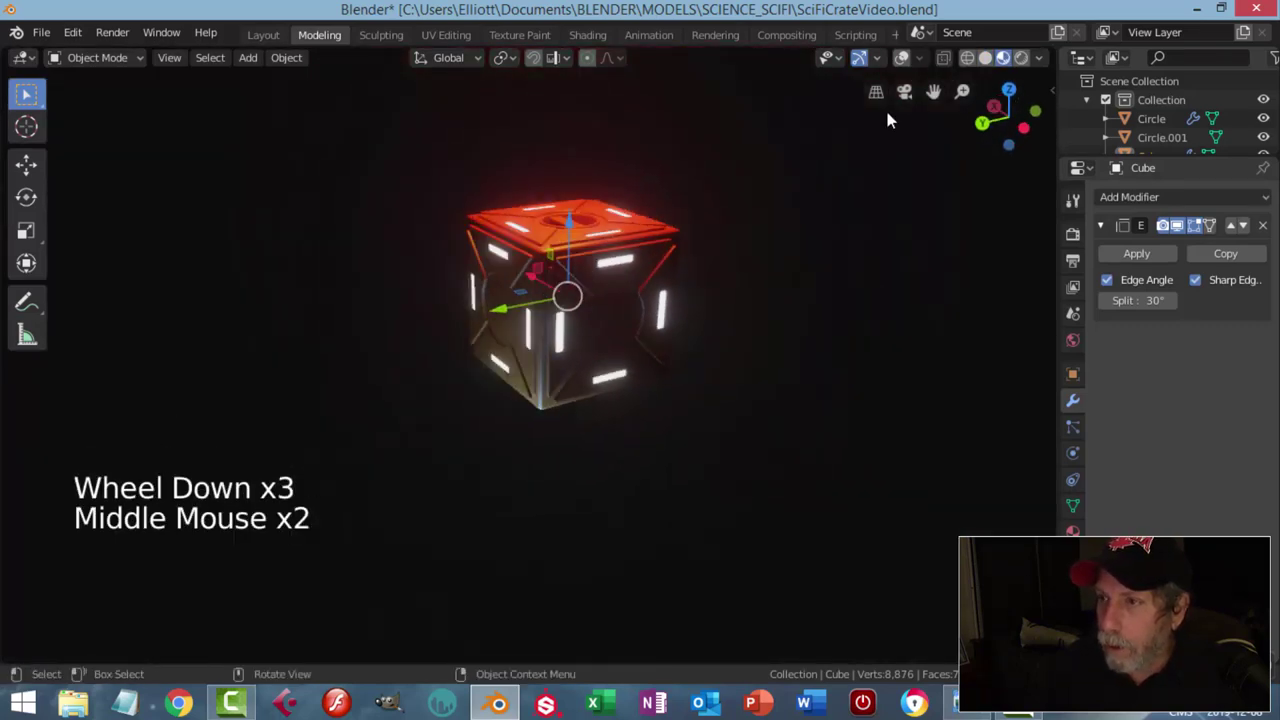
{"action": "left_click", "coordinate": [859, 64]}
{"action": "middle_click", "coordinate": [626, 324]}
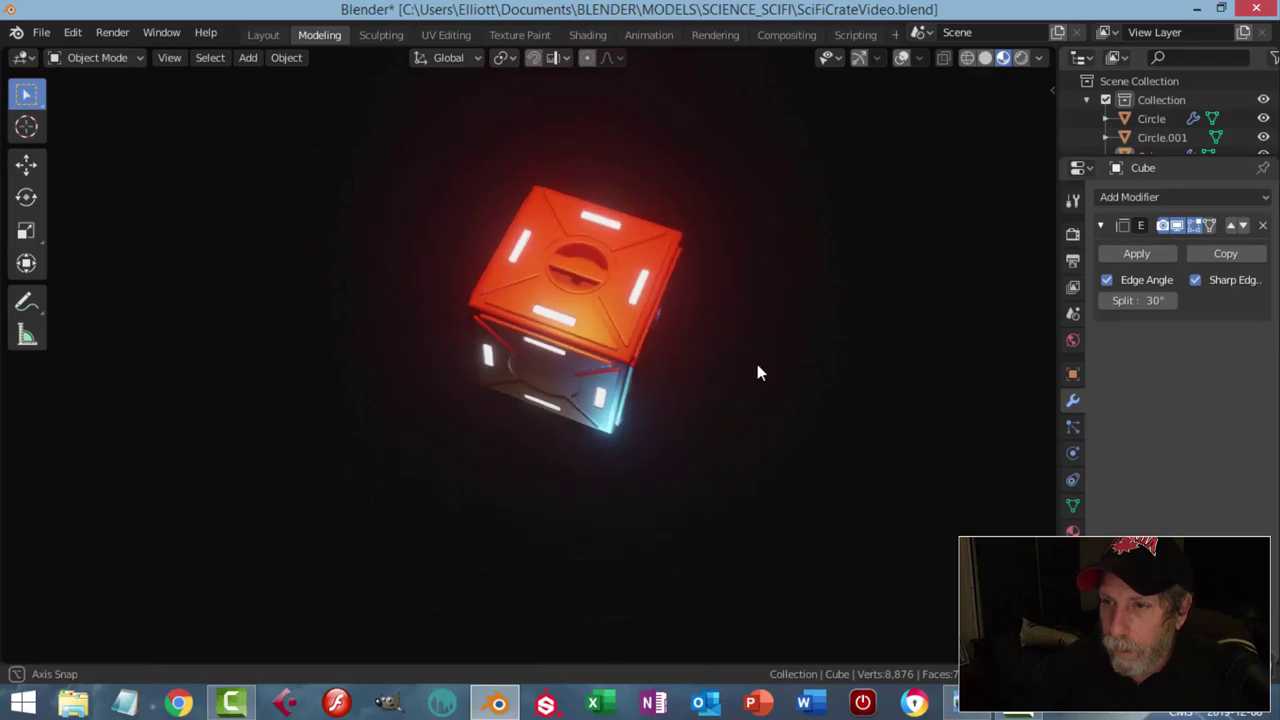
{"action": "scroll", "scroll_direction": "up", "scroll_amount": 3}
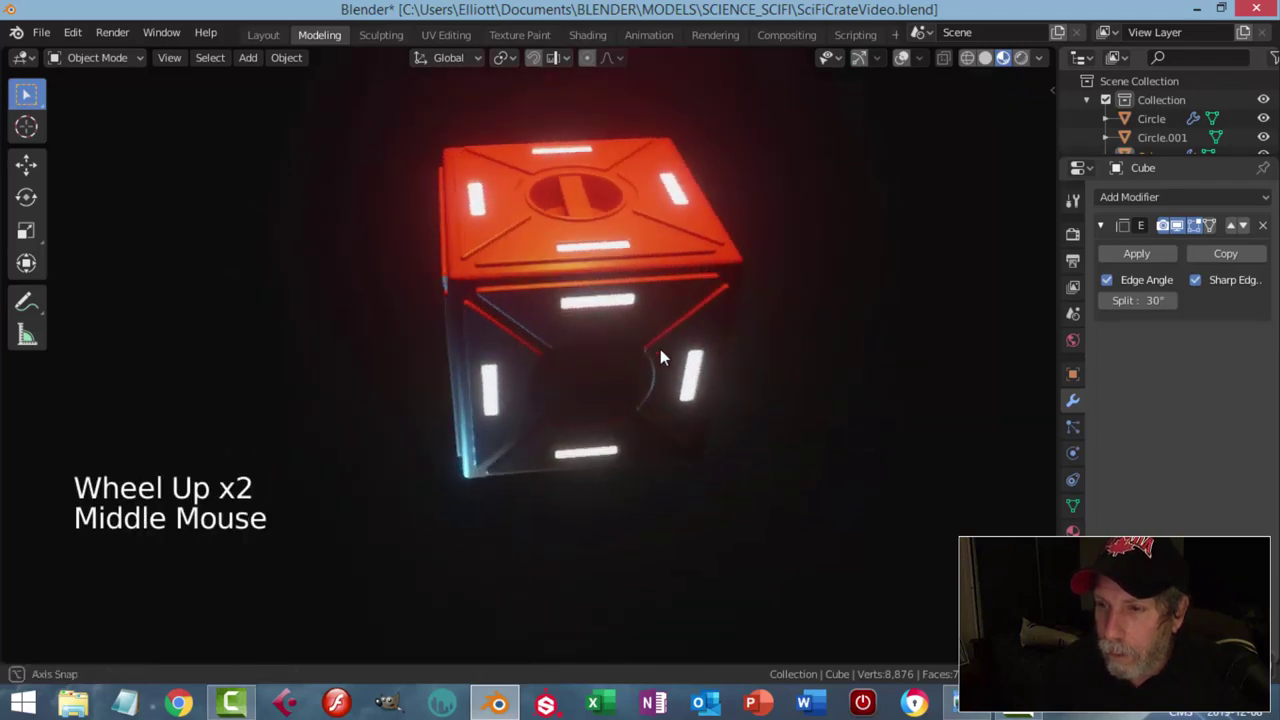